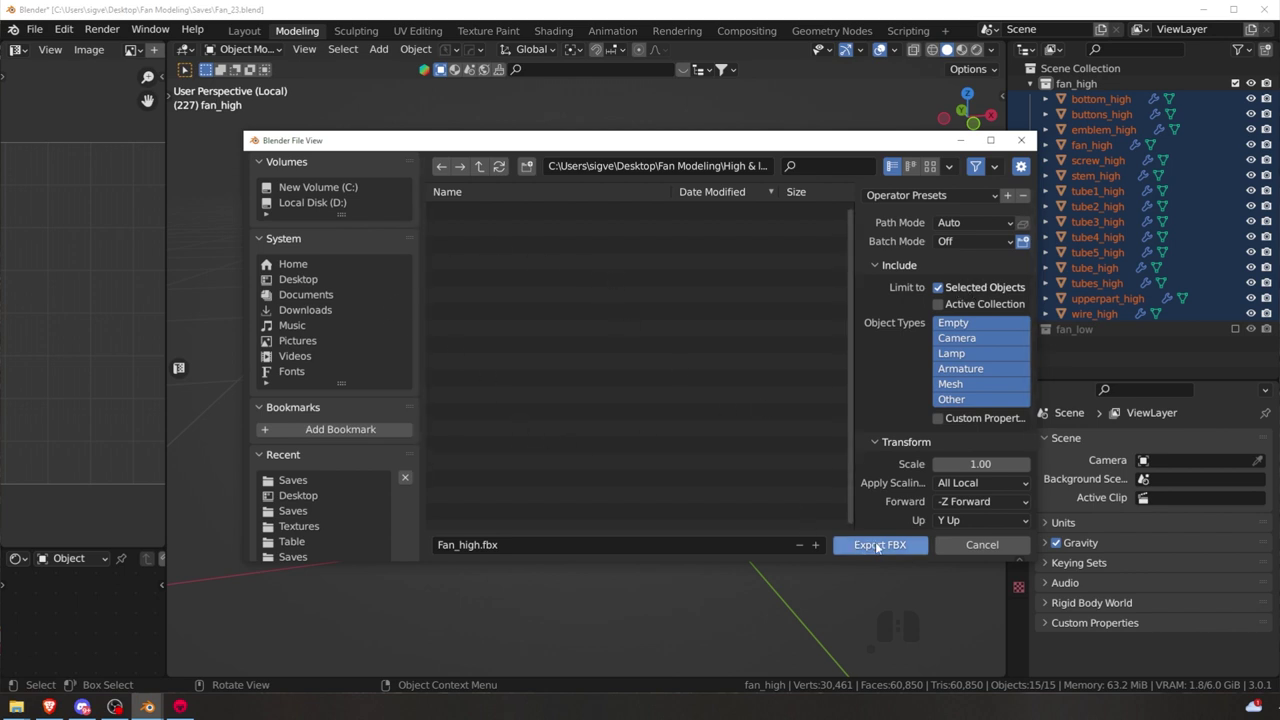
- Save the high-poly parts as Fan_high.fbx, then hide the high collection and show the low one
{"action": "left_click", "coordinate": [871, 547]}
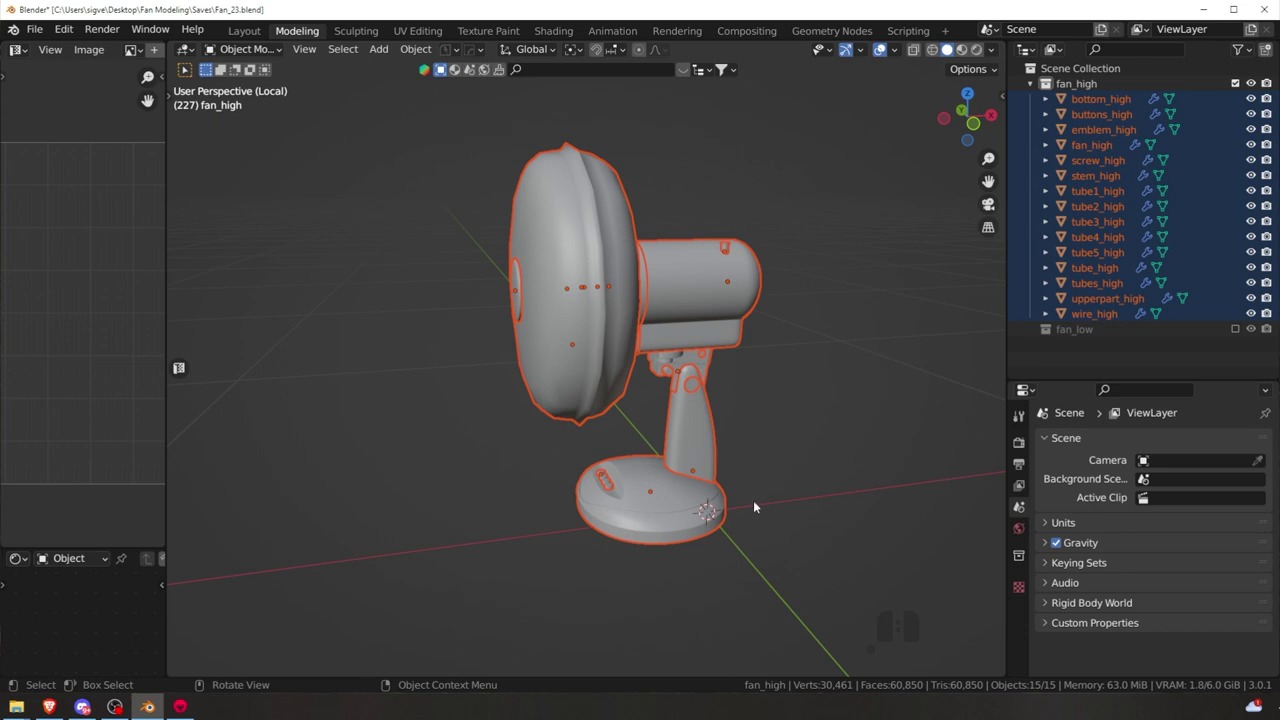
{"action": "scroll", "scroll_direction": "down", "scroll_amount": 3}
{"action": "scroll", "scroll_direction": "up", "scroll_amount": 3}
{"action": "left_click", "coordinate": [1235, 91]}
{"action": "left_click", "coordinate": [1238, 104]}
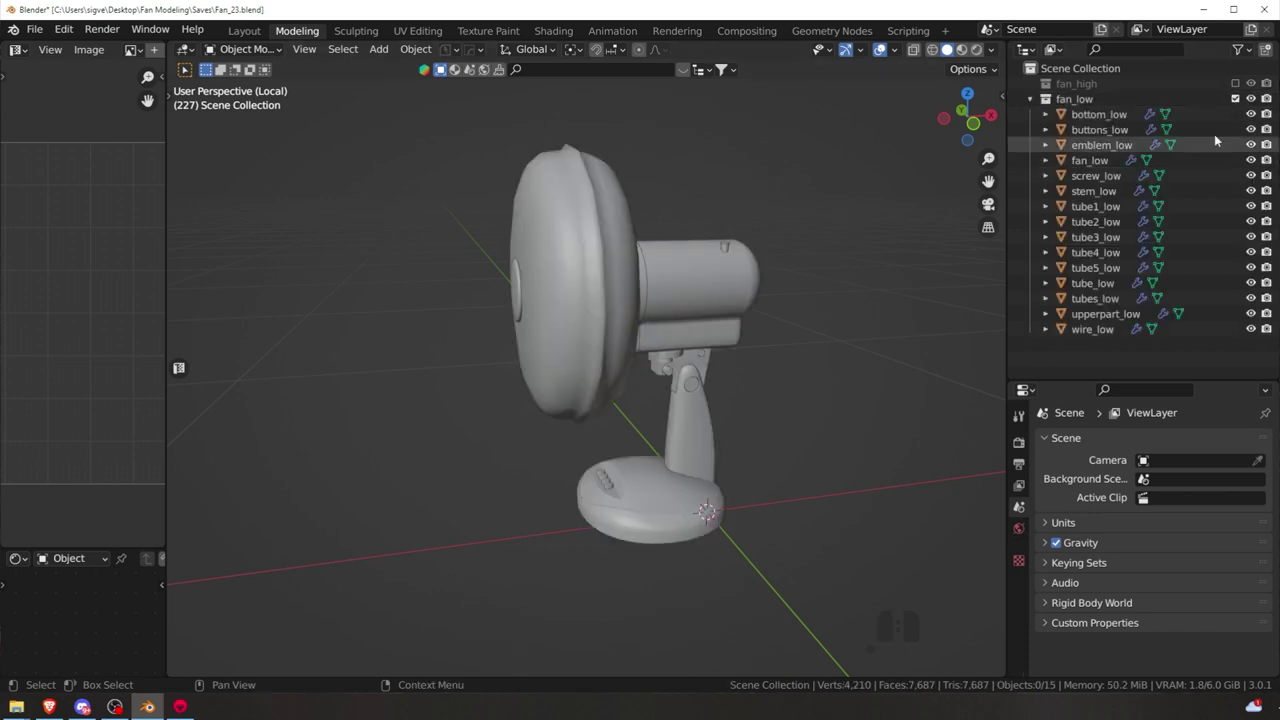
- Select all low-poly fan parts and export them as Fan_low.fbx
{"action": "left_click", "coordinate": [759, 251]}
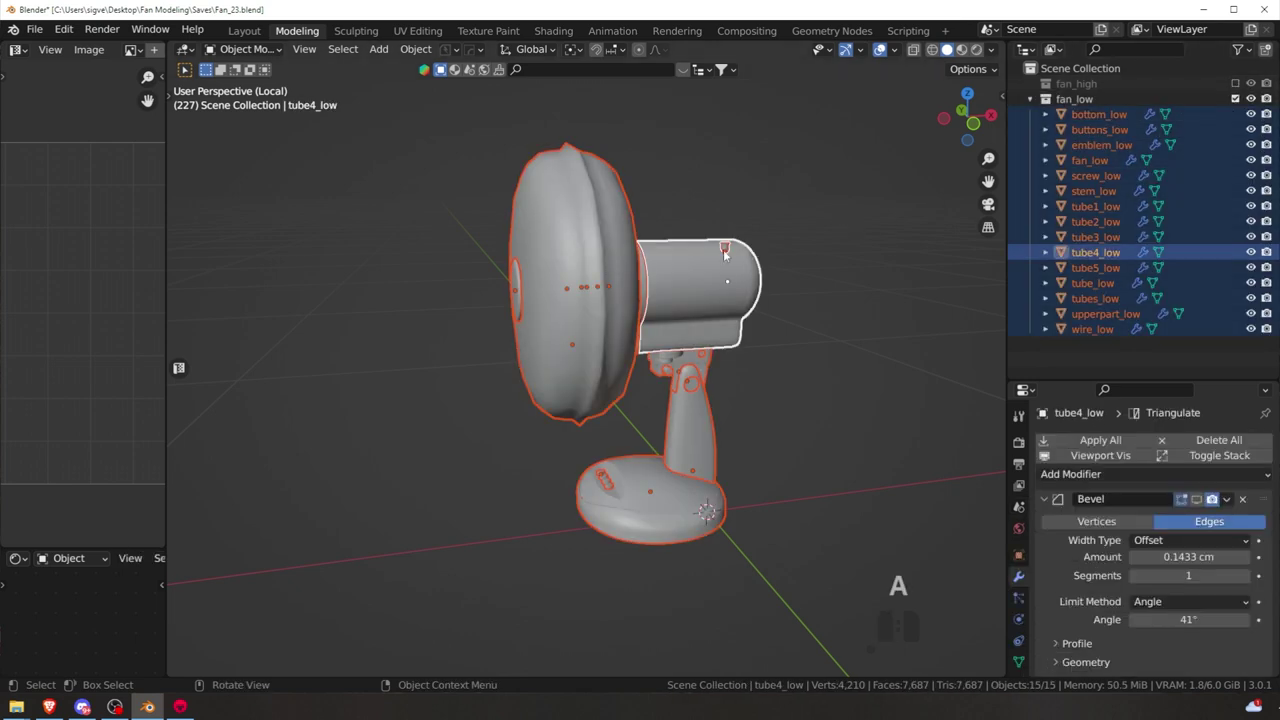
{"action": "left_click", "coordinate": [42, 35]}
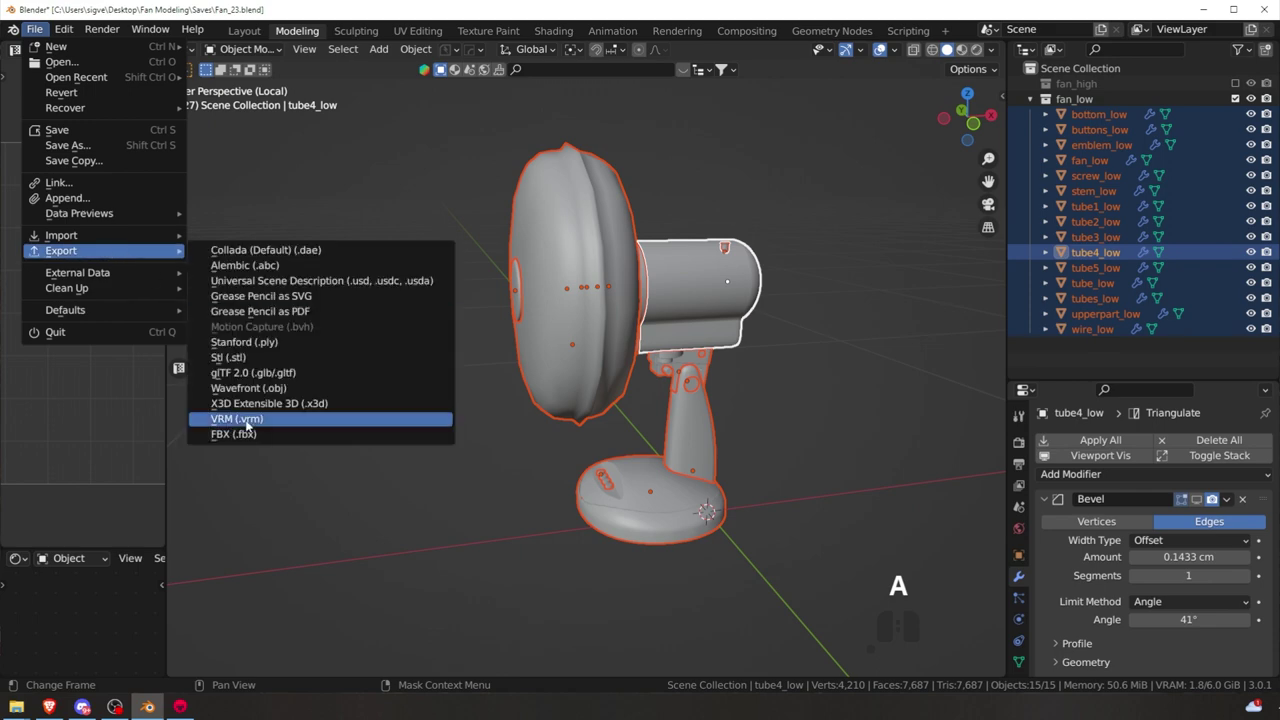
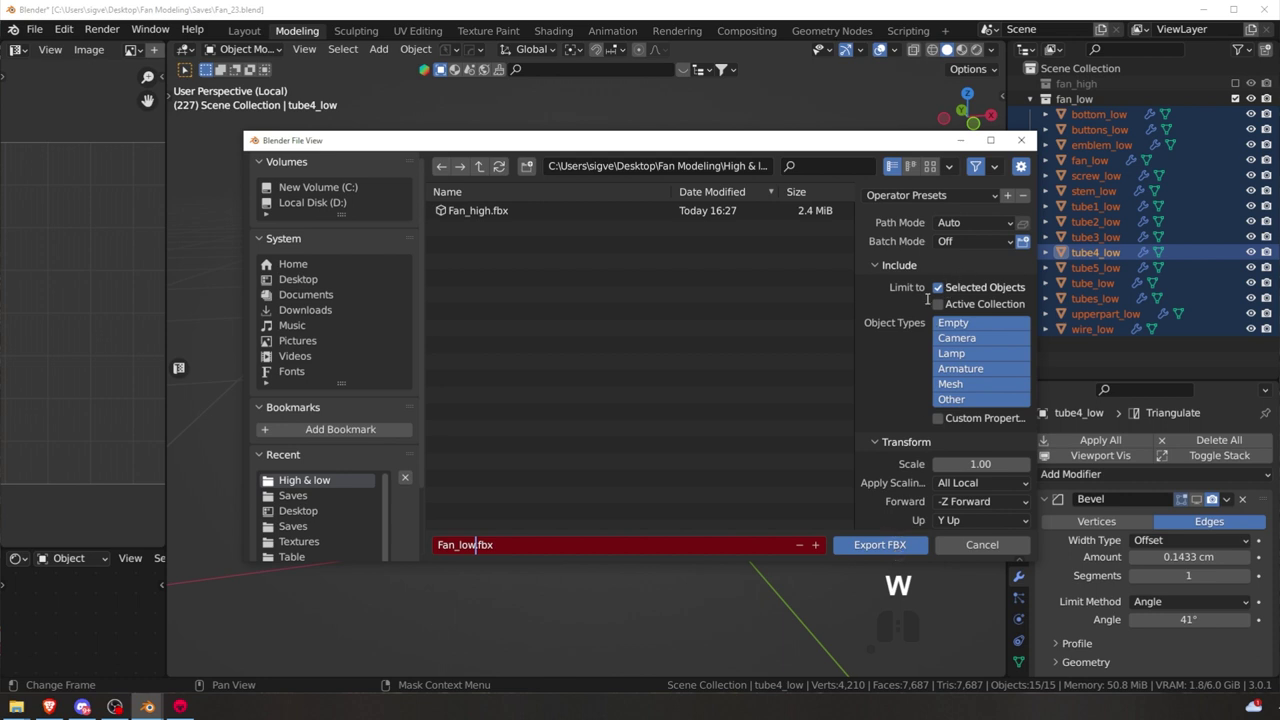
{"action": "left_click", "coordinate": [873, 479]}
{"action": "left_click", "coordinate": [897, 545]}
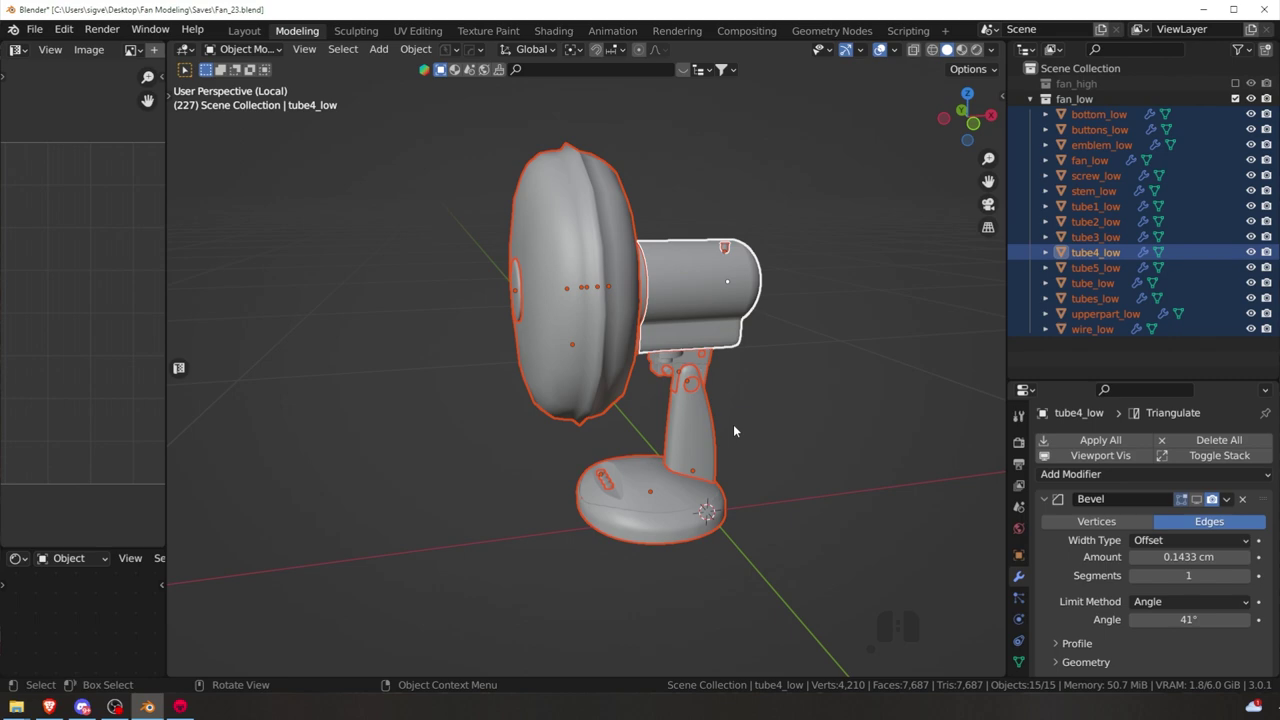
- Show the desktop and launch Marmoset Toolbag
{"action": "left_click", "coordinate": [1204, 16]}
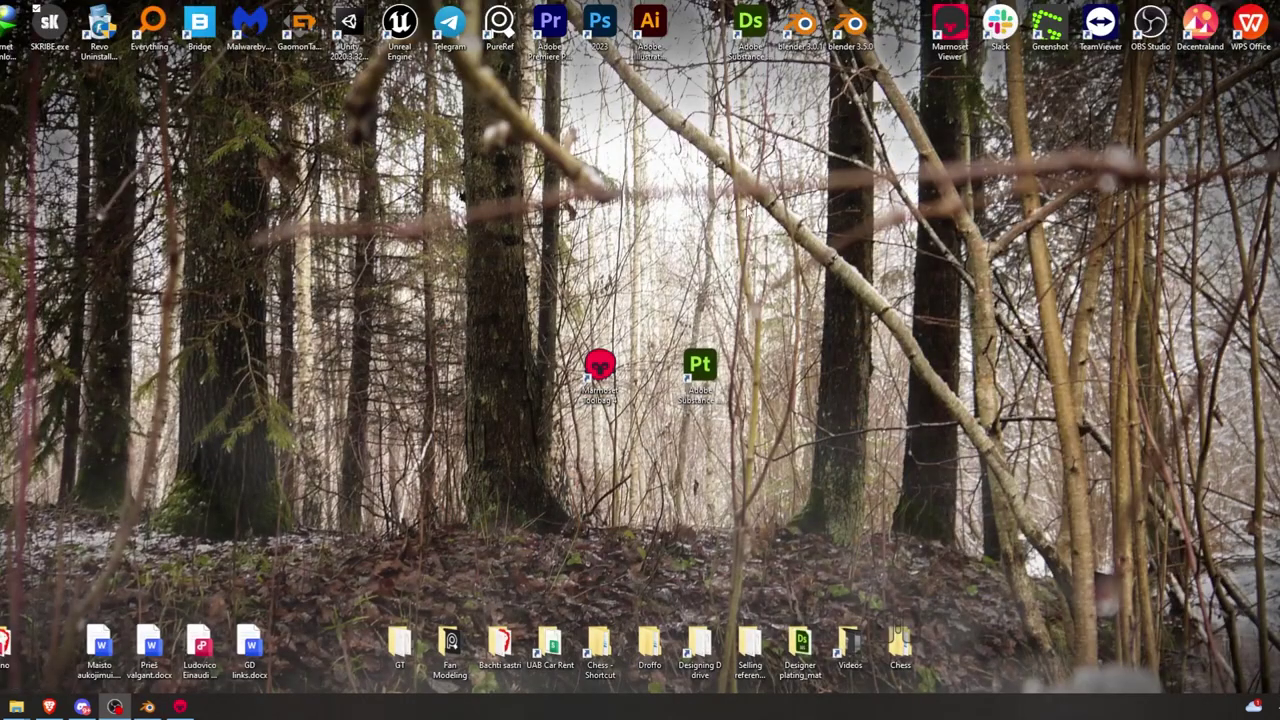
{"action": "left_click", "coordinate": [352, 245]}
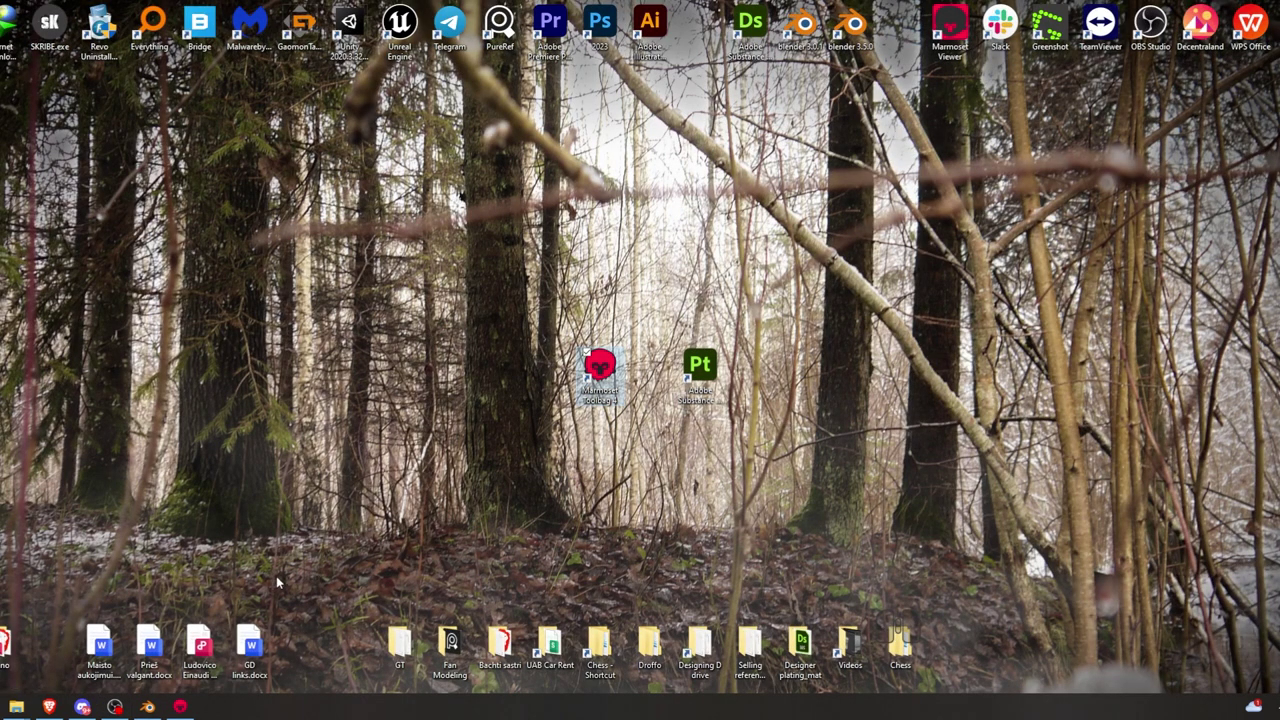
{"action": "left_click", "coordinate": [352, 245]}
{"action": "left_click", "coordinate": [103, 653]}
{"action": "left_click", "coordinate": [447, 261]}
{"action": "left_click", "coordinate": [447, 261]}
- Open the new Textures folder inside Fan Modeling and select its full path
{"action": "double_click", "coordinate": [483, 257]}
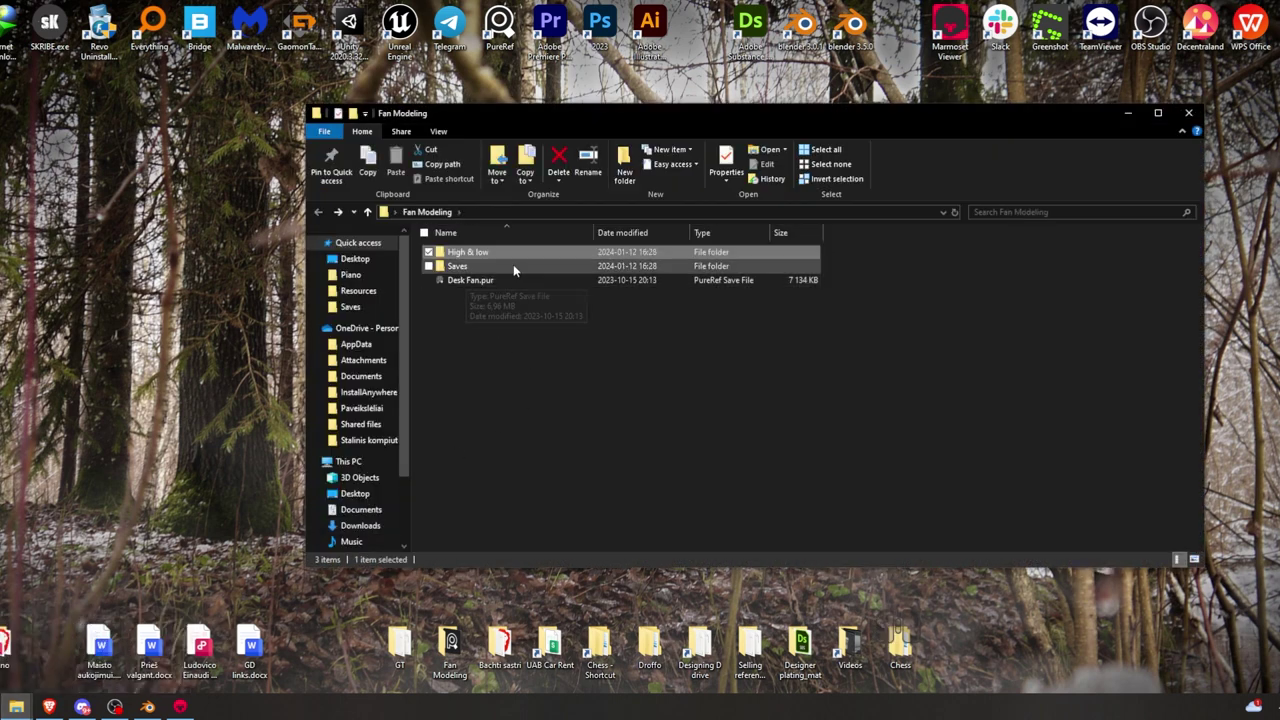
{"action": "left_click", "coordinate": [447, 261]}
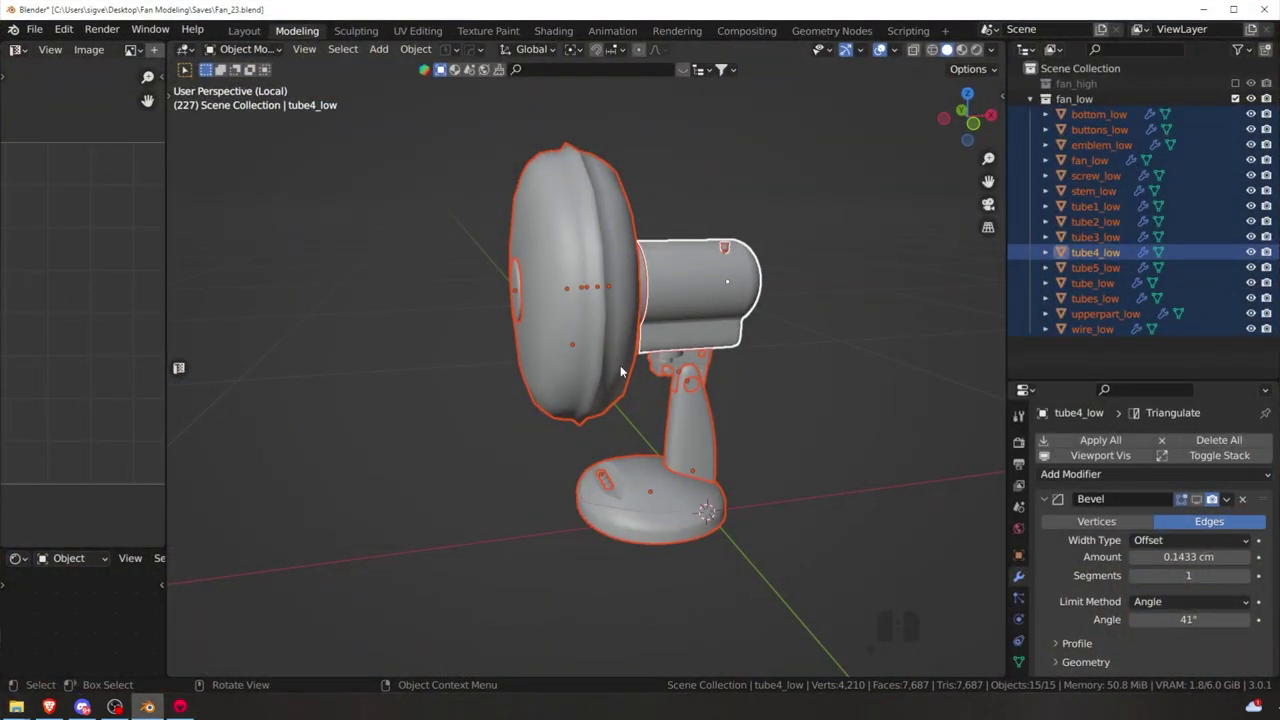
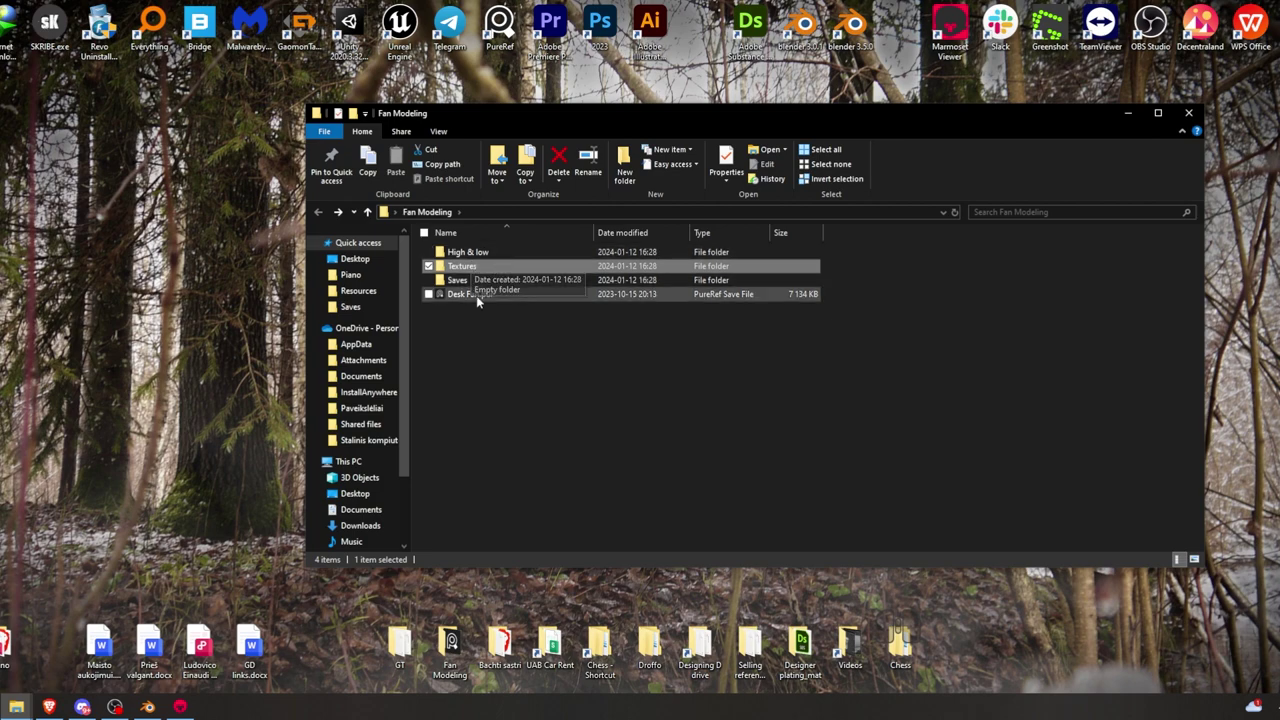
{"action": "double_click", "coordinate": [473, 270]}
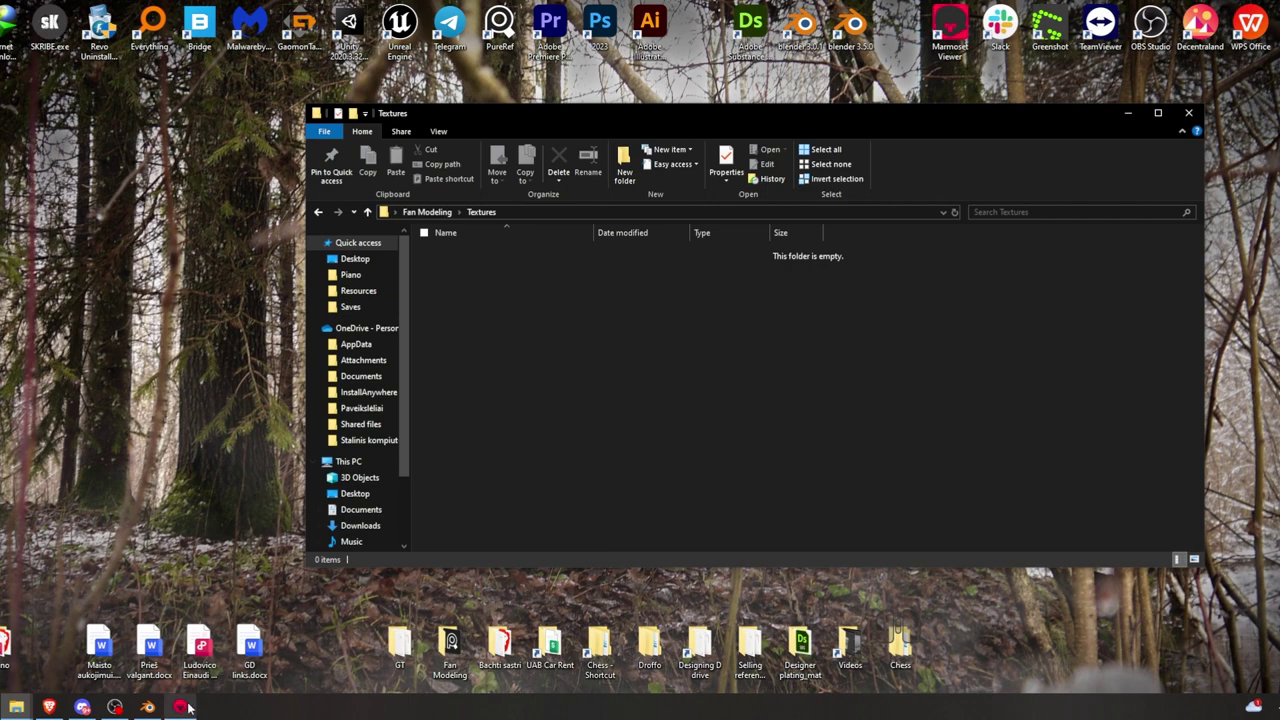
{"action": "left_click", "coordinate": [163, 629]}
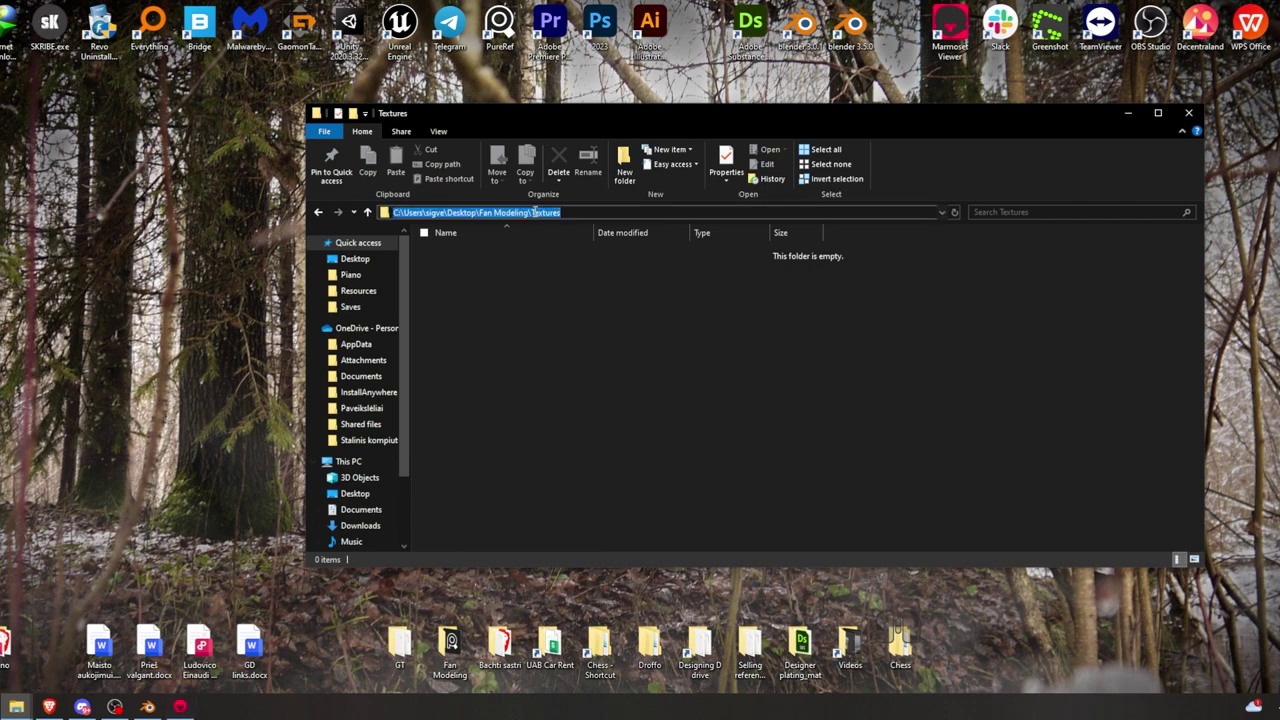
{"action": "left_click", "coordinate": [163, 629]}
{"action": "left_click", "coordinate": [163, 629]}
- Arrange and maximize the Marmoset Toolbag window over the empty scene
{"action": "left_click", "coordinate": [756, 230]}
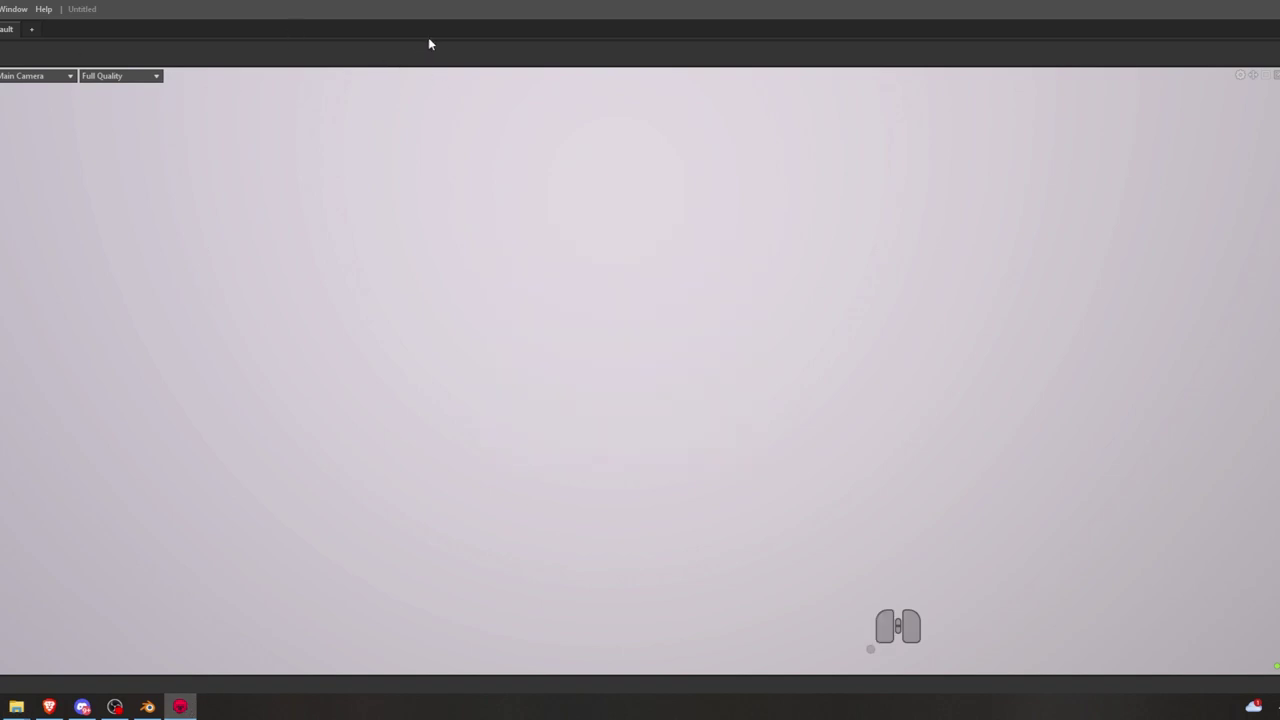
{"action": "left_click_drag", "start_coordinate": [431, 21], "coordinate": [483, 87]}
{"action": "left_click_drag", "start_coordinate": [495, 74], "coordinate": [760, 94]}
{"action": "left_click", "coordinate": [1094, 117]}
{"action": "left_click_drag", "start_coordinate": [1108, 115], "coordinate": [1070, 126]}
{"action": "left_click", "coordinate": [1216, 15]}
{"action": "left_click_drag", "start_coordinate": [924, 113], "coordinate": [833, 17]}
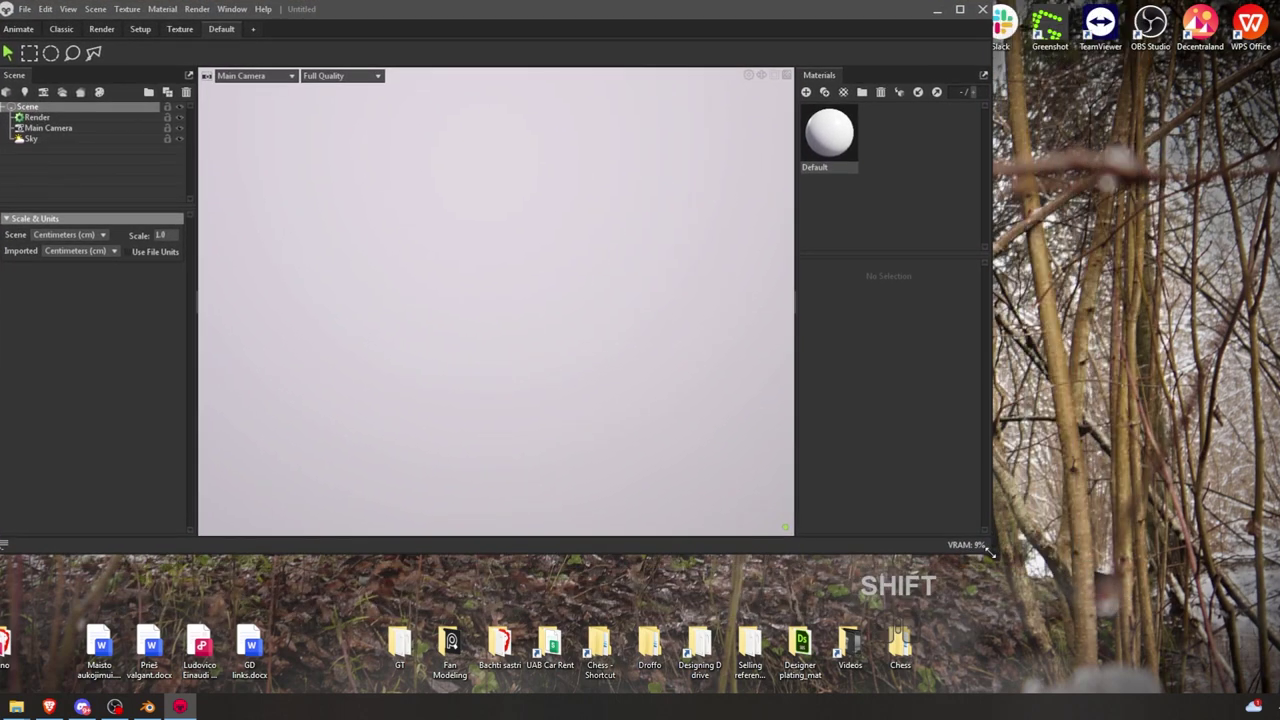
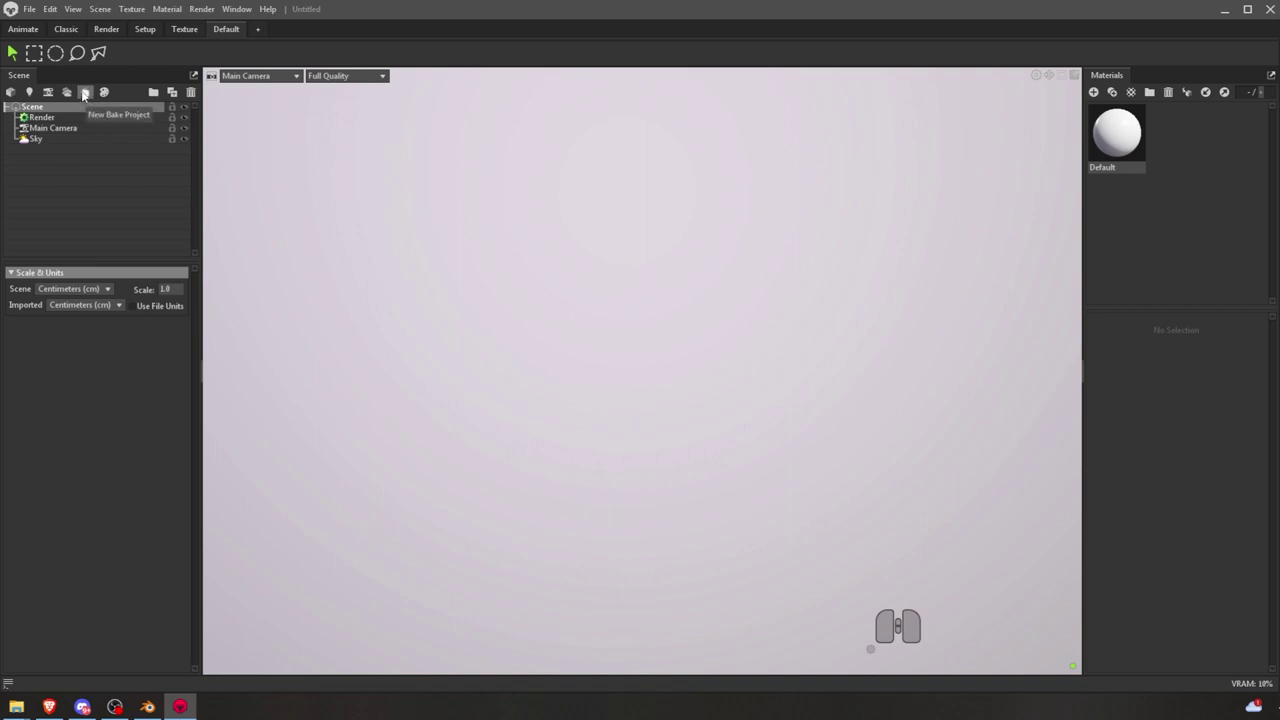
- Create a new bake project with High and Low slots in the scene
{"action": "left_click", "coordinate": [87, 100]}
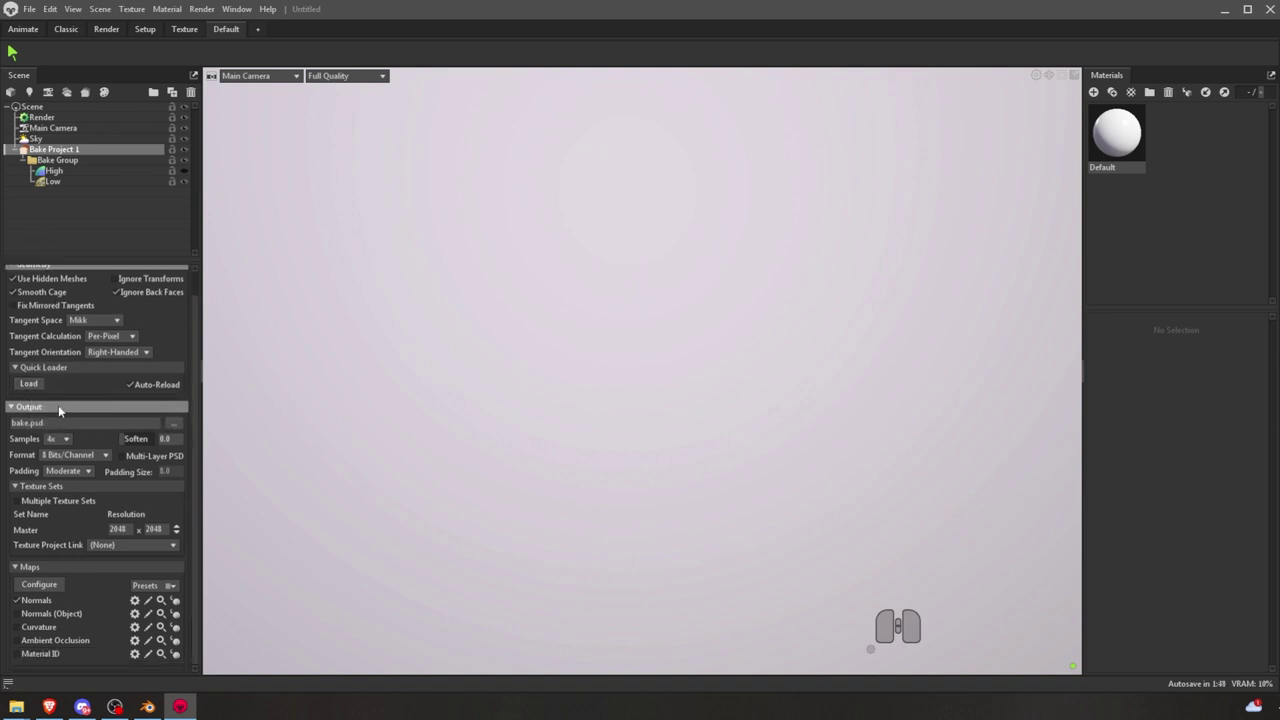
{"action": "scroll", "scroll_direction": "up", "scroll_amount": 3}
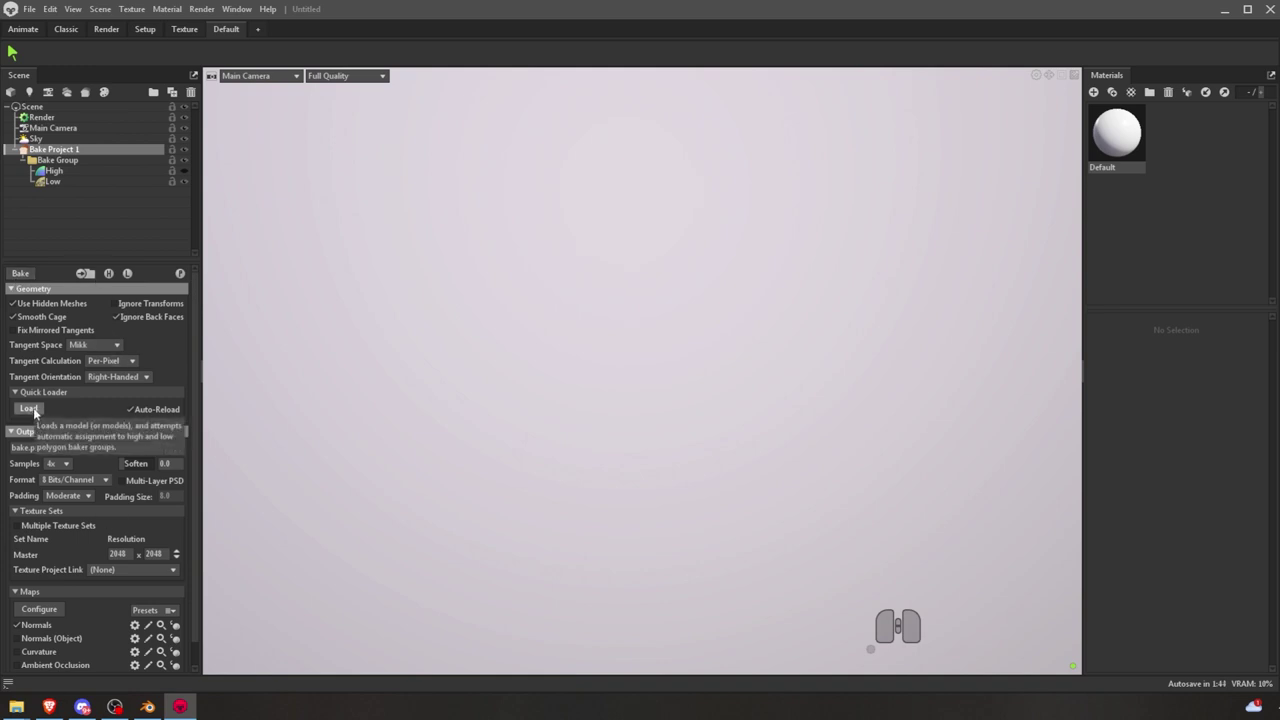
- Load Fan_high.fbx and Fan_low.fbx from Desktop > Fan Modeling > High & low into the bake project
{"action": "left_click", "coordinate": [30, 414]}
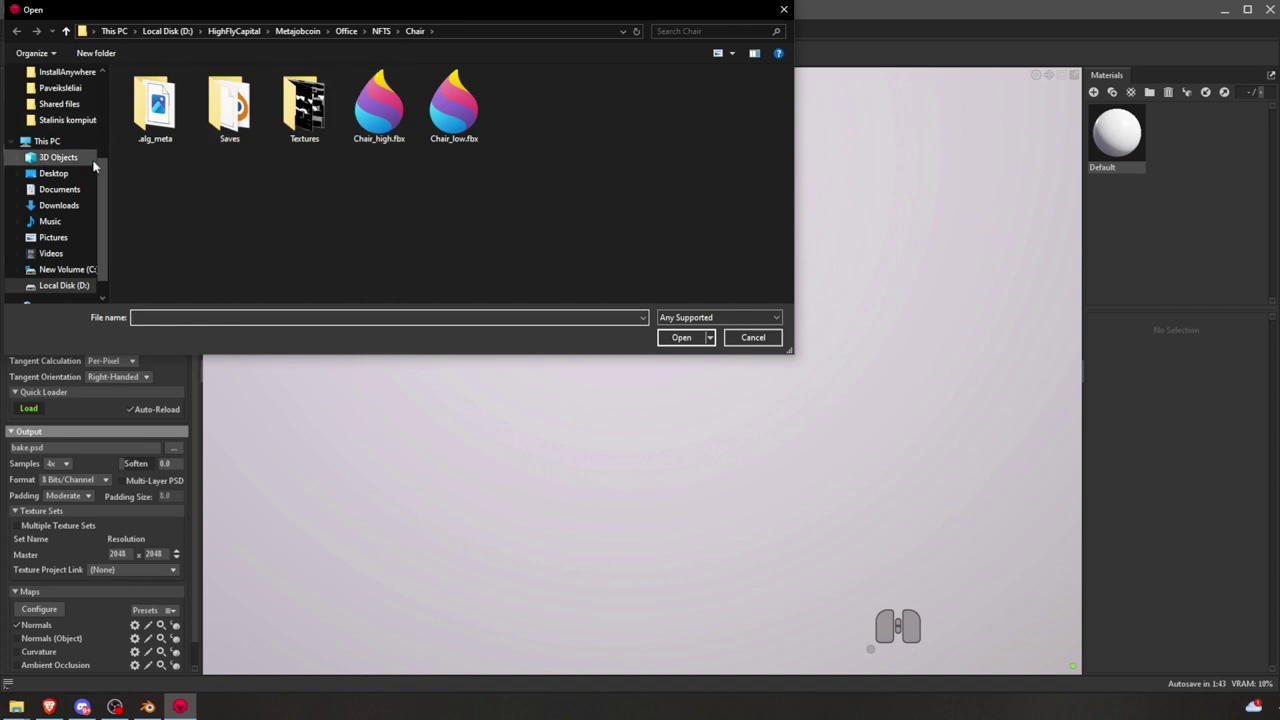
{"action": "left_click", "coordinate": [38, 116]}
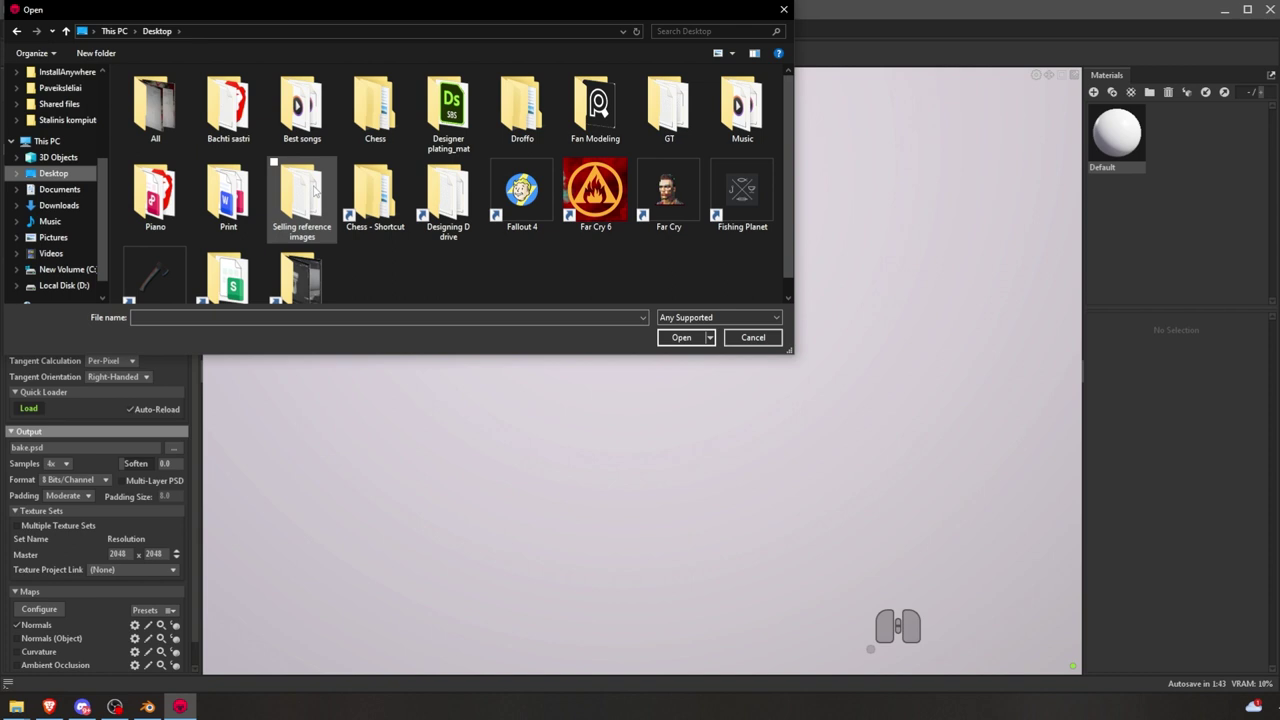
{"action": "left_click", "coordinate": [601, 114]}
{"action": "left_click", "coordinate": [187, 98]}
{"action": "left_click_drag", "start_coordinate": [187, 147], "coordinate": [195, 76]}
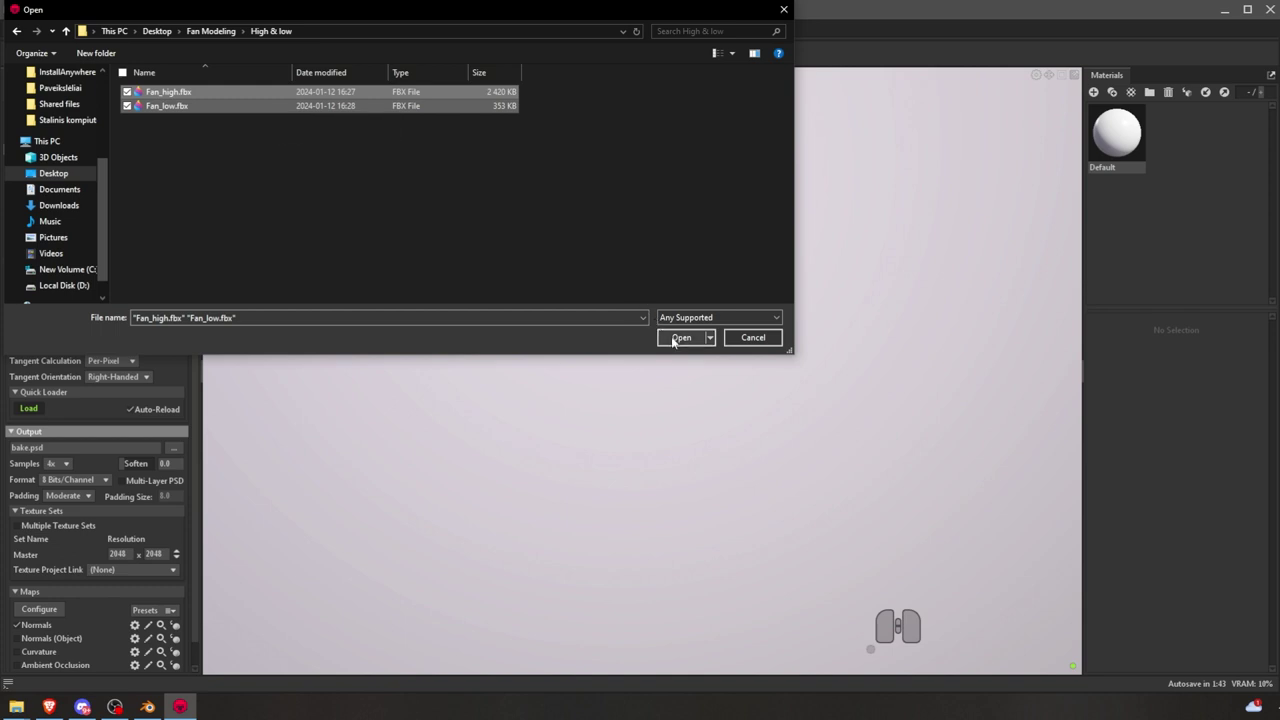
{"action": "left_click", "coordinate": [676, 340]}
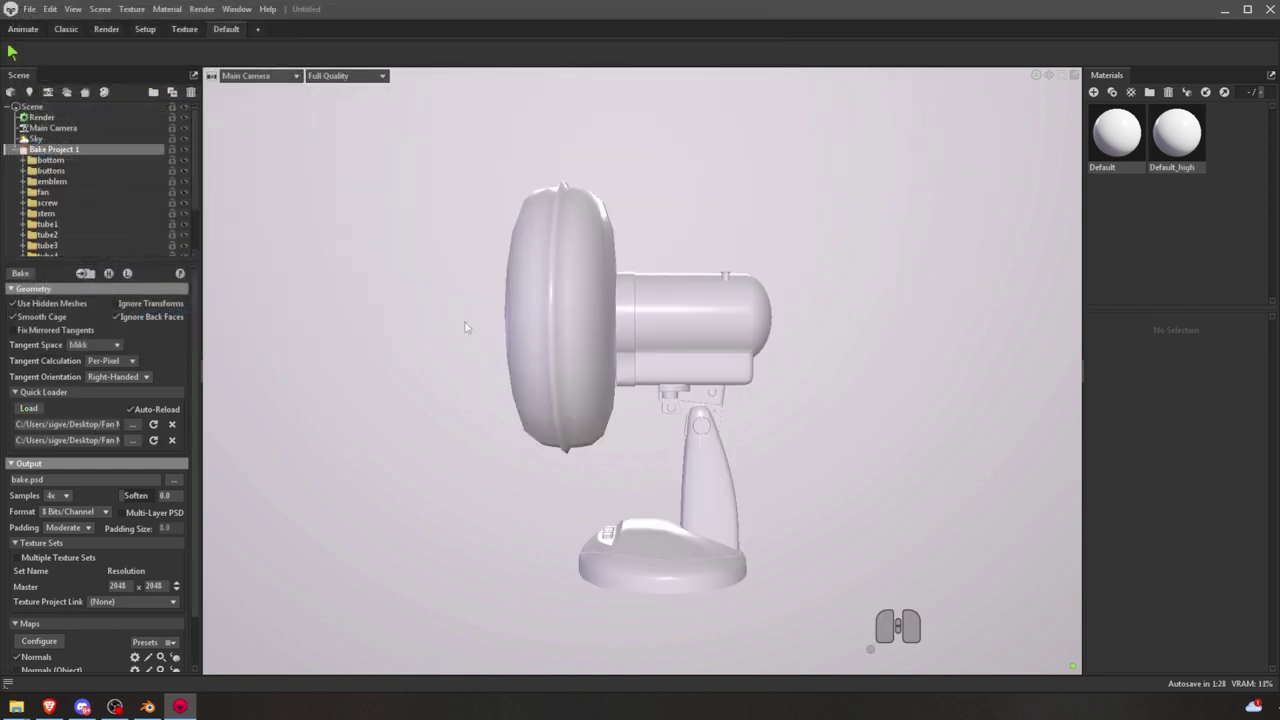
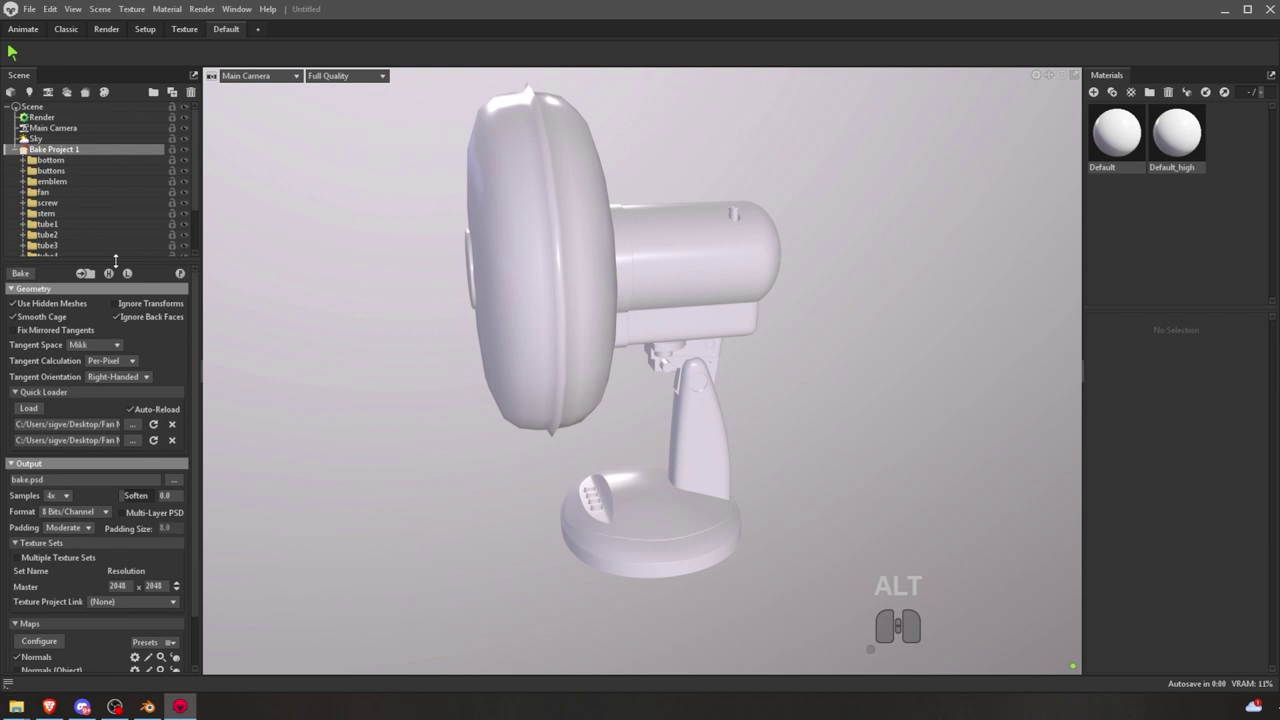
- Expand the bake project and the bottom group to review its meshes
{"action": "left_click_drag", "start_coordinate": [116, 271], "coordinate": [113, 327]}
{"action": "left_click", "coordinate": [14, 156]}
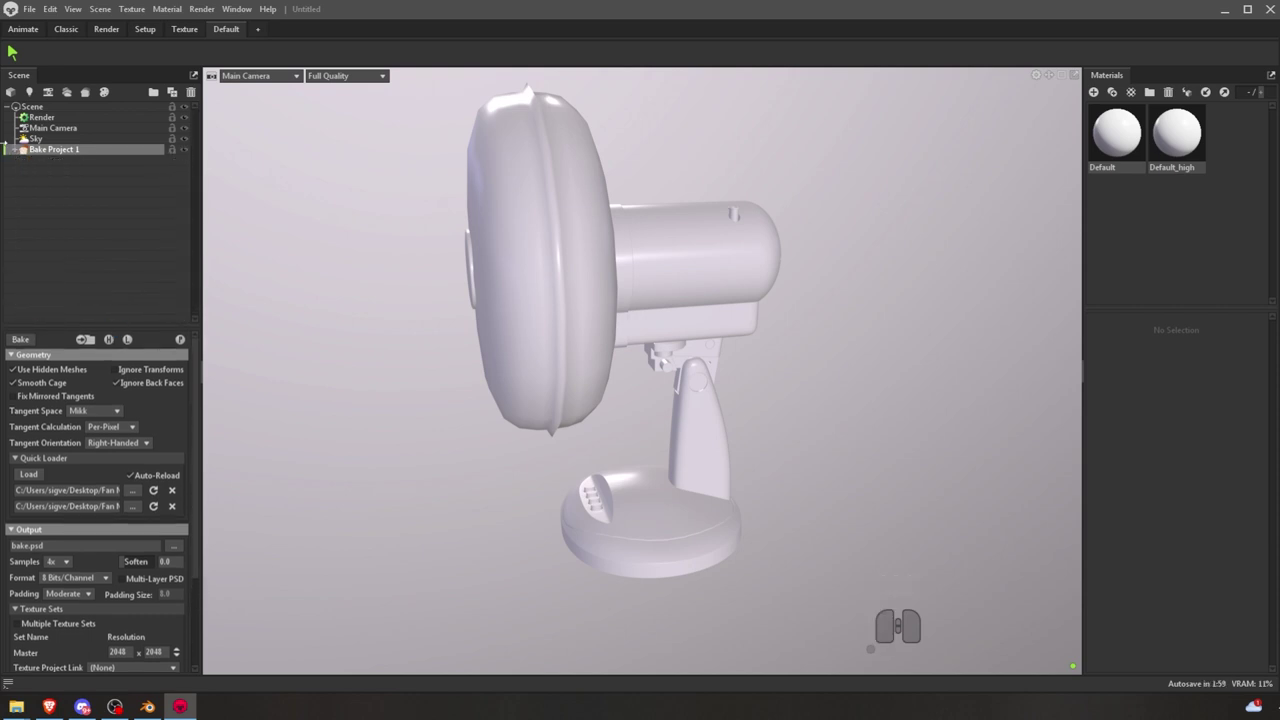
{"action": "left_click", "coordinate": [23, 139]}
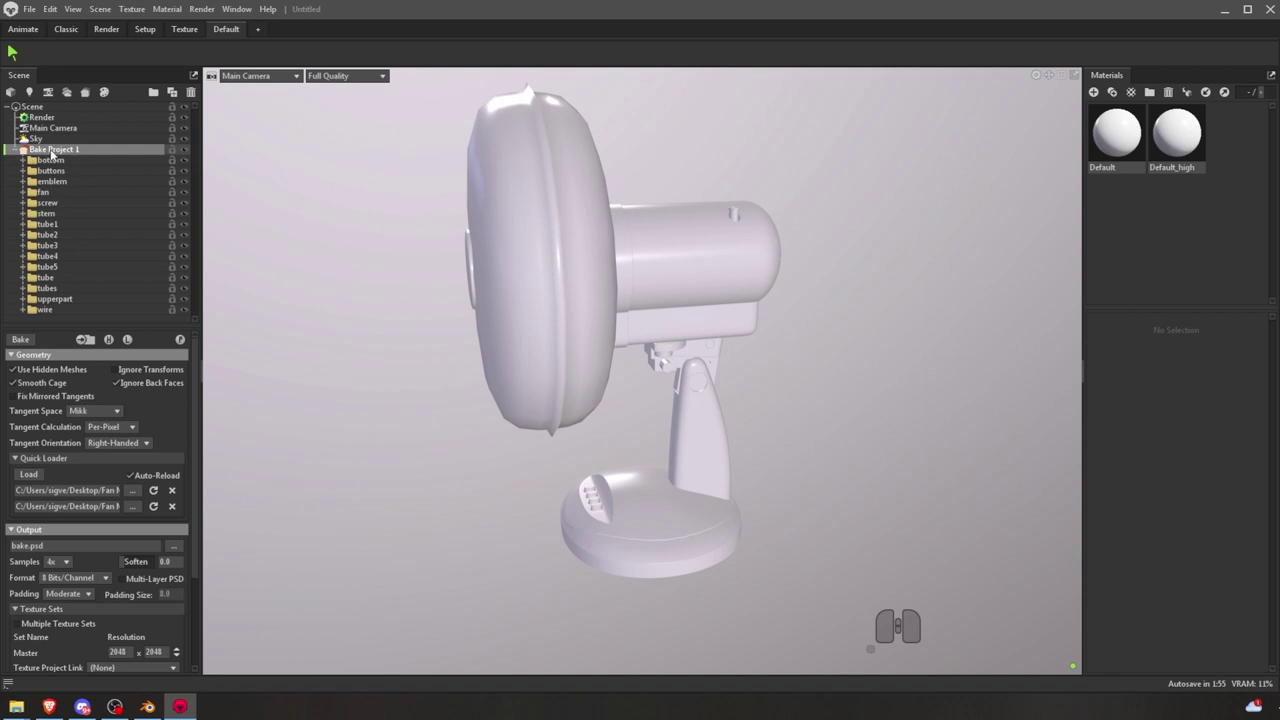
{"action": "left_click", "coordinate": [23, 139]}
{"action": "left_click", "coordinate": [15, 155]}
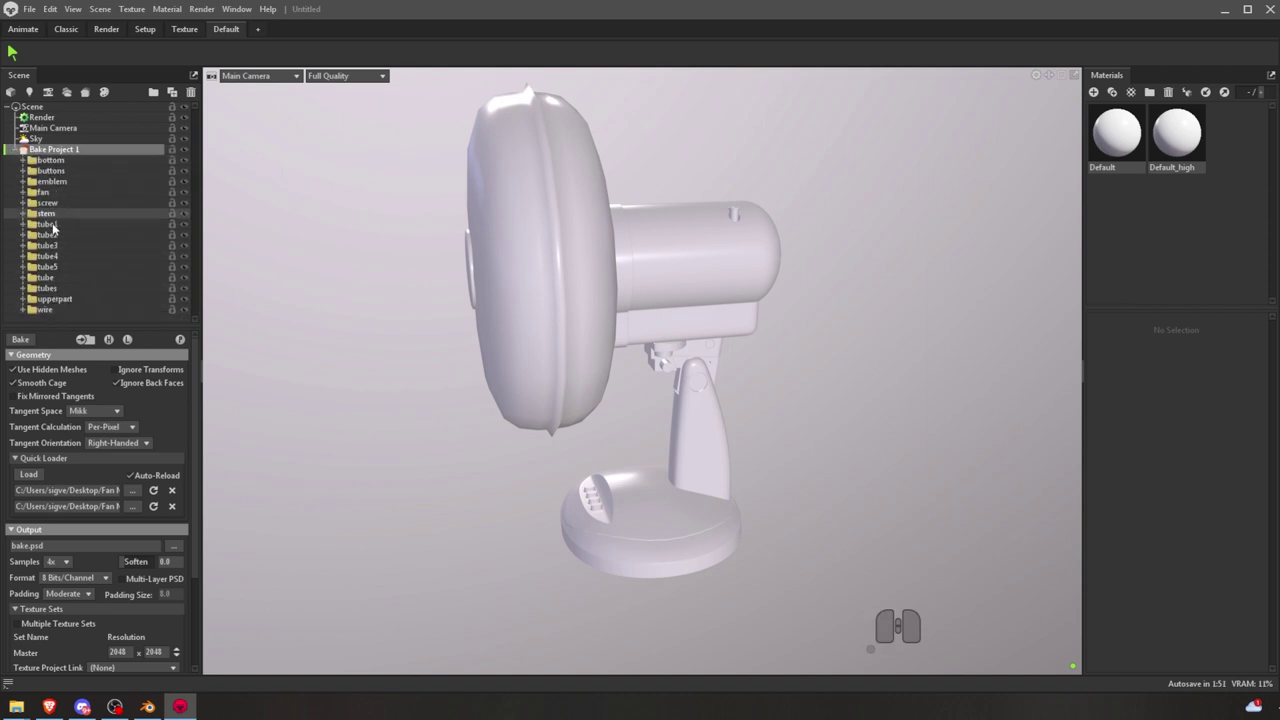
{"action": "left_click", "coordinate": [20, 163]}
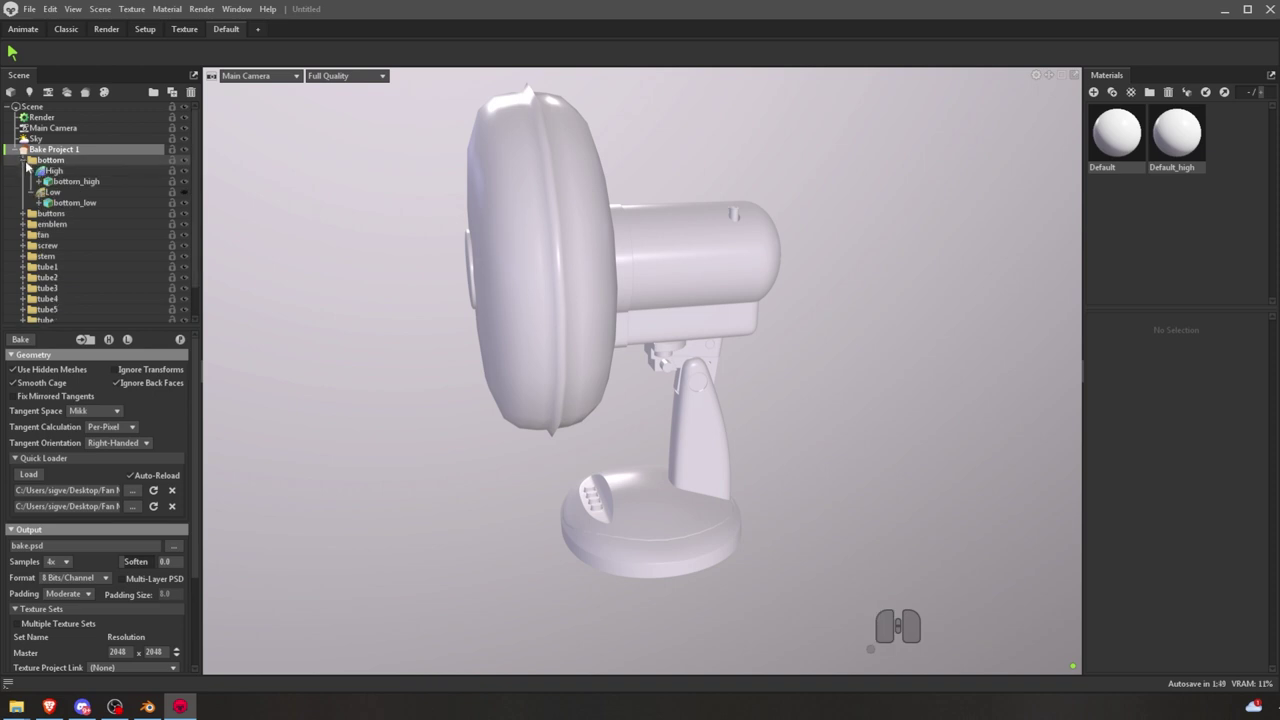
{"action": "left_click", "coordinate": [24, 167]}
{"action": "left_click", "coordinate": [23, 139]}
{"action": "left_click", "coordinate": [22, 165]}
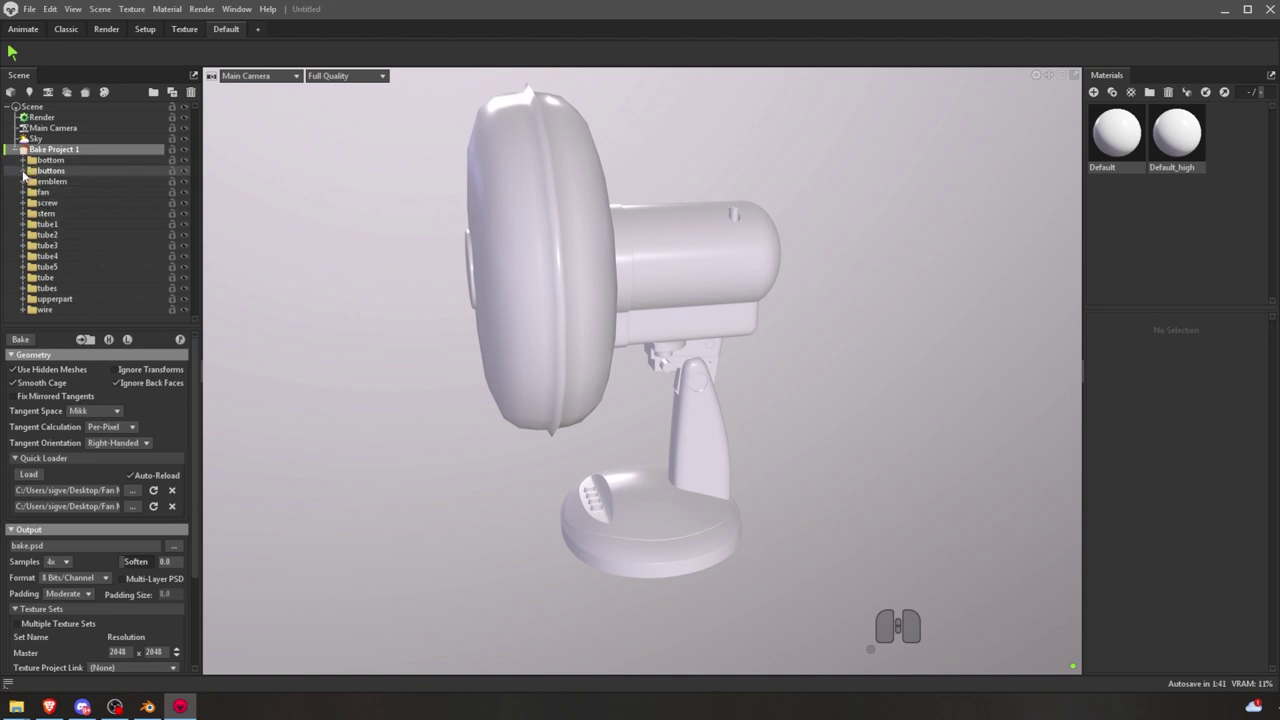
- Expand the buttons group, toggle its mesh visibility and check its high and low meshes
{"action": "left_click", "coordinate": [23, 139]}
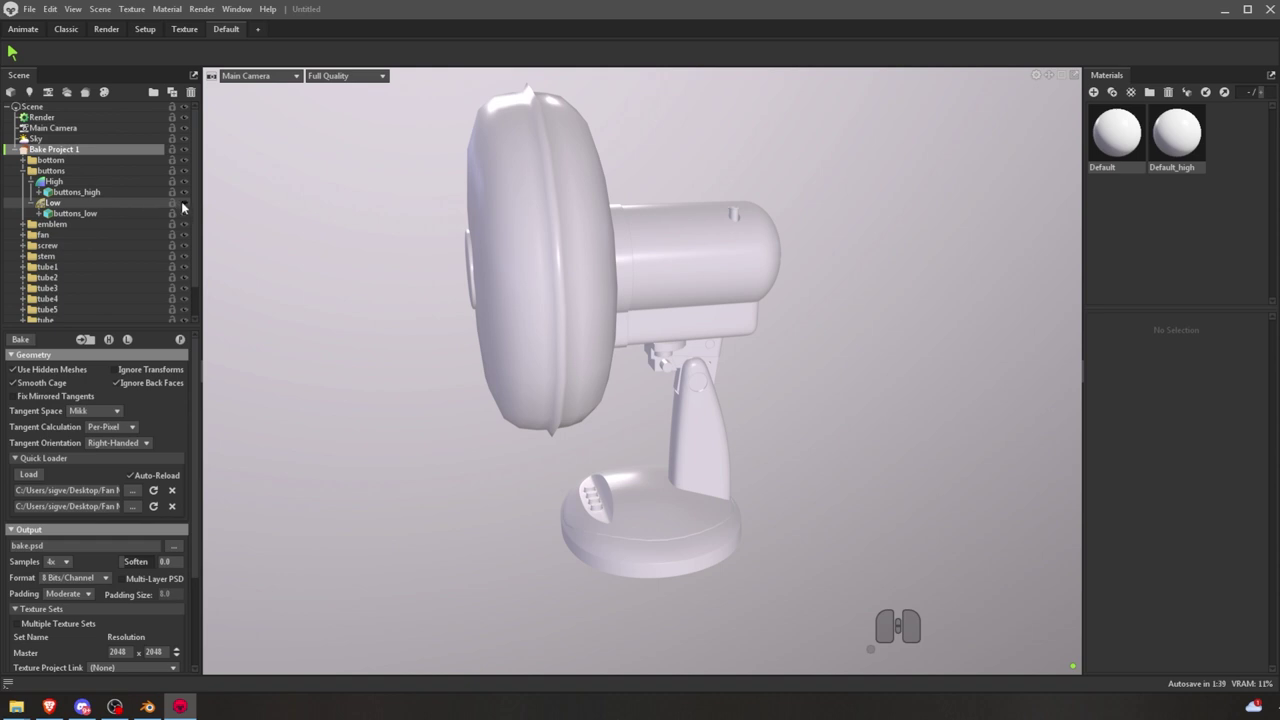
{"action": "left_click", "coordinate": [184, 208]}
{"action": "left_click", "coordinate": [184, 208]}
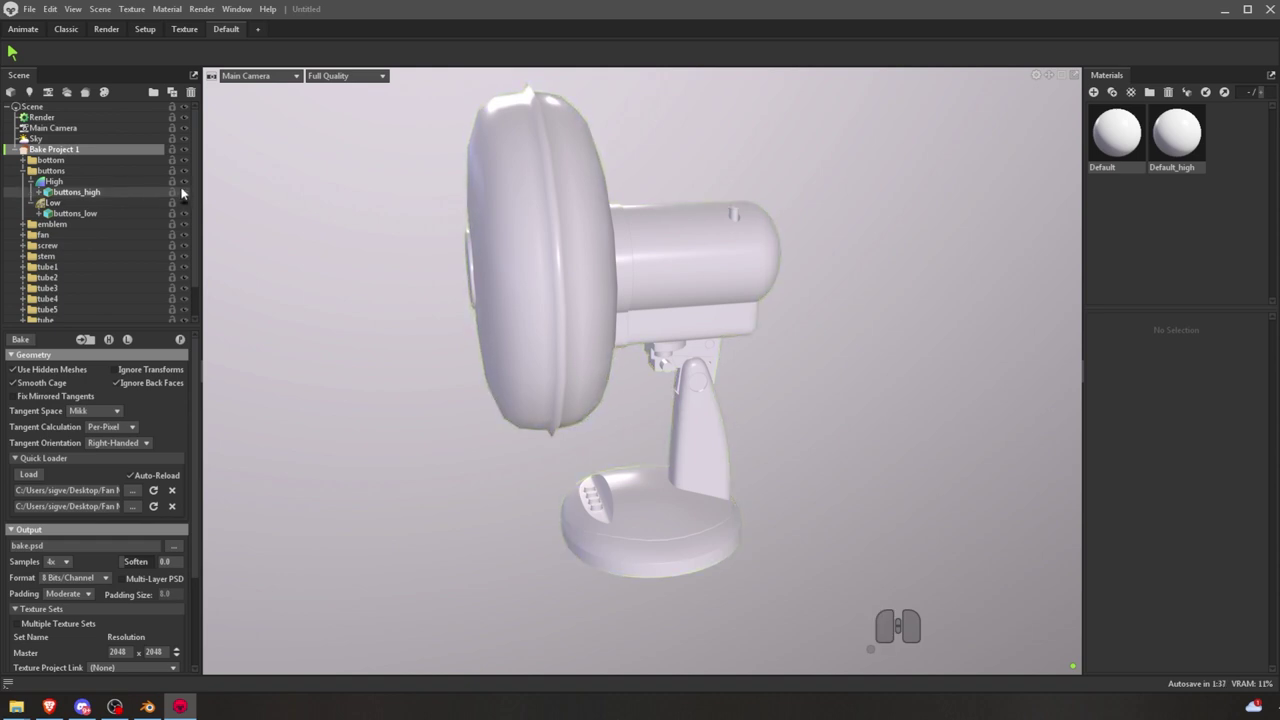
{"action": "left_click", "coordinate": [184, 187]}
{"action": "left_click", "coordinate": [184, 187]}
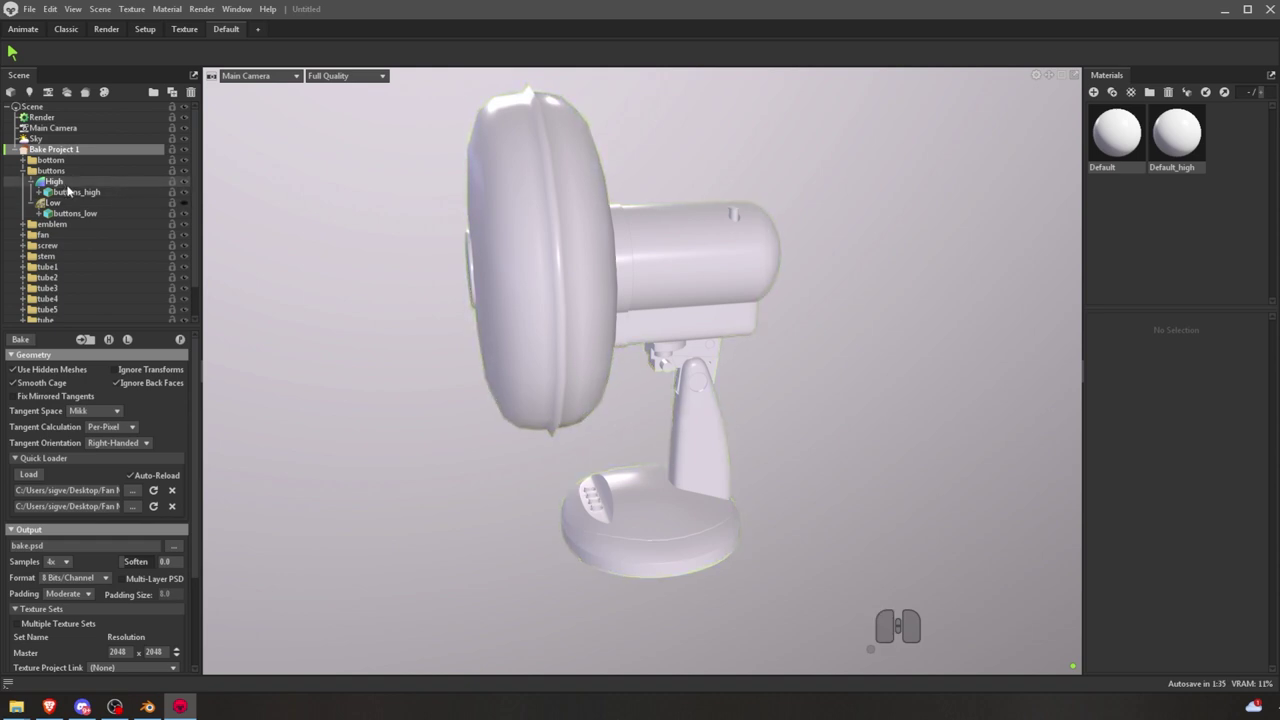
{"action": "scroll", "scroll_direction": "down", "scroll_amount": 3}
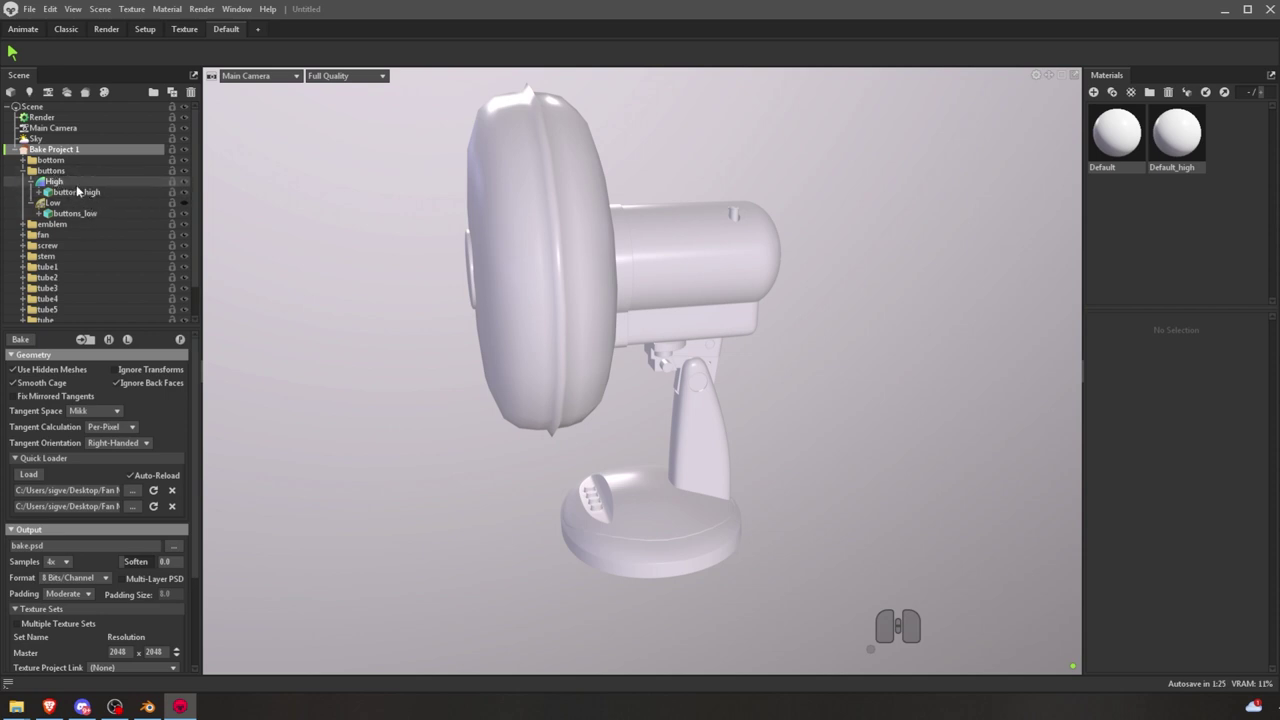
{"action": "left_click", "coordinate": [100, 197]}
{"action": "left_click", "coordinate": [88, 218]}
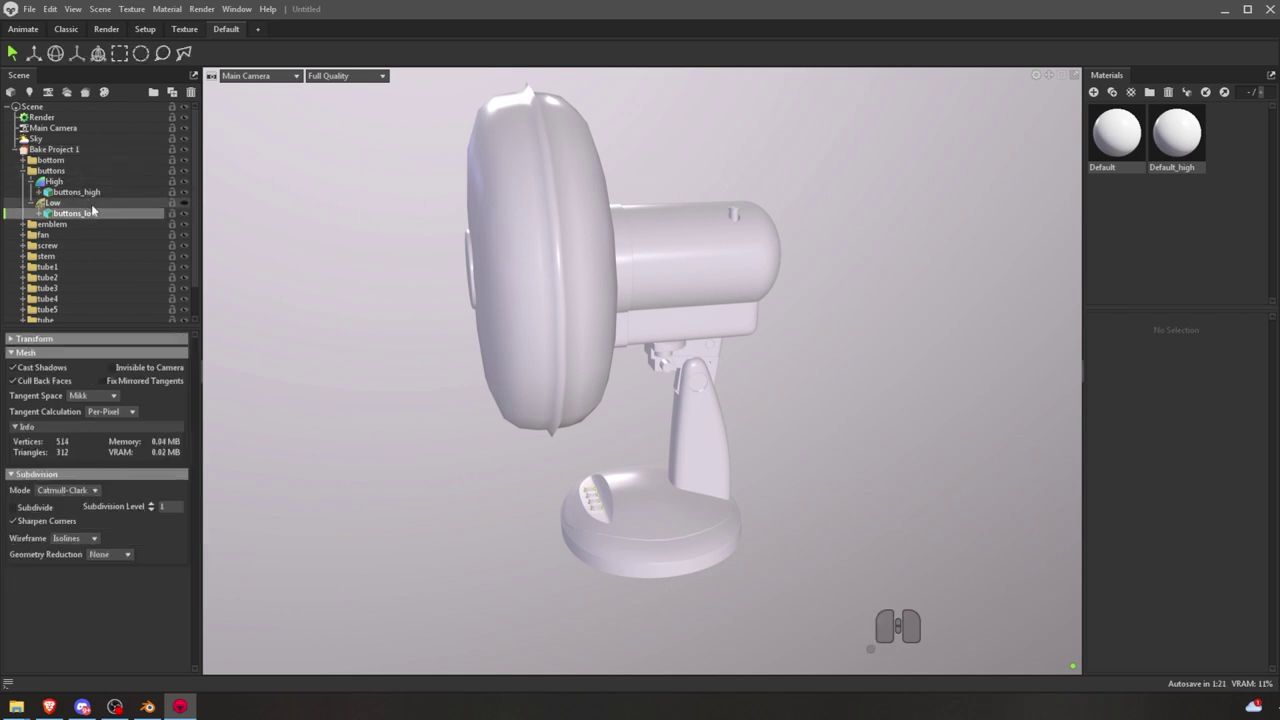
{"action": "left_click", "coordinate": [84, 196]}
- Expand the fan group and check its high-poly and low-poly meshes
{"action": "left_click", "coordinate": [90, 222]}
{"action": "left_click", "coordinate": [23, 139]}
{"action": "left_click", "coordinate": [20, 198]}
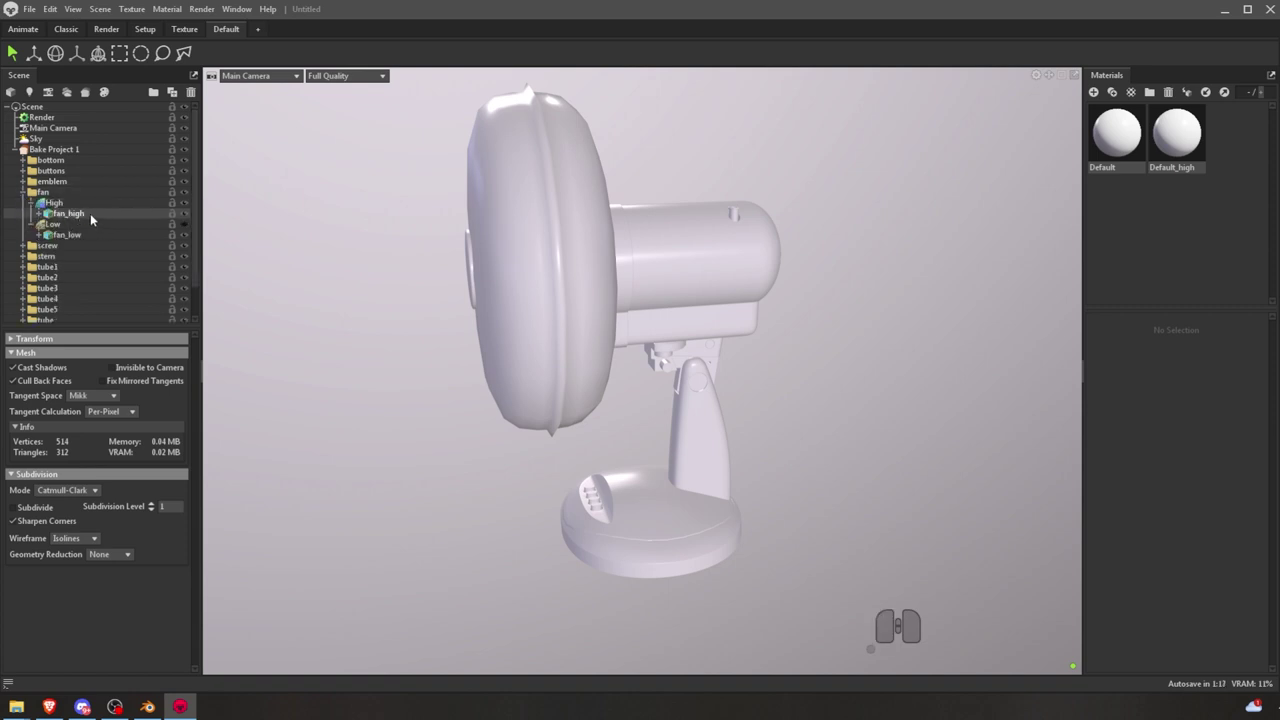
{"action": "left_click", "coordinate": [91, 220]}
{"action": "left_click", "coordinate": [84, 243]}
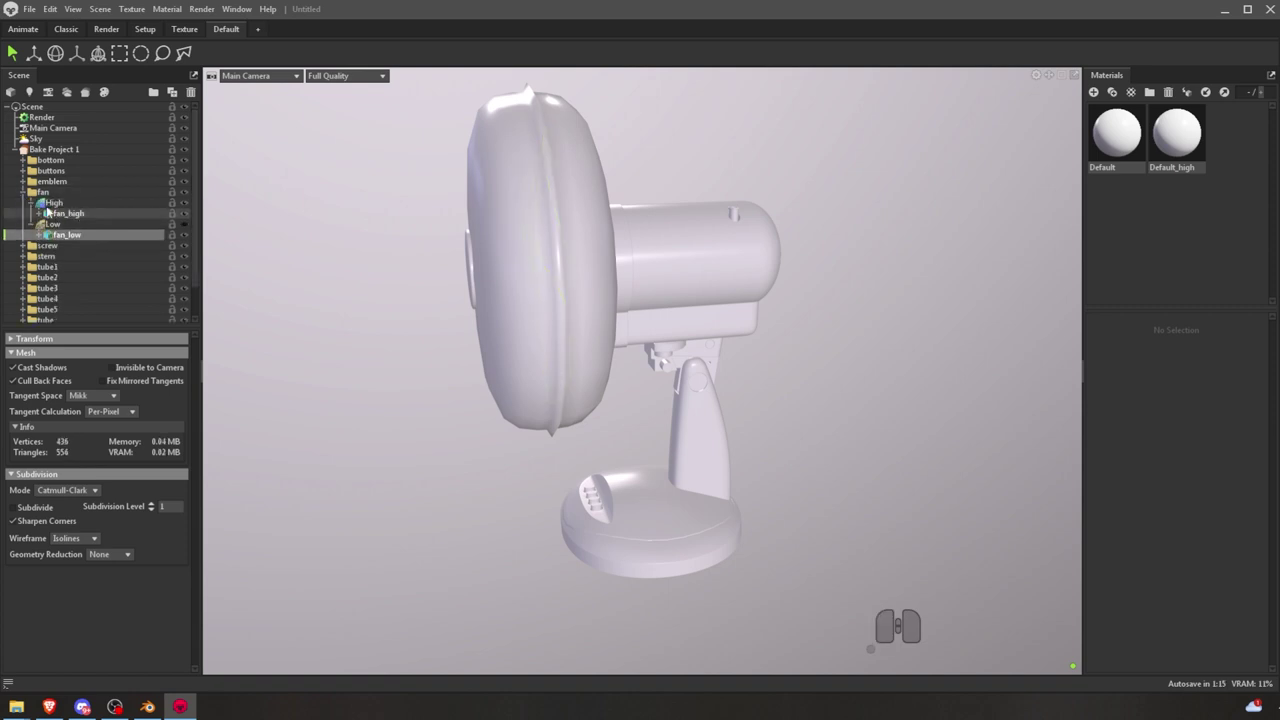
{"action": "left_click", "coordinate": [22, 199]}
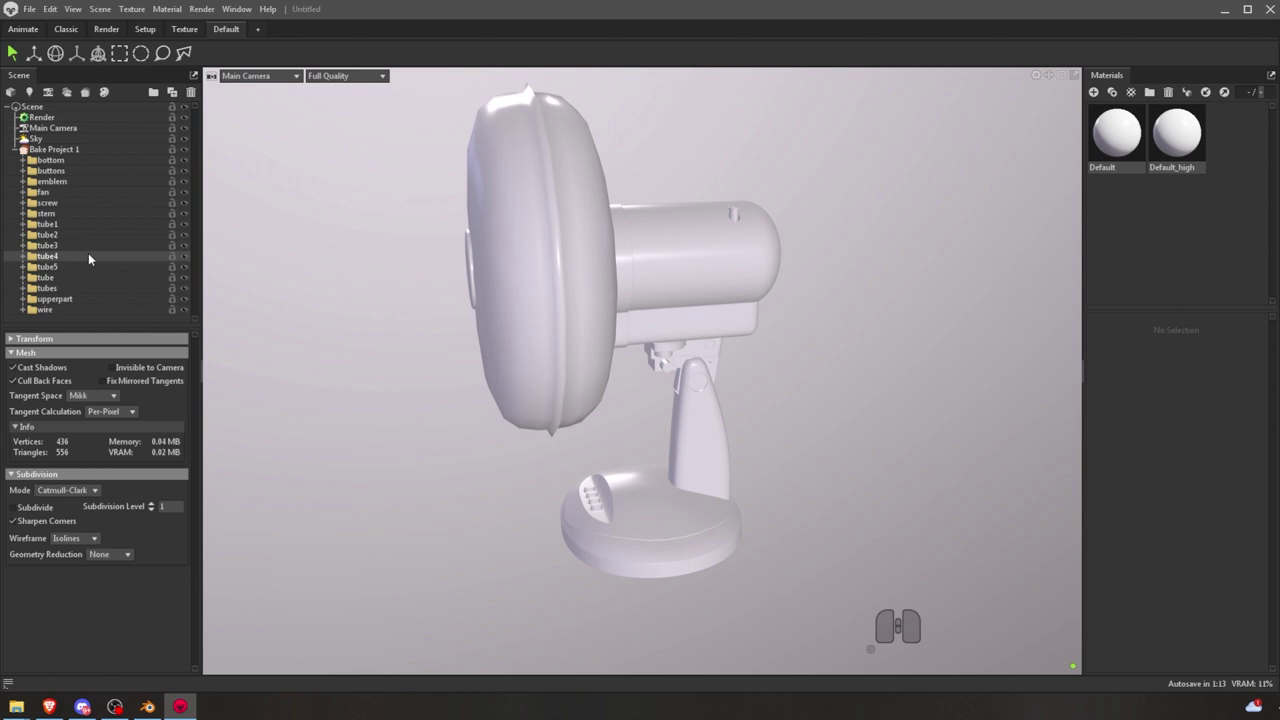
- Select the bottom base, then select the bake project and collapse its contents
{"action": "left_click", "coordinate": [60, 163]}
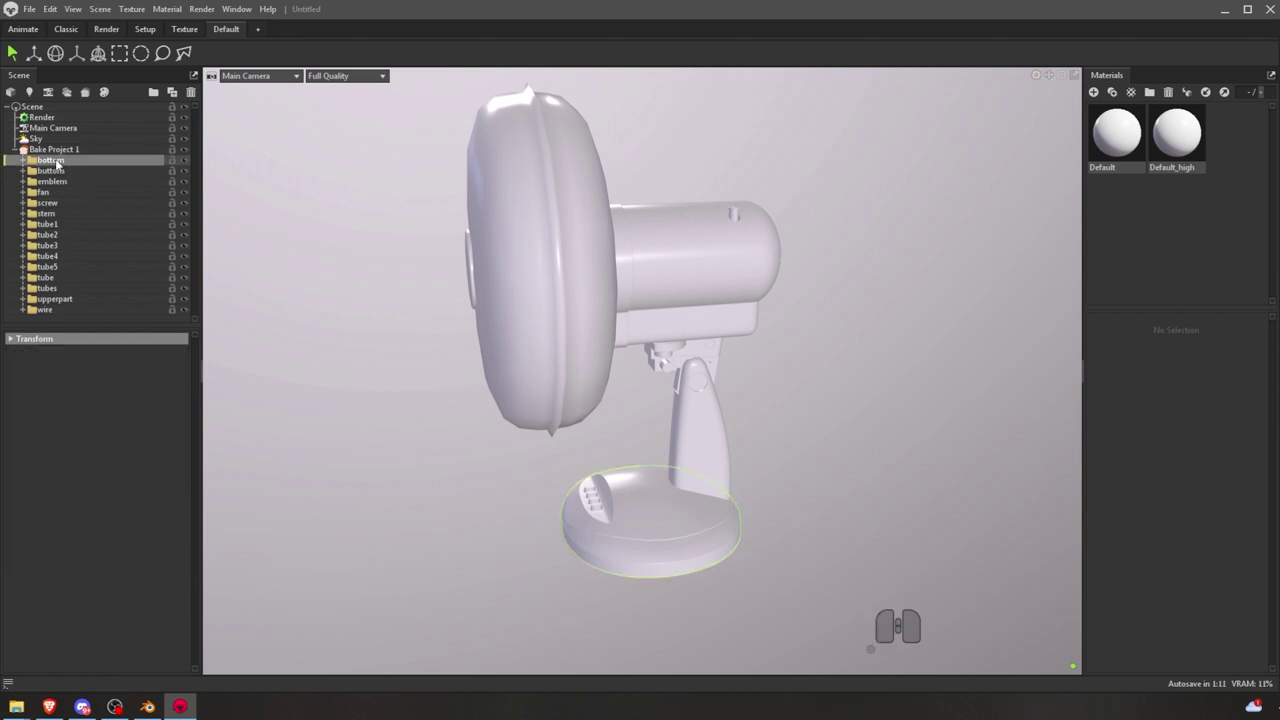
{"action": "scroll", "scroll_direction": "up", "scroll_amount": 3}
{"action": "left_click", "coordinate": [19, 151]}
{"action": "left_click", "coordinate": [43, 158]}
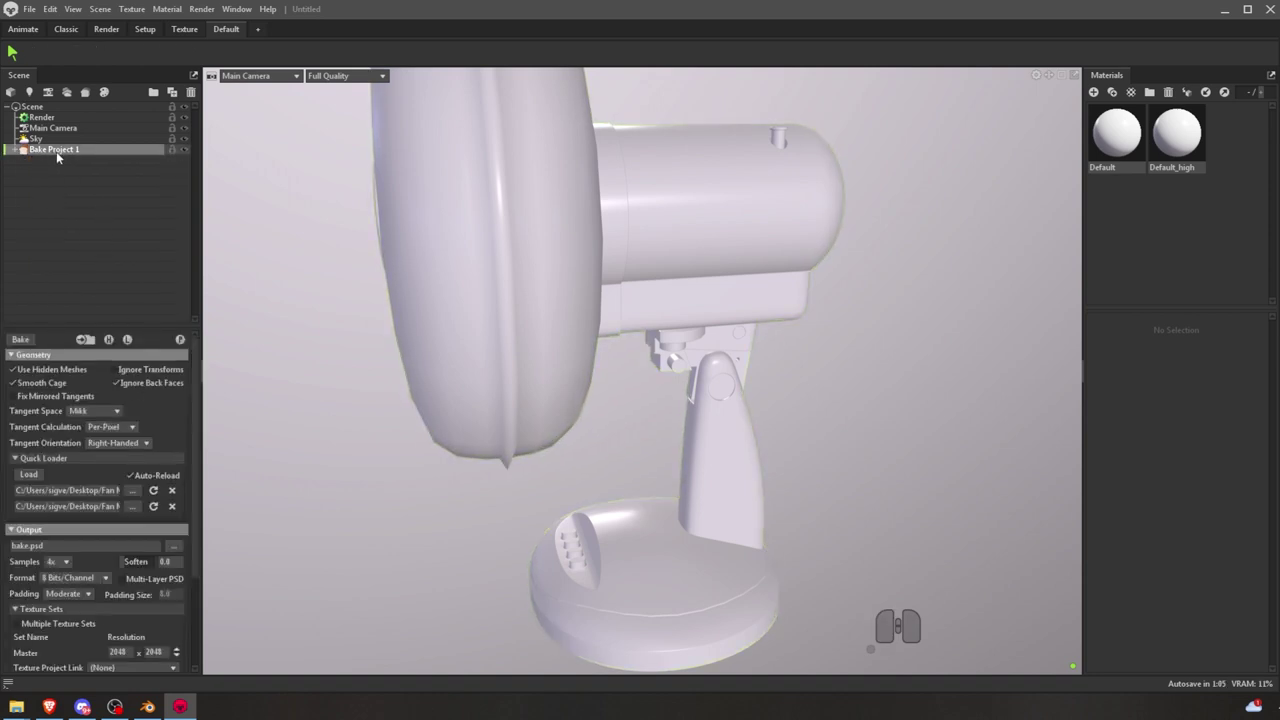
- Set the bake to 16x samples and 16 bits per channel output
{"action": "left_click", "coordinate": [18, 150]}
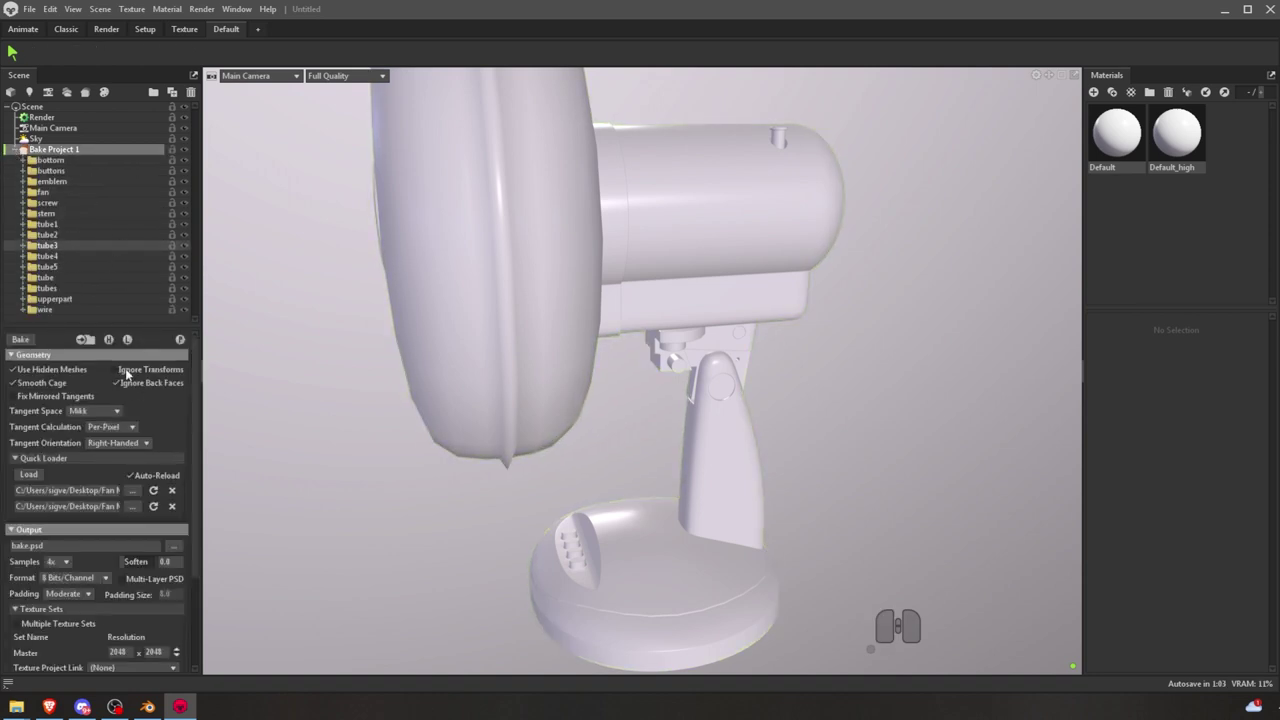
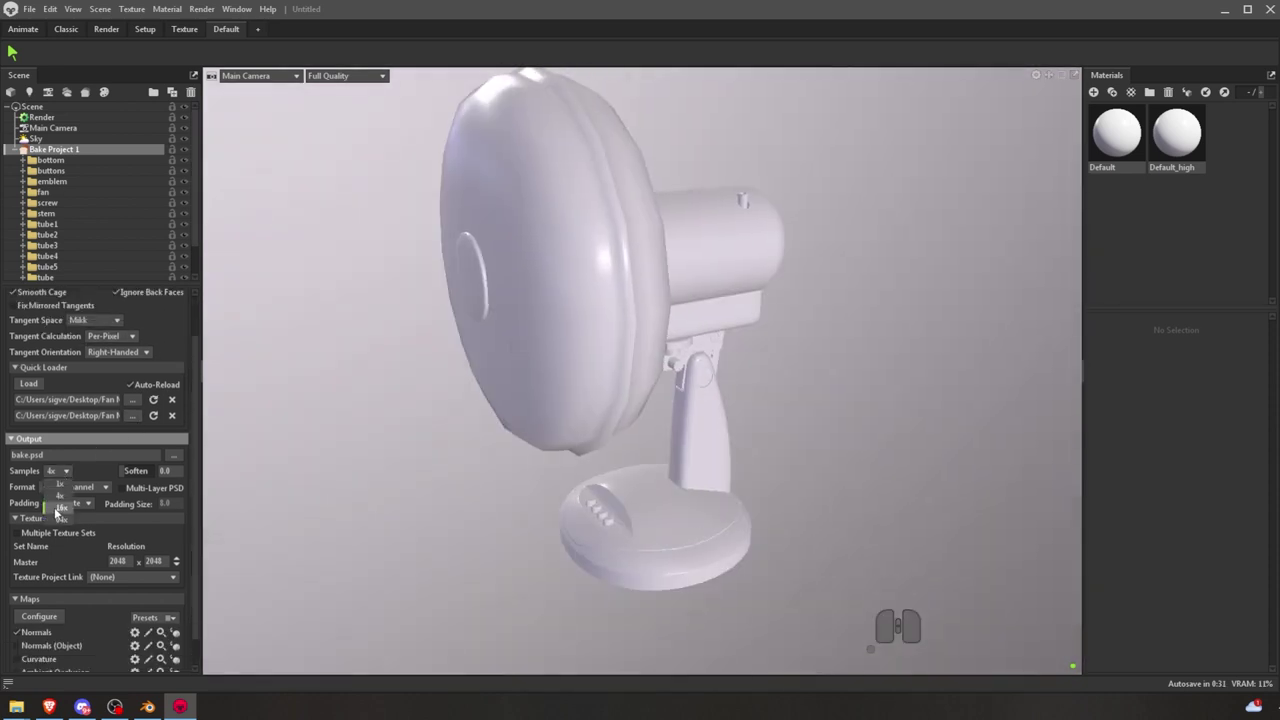
{"action": "left_click", "coordinate": [61, 511]}
{"action": "left_click", "coordinate": [72, 494]}
{"action": "left_click", "coordinate": [82, 513]}
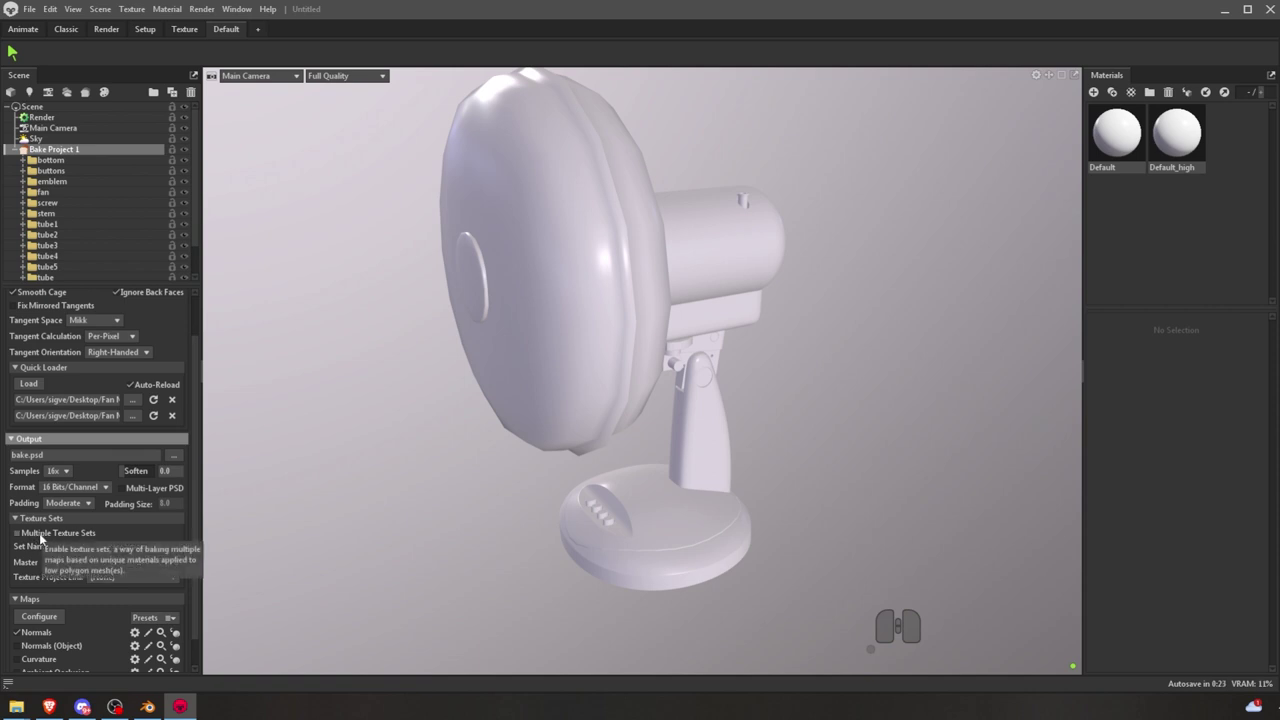
{"action": "middle_click", "coordinate": [66, 544]}
{"action": "scroll", "scroll_direction": "down", "scroll_amount": 3}
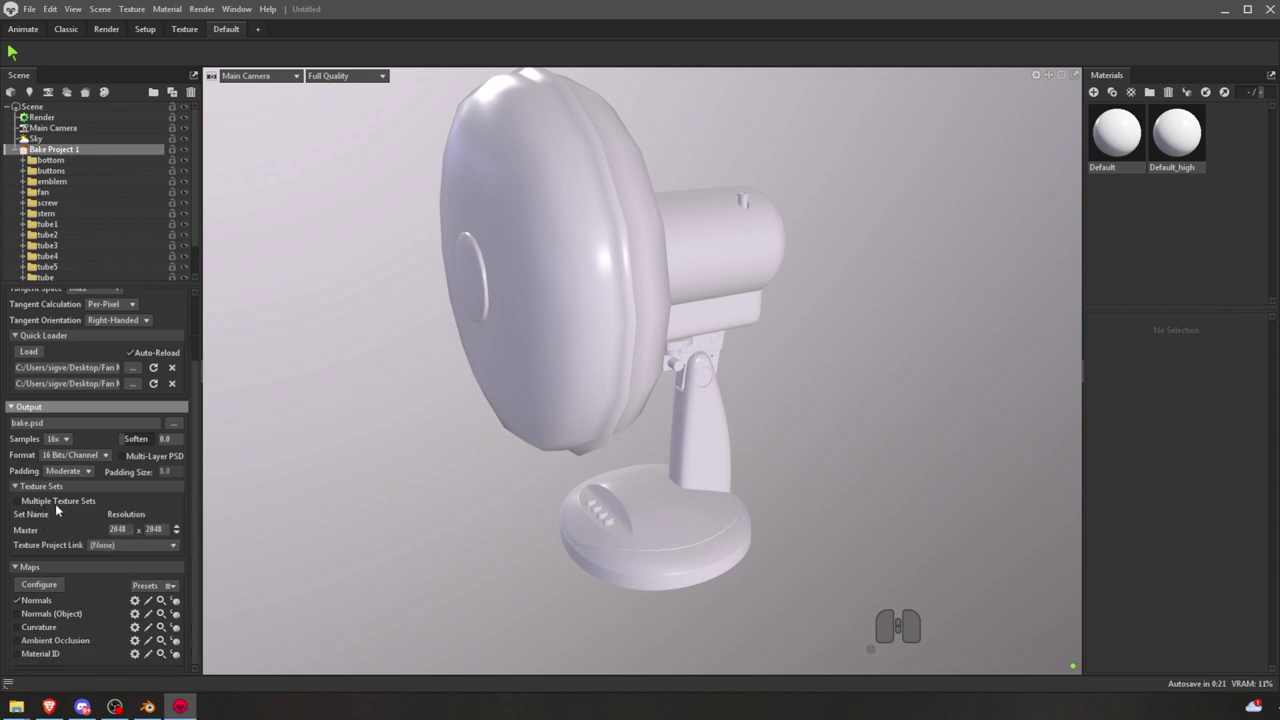
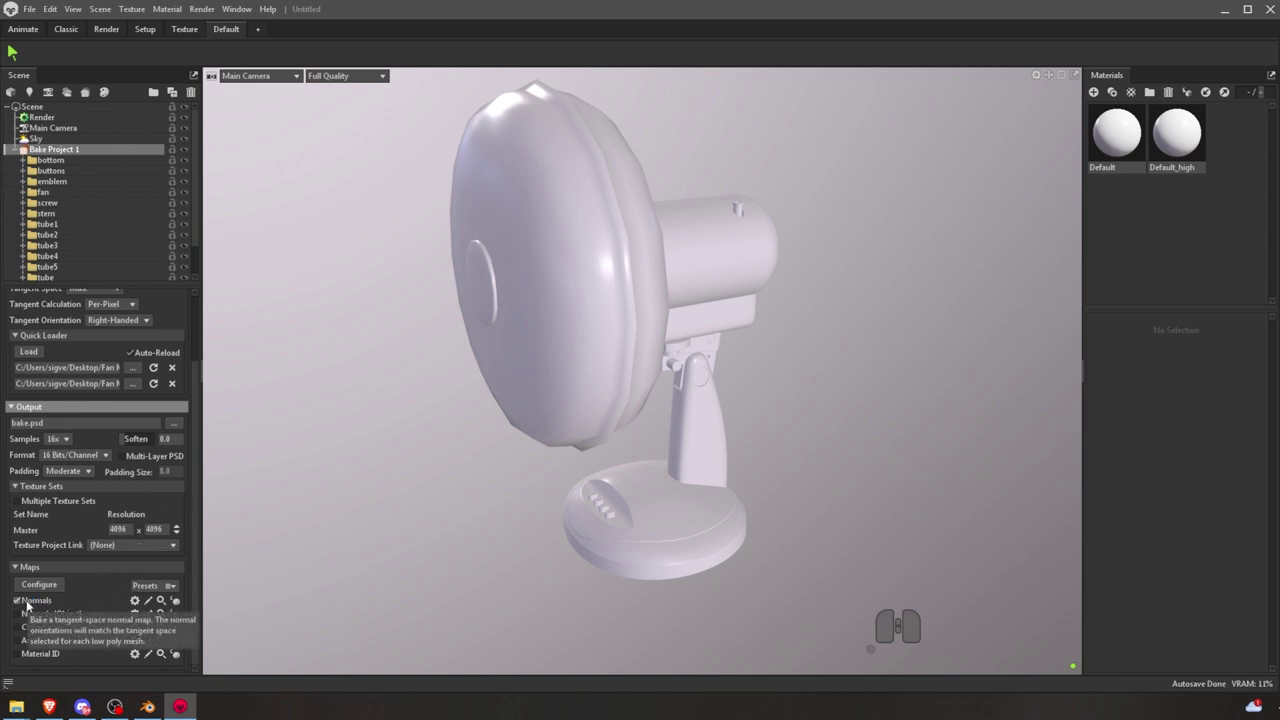
- Add Curvature and Ambient Occlusion maps to the bake
{"action": "left_click", "coordinate": [31, 631]}
{"action": "left_click", "coordinate": [31, 646]}
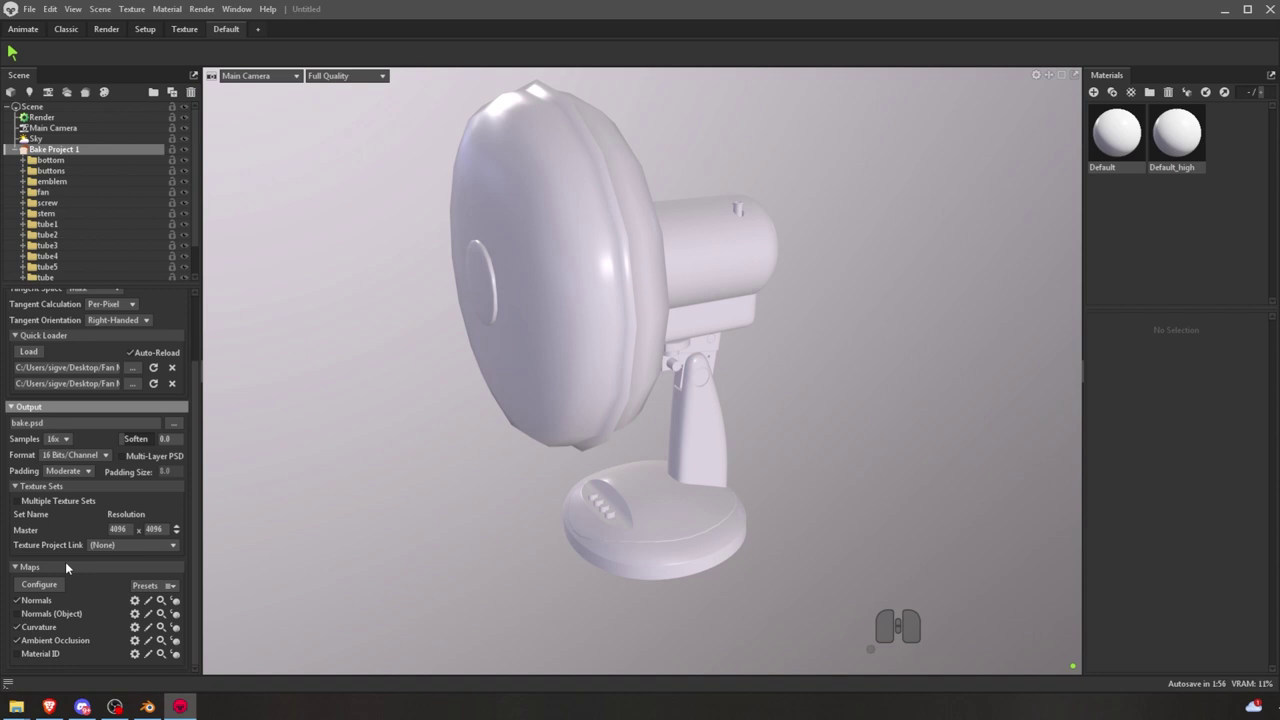
{"action": "middle_click", "coordinate": [50, 604]}
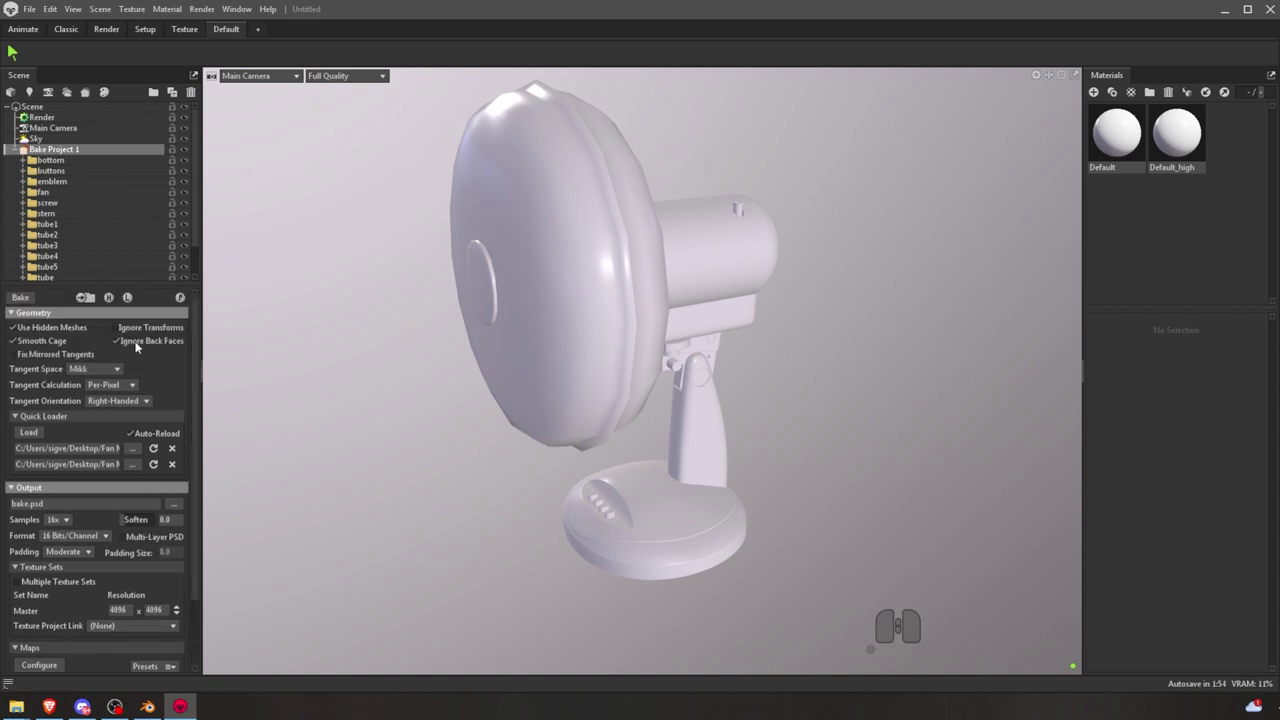
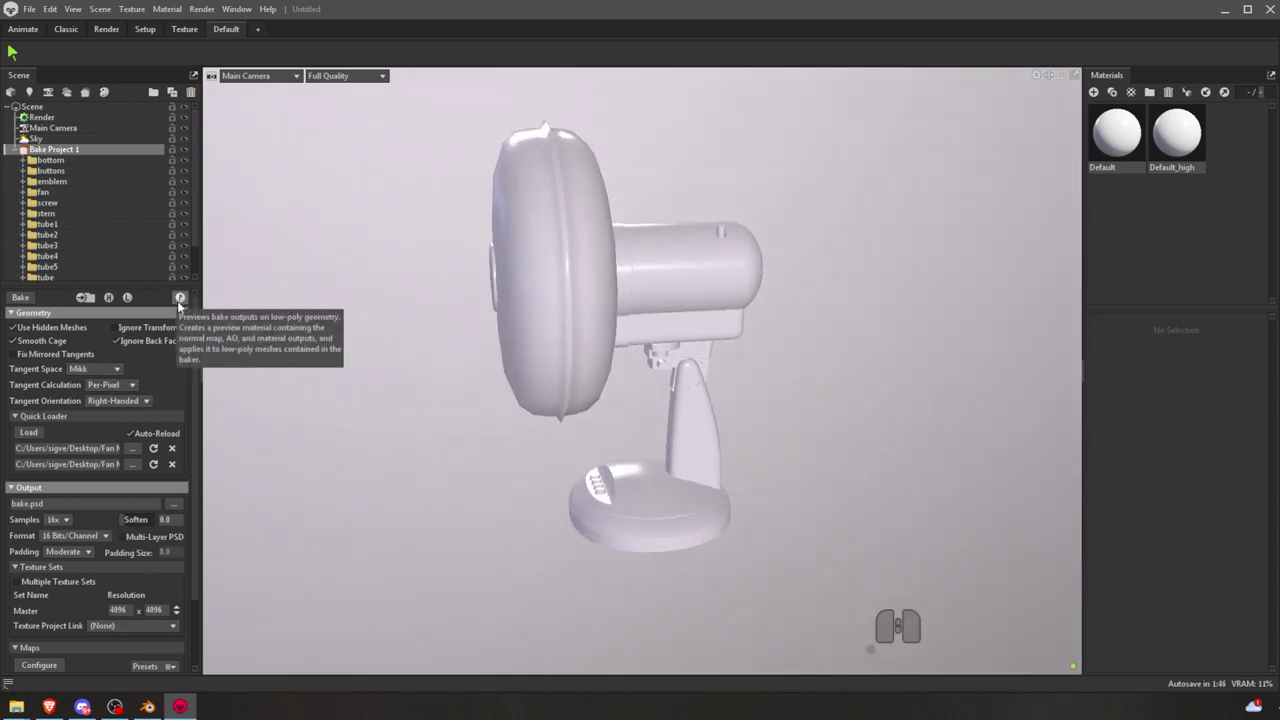
- Start a preview bake and browse the save dialog to Fan Modeling > Textures, listing file types
{"action": "left_click", "coordinate": [176, 304]}
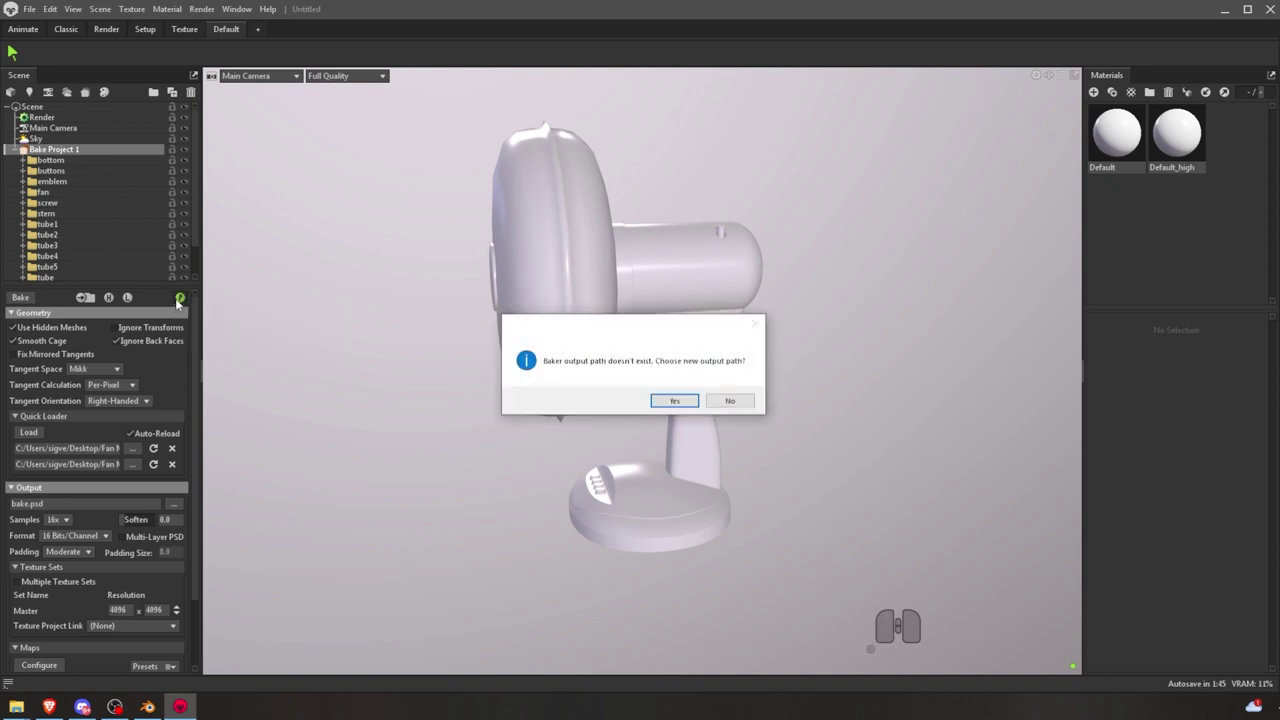
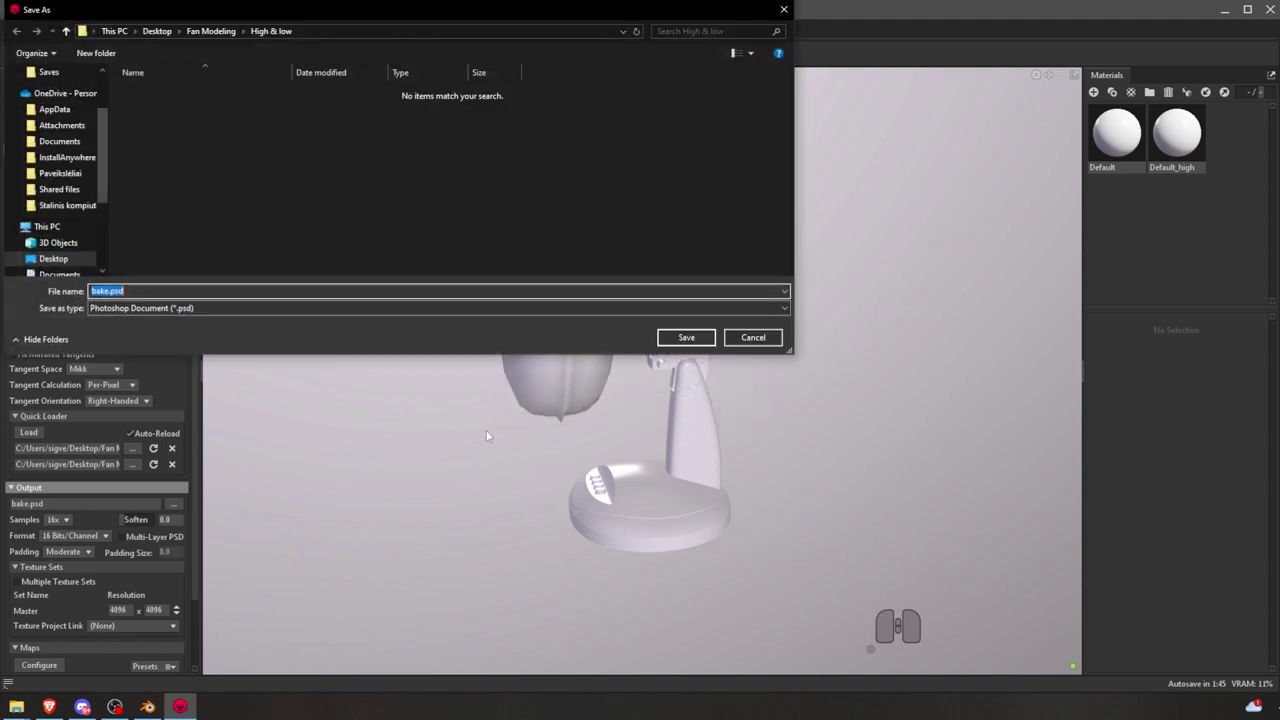
{"action": "left_click", "coordinate": [225, 34]}
{"action": "left_click", "coordinate": [162, 129]}
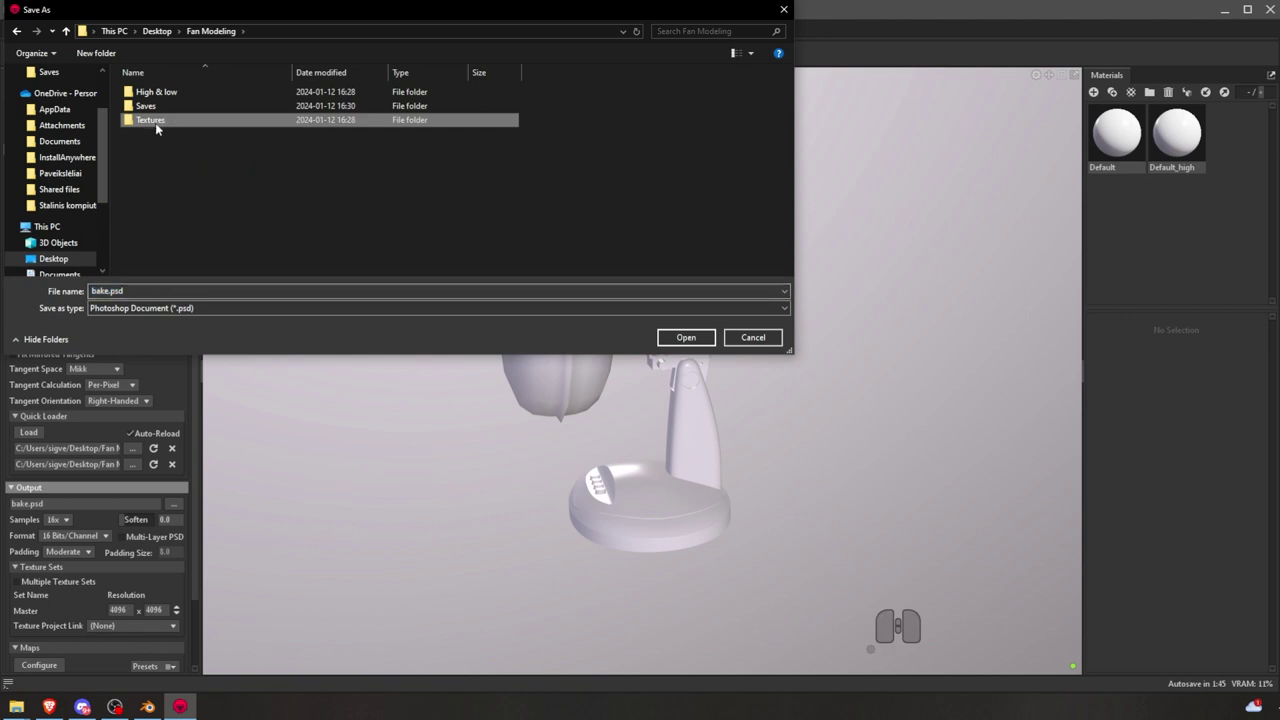
{"action": "double_click", "coordinate": [162, 125]}
{"action": "left_click", "coordinate": [151, 309]}
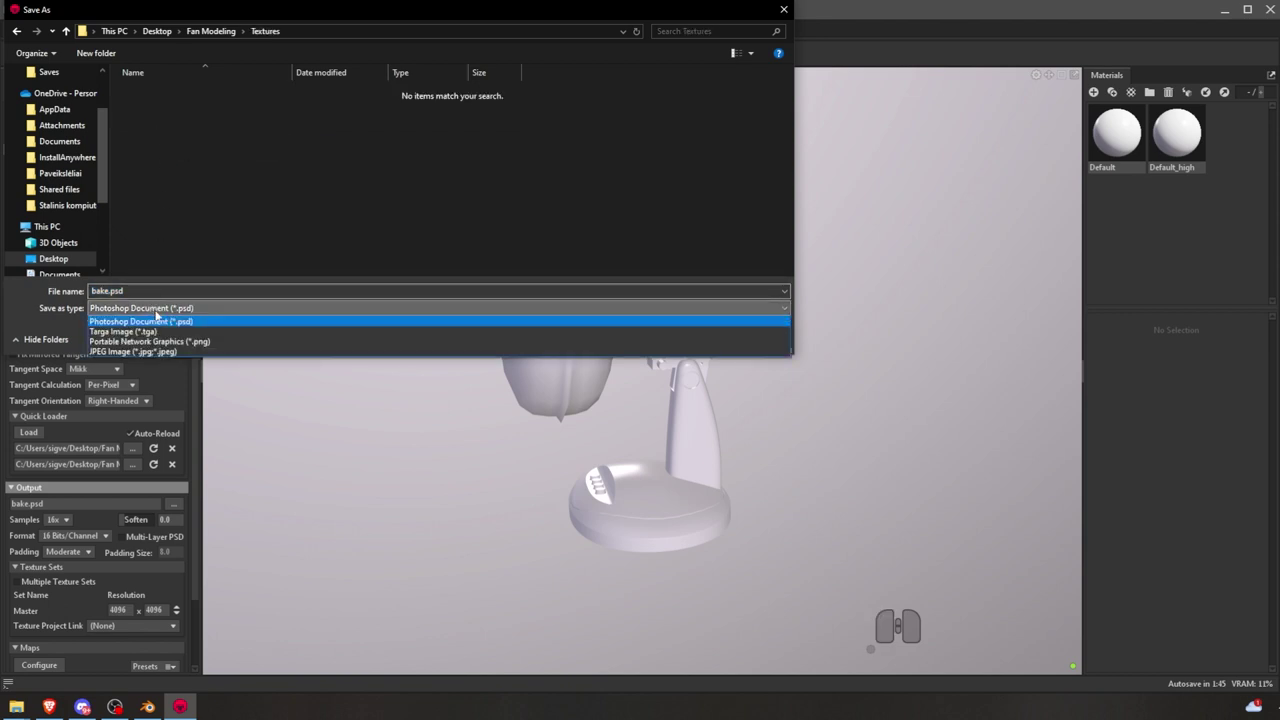
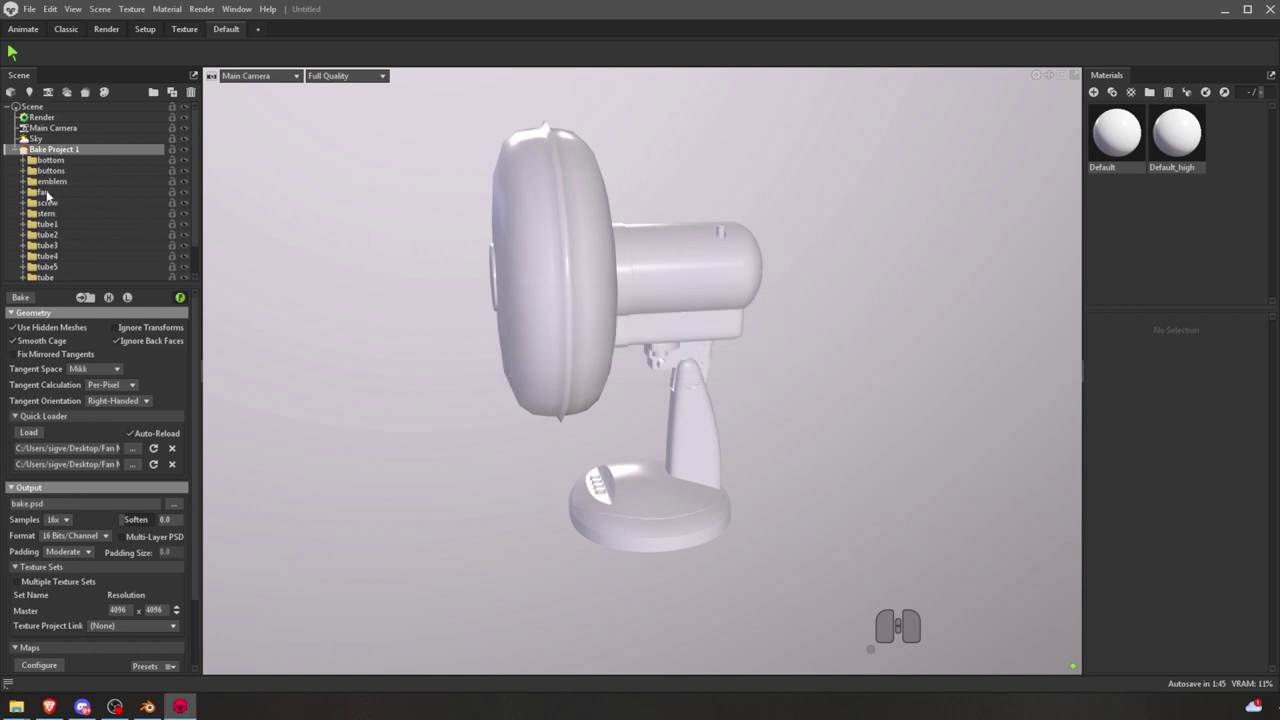
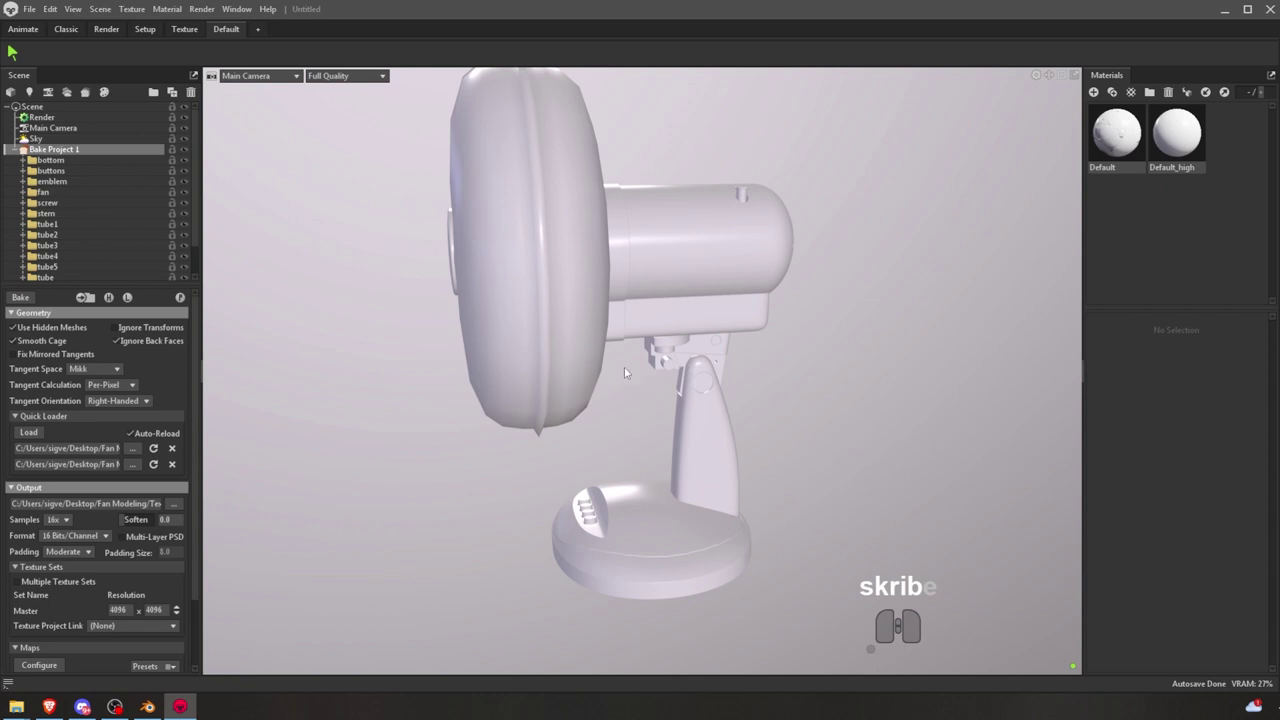
- Name the bake output file in the Textures folder and let the baker finish
{"action": "scroll", "scroll_direction": "down", "scroll_amount": 3}
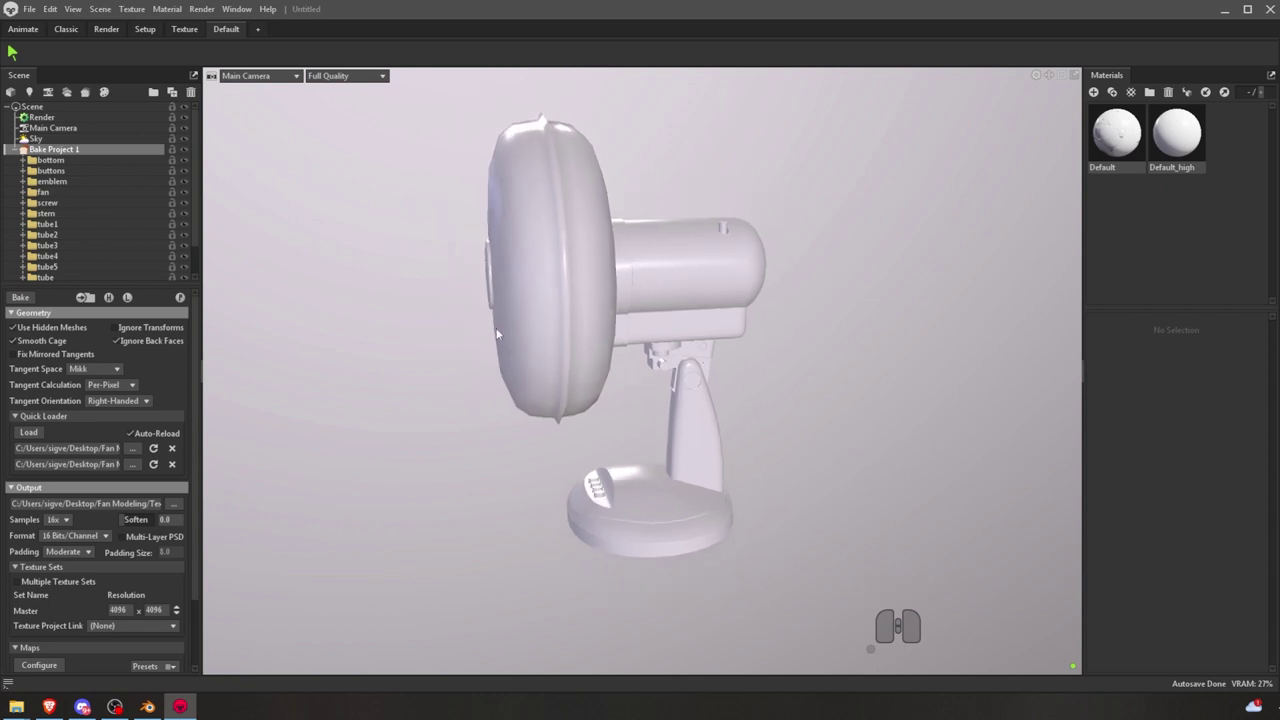
{"action": "scroll", "scroll_direction": "up", "scroll_amount": 3}
{"action": "scroll", "scroll_direction": "down", "scroll_amount": 3}
{"action": "scroll", "scroll_direction": "up", "scroll_amount": 3}
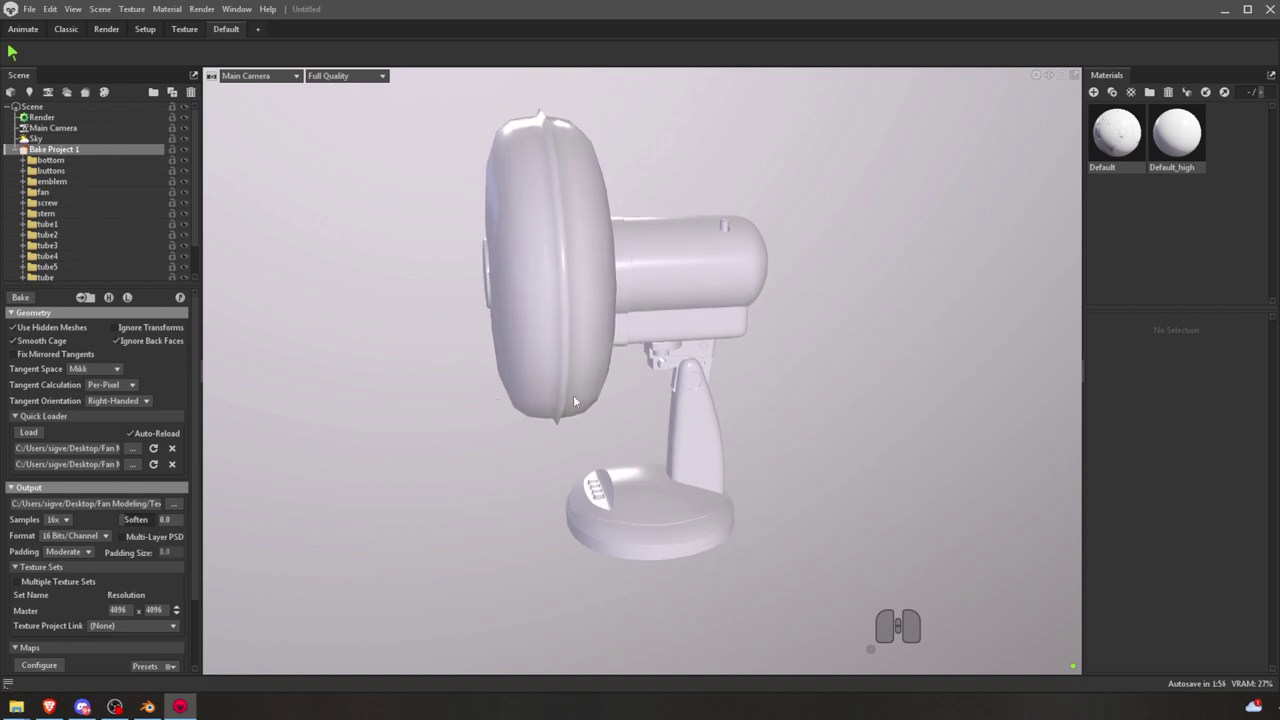
{"action": "scroll", "scroll_direction": "up", "scroll_amount": 3}
{"action": "scroll", "scroll_direction": "down", "scroll_amount": 3}
{"action": "scroll", "scroll_direction": "up", "scroll_amount": 3}
{"action": "scroll", "scroll_direction": "down", "scroll_amount": 3}
{"action": "scroll", "scroll_direction": "up", "scroll_amount": 3}
{"action": "scroll", "scroll_direction": "up", "scroll_amount": 3}
{"action": "scroll", "scroll_direction": "down", "scroll_amount": 3}
{"action": "scroll", "scroll_direction": "up", "scroll_amount": 3}
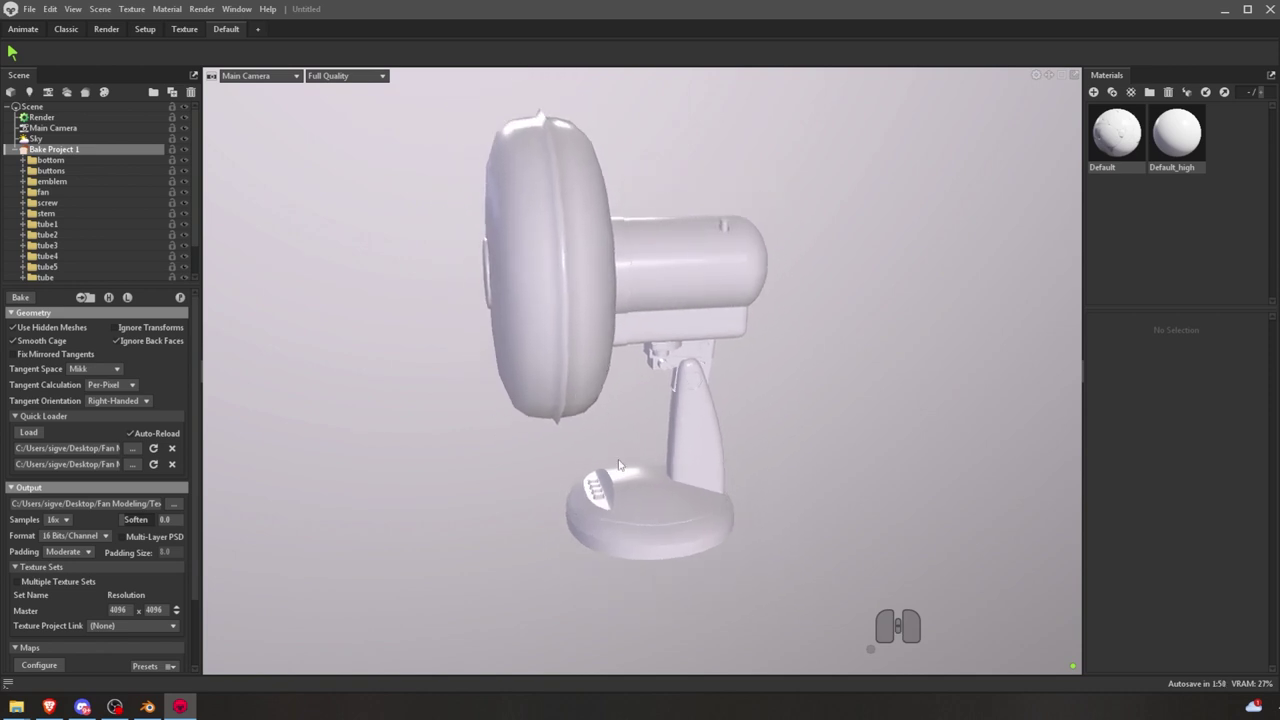
{"action": "scroll", "scroll_direction": "up", "scroll_amount": 3}
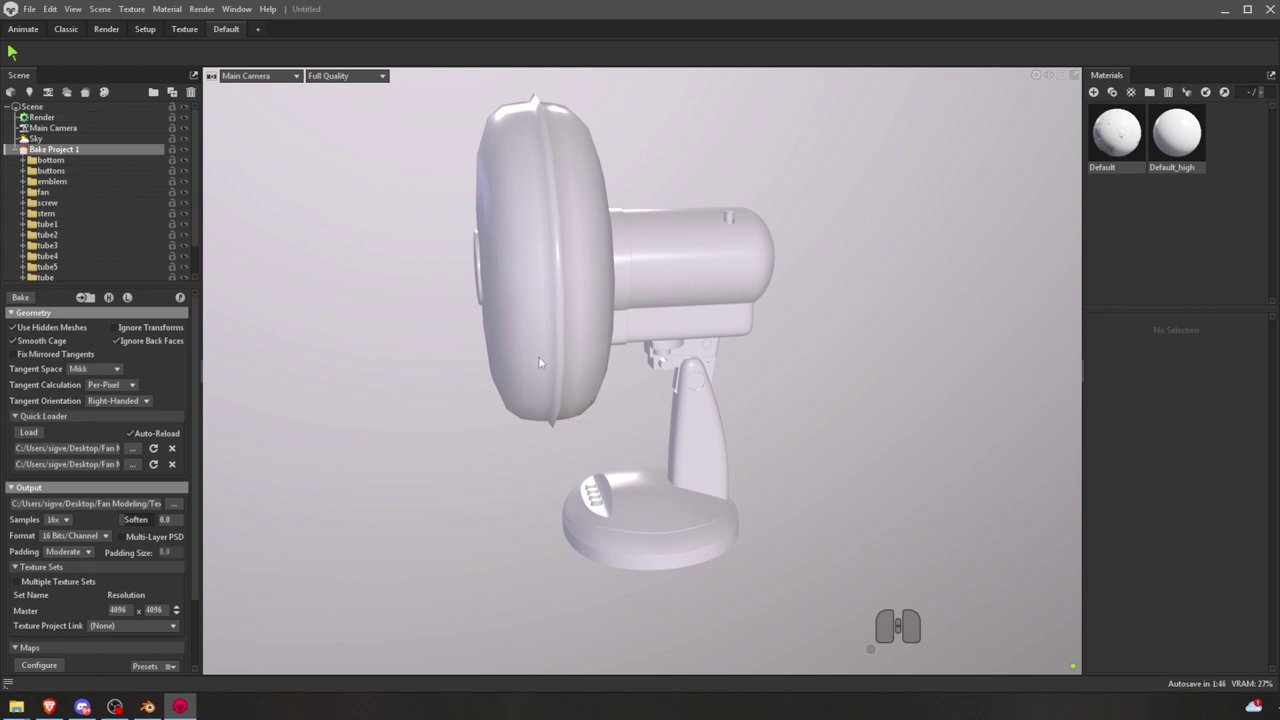
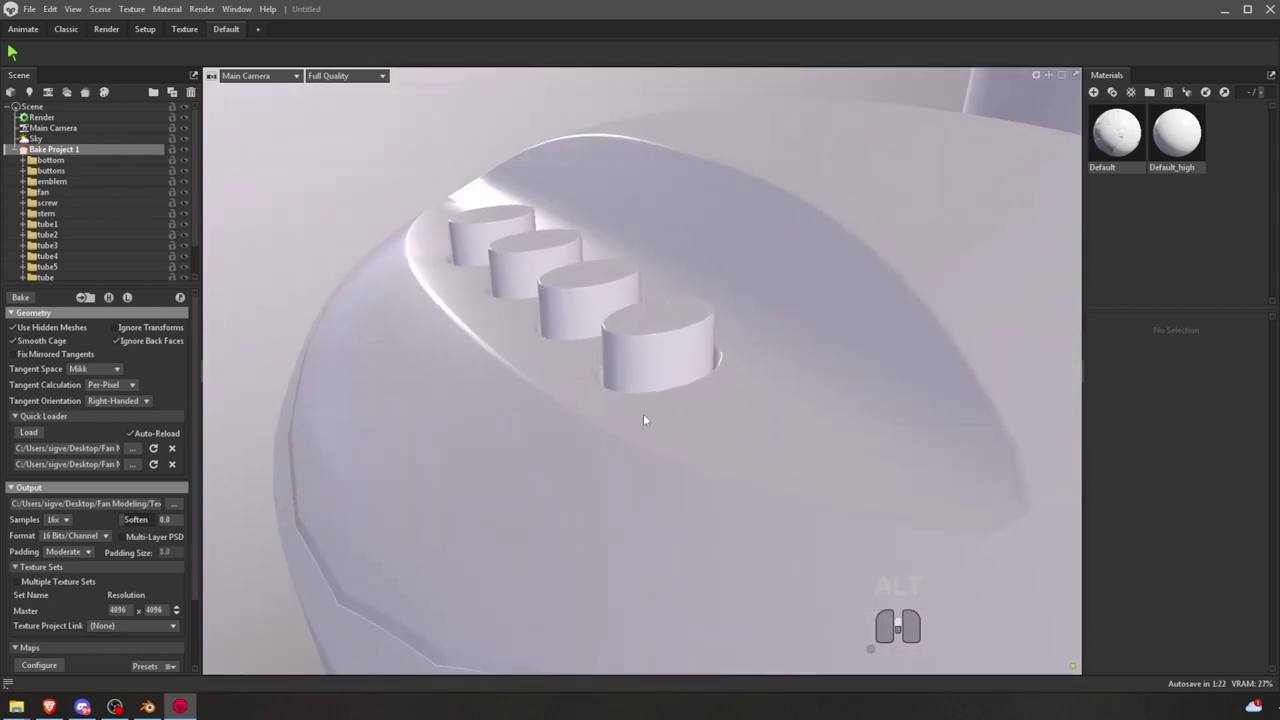
- Toggle the low-poly and high-poly fan meshes on and off to compare them in the viewport
{"action": "left_click", "coordinate": [133, 297]}
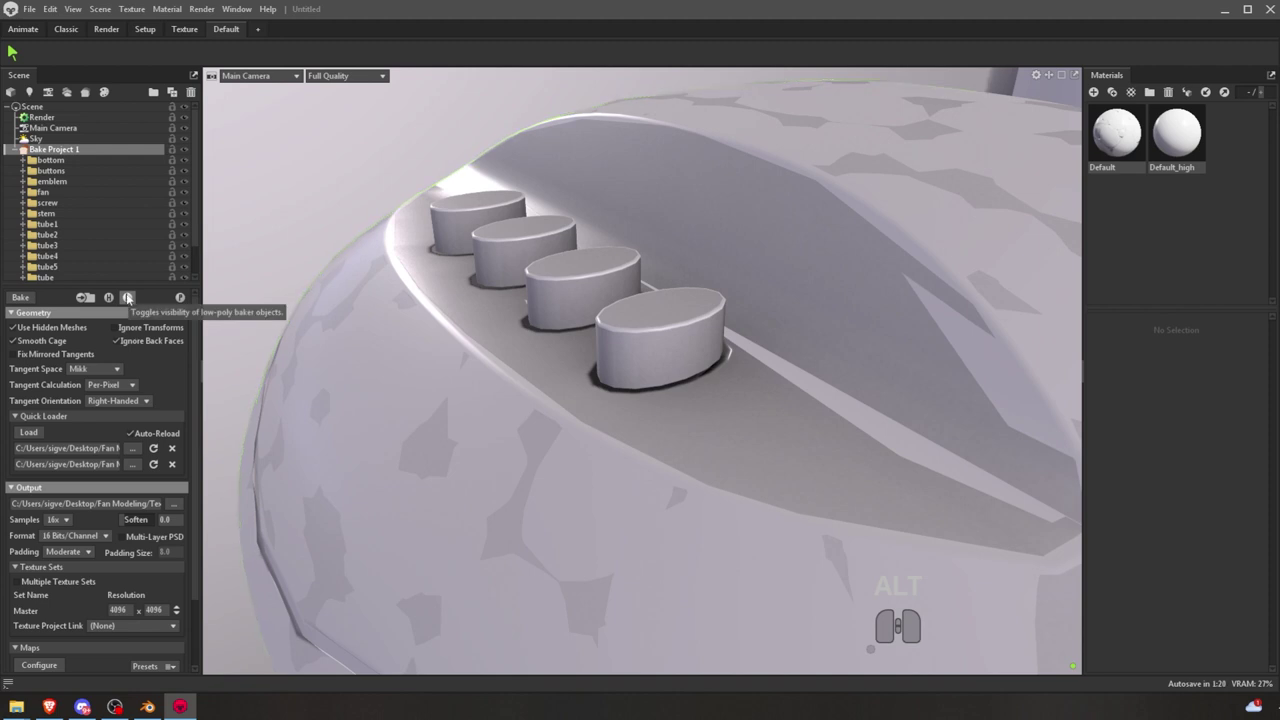
{"action": "left_click", "coordinate": [115, 302]}
{"action": "left_click", "coordinate": [114, 305]}
{"action": "left_click", "coordinate": [114, 305]}
{"action": "middle_click", "coordinate": [528, 332]}
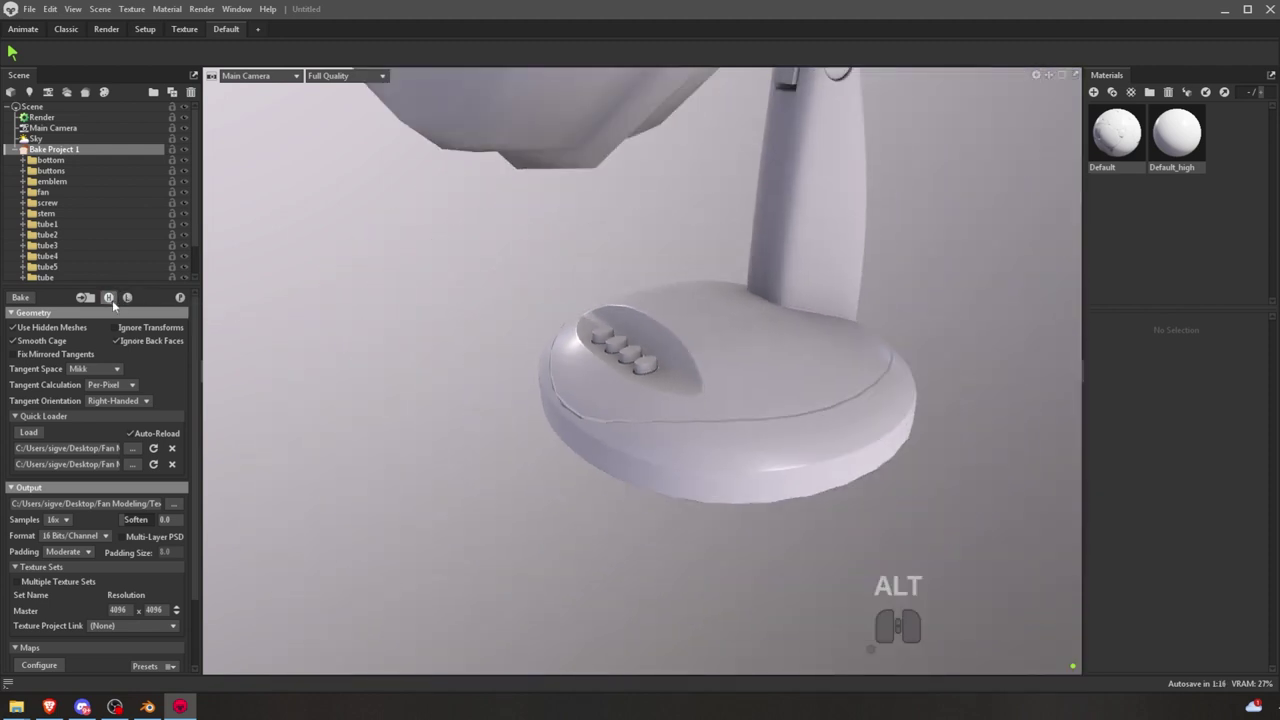
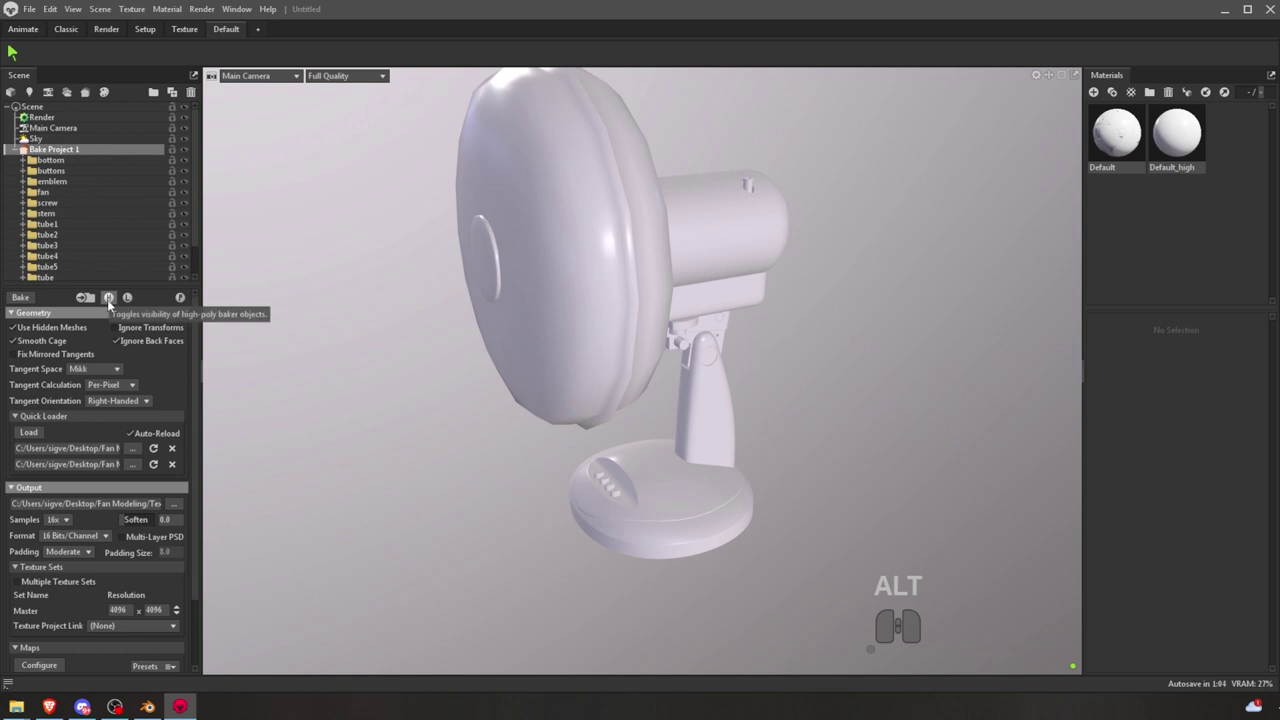
{"action": "left_click", "coordinate": [110, 305]}
{"action": "left_click", "coordinate": [125, 304]}
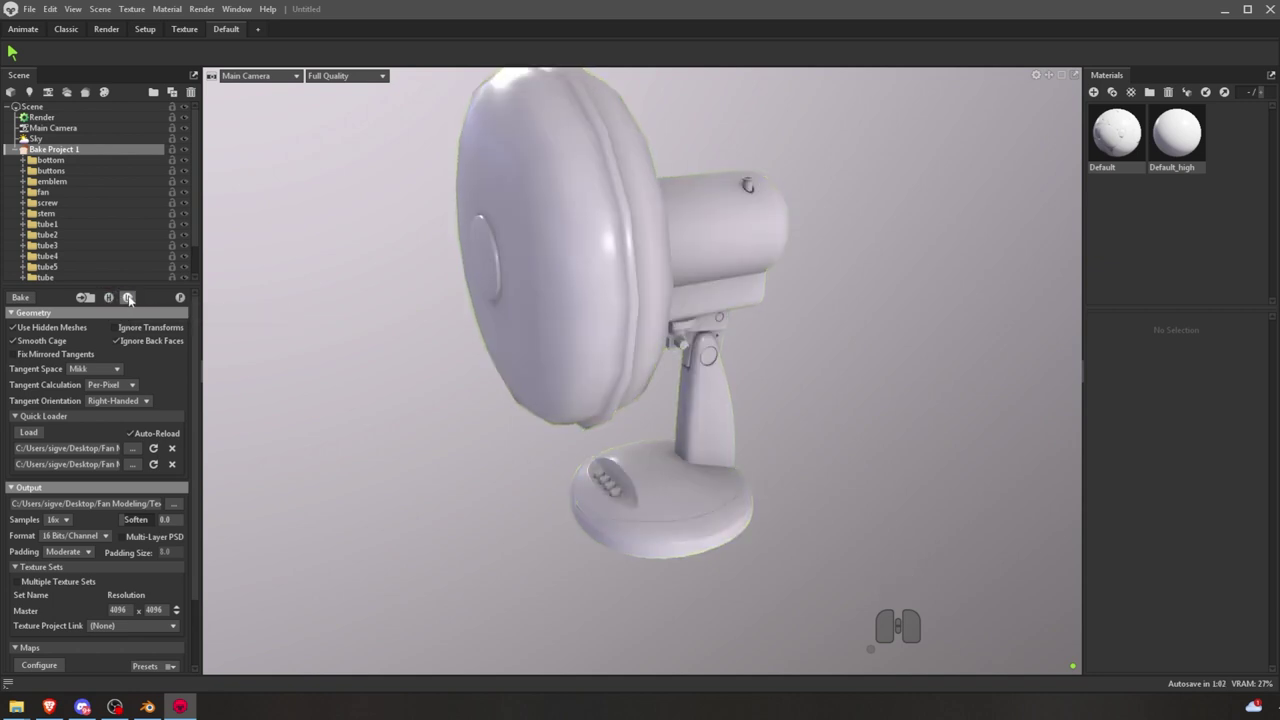
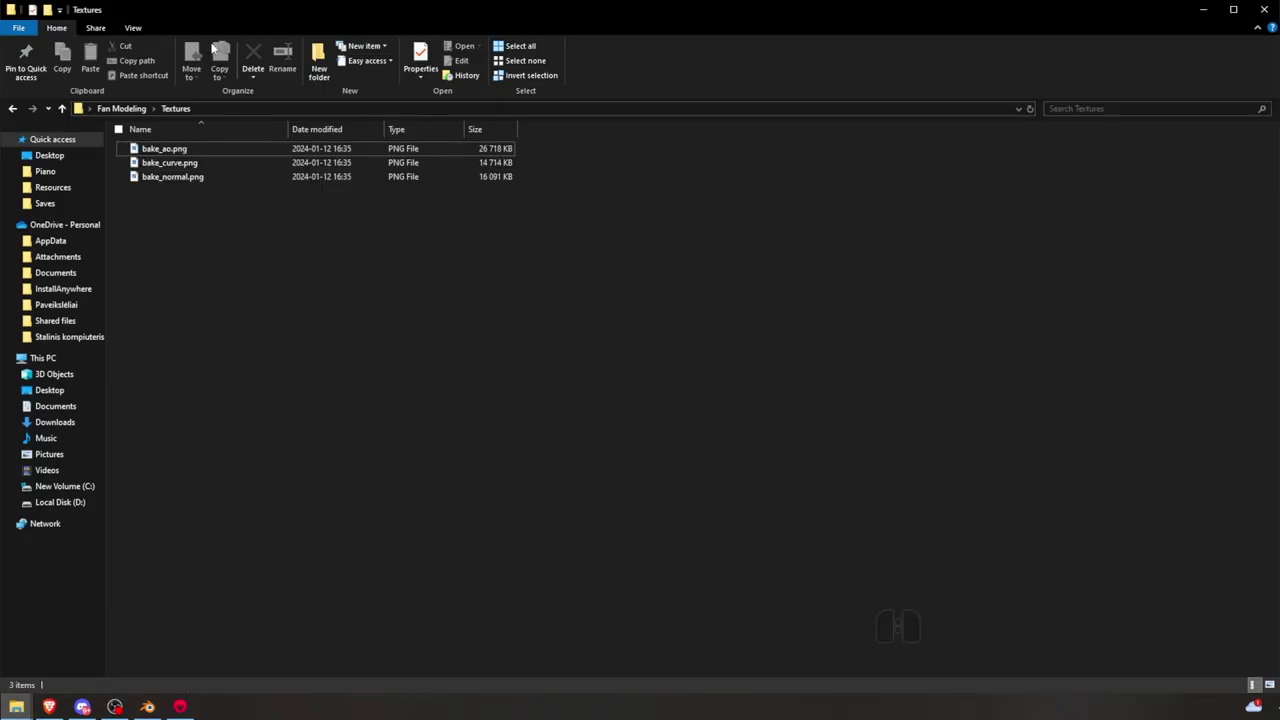
- Show the Textures folder as large thumbnails and open bake_normal.png in the image viewer
{"action": "left_click_drag", "start_coordinate": [229, 19], "coordinate": [582, 124]}
{"action": "left_click", "coordinate": [500, 130]}
{"action": "left_click", "coordinate": [579, 151]}
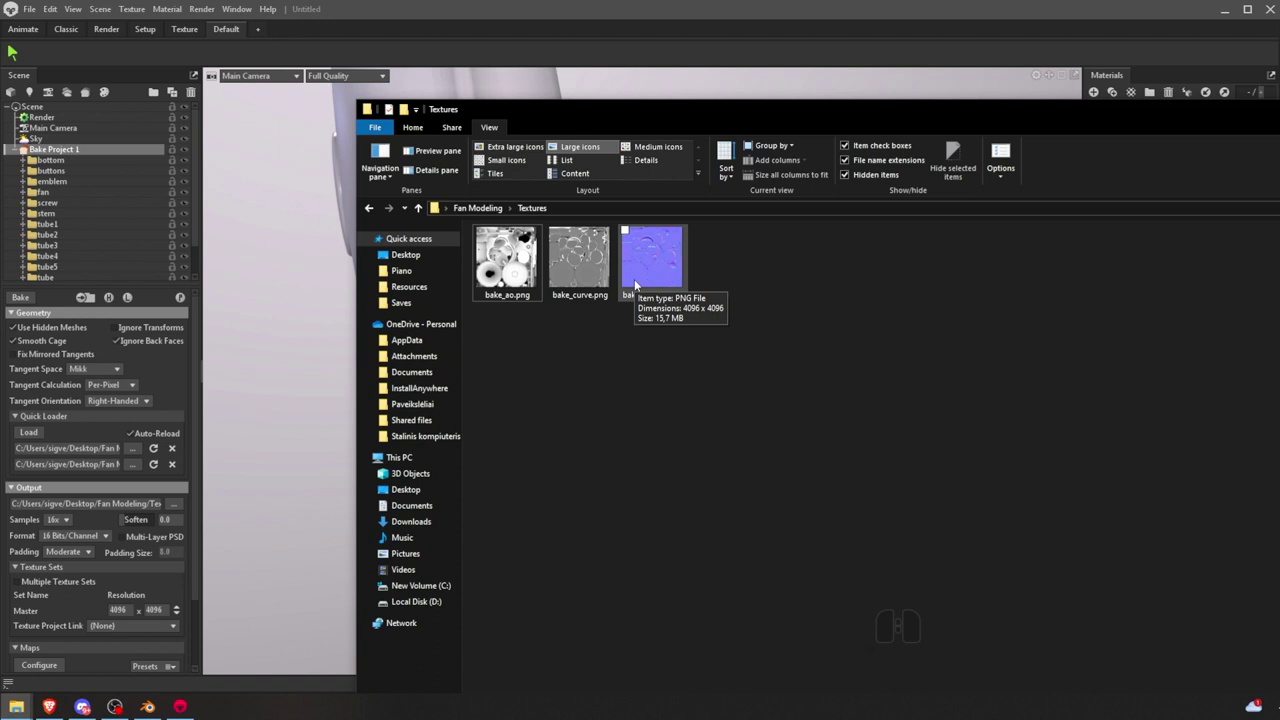
{"action": "double_click", "coordinate": [625, 258]}
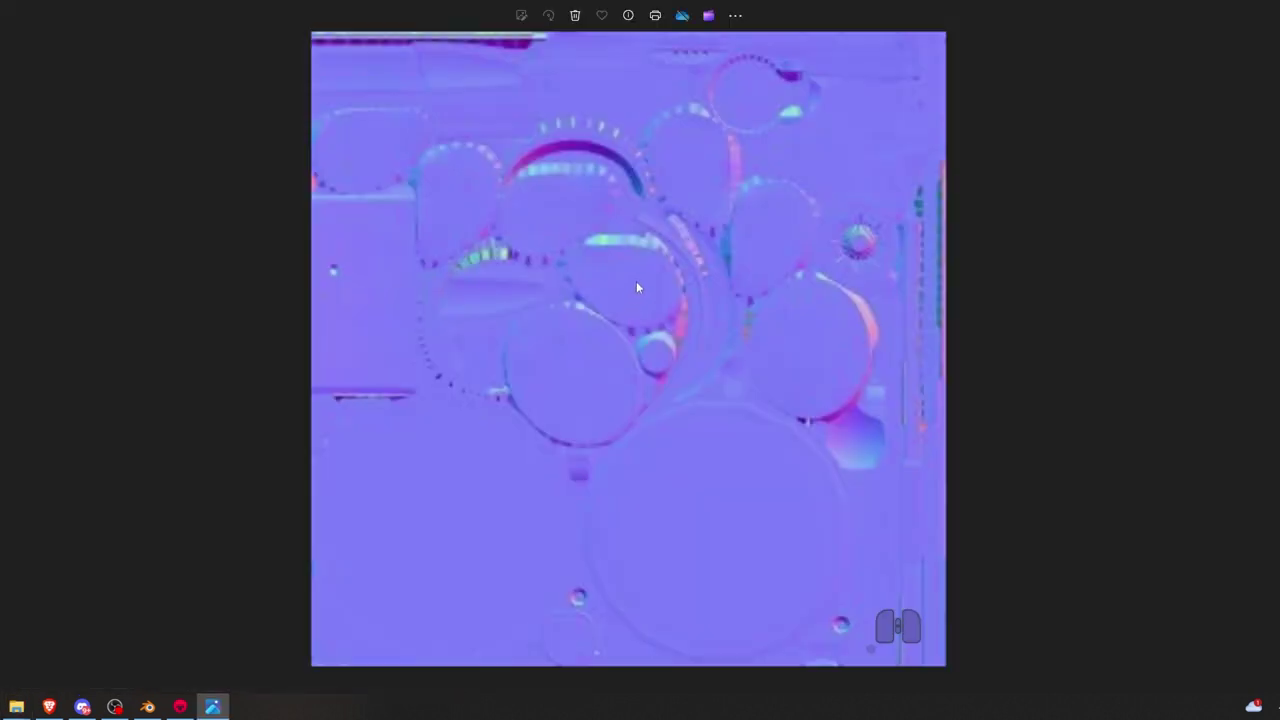
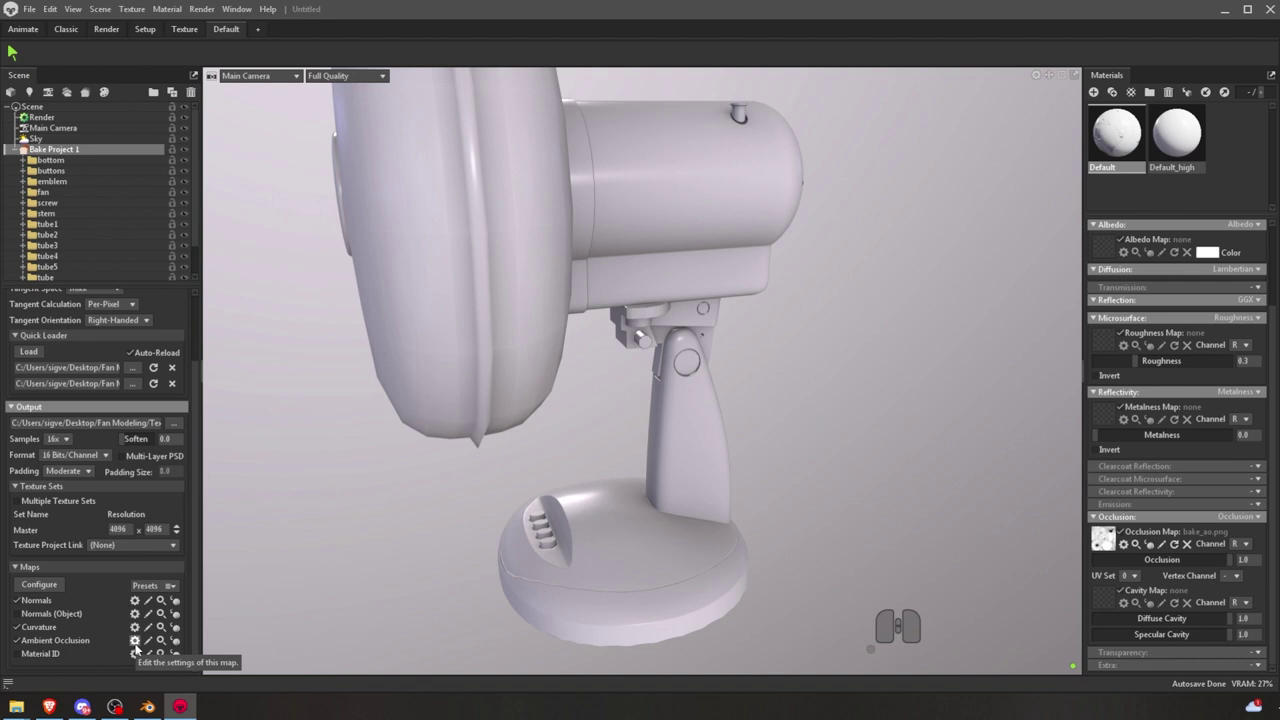
- Raise the ambient occlusion ray count from 256 to 973 in its bake settings
{"action": "left_click", "coordinate": [135, 649]}
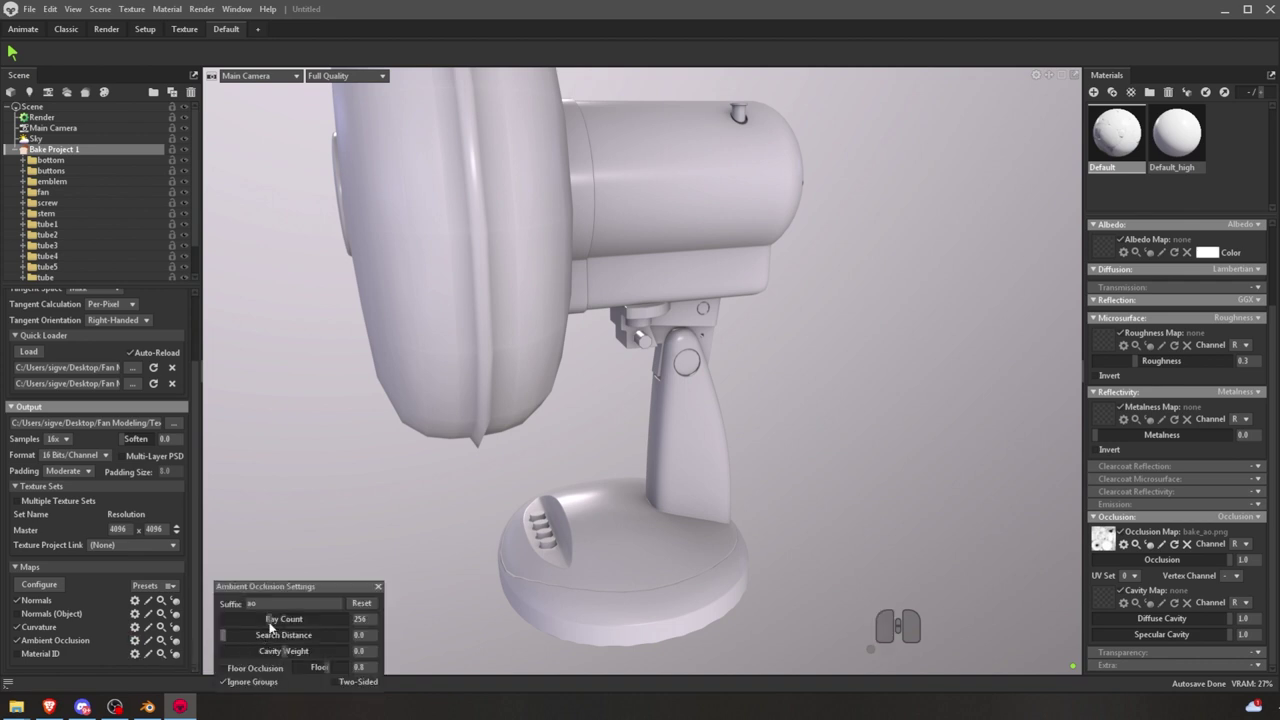
{"action": "left_click_drag", "start_coordinate": [268, 627], "coordinate": [299, 631]}
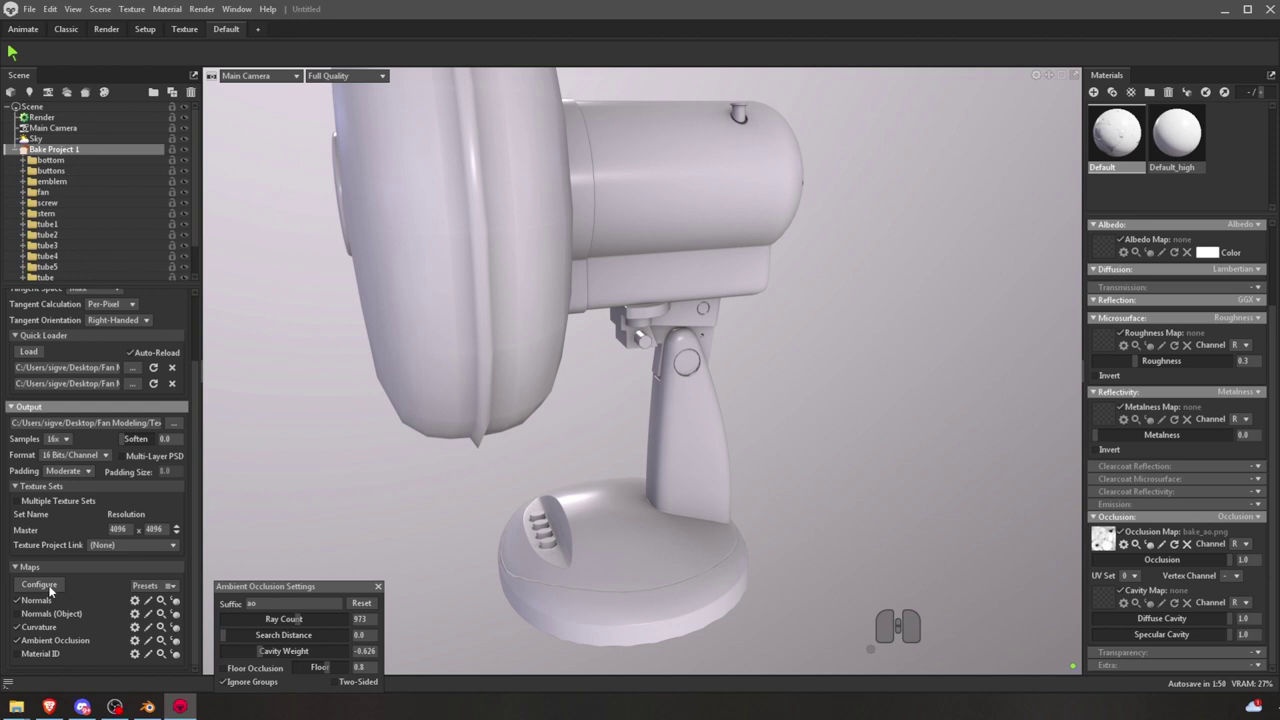
- Exclude Normals, Normals (Object) and Curvature so only ambient occlusion re-bakes, and bake it
{"action": "left_click", "coordinate": [20, 606]}
{"action": "left_click", "coordinate": [23, 631]}
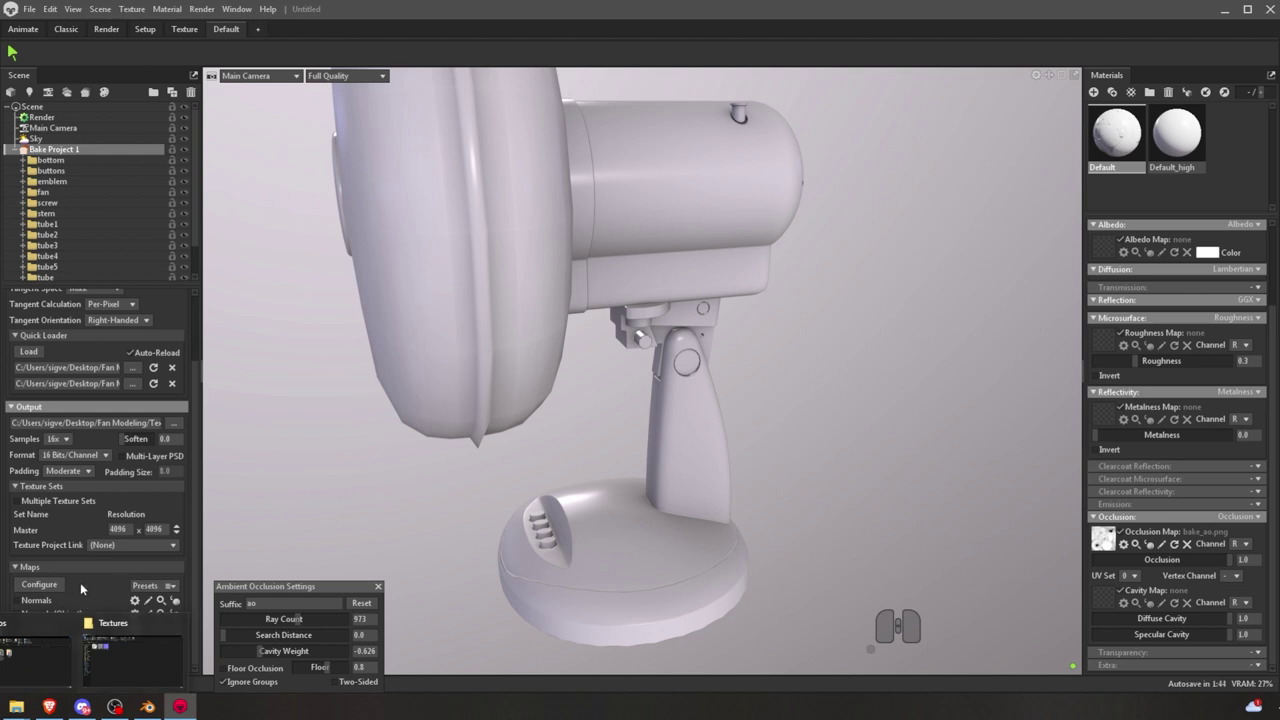
{"action": "left_click", "coordinate": [84, 586]}
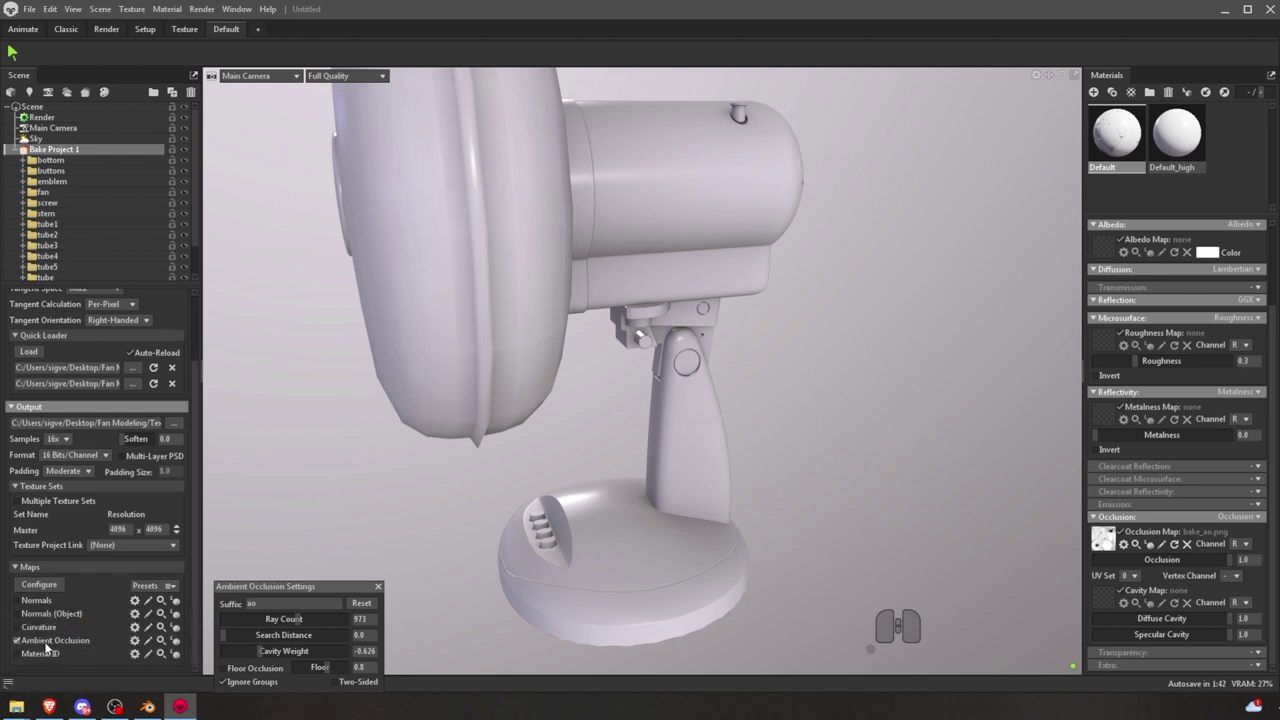
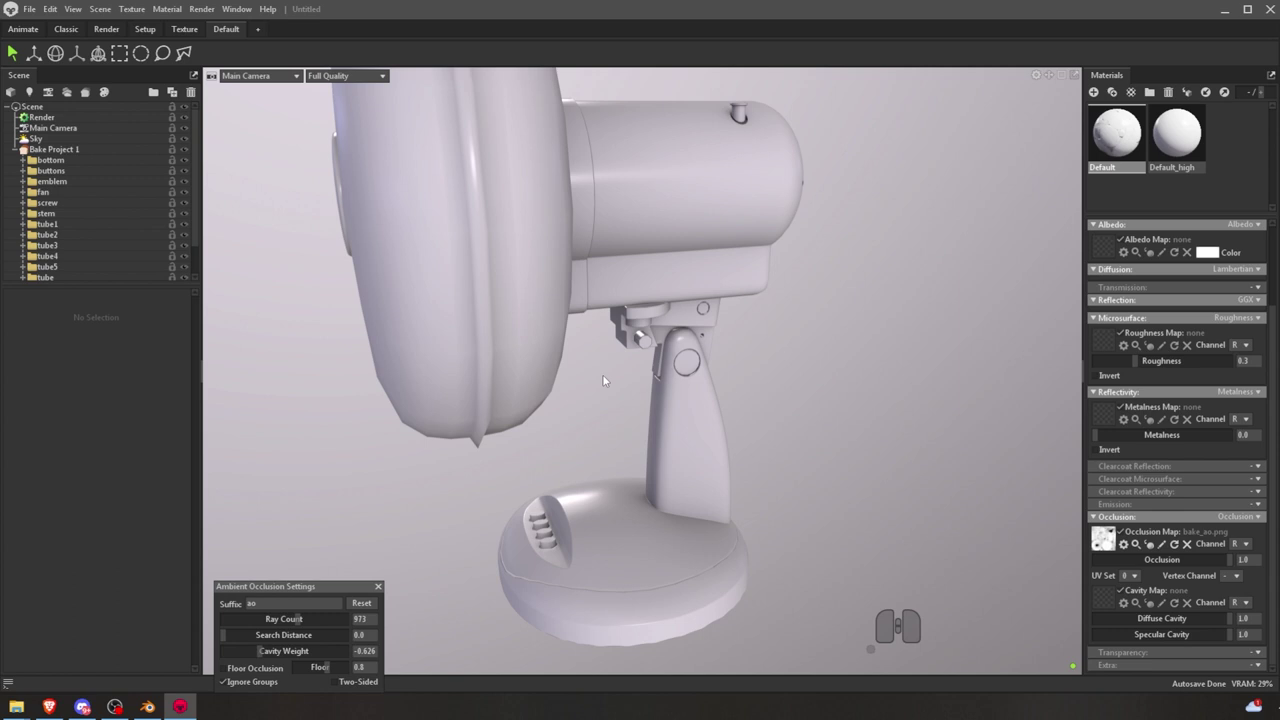
- Bring up the Textures folder and select the re-baked bake_ao.png
{"action": "scroll", "scroll_direction": "up", "scroll_amount": 3}
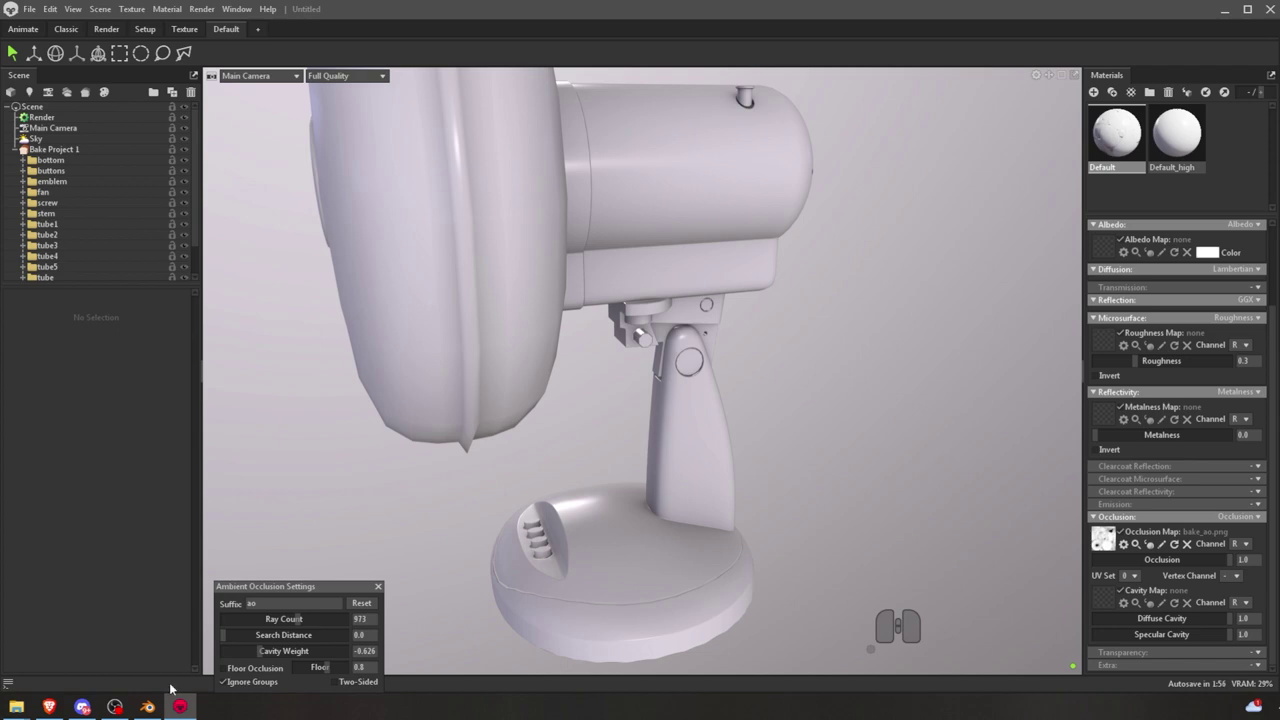
{"action": "left_click", "coordinate": [27, 707]}
{"action": "left_click", "coordinate": [114, 672]}
{"action": "left_click", "coordinate": [122, 294]}
- View the re-baked bake_ao.png full-size in Photos
{"action": "double_click", "coordinate": [122, 294]}
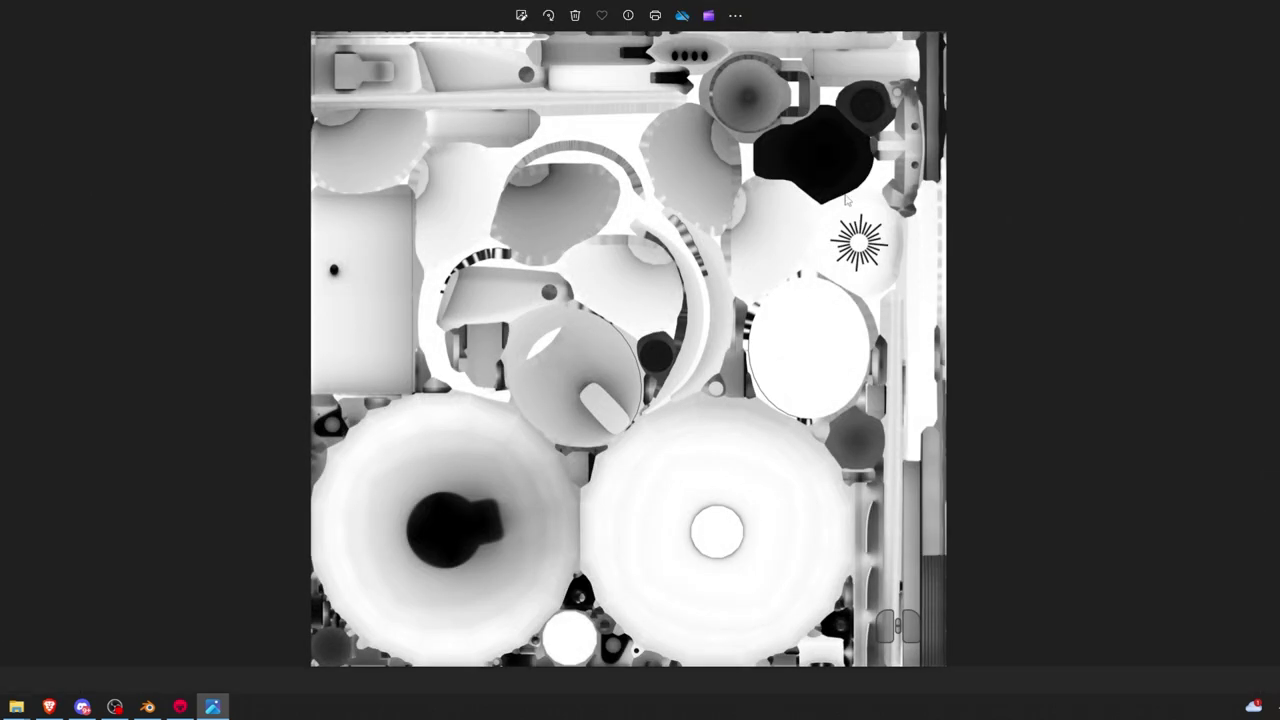
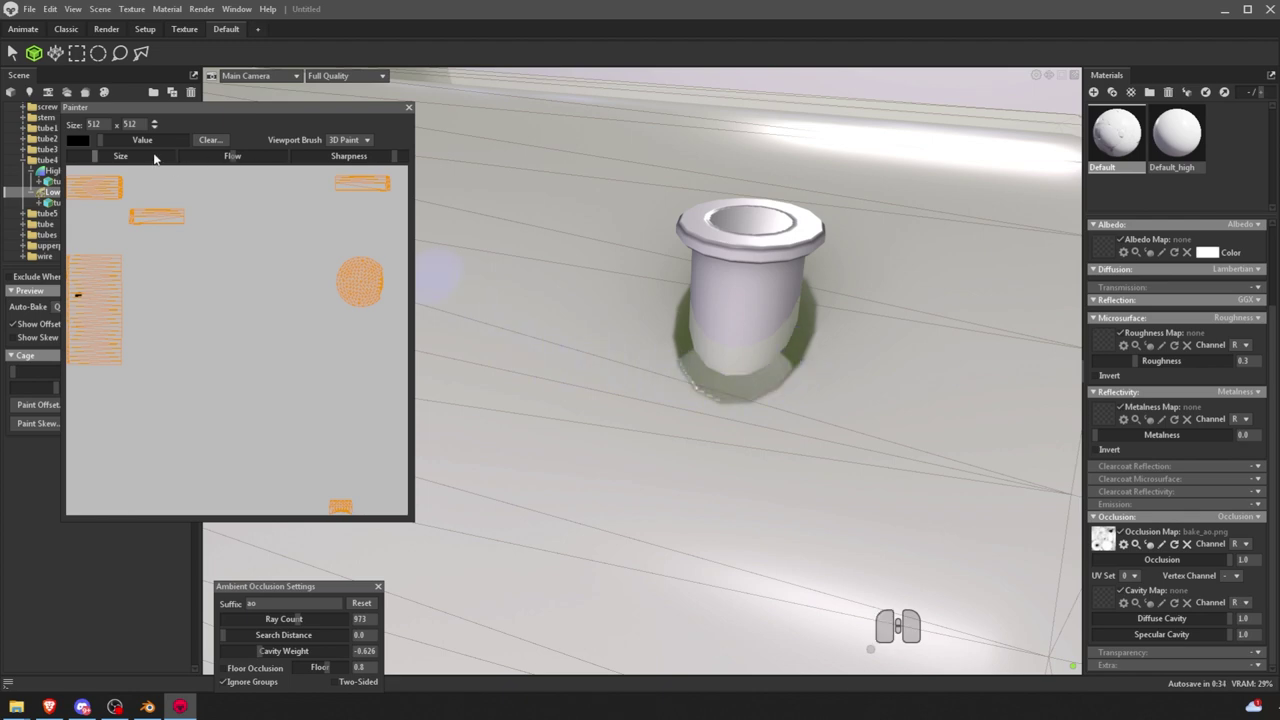
- Switch the cage offset painting value to white for the tube4 mesh
{"action": "left_click", "coordinate": [101, 147]}
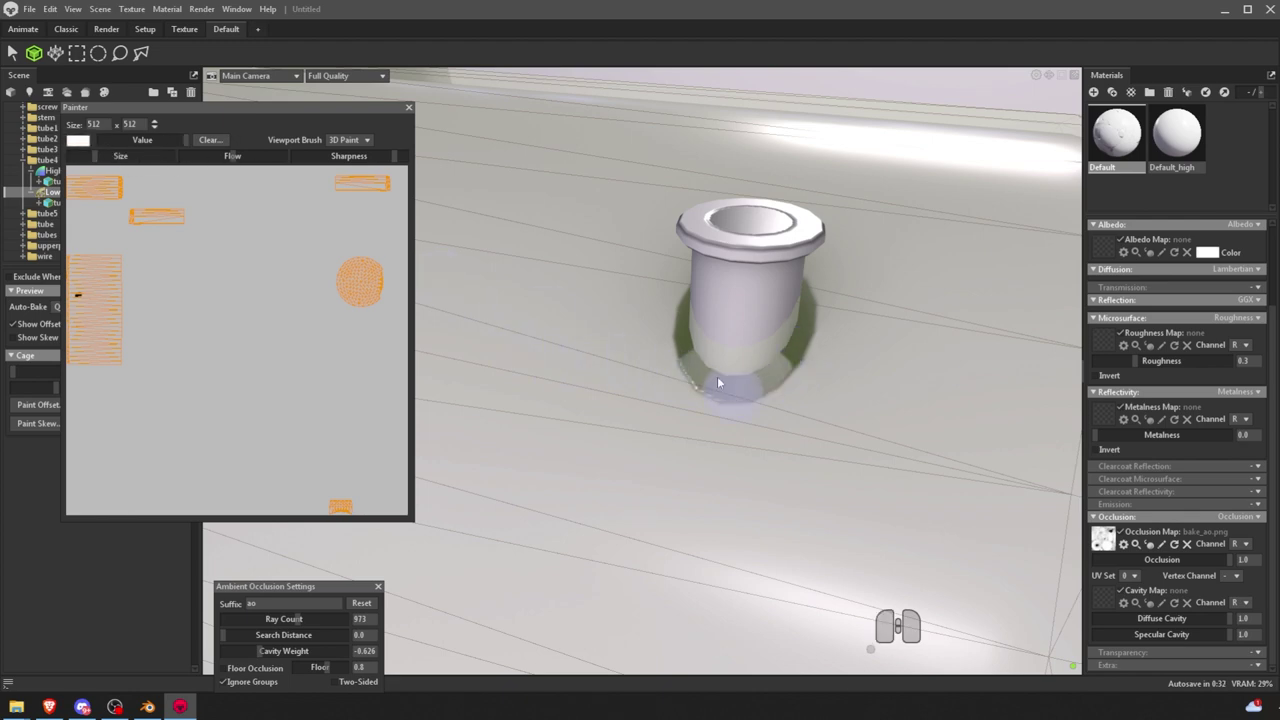
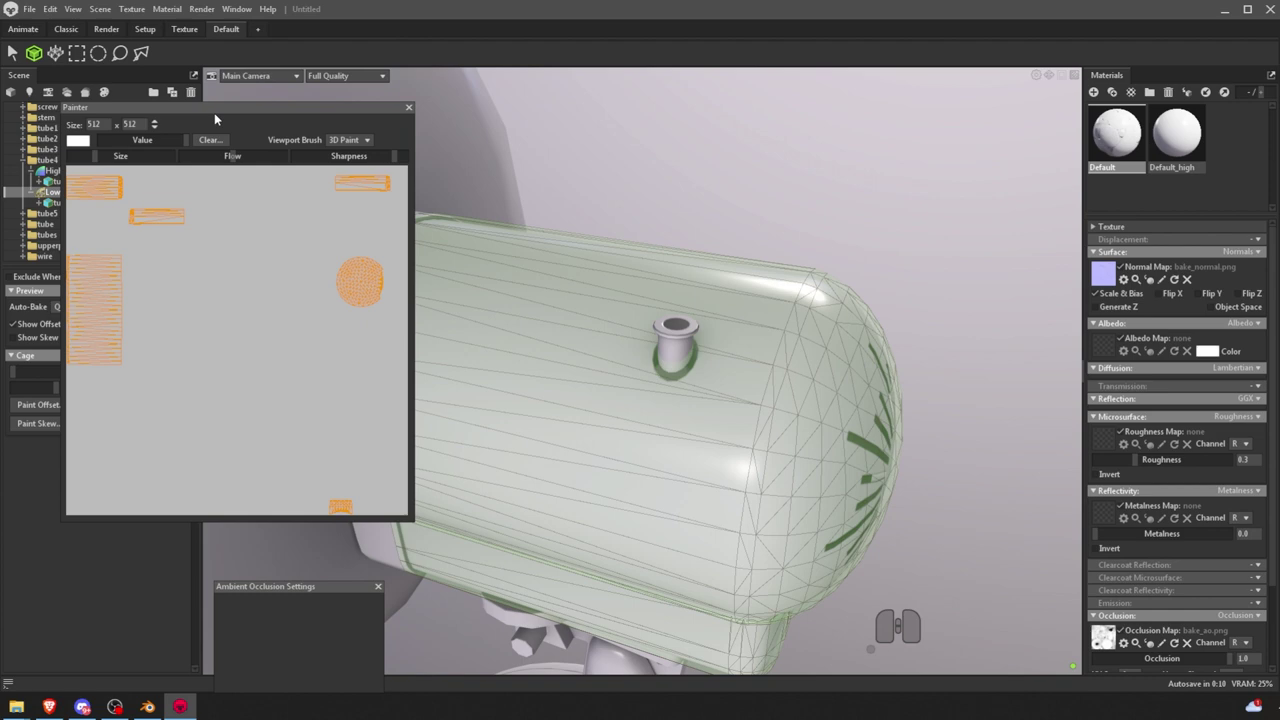
- Move the offset Painter panel aside and close it
{"action": "left_click_drag", "start_coordinate": [212, 117], "coordinate": [252, 131]}
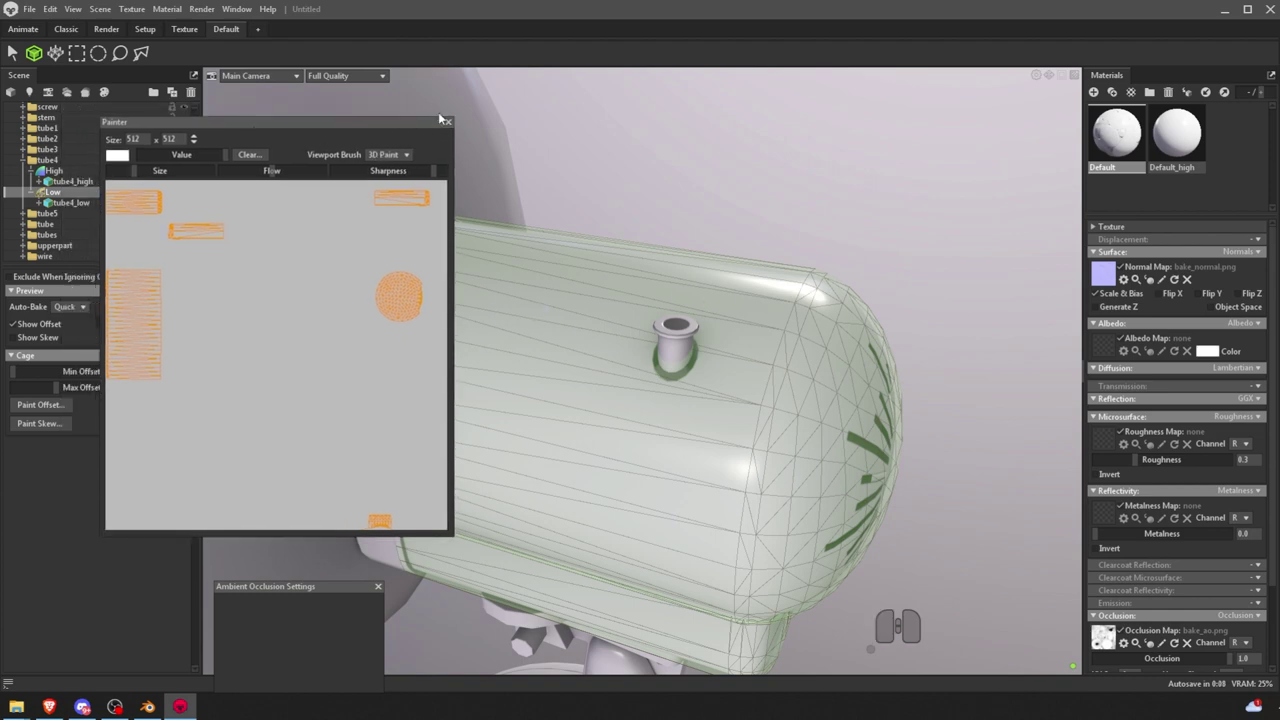
{"action": "left_click", "coordinate": [448, 123]}
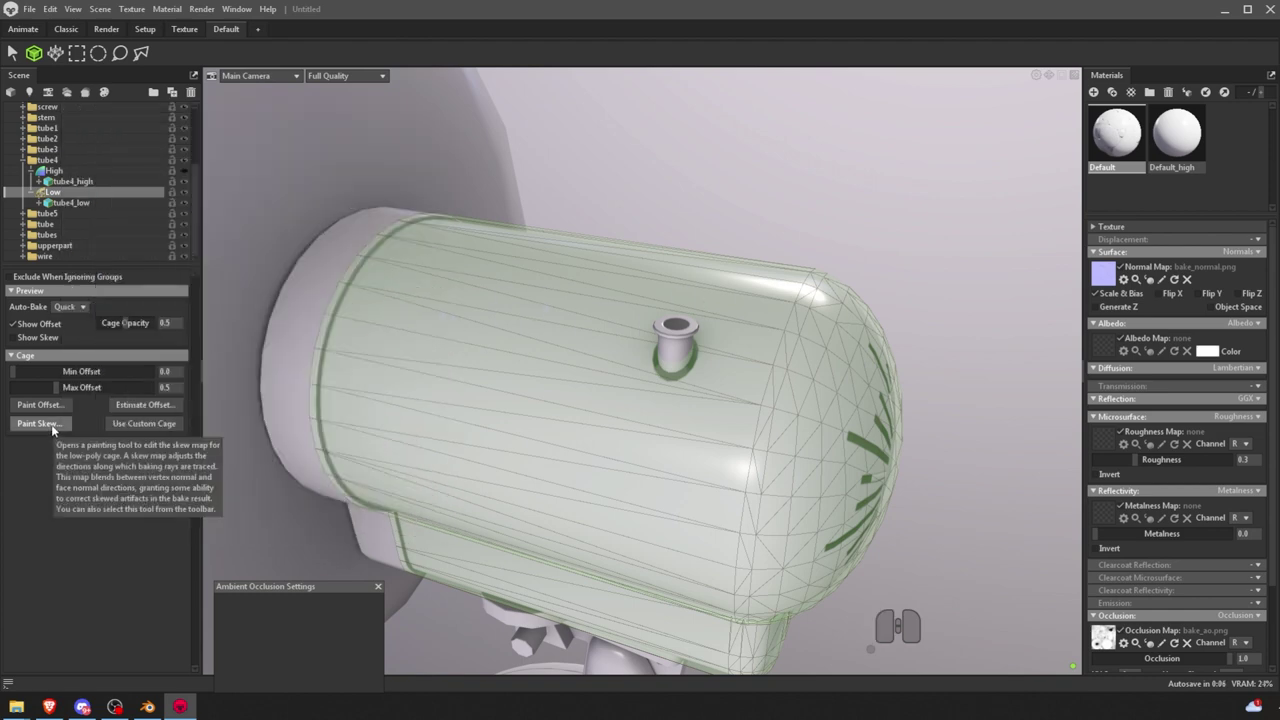
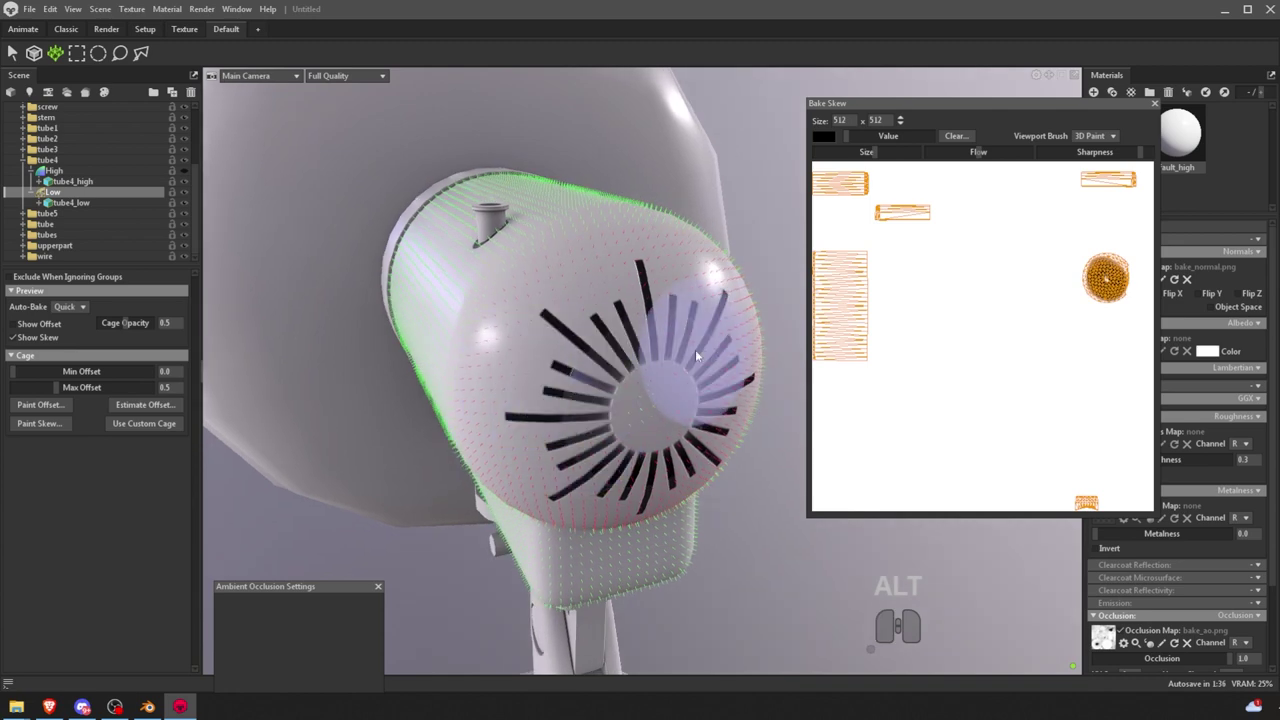
{"action": "left_click", "coordinate": [594, 320]}
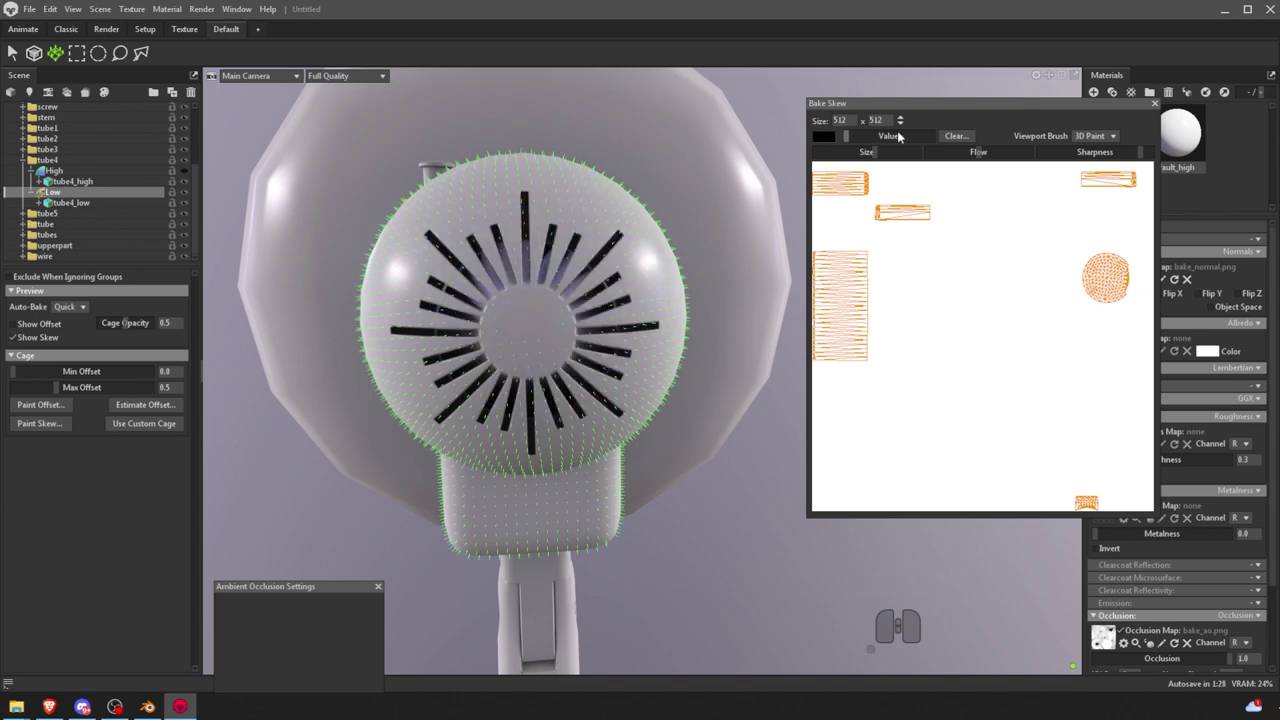
{"action": "left_click", "coordinate": [793, 265]}
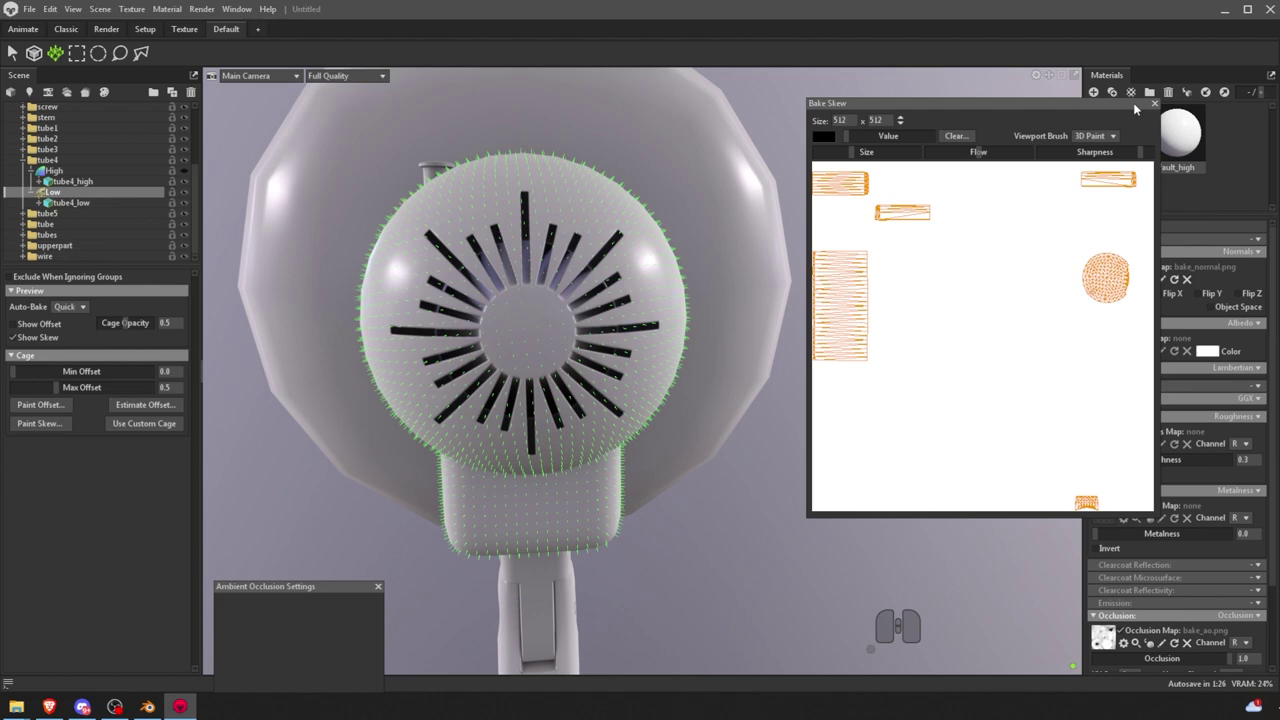
{"action": "left_click", "coordinate": [793, 265]}
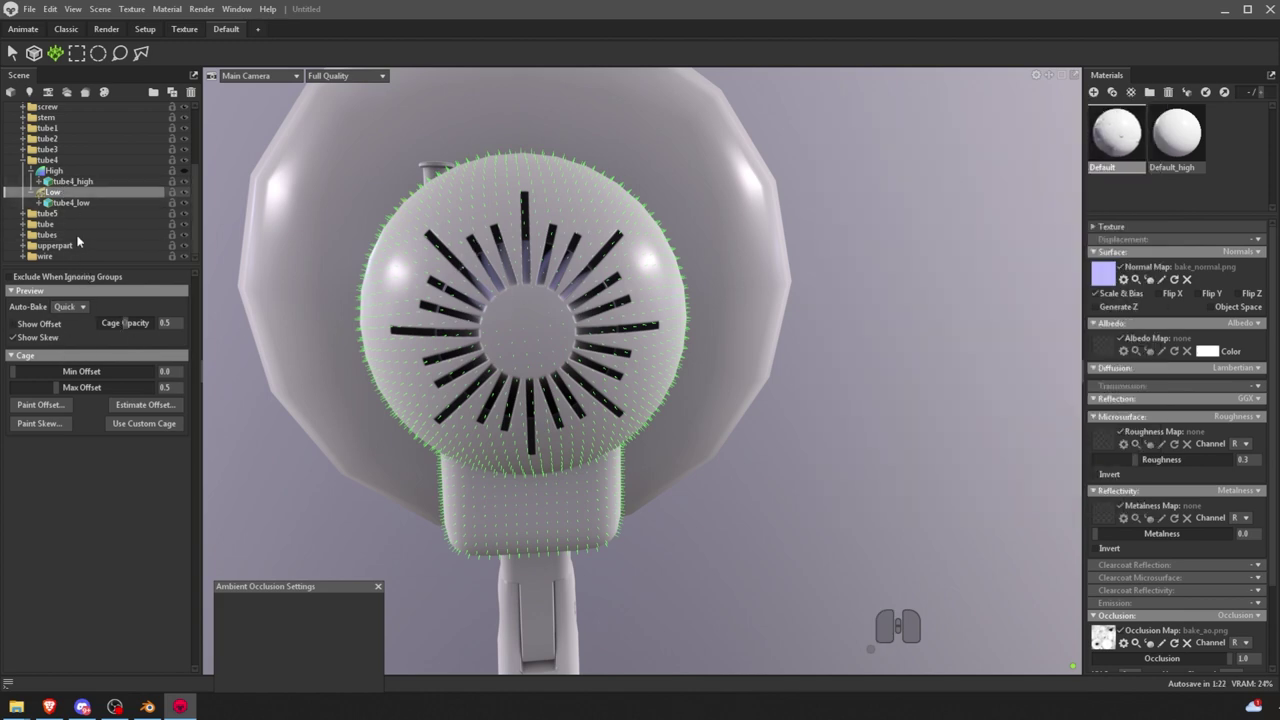
{"action": "scroll", "scroll_direction": "down", "scroll_amount": 3}
{"action": "left_click", "coordinate": [758, 214]}
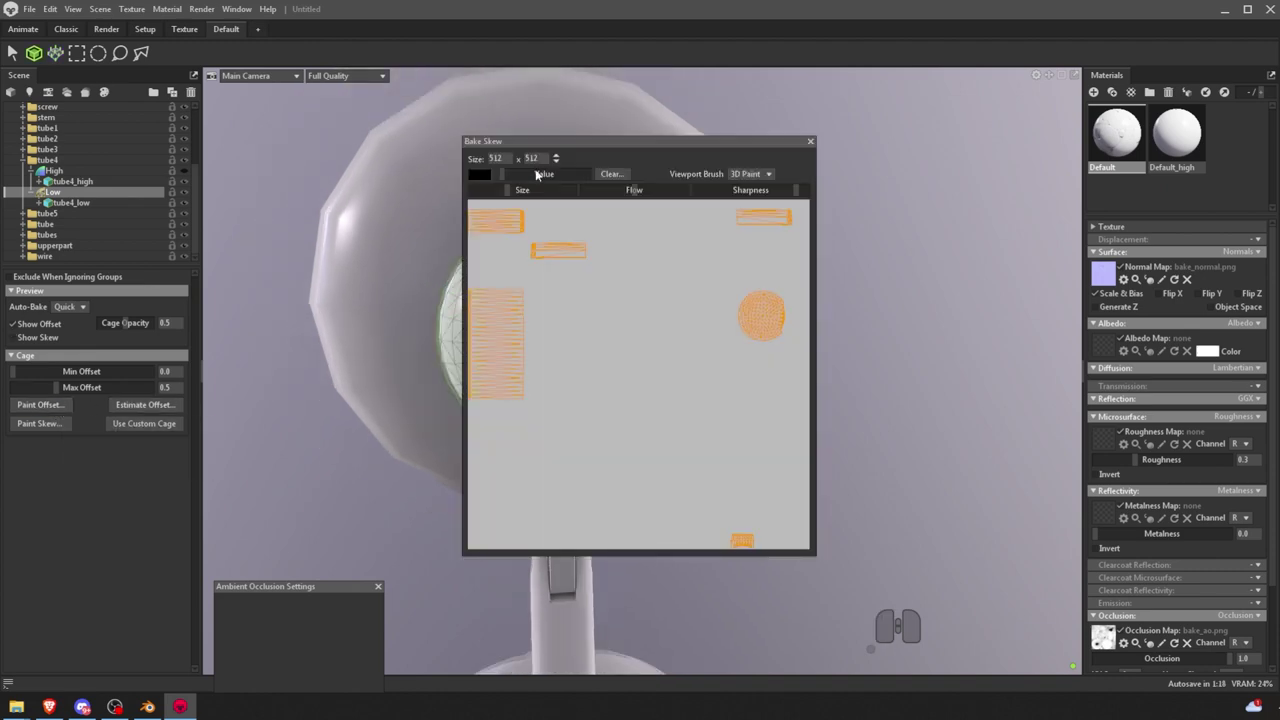
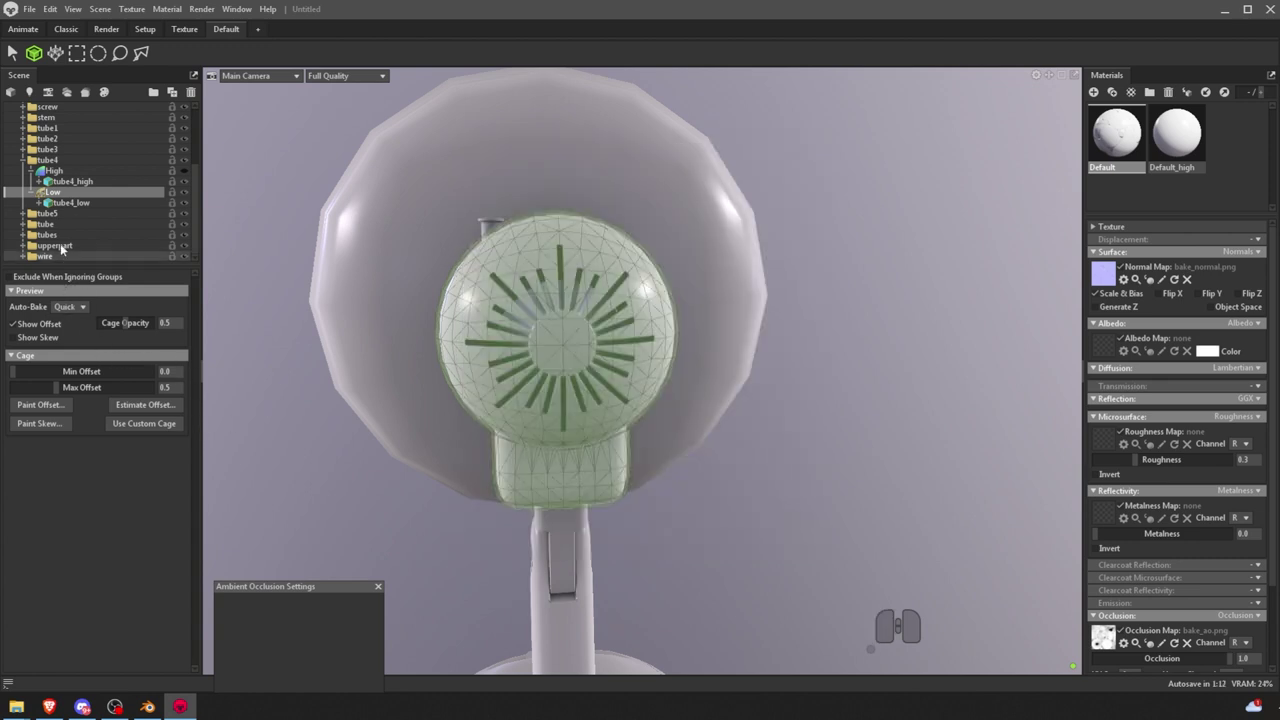
{"action": "middle_click", "coordinate": [69, 196]}
{"action": "scroll", "scroll_direction": "up", "scroll_amount": 3}
{"action": "left_click", "coordinate": [61, 154]}
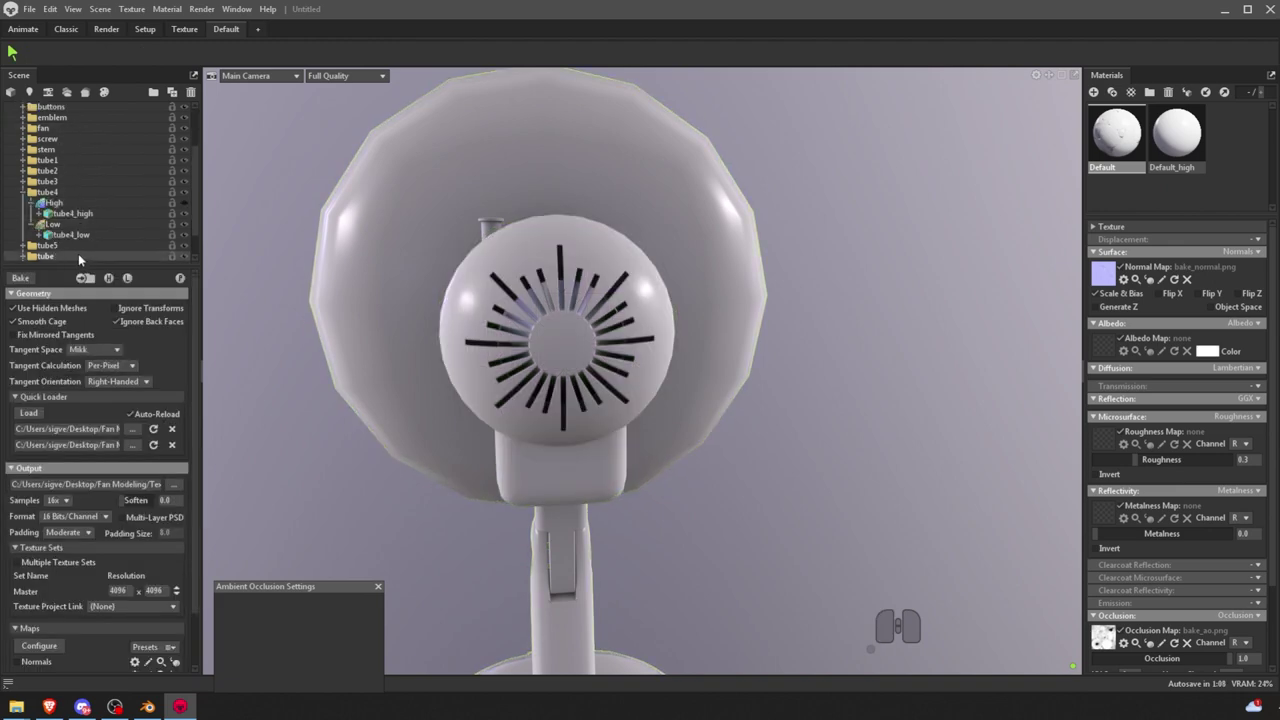
{"action": "left_click", "coordinate": [62, 228]}
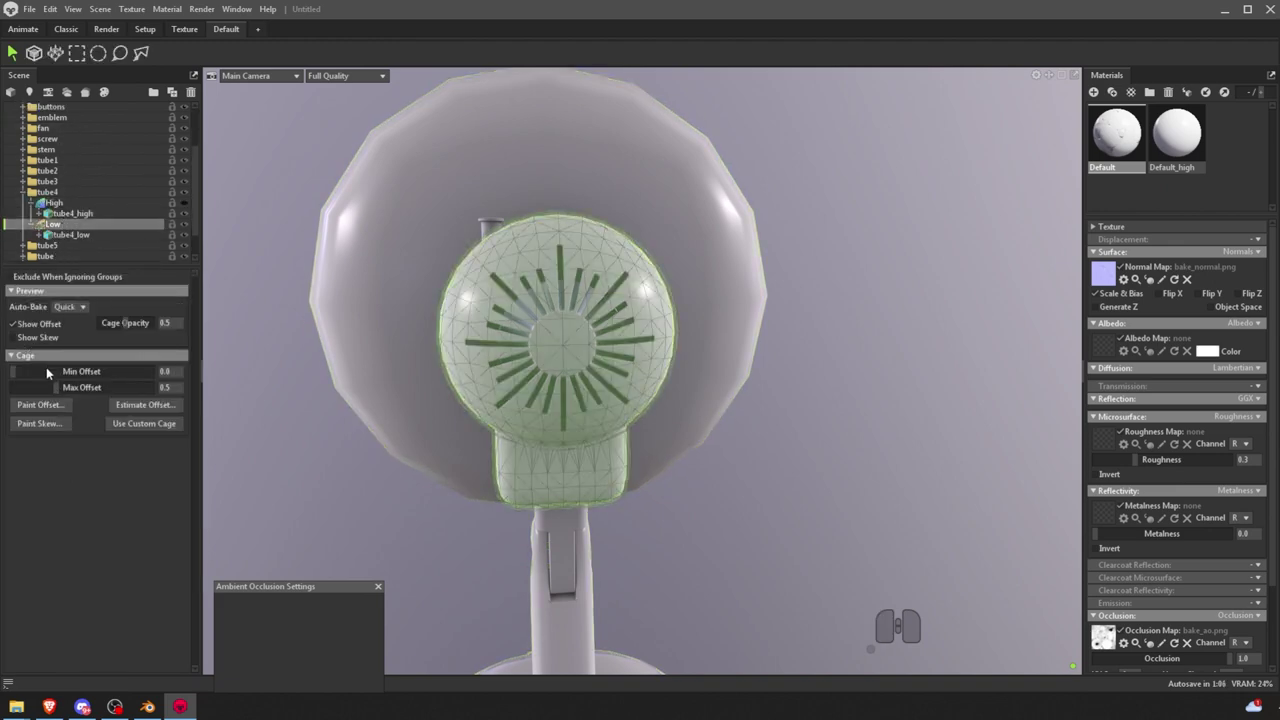
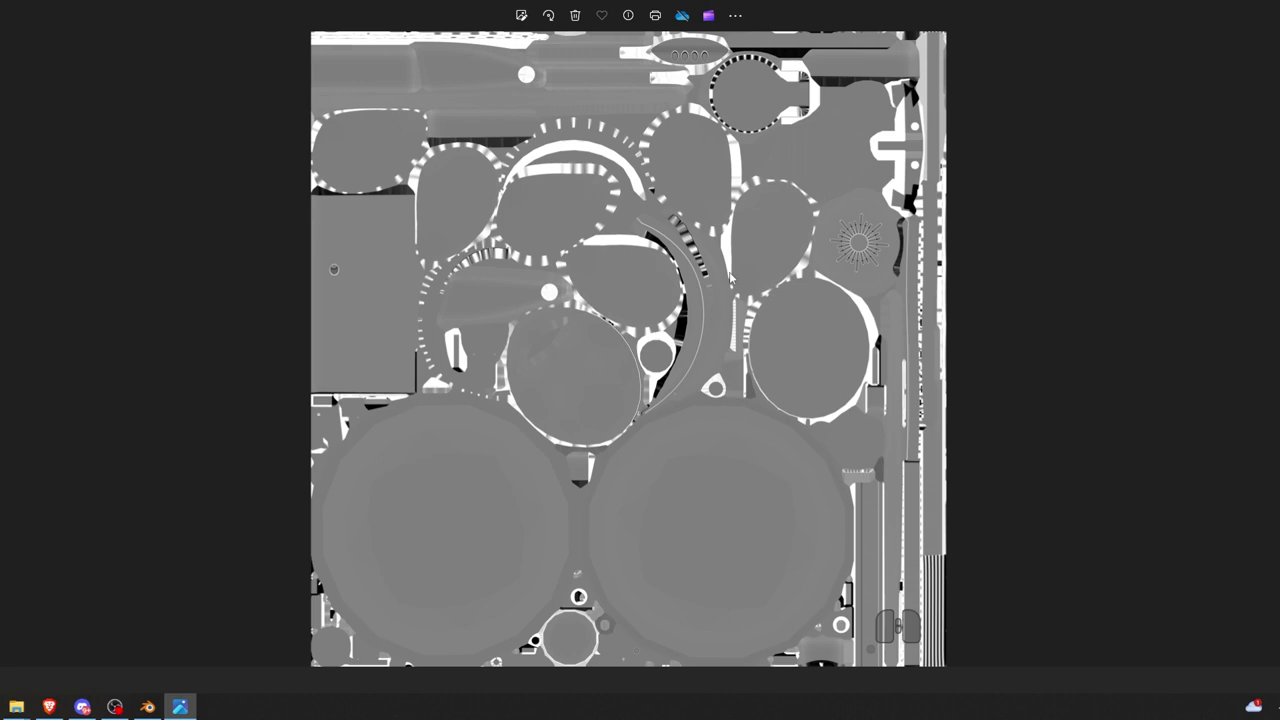
- Zoom and pan around bake_curve.png to inspect the curvature map up close, then show it whole
{"action": "middle_click", "coordinate": [371, 237]}
{"action": "scroll", "scroll_direction": "down", "scroll_amount": 3}
{"action": "left_click_drag", "start_coordinate": [301, 228], "coordinate": [301, 284]}
{"action": "left_click_drag", "start_coordinate": [301, 284], "coordinate": [289, 285]}
{"action": "scroll", "scroll_direction": "up", "scroll_amount": 3}
{"action": "left_click", "coordinate": [109, 298]}
{"action": "left_click_drag", "start_coordinate": [69, 249], "coordinate": [178, 280]}
{"action": "left_click_drag", "start_coordinate": [178, 280], "coordinate": [208, 280]}
{"action": "scroll", "scroll_direction": "up", "scroll_amount": 3}
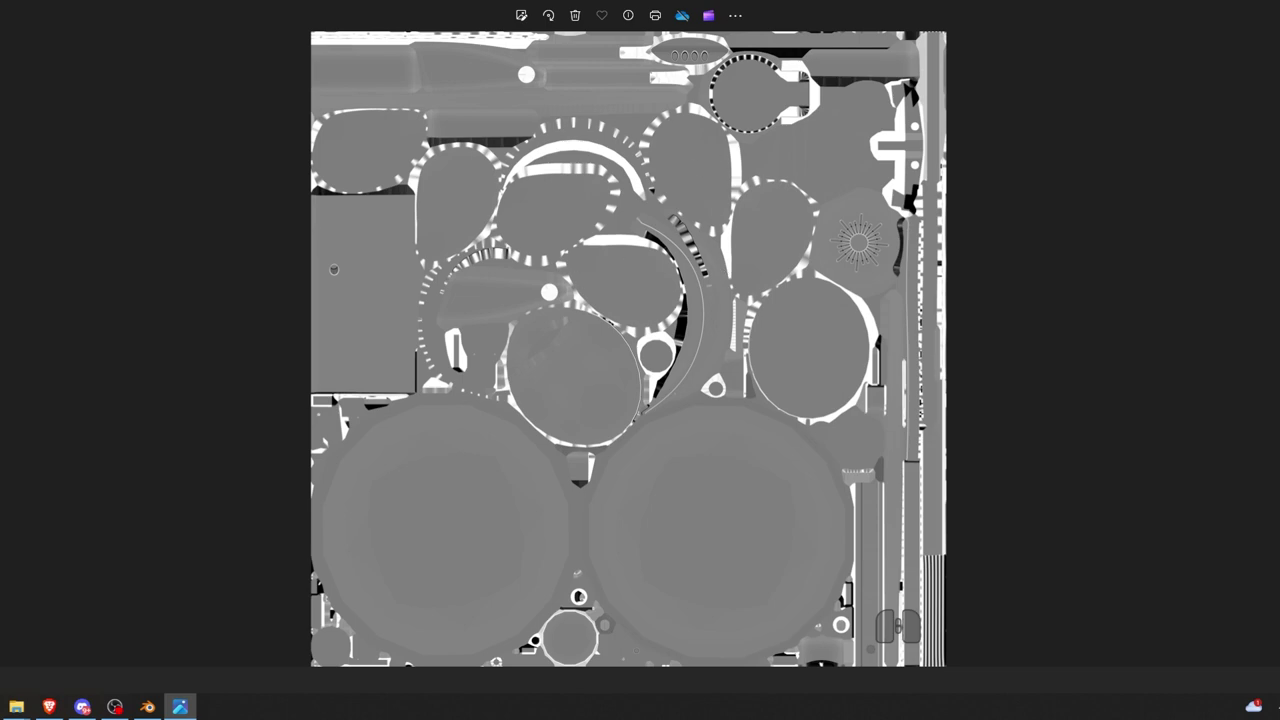
- Close the curvature map preview to return to the Textures folder
{"action": "left_click", "coordinate": [551, 256]}
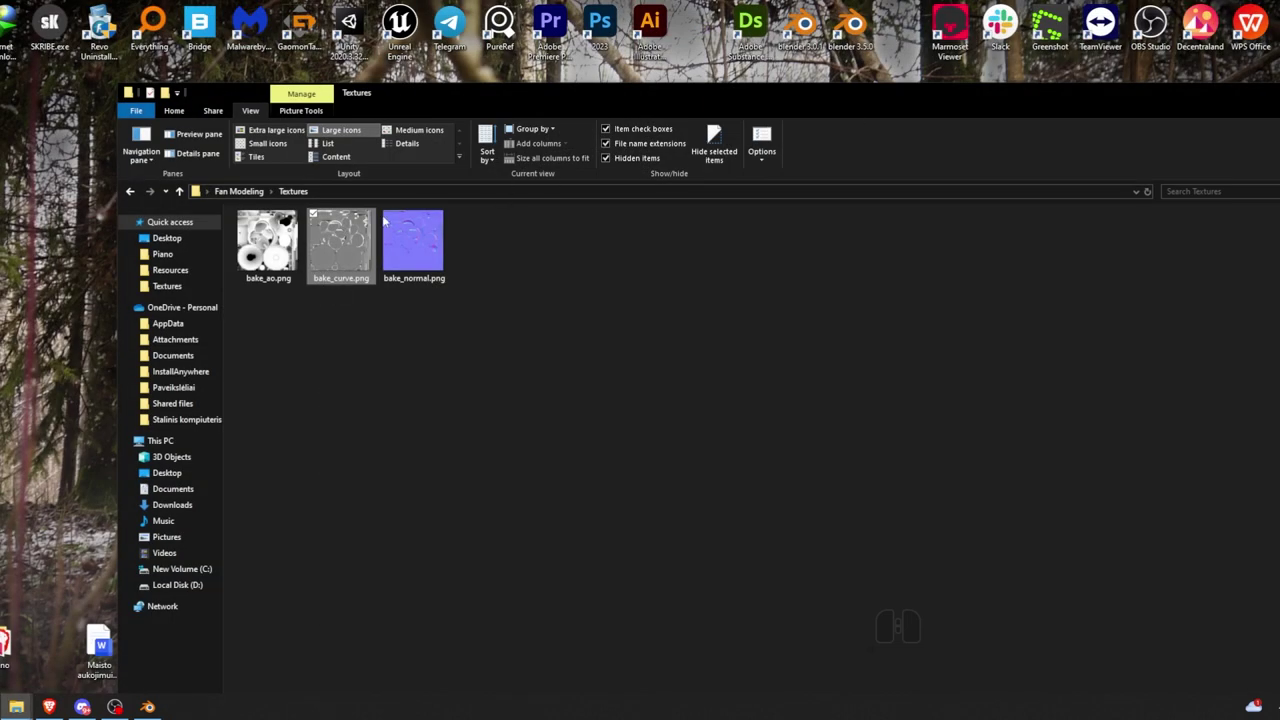
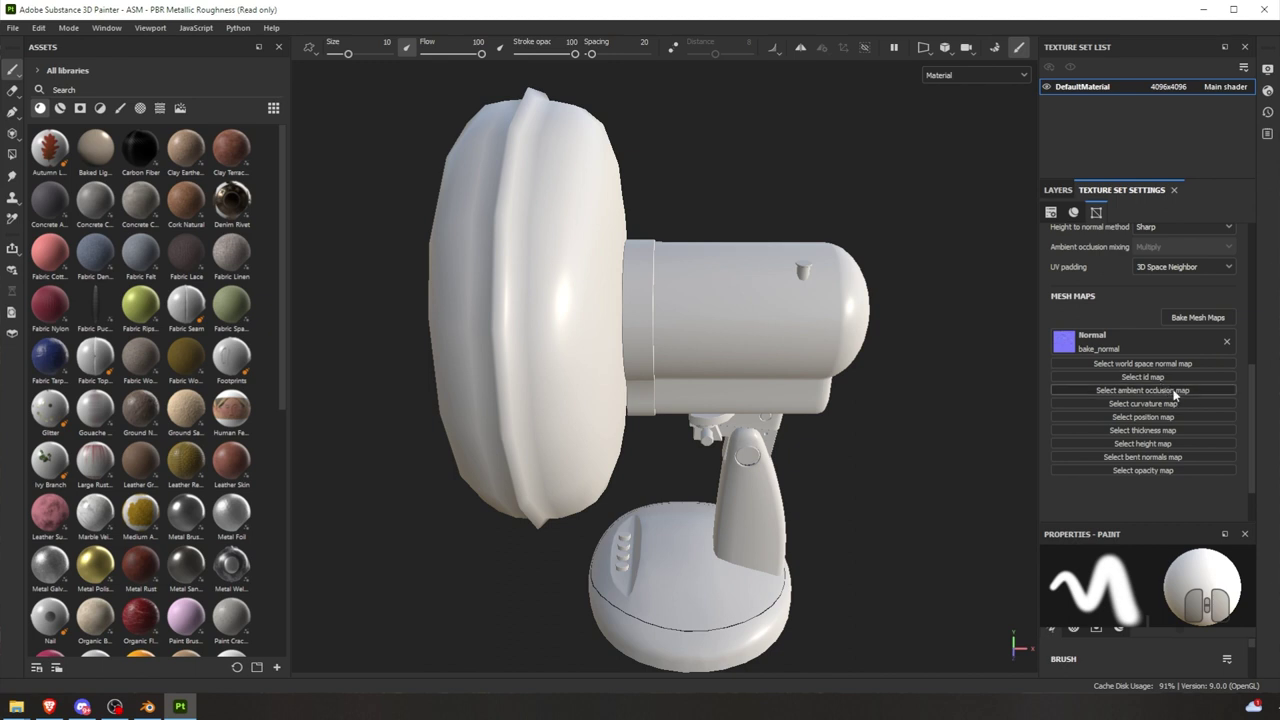
- Assign bake_ao to the Ambient occlusion mesh map slot
{"action": "left_click_drag", "start_coordinate": [1143, 395], "coordinate": [1169, 441]}
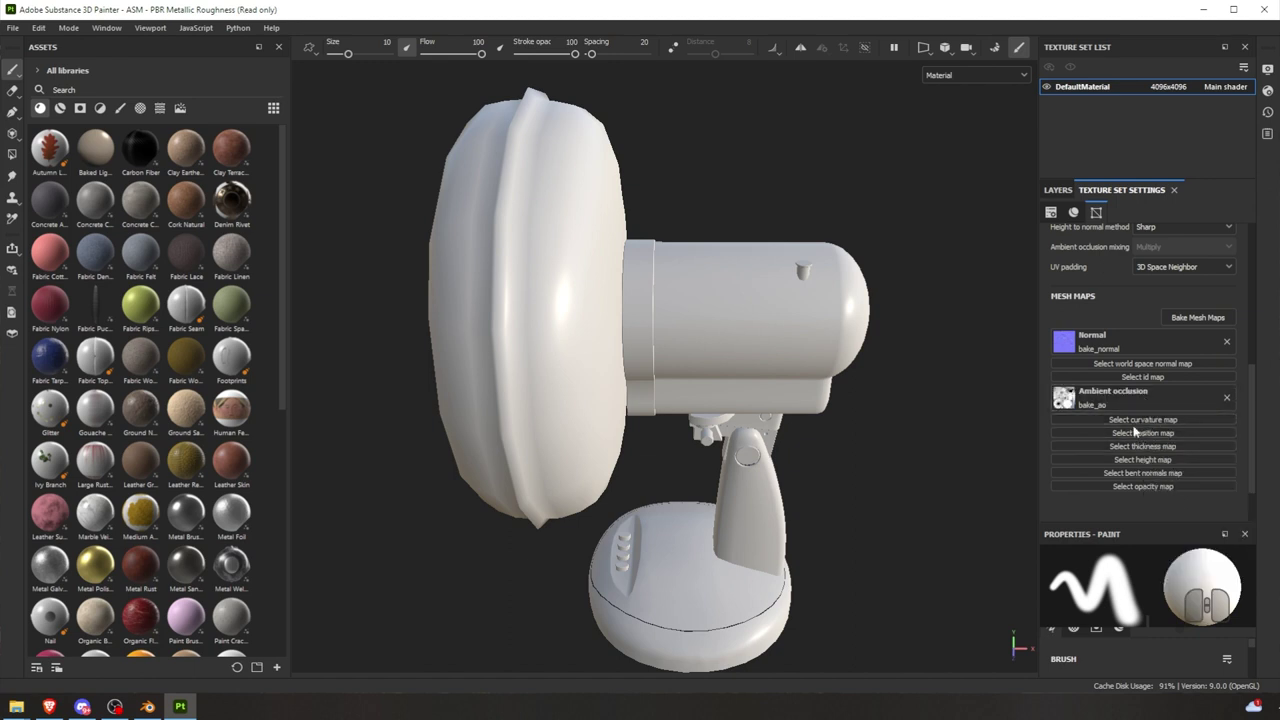
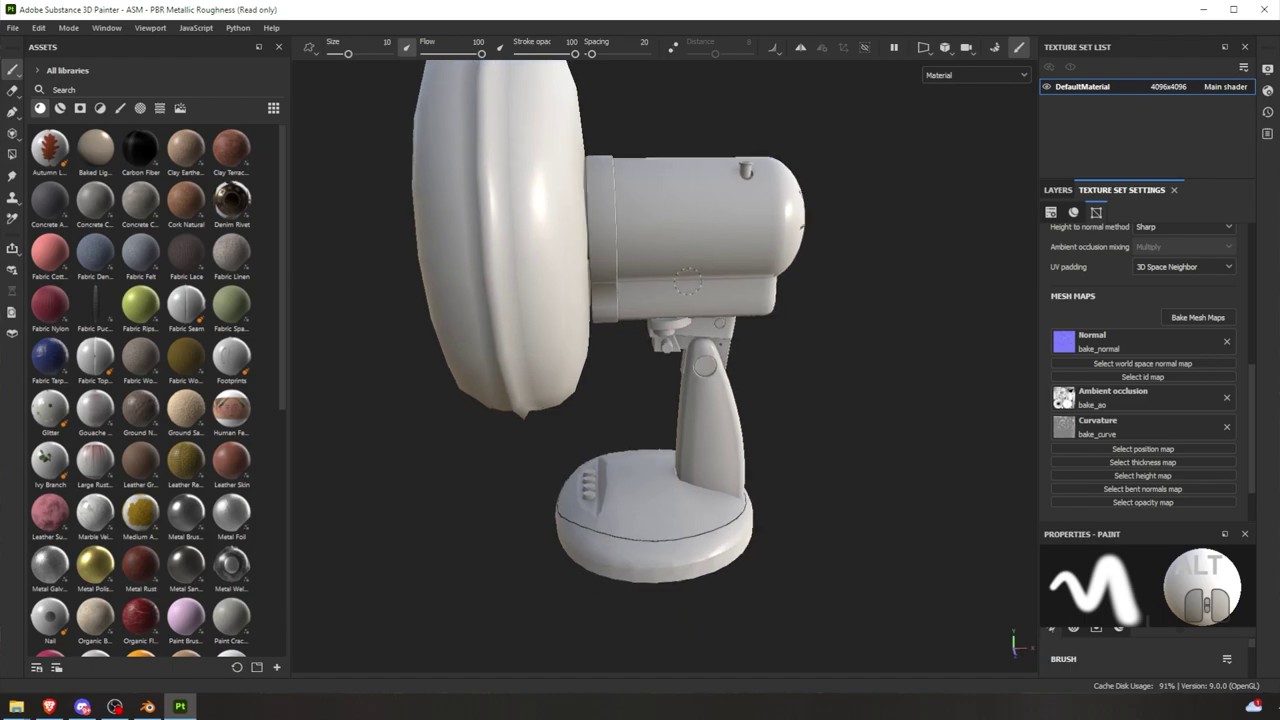
- Switch to the Fan Modeling folder window and maximize it
{"action": "key", "text": "ctrl+p"}
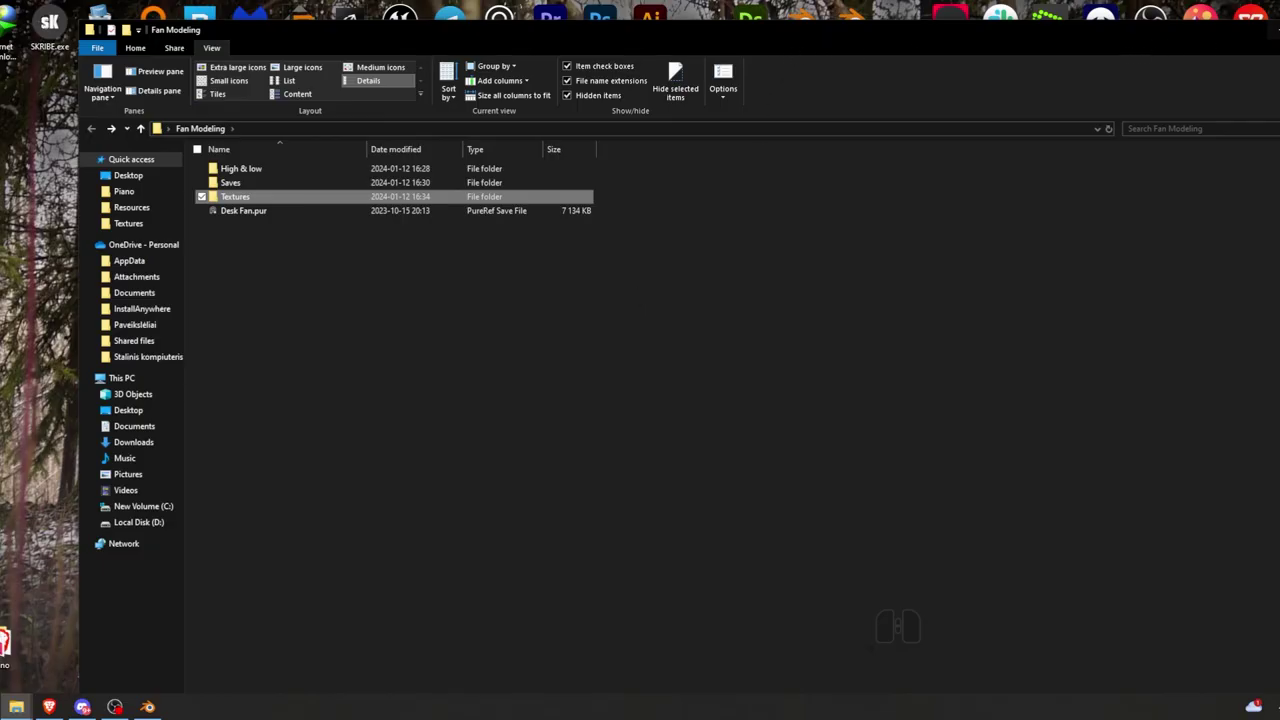
{"action": "left_click_drag", "start_coordinate": [1231, 41], "coordinate": [1144, 29]}
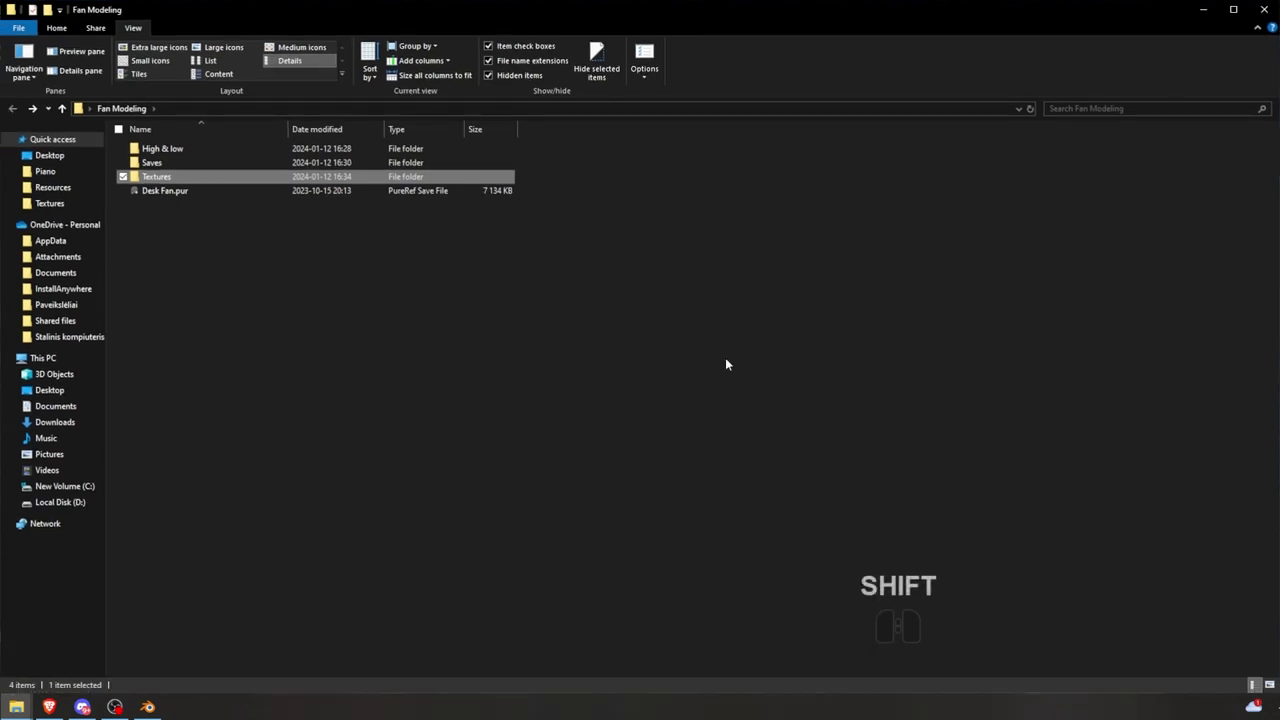
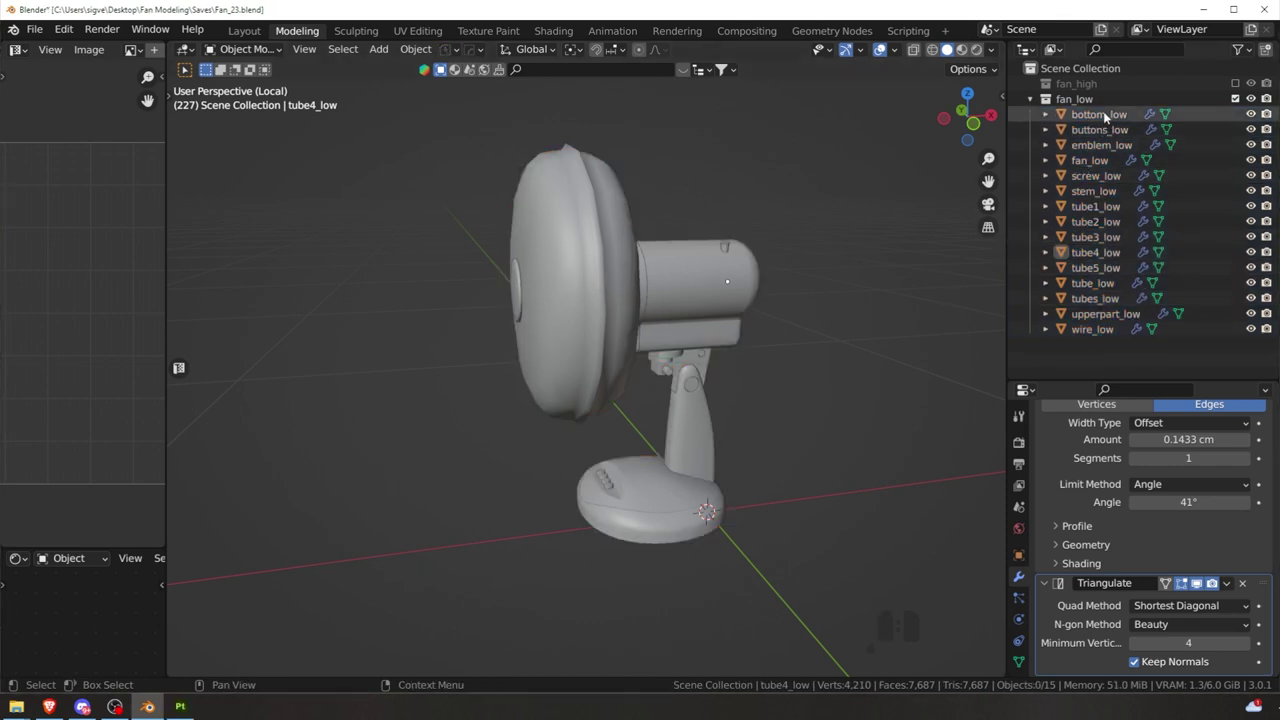
- Hide the low-poly fan parts, show the fan_high collection and select all its parts
{"action": "left_click", "coordinate": [1104, 118]}
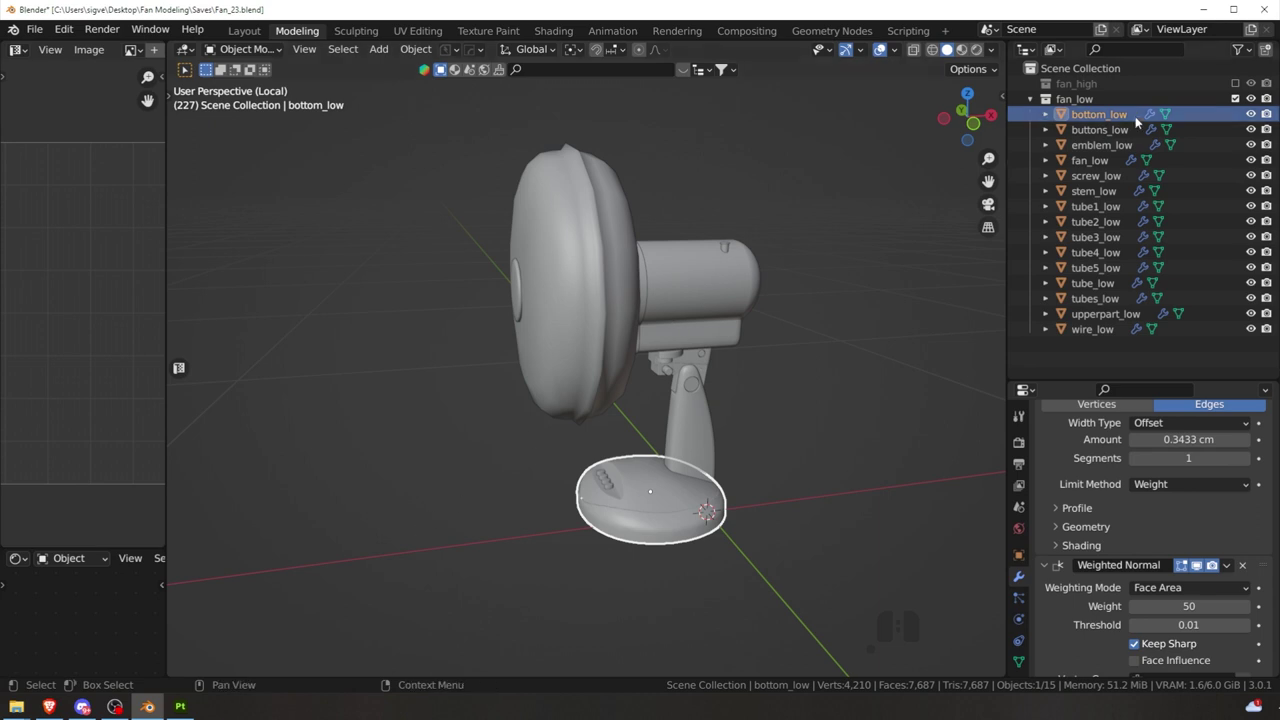
{"action": "left_click", "coordinate": [768, 266]}
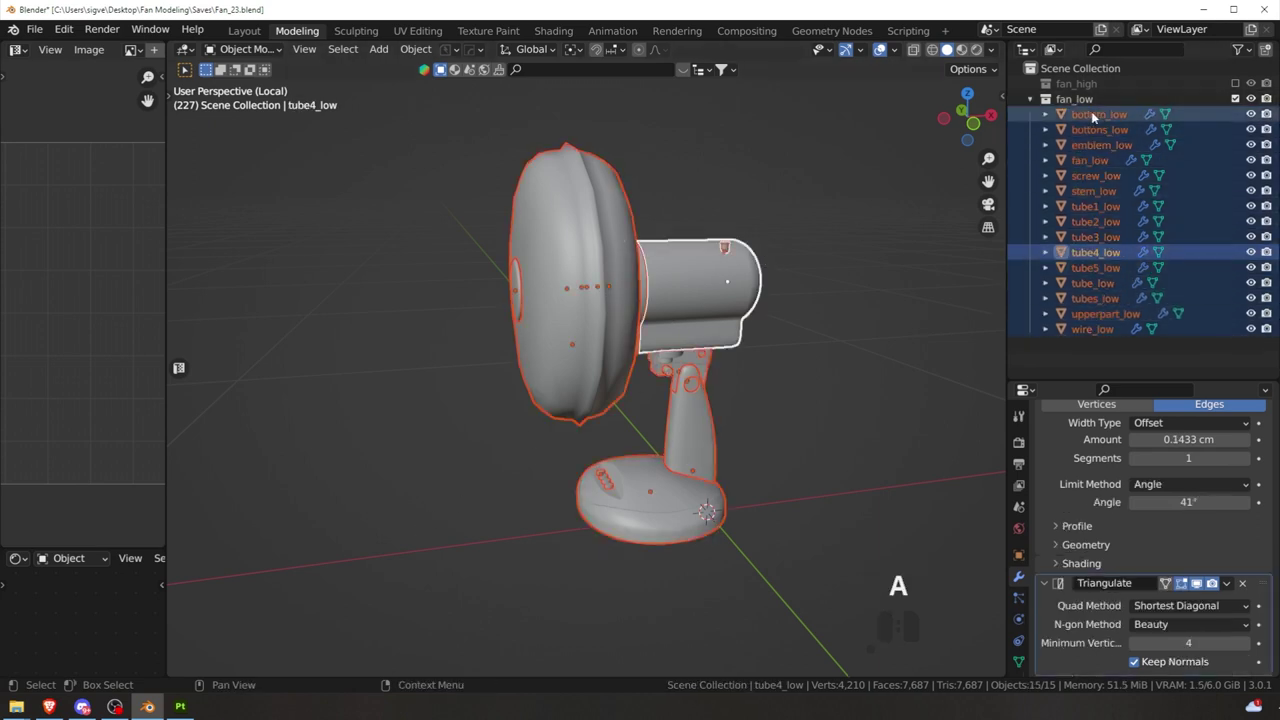
{"action": "left_click", "coordinate": [1026, 103]}
{"action": "left_click", "coordinate": [1233, 88]}
{"action": "left_click", "coordinate": [1234, 88]}
{"action": "left_click", "coordinate": [1236, 104]}
{"action": "left_click", "coordinate": [1235, 84]}
{"action": "left_click", "coordinate": [726, 178]}
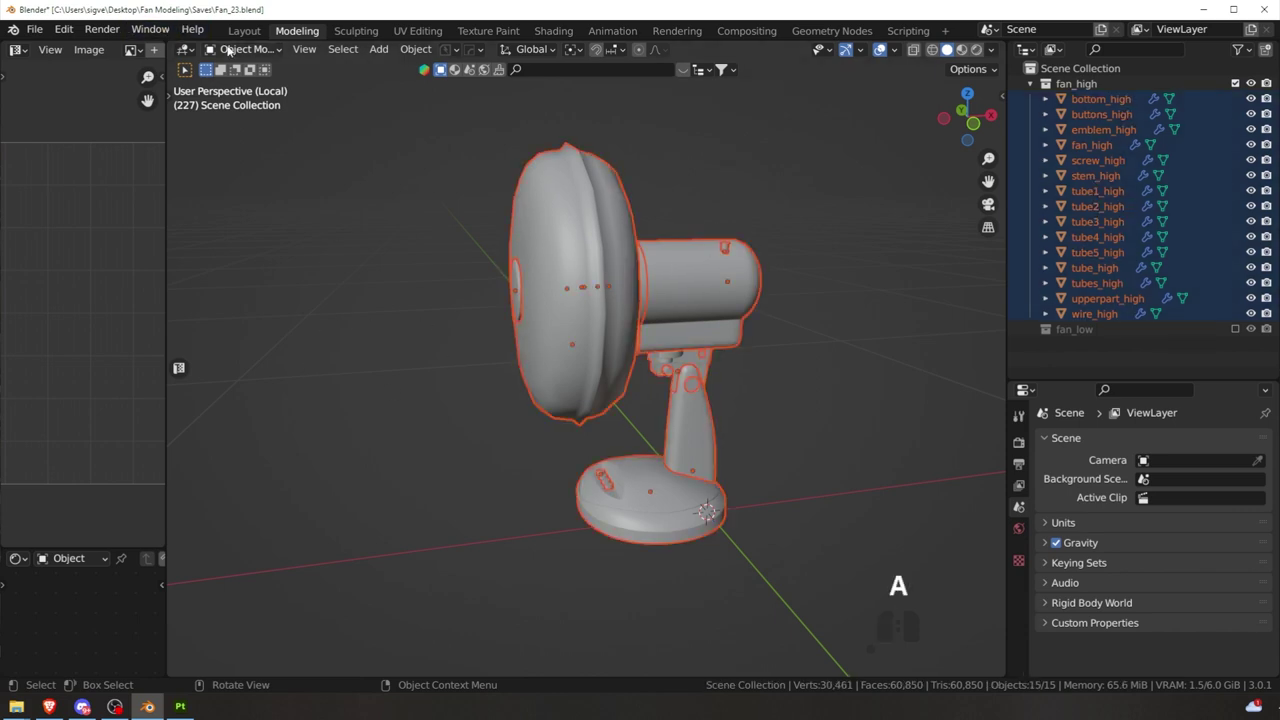
- Start exporting the selected high-poly parts as FBX
{"action": "left_click", "coordinate": [46, 38]}
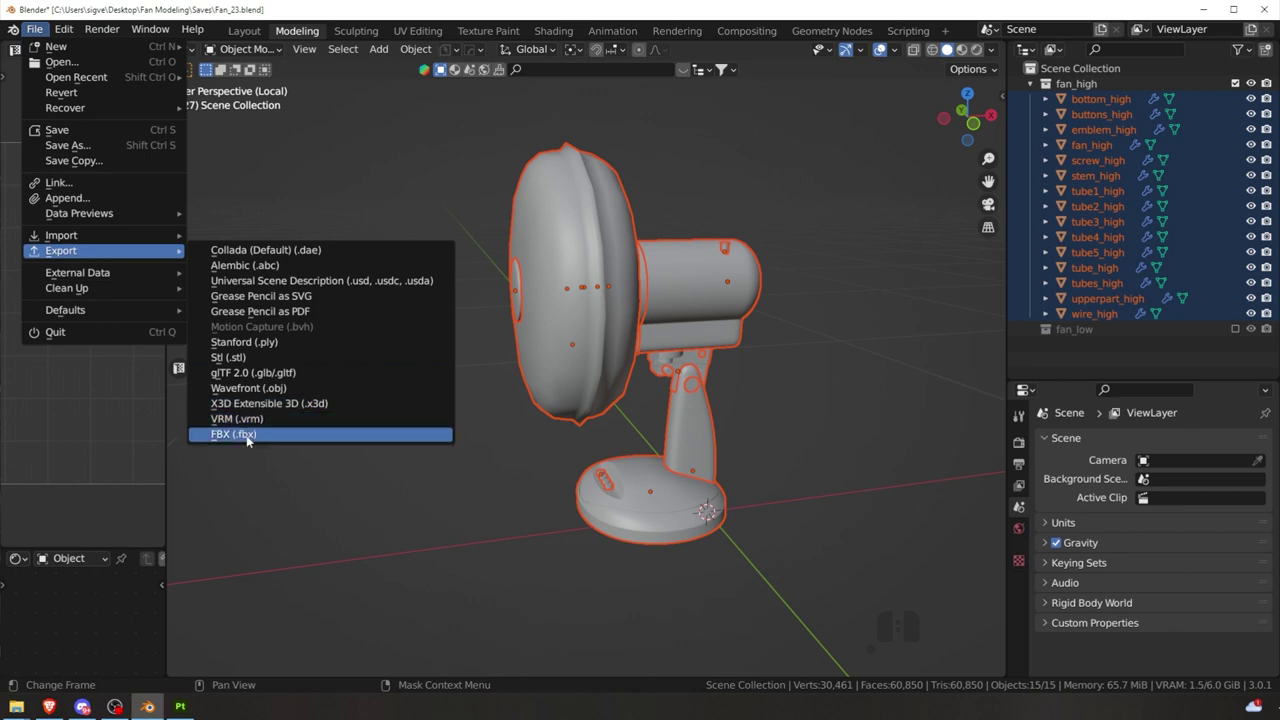
{"action": "left_click", "coordinate": [251, 439]}
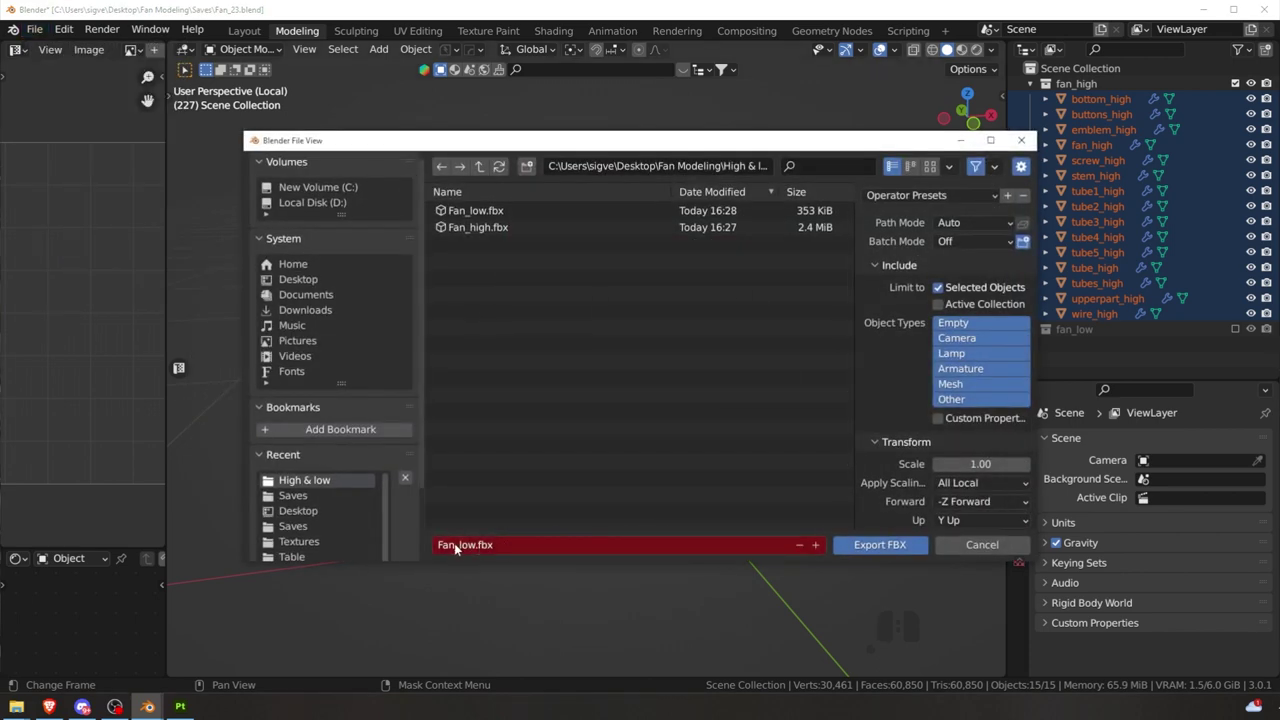
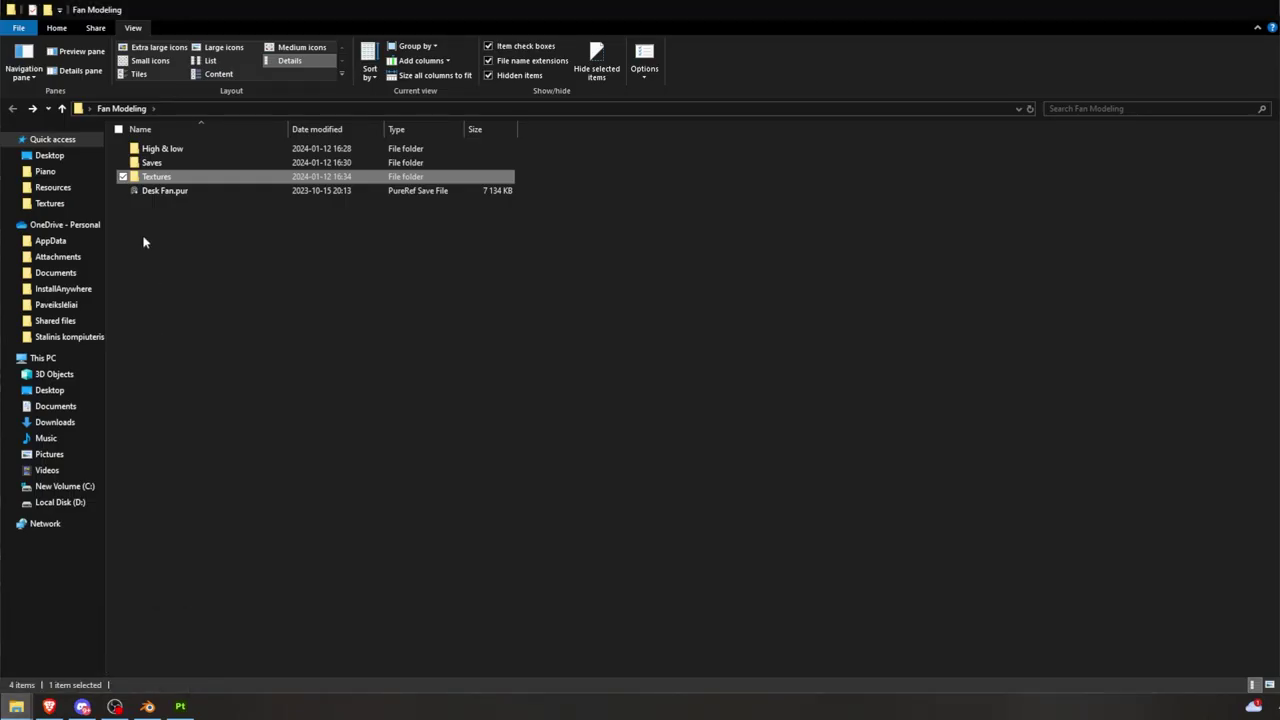
- Rename the baked textures folder in Fan Modeling to 'Textures Marmoset'
{"action": "left_click", "coordinate": [202, 265]}
{"action": "left_click", "coordinate": [184, 150]}
{"action": "left_click_drag", "start_coordinate": [204, 208], "coordinate": [215, 152]}
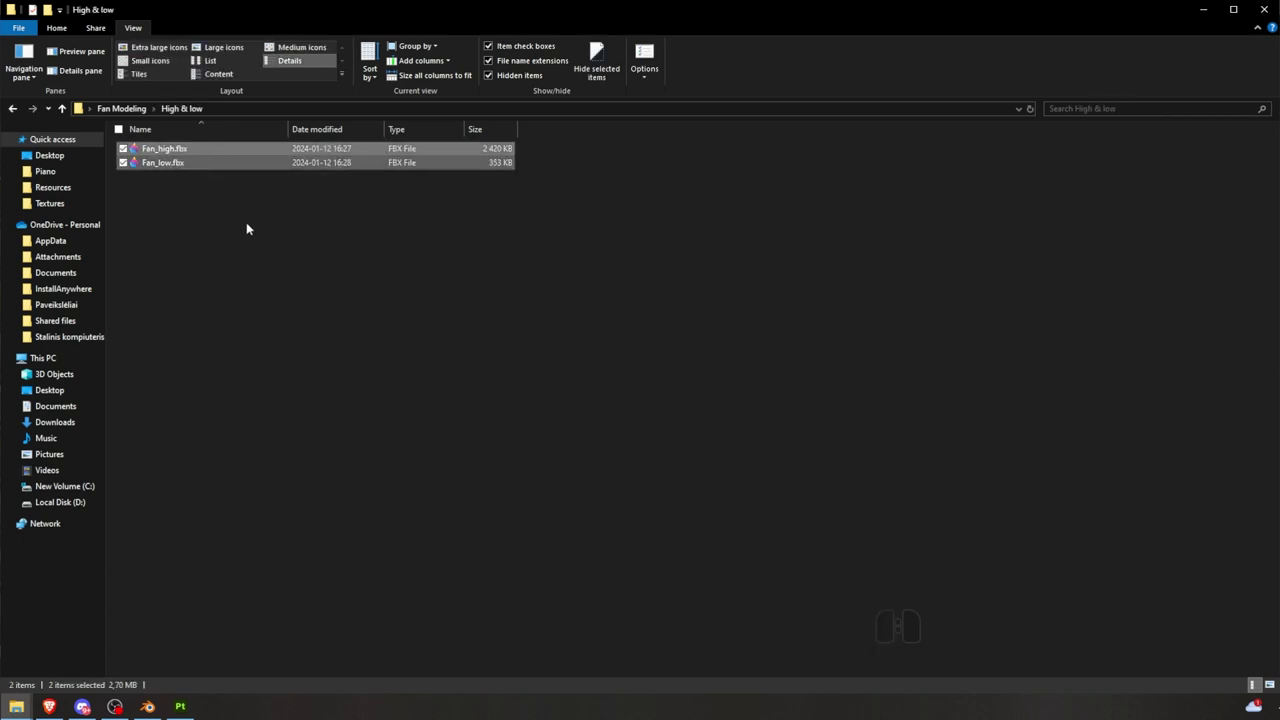
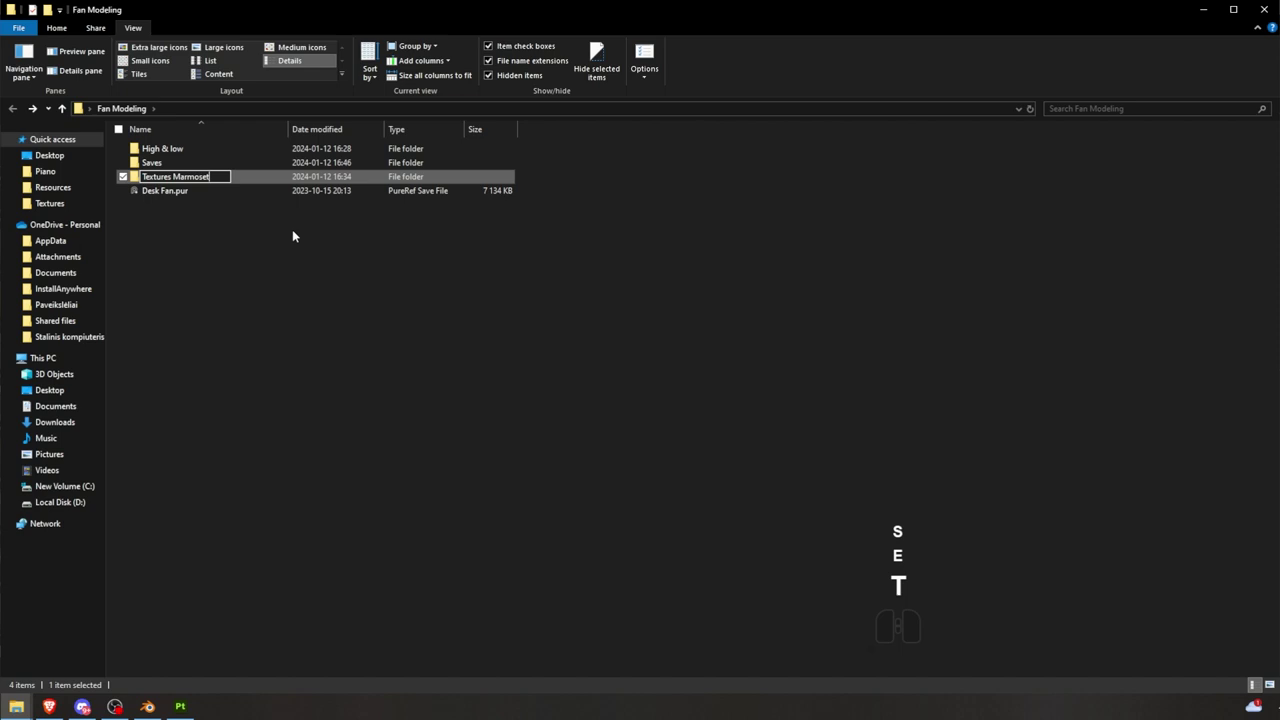
{"action": "left_click", "coordinate": [300, 232]}
{"action": "left_click", "coordinate": [242, 245]}
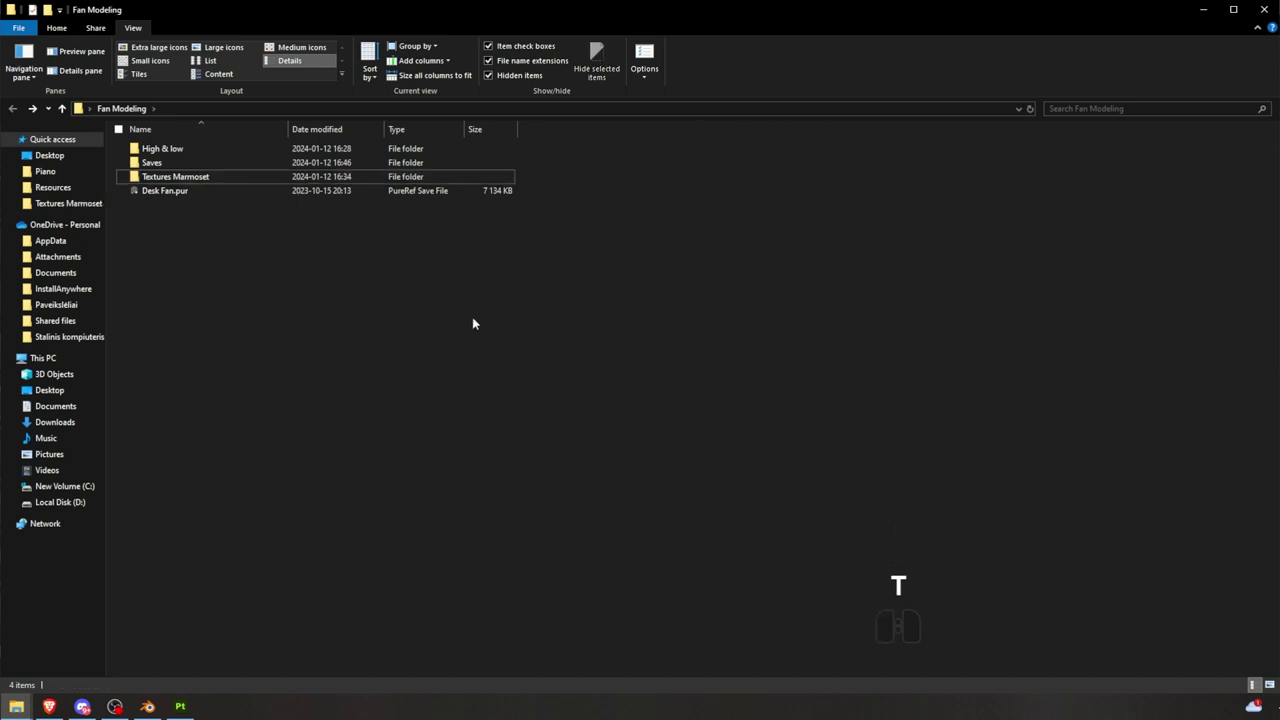
- Create a new folder named 'Textures substance' beside it
{"action": "left_click", "coordinate": [34, 285]}
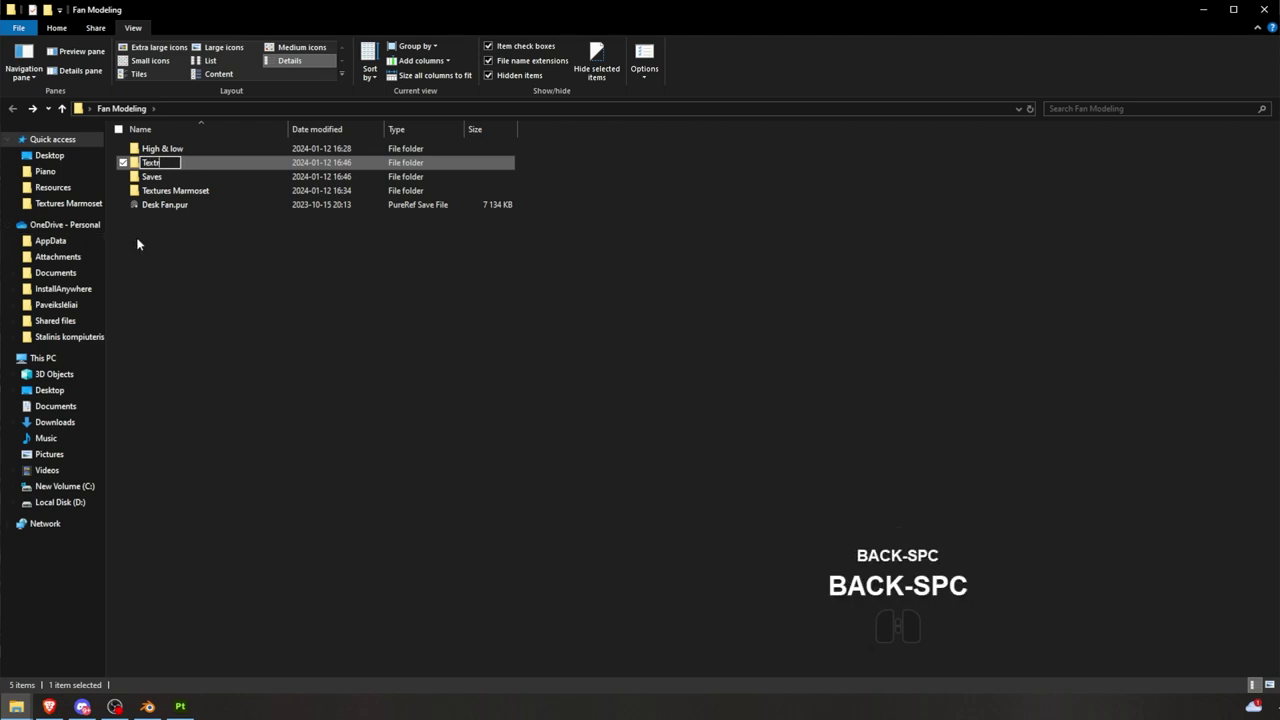
{"action": "left_click", "coordinate": [251, 262]}
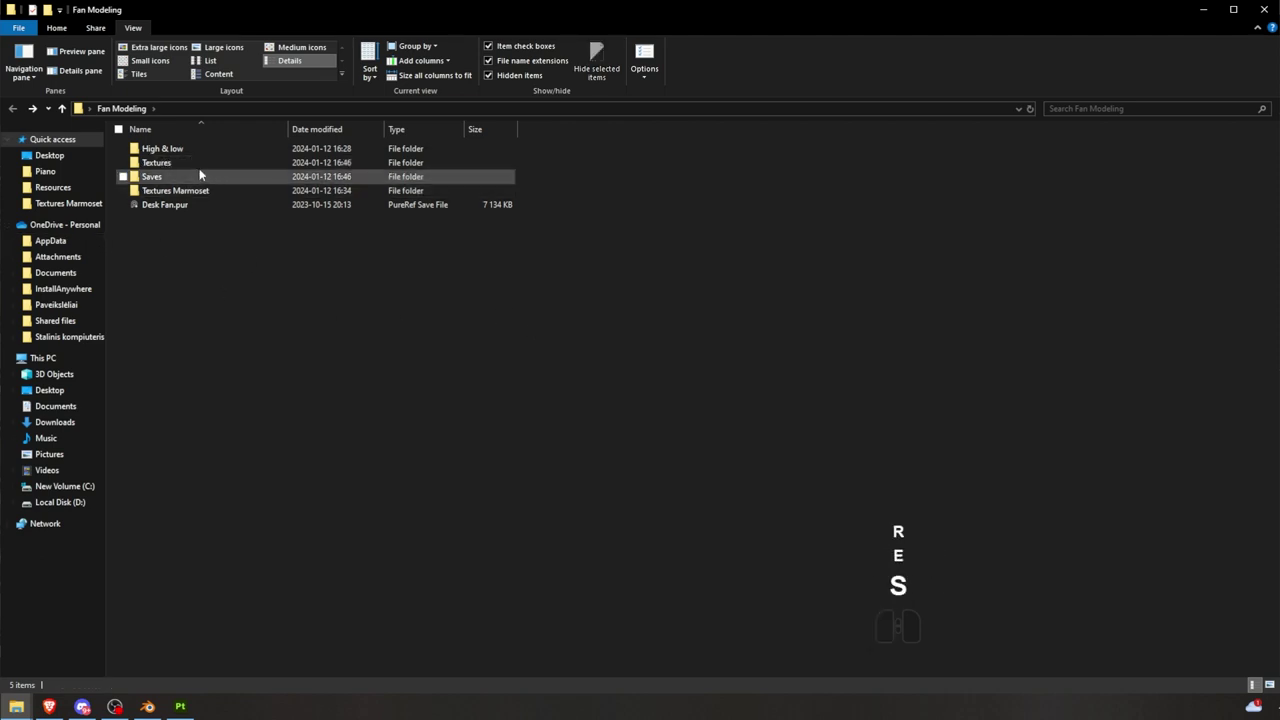
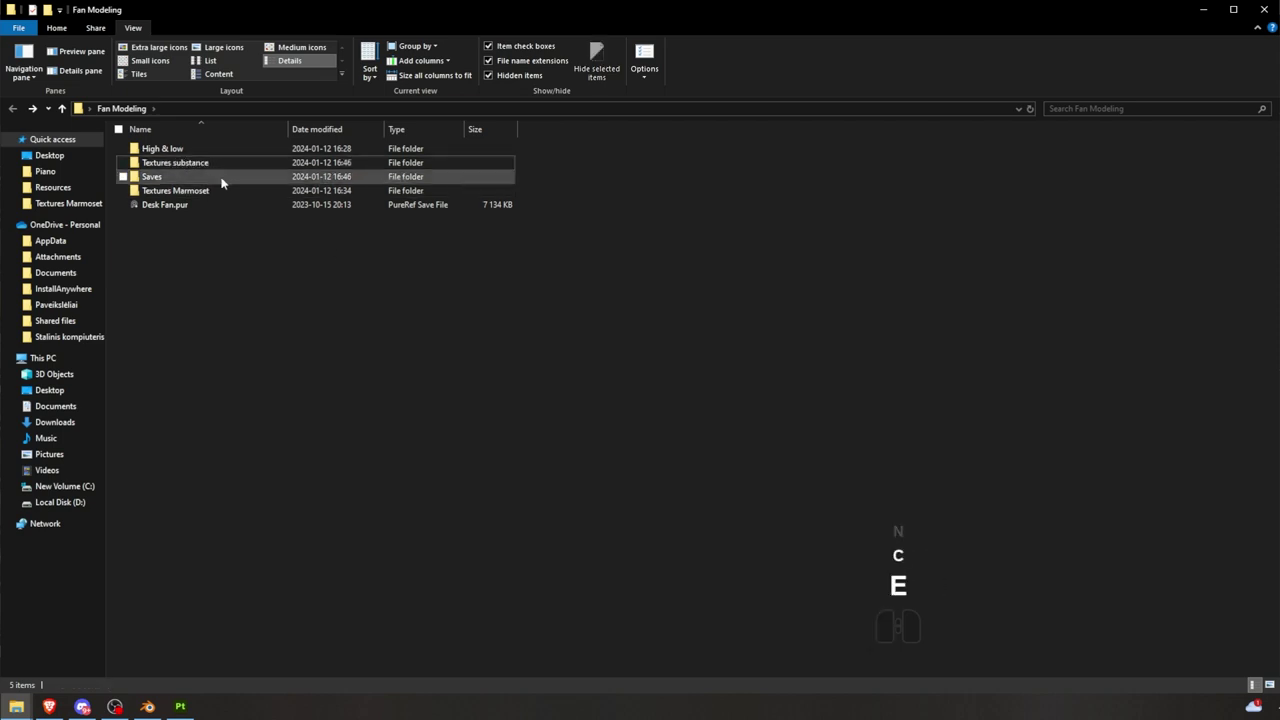
{"action": "left_click", "coordinate": [234, 166]}
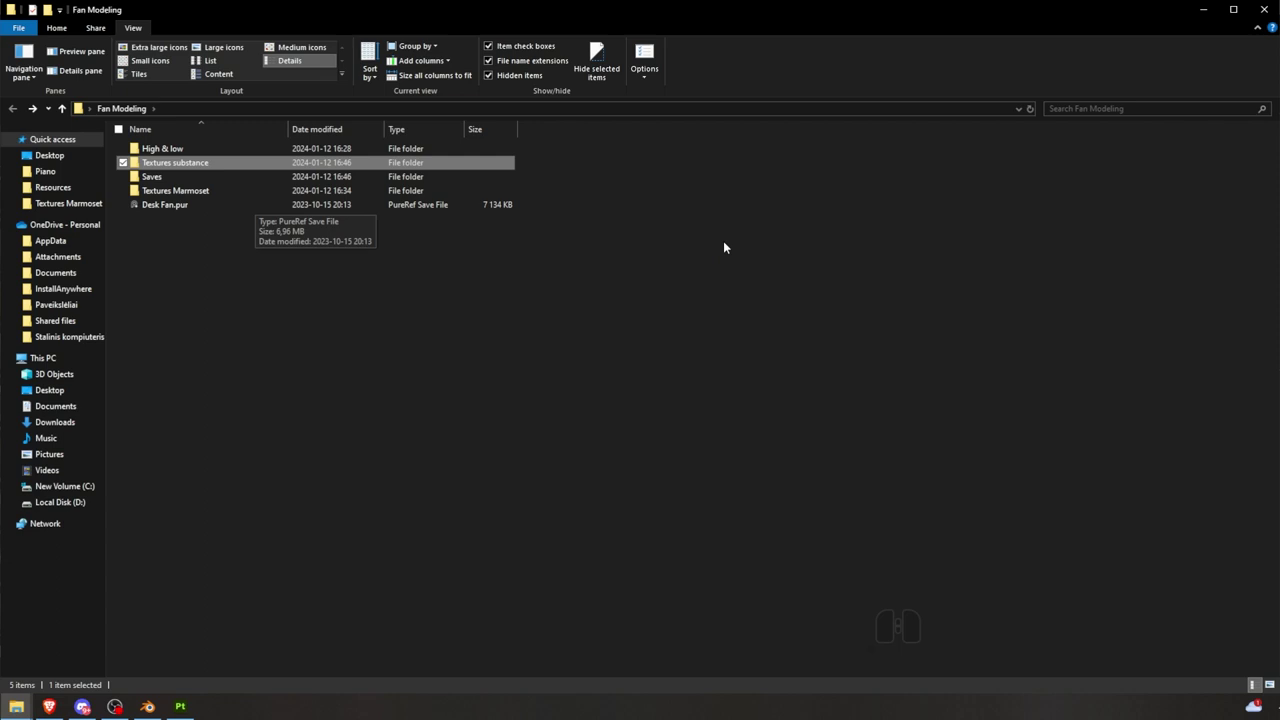
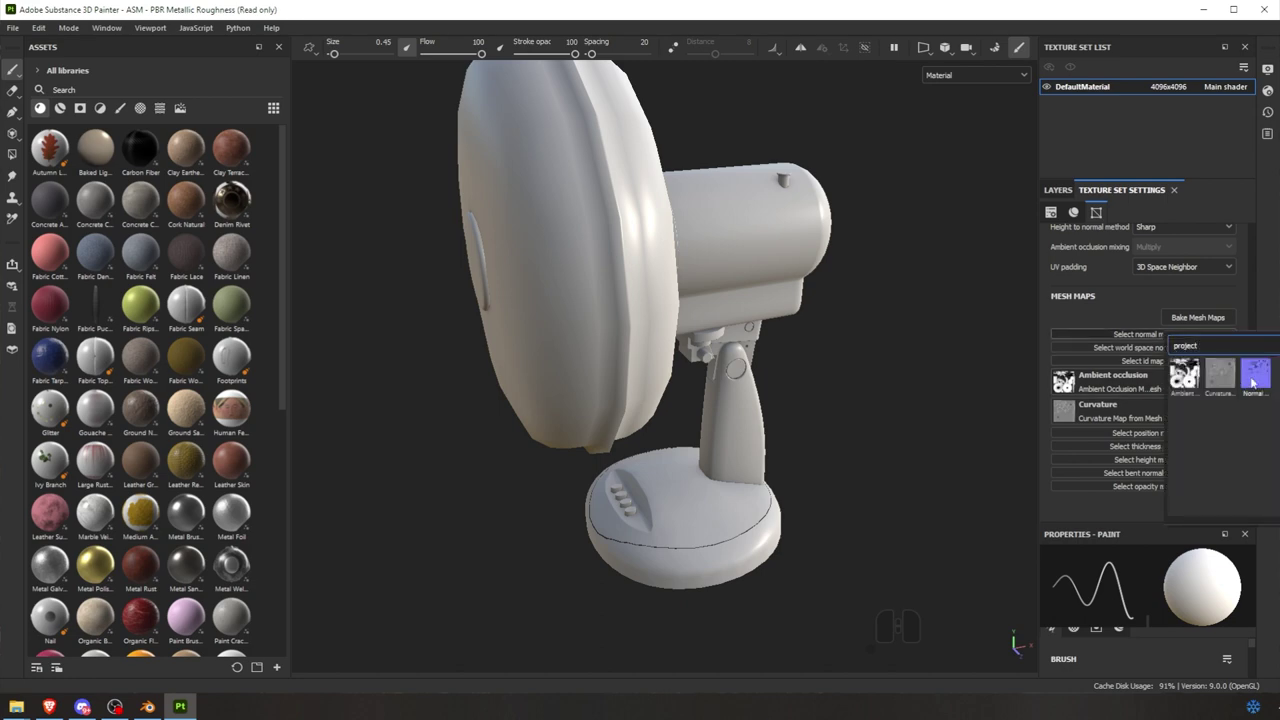
- Select the normal mesh map slot in Texture Set Settings to assign a project map
{"action": "left_click", "coordinate": [1251, 382]}
- Bake Normal, Ambient occlusion and Curvature maps from the high-poly fan mesh
{"action": "left_click", "coordinate": [1193, 320]}
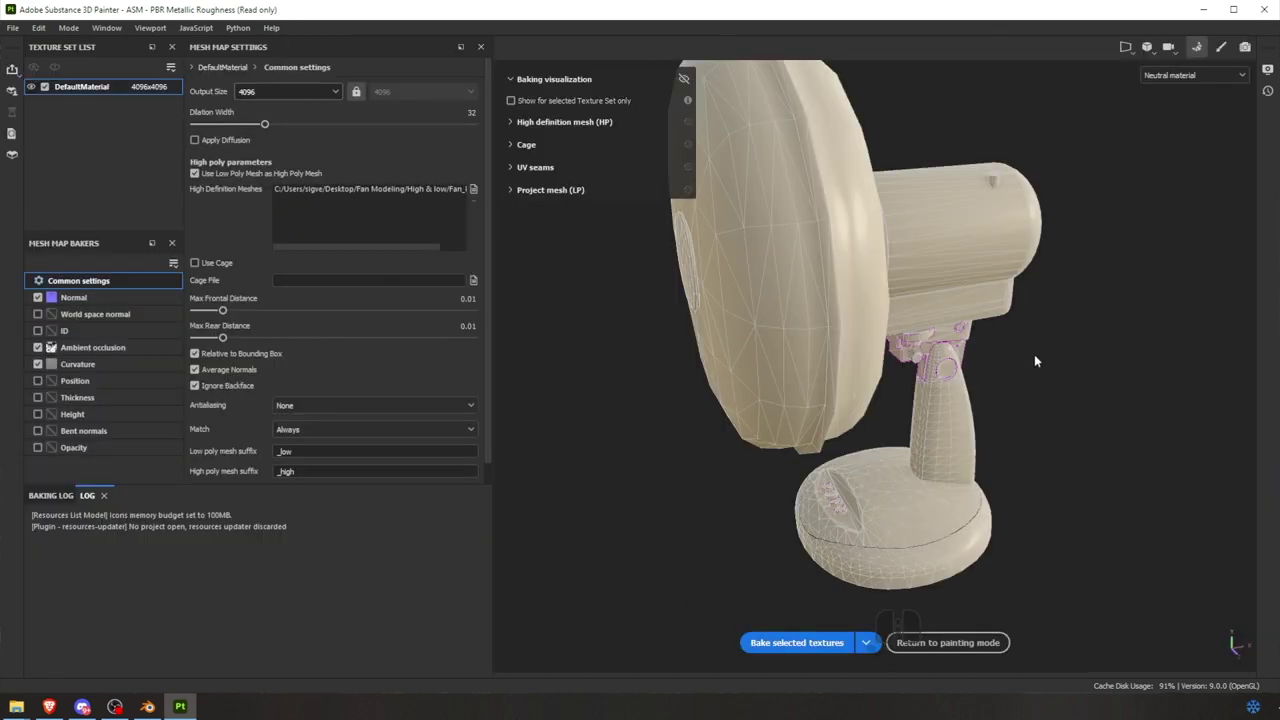
{"action": "left_click", "coordinate": [79, 303]}
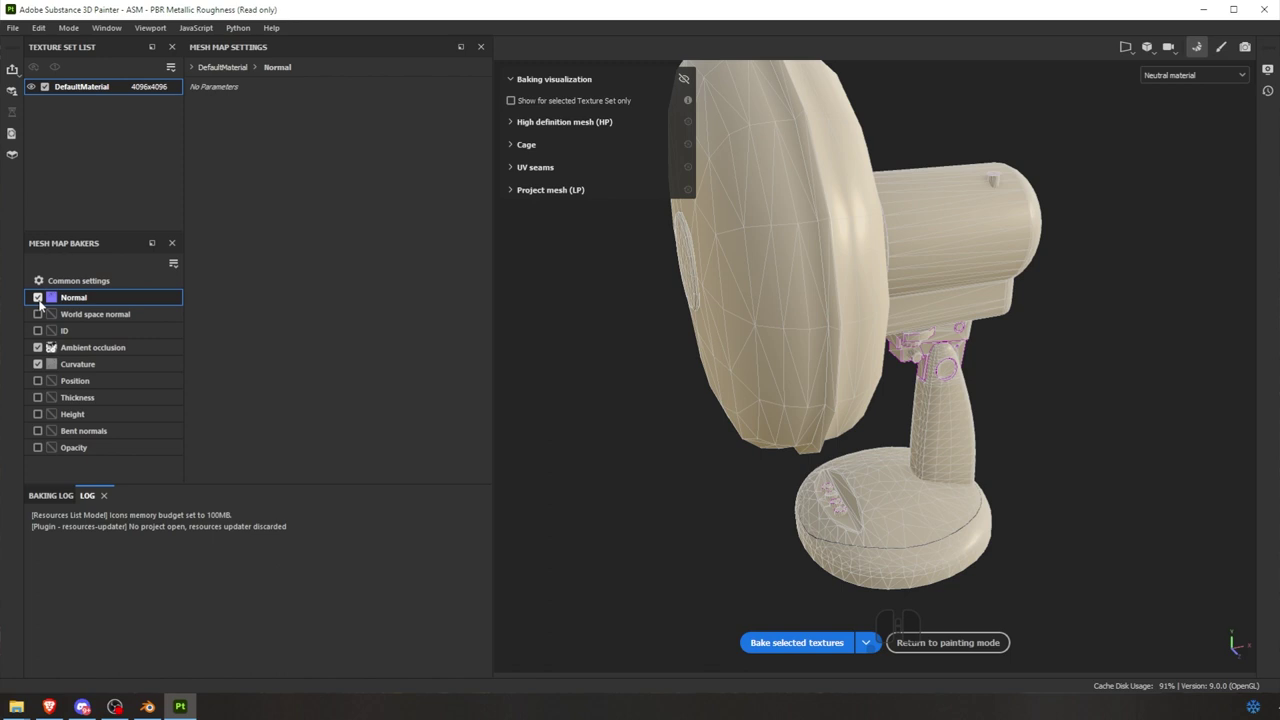
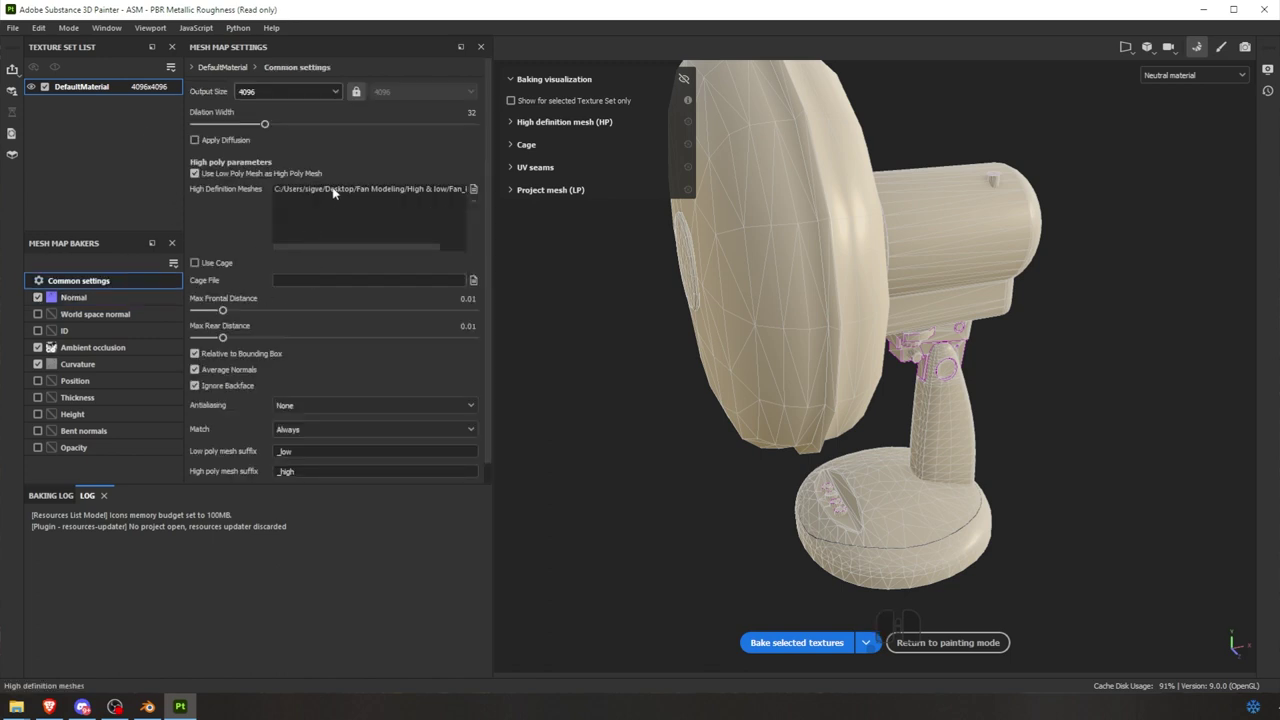
{"action": "left_click", "coordinate": [337, 191]}
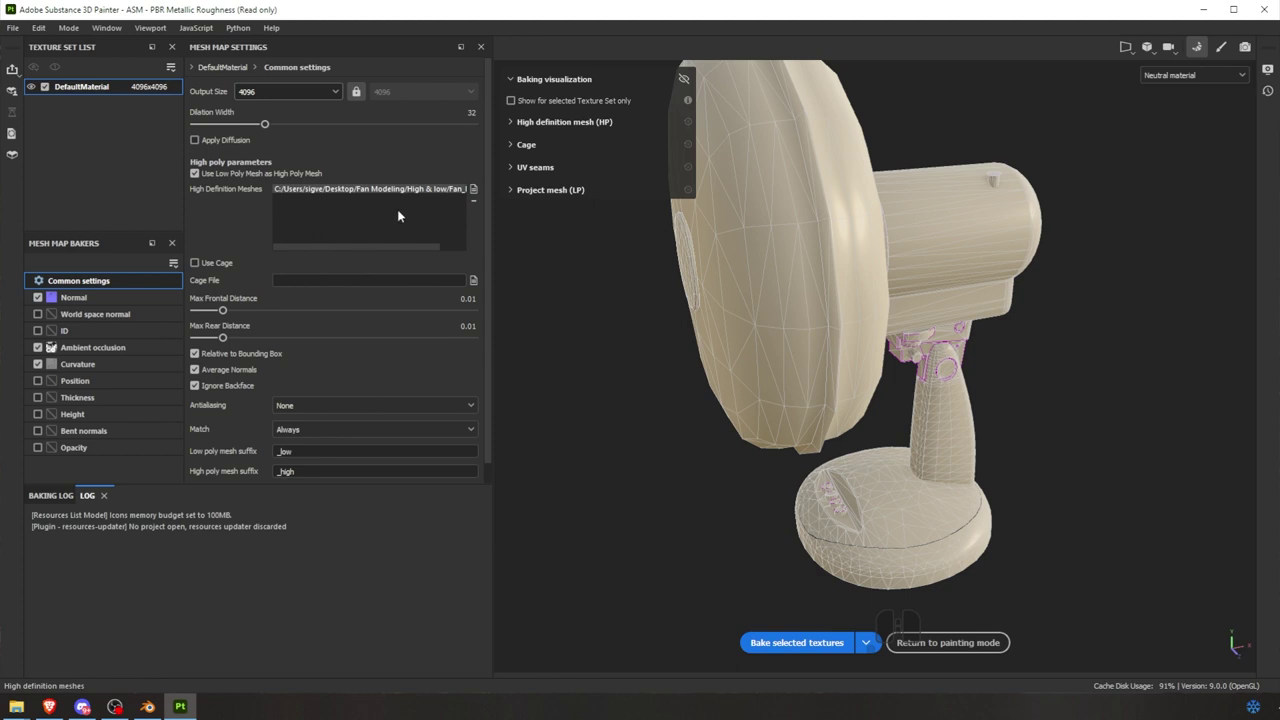
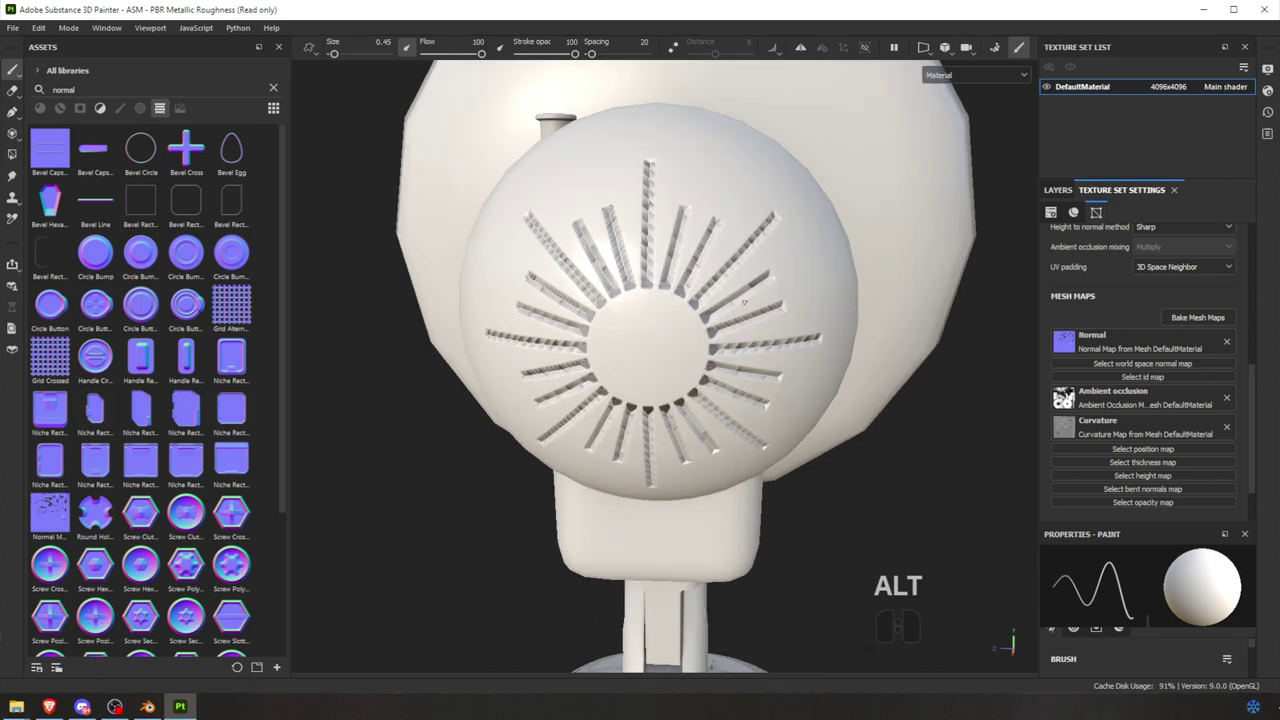
- Remove the baked normal map and reopen the mesh map baking settings
{"action": "left_click", "coordinate": [1228, 344]}
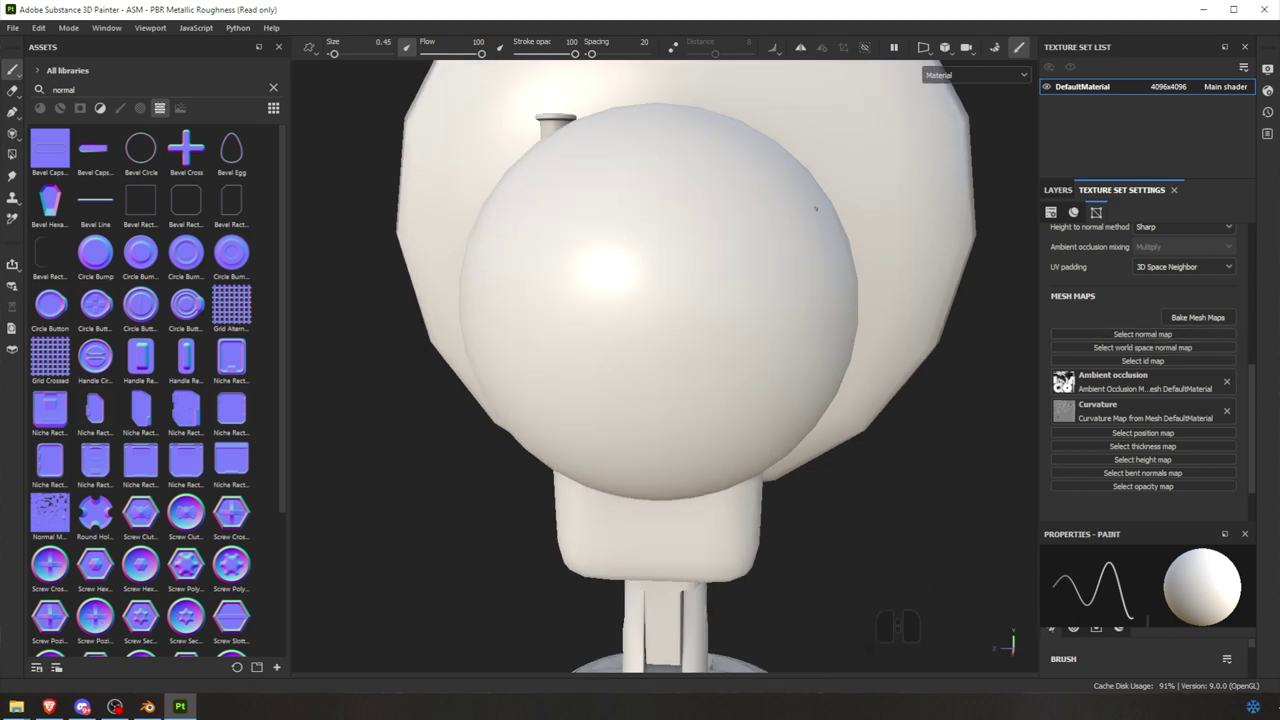
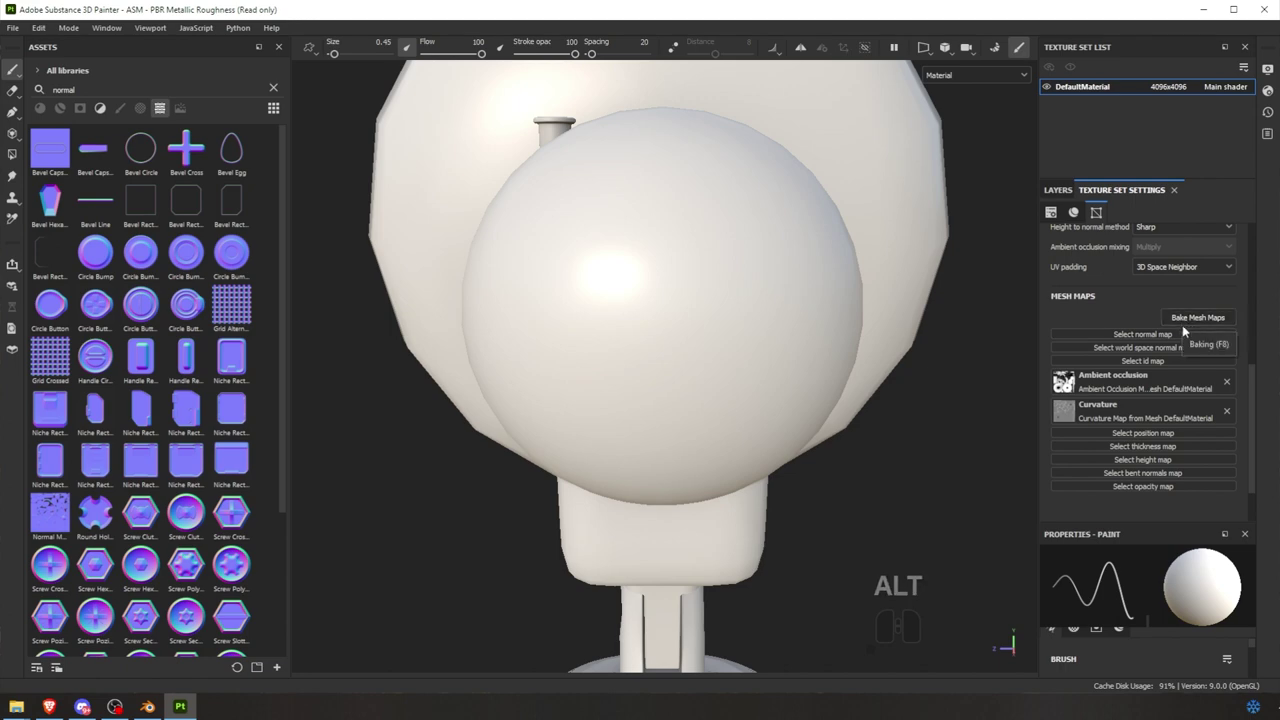
{"action": "left_click", "coordinate": [1187, 326]}
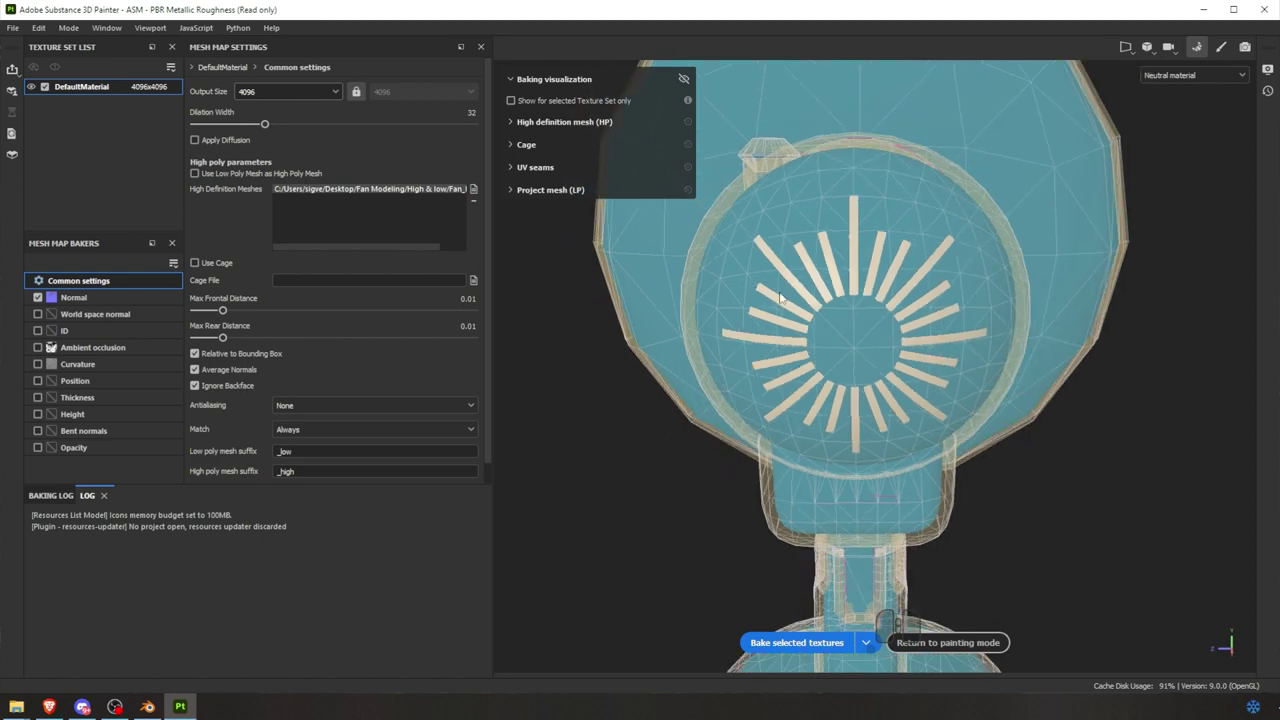
{"action": "left_click_drag", "start_coordinate": [847, 287], "coordinate": [861, 271]}
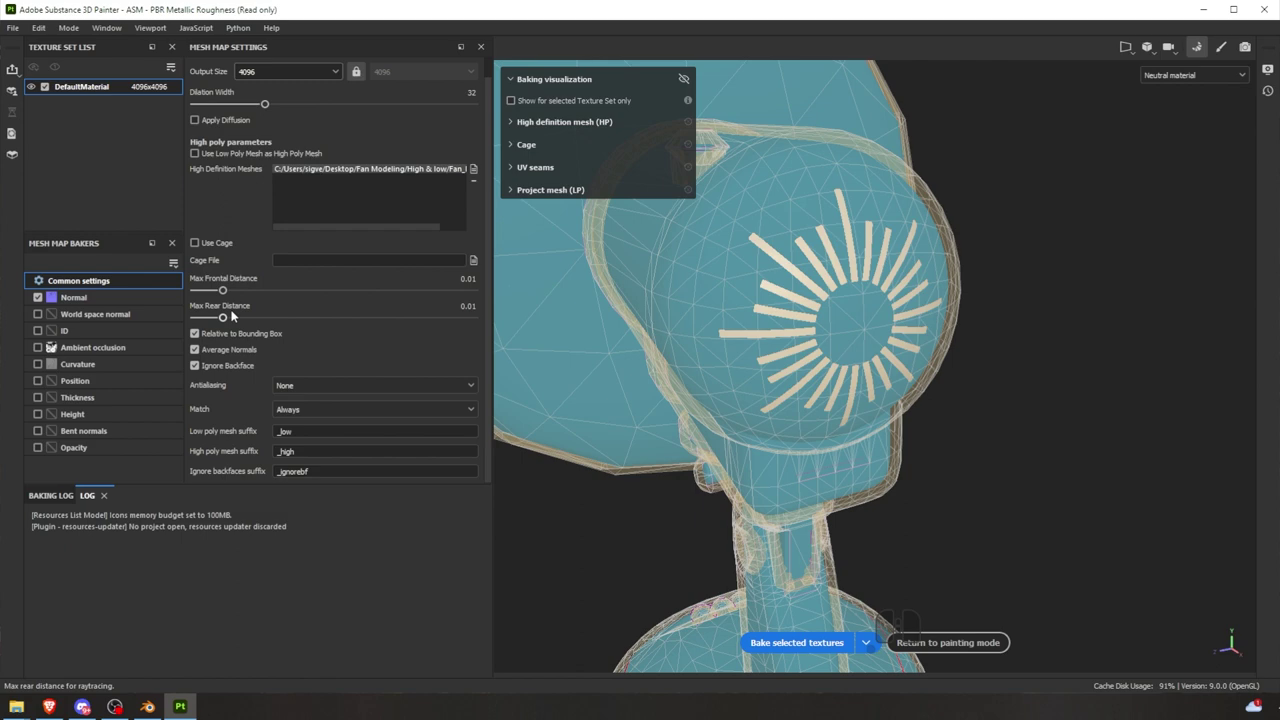
{"action": "middle_click", "coordinate": [861, 272]}
{"action": "scroll", "scroll_direction": "up", "scroll_amount": 3}
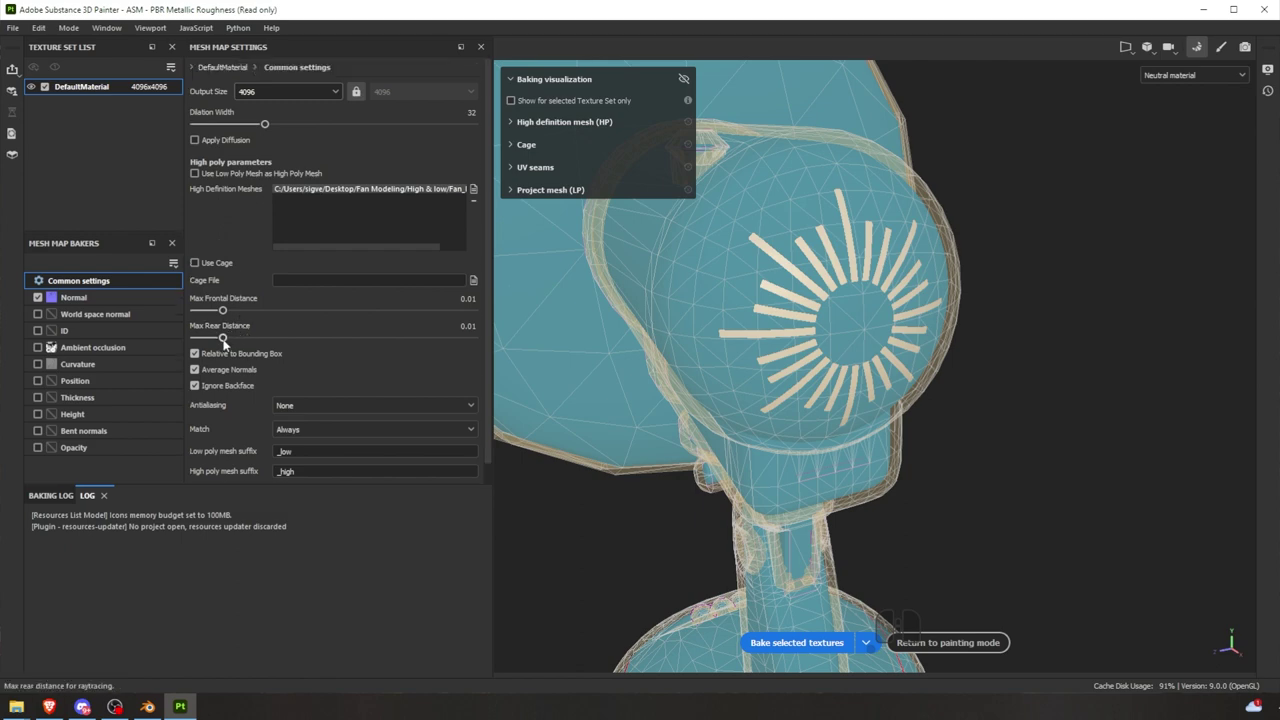
- Set front and rear ray distances to 0.0017 and re-bake the Normal map
{"action": "left_click", "coordinate": [861, 272]}
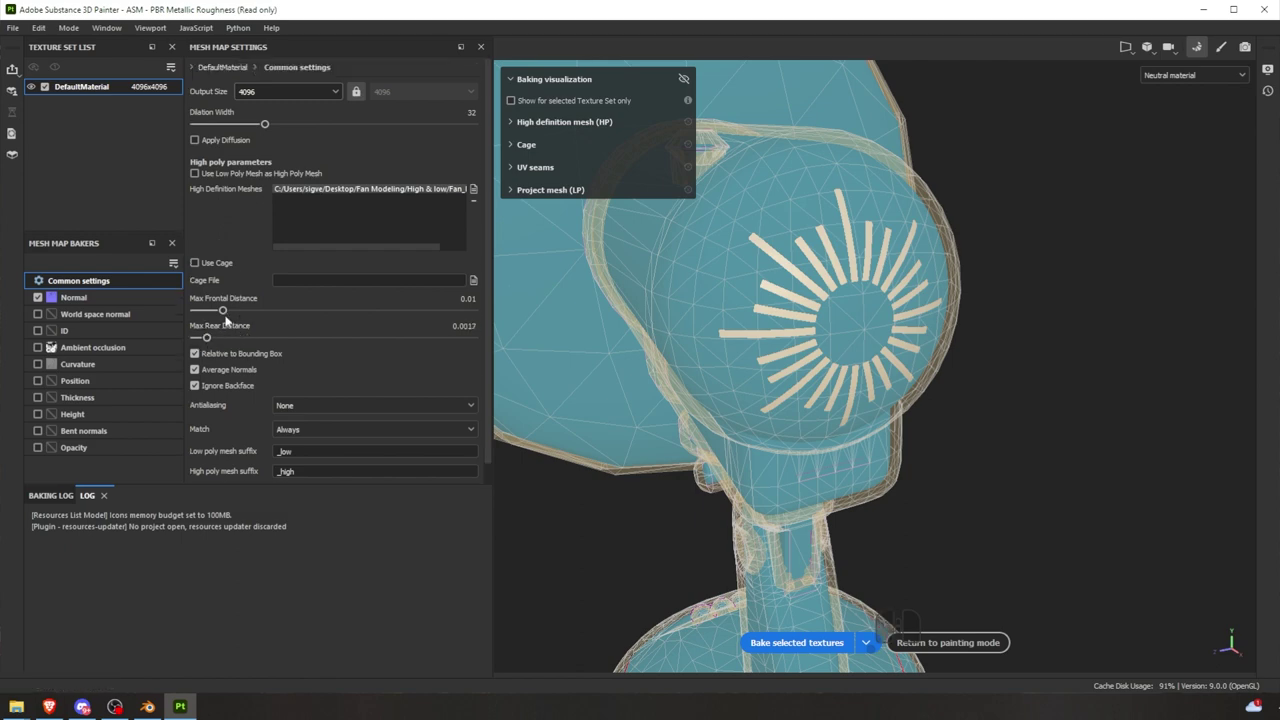
{"action": "left_click_drag", "start_coordinate": [861, 272], "coordinate": [861, 272]}
{"action": "left_click_drag", "start_coordinate": [839, 283], "coordinate": [850, 275]}
{"action": "scroll", "scroll_direction": "up", "scroll_amount": 3}
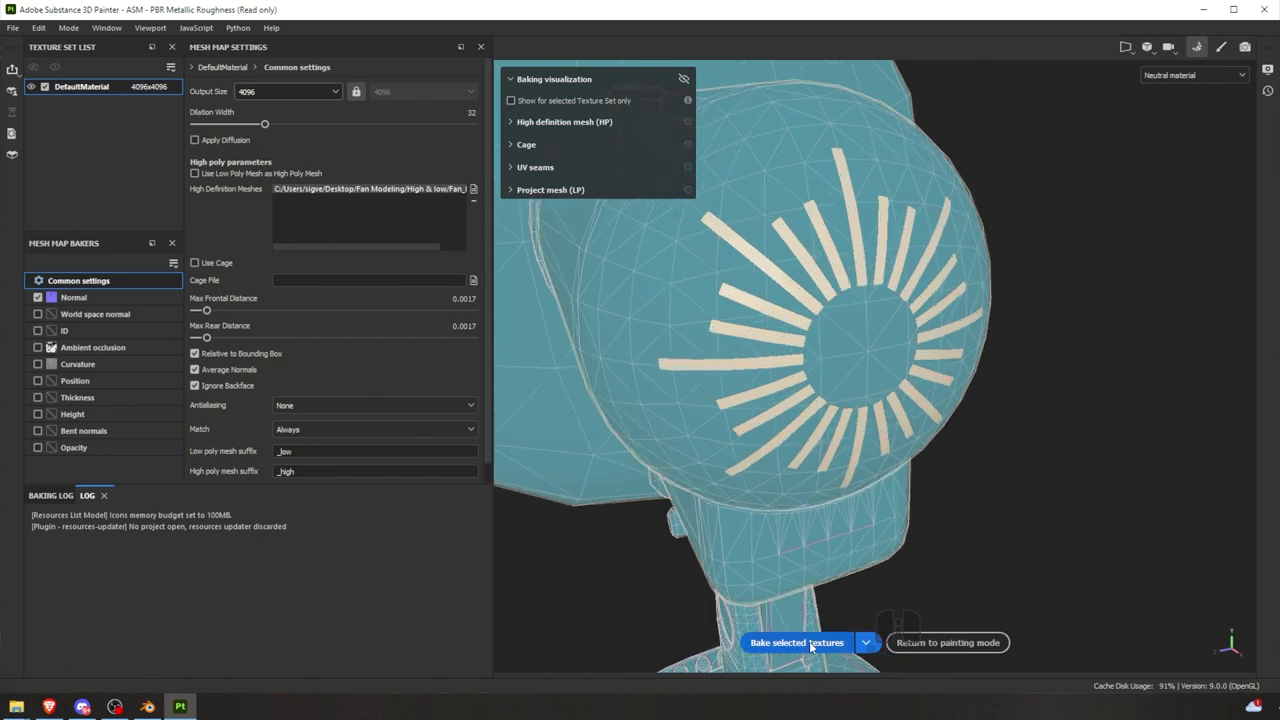
{"action": "left_click", "coordinate": [853, 279]}
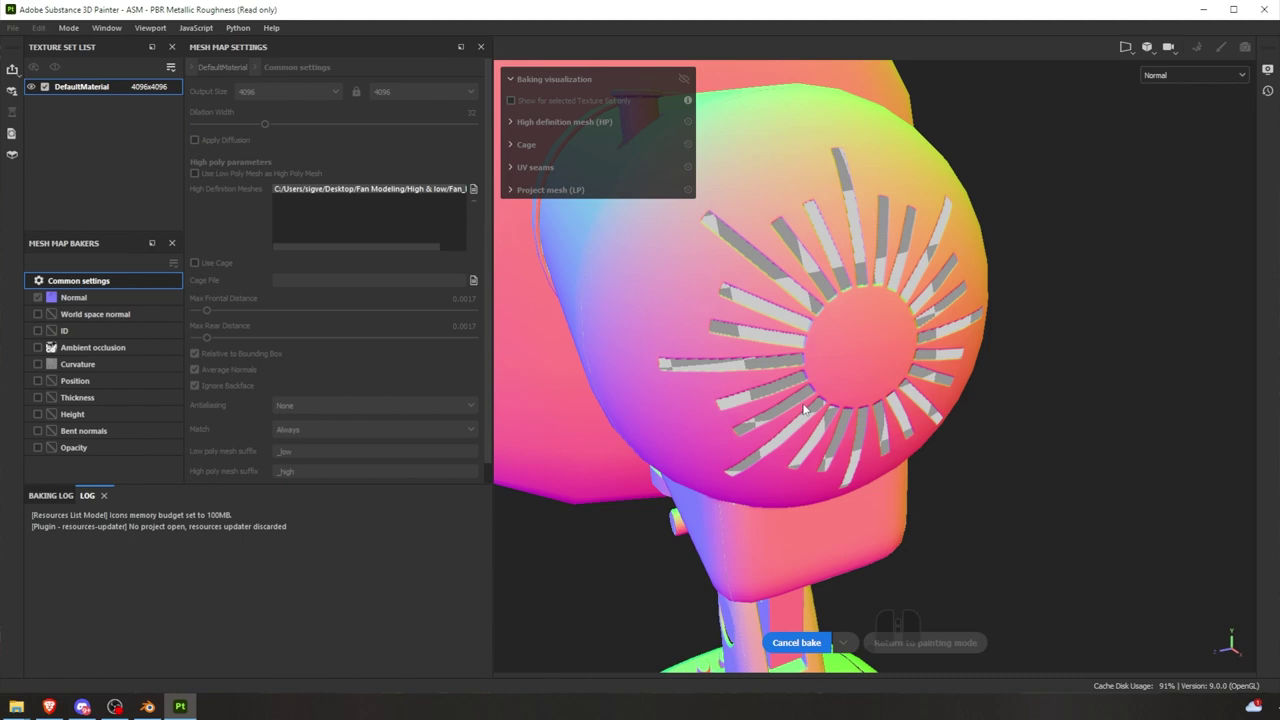
- Widen the normal bake's front ray distance to 0.0039 and rear to 0.0028
{"action": "left_click", "coordinate": [871, 275]}
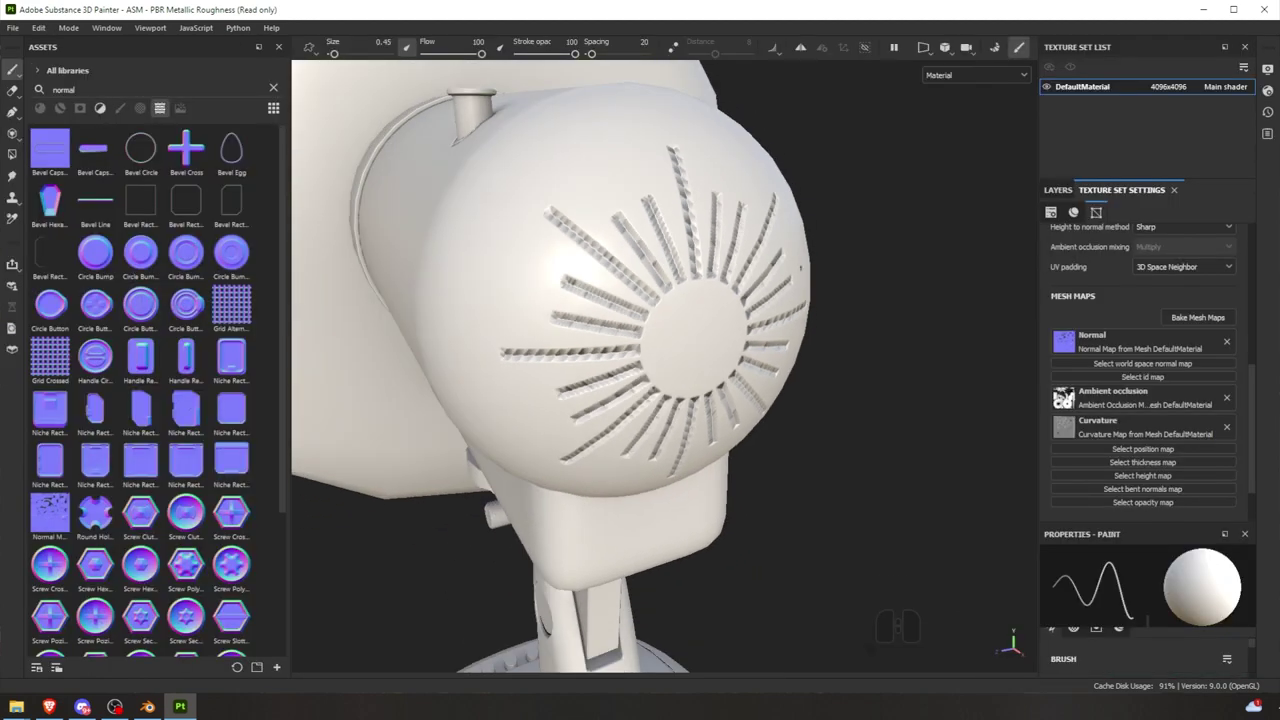
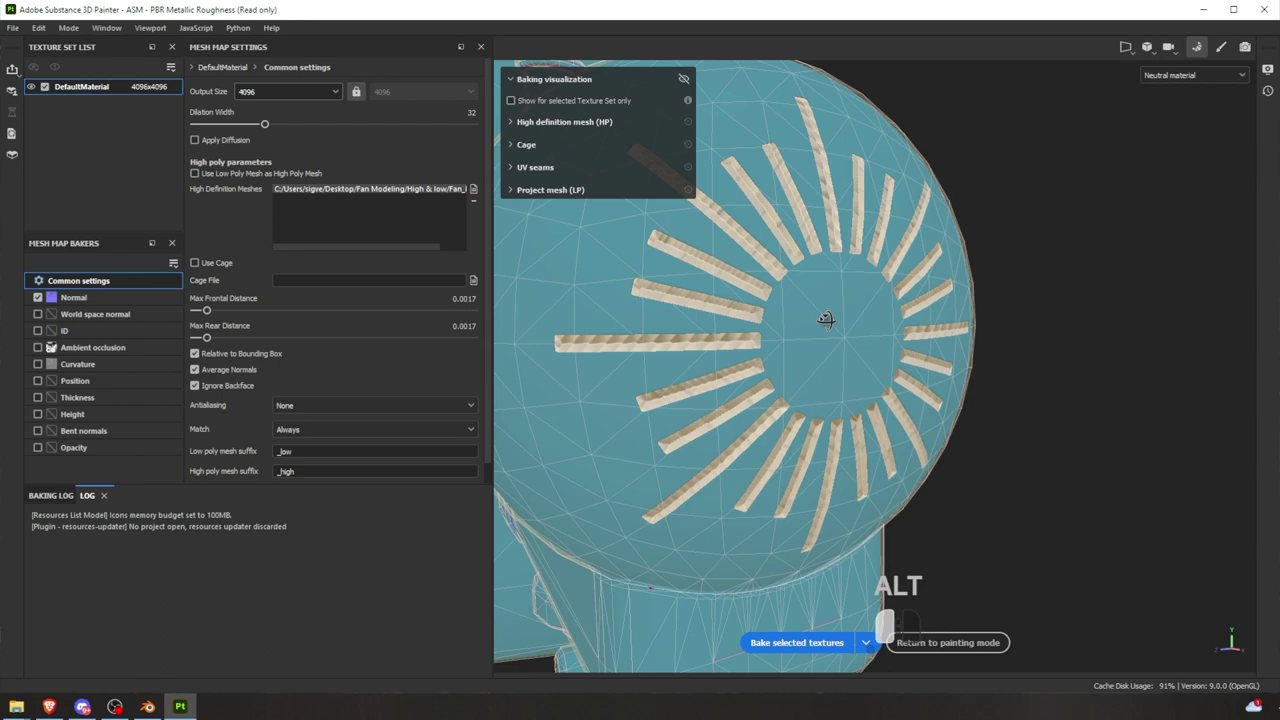
{"action": "left_click_drag", "start_coordinate": [843, 243], "coordinate": [217, 308]}
{"action": "left_click_drag", "start_coordinate": [211, 338], "coordinate": [211, 343]}
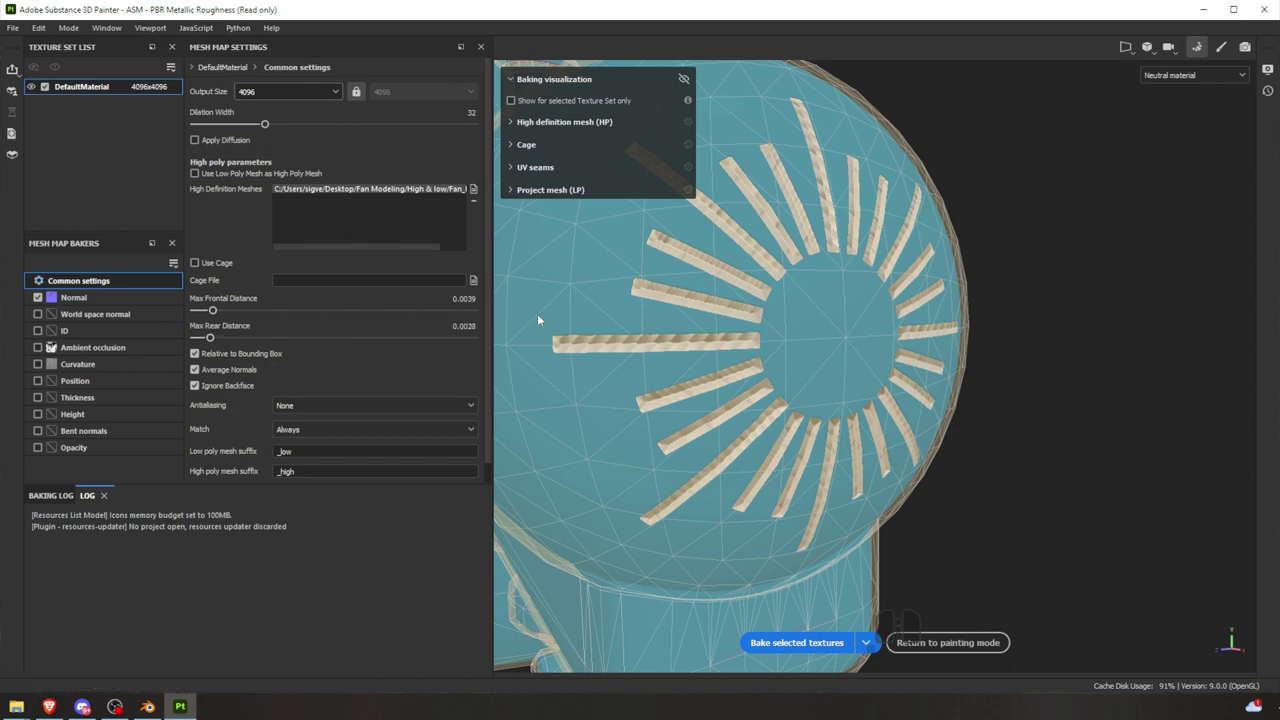
{"action": "scroll", "scroll_direction": "up", "scroll_amount": 3}
{"action": "left_click_drag", "start_coordinate": [843, 245], "coordinate": [822, 245]}
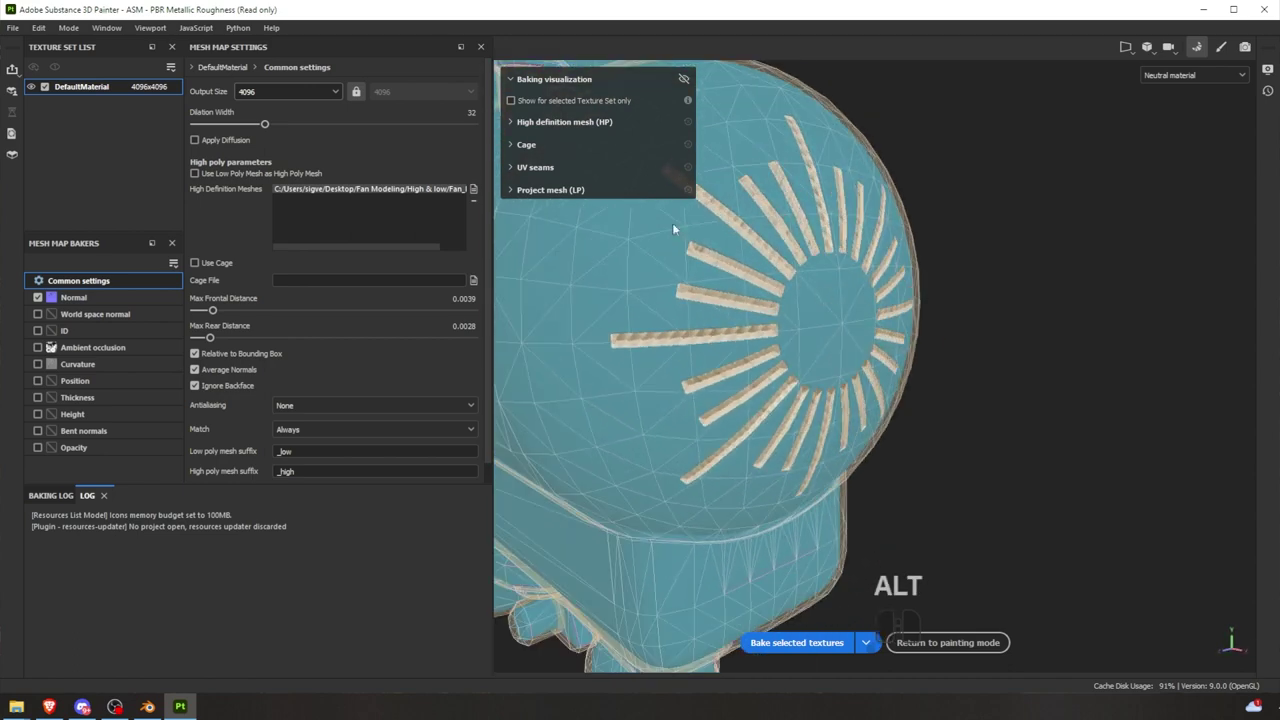
{"action": "left_click", "coordinate": [821, 244]}
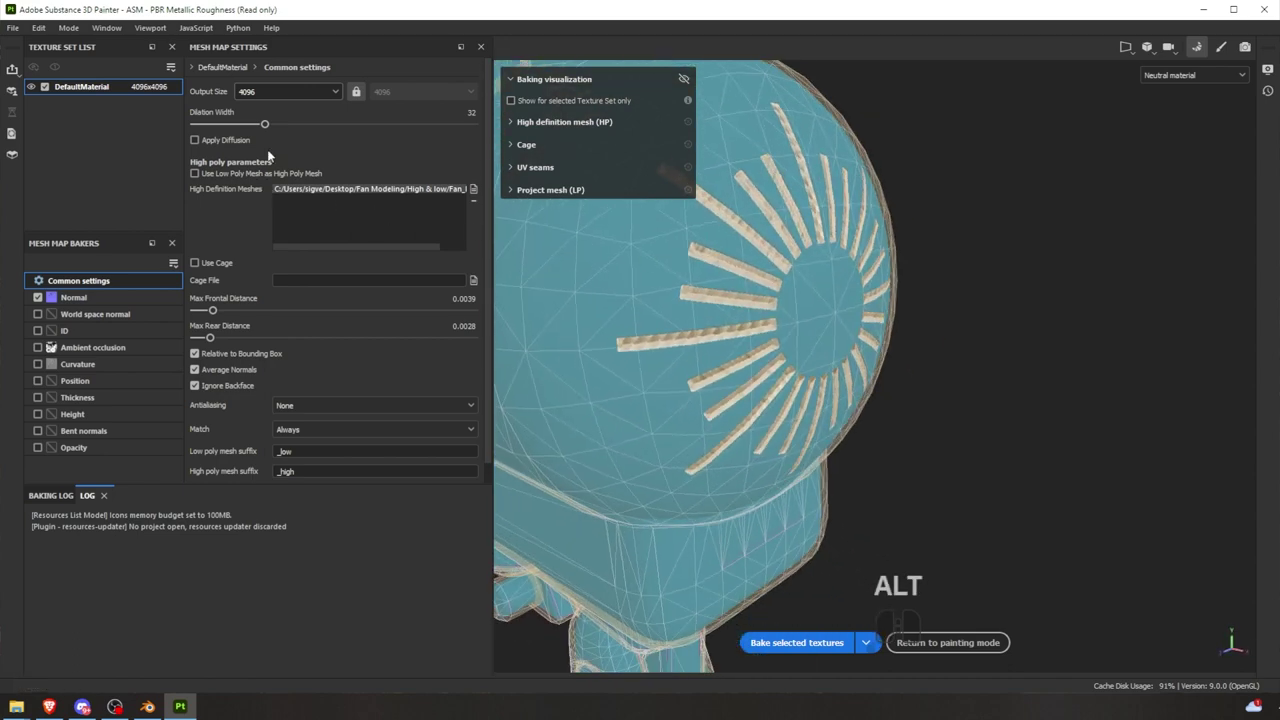
- Raise the bake's dilation width to 70
{"action": "left_click_drag", "start_coordinate": [855, 374], "coordinate": [828, 234]}
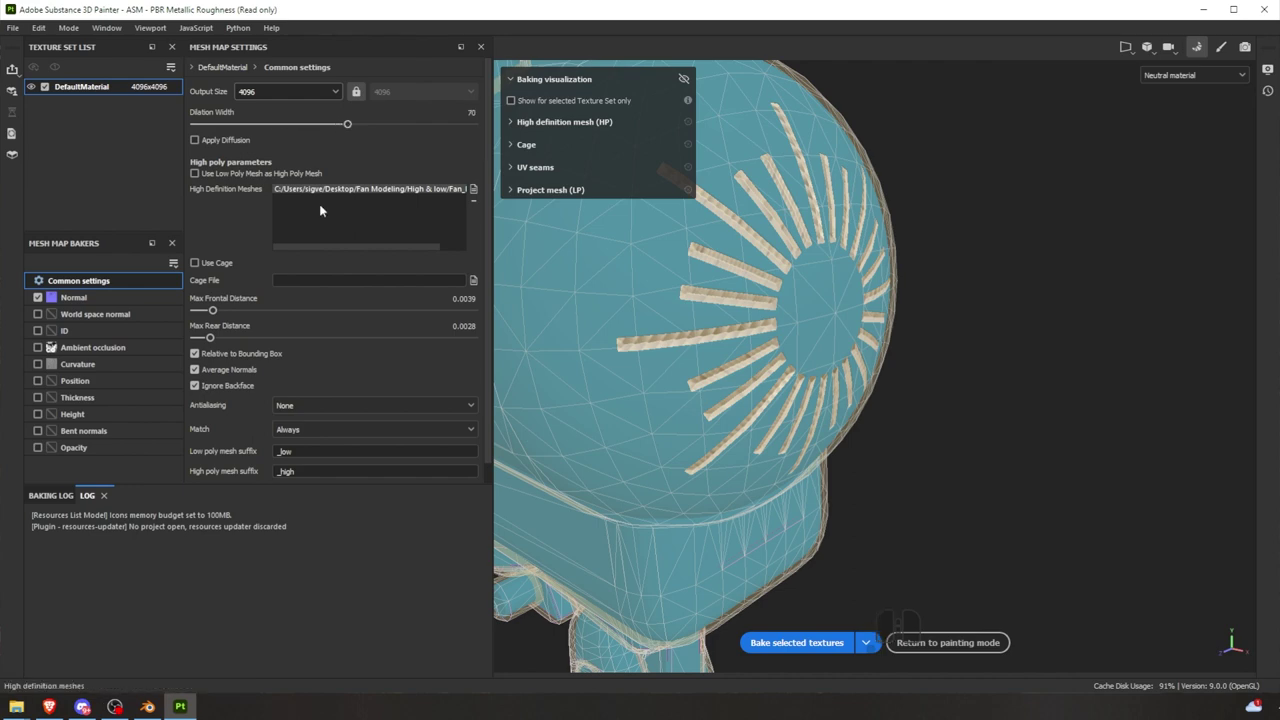
{"action": "left_click", "coordinate": [828, 234]}
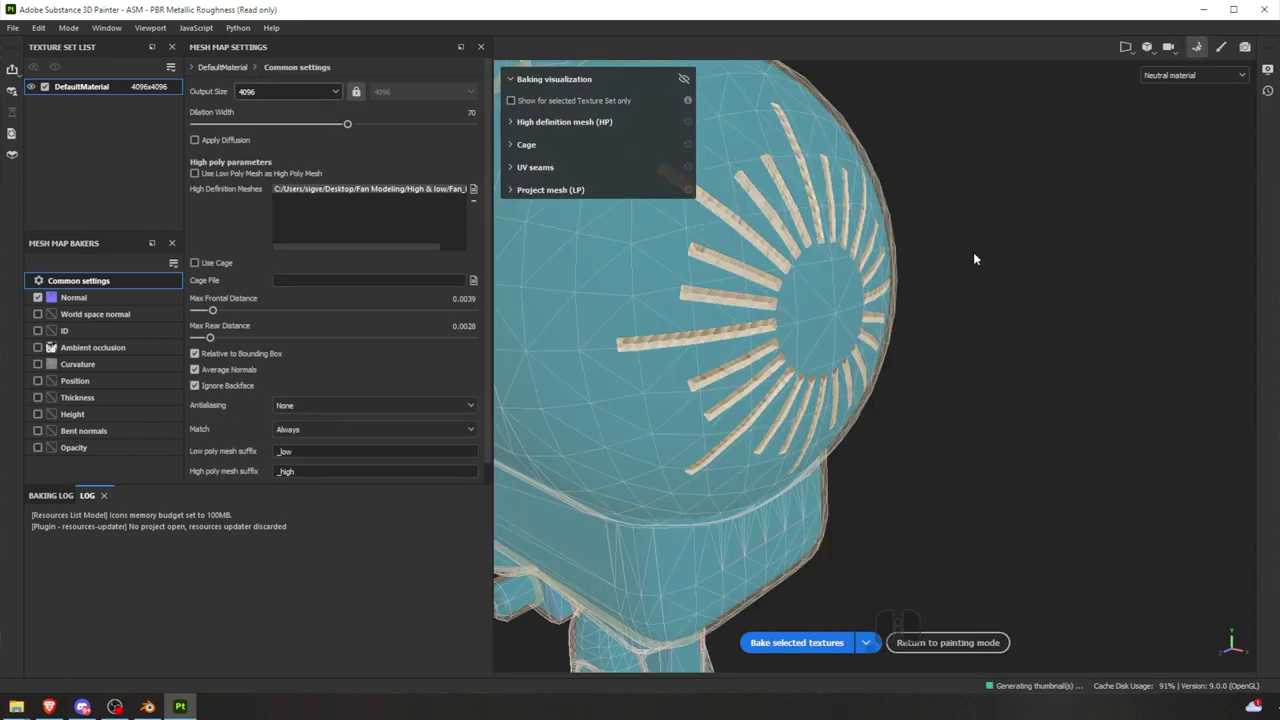
{"action": "middle_click", "coordinate": [888, 314]}
{"action": "scroll", "scroll_direction": "up", "scroll_amount": 3}
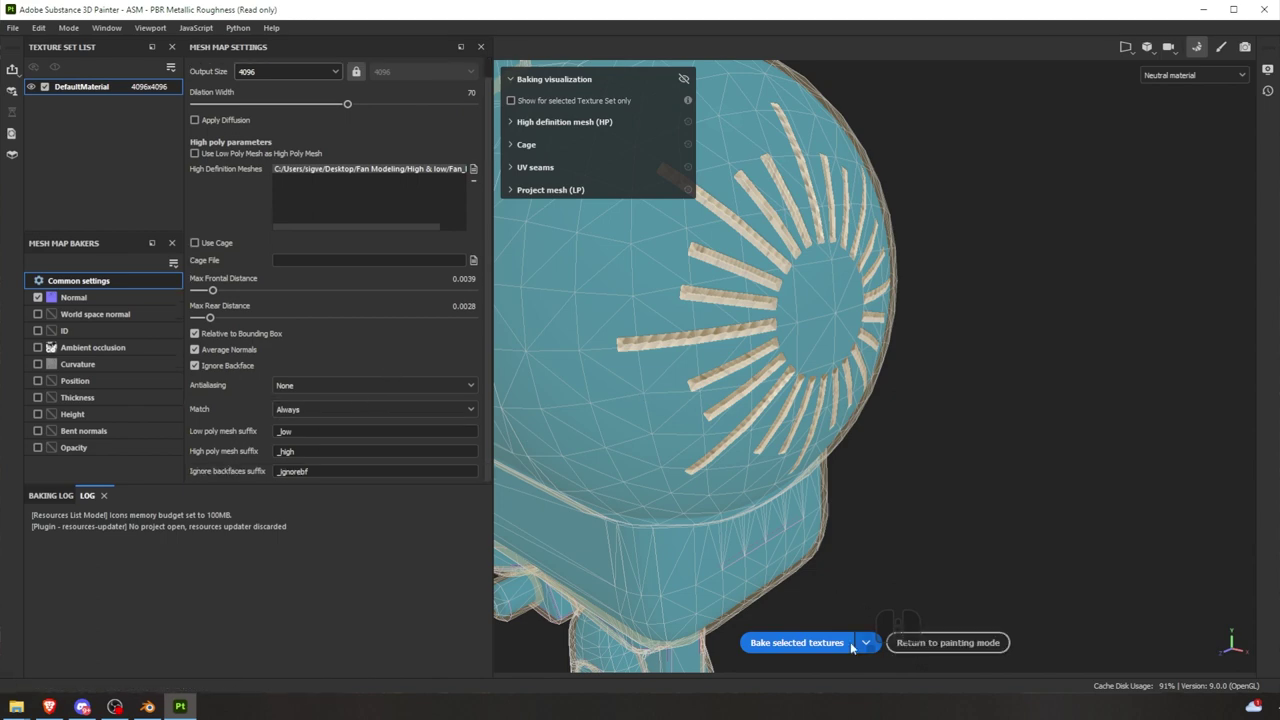
- Check the baked normals, then raise the rear ray distance to 0.303
{"action": "left_click", "coordinate": [888, 314]}
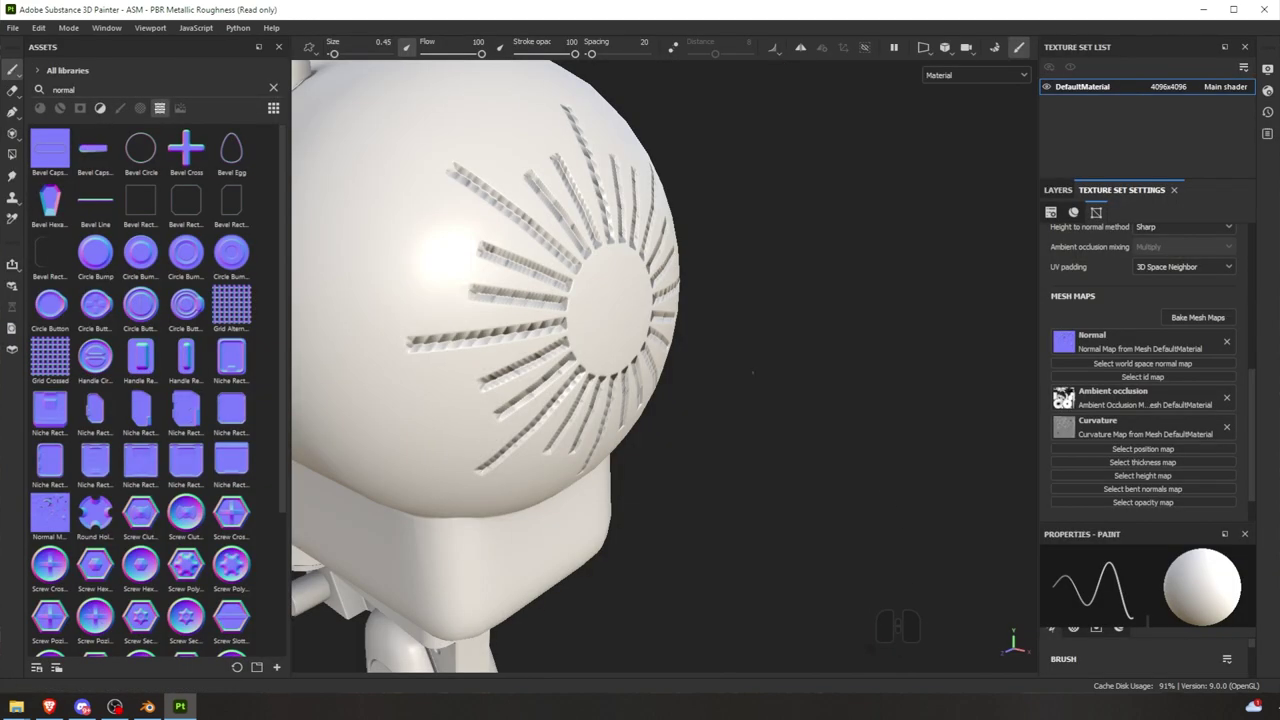
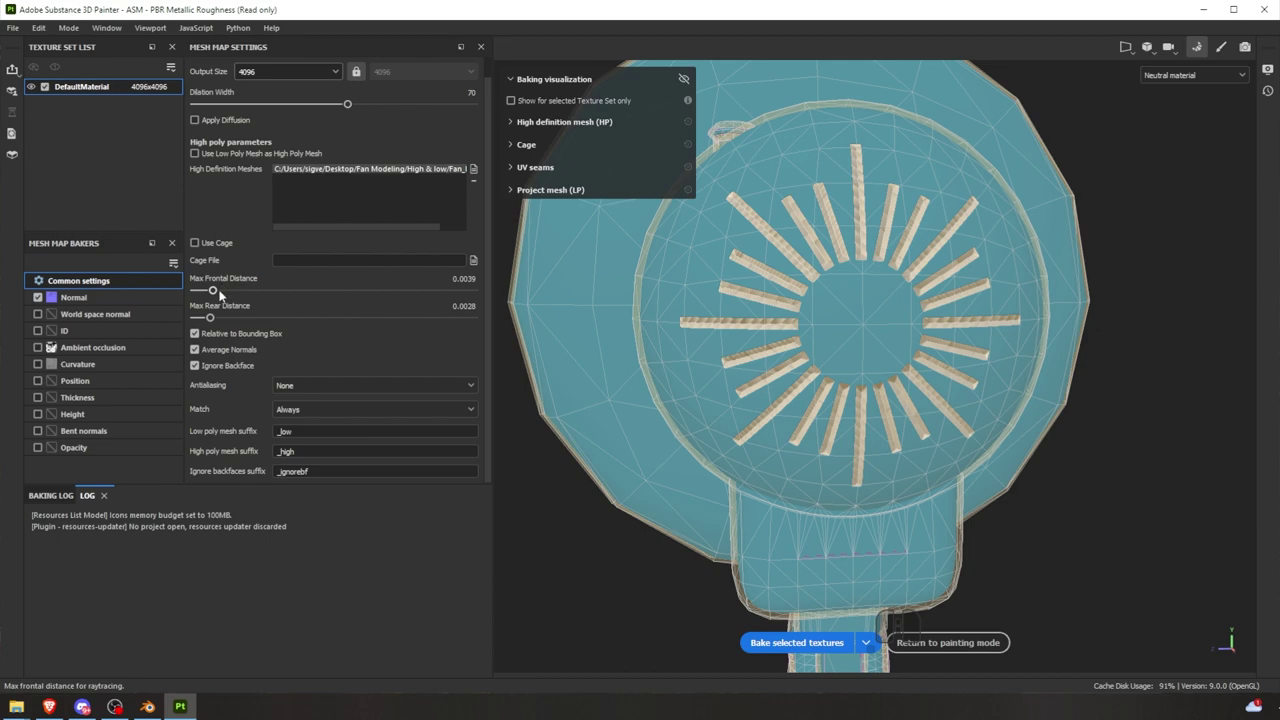
{"action": "left_click_drag", "start_coordinate": [216, 322], "coordinate": [350, 328]}
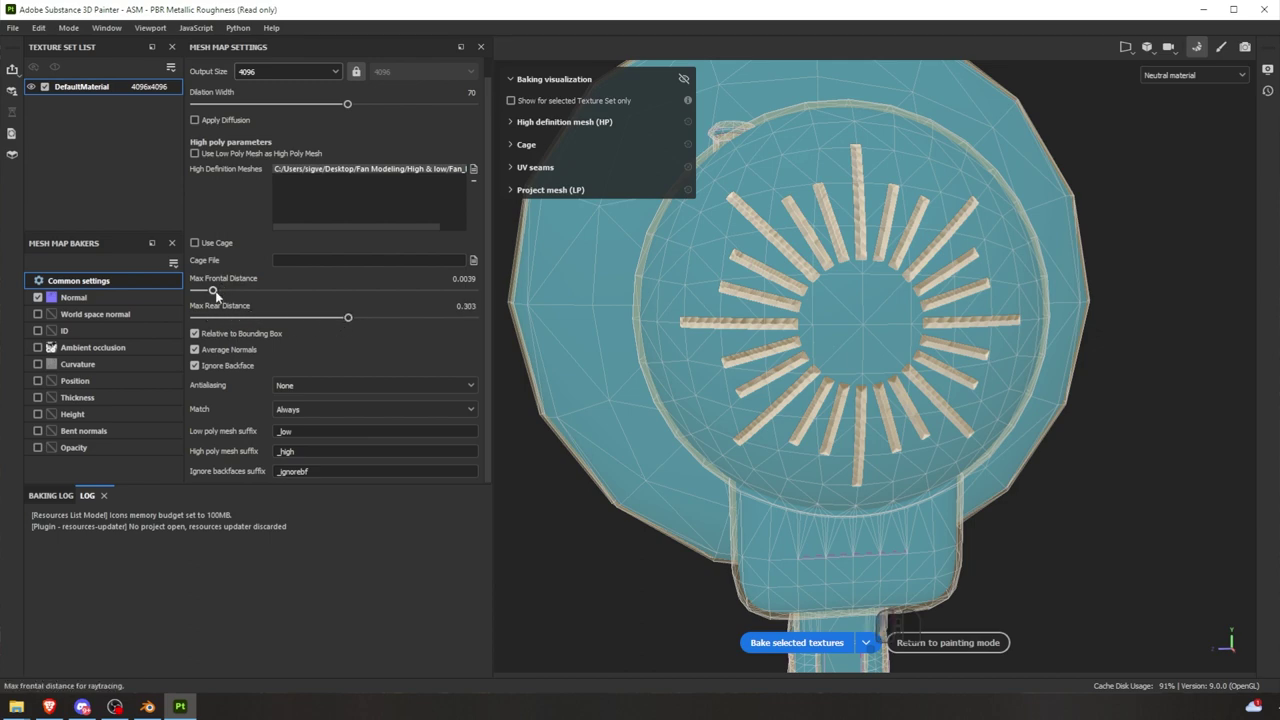
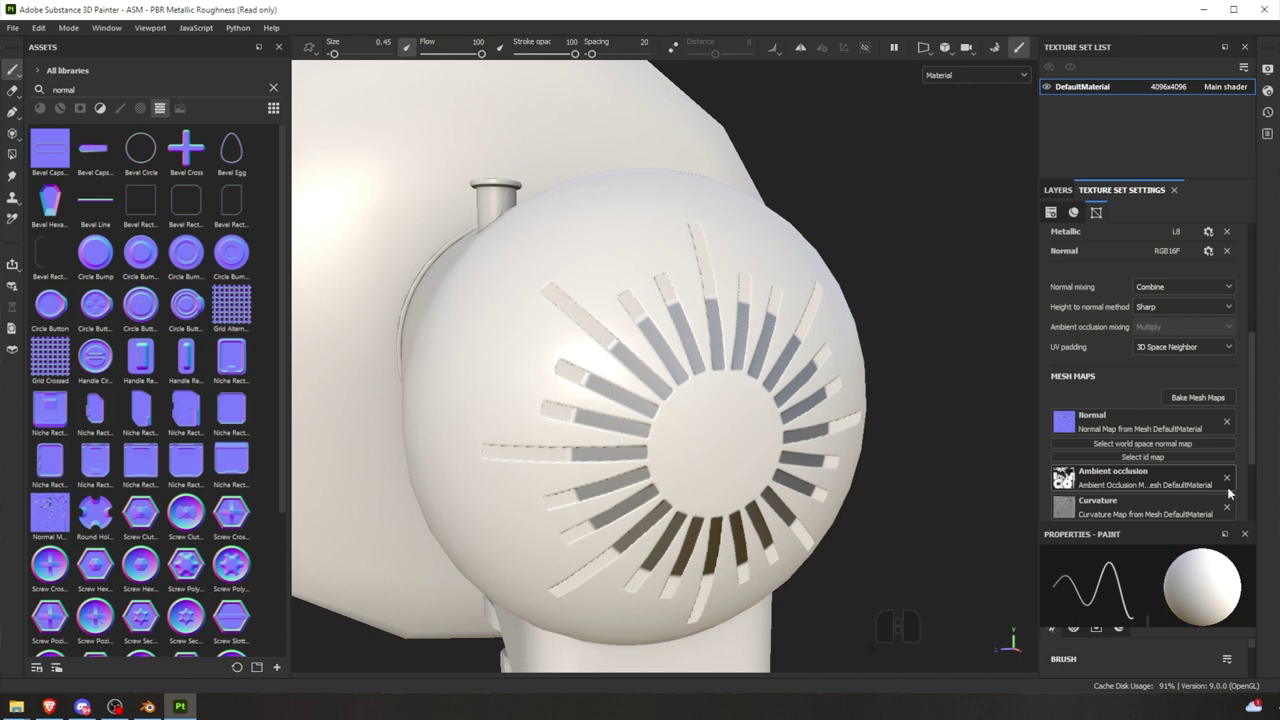
- Remove the AO and curvature maps and raise the front ray distance to 0.0625
{"action": "left_click", "coordinate": [1226, 487]}
{"action": "left_click", "coordinate": [1227, 498]}
{"action": "left_click", "coordinate": [1226, 428]}
{"action": "left_click", "coordinate": [1193, 401]}
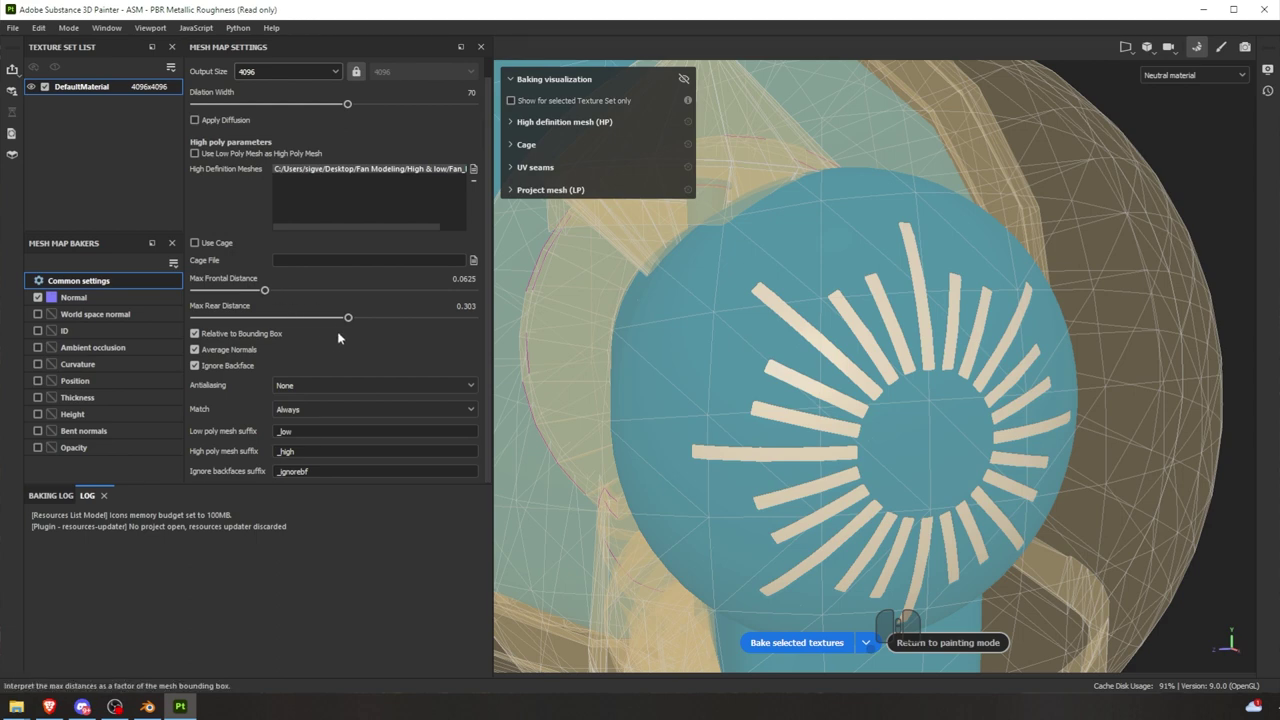
- Bake Normal, Ambient occlusion and Curvature together with rear distance 0.303
{"action": "left_click", "coordinate": [938, 360]}
{"action": "left_click", "coordinate": [938, 360]}
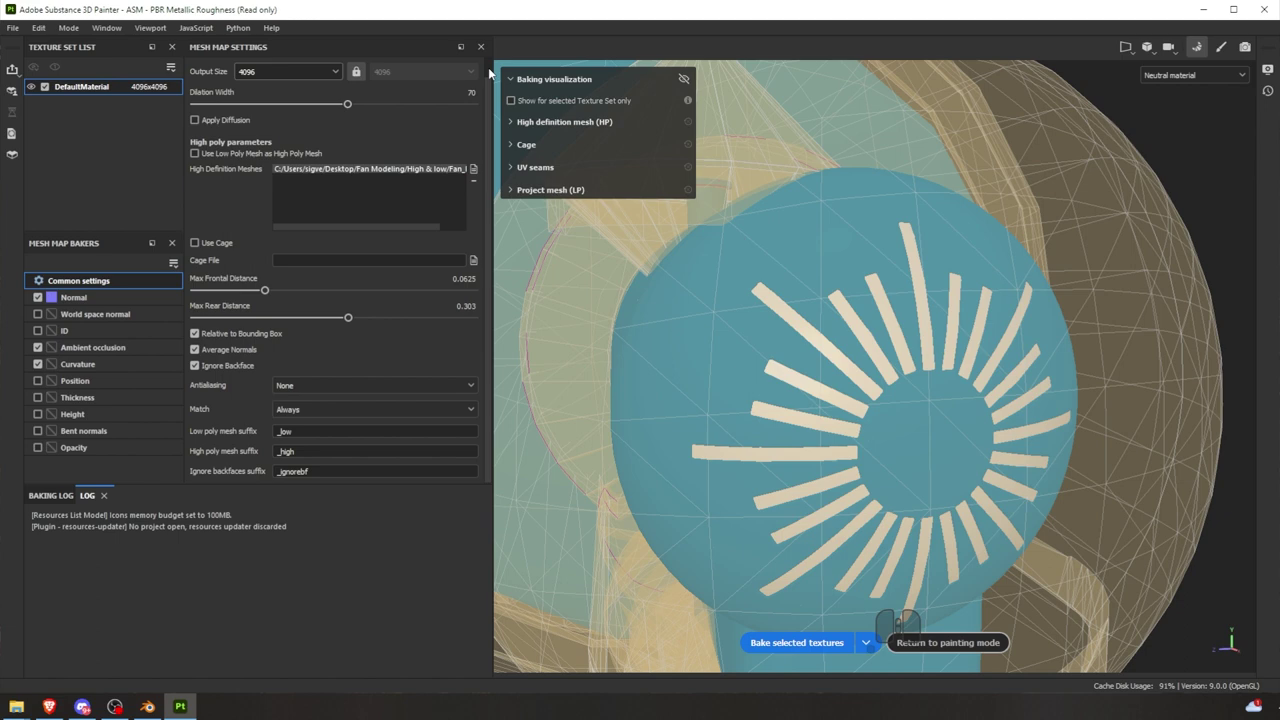
{"action": "left_click", "coordinate": [938, 360]}
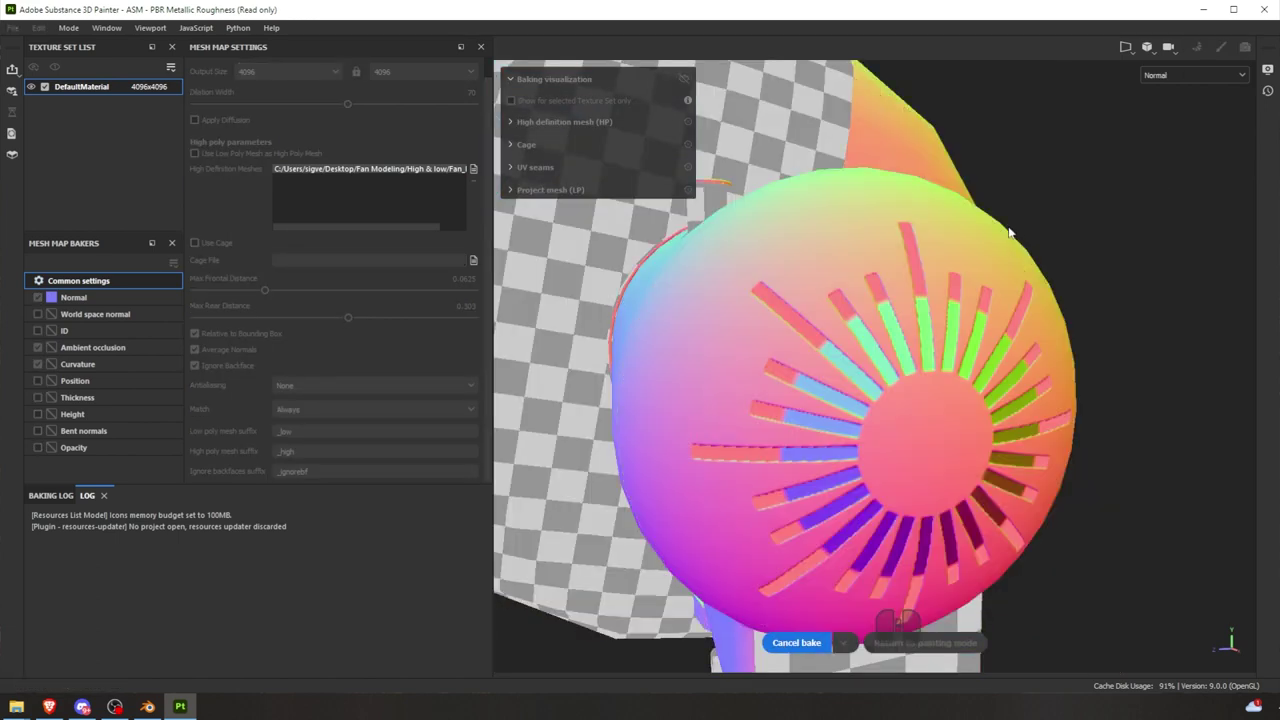
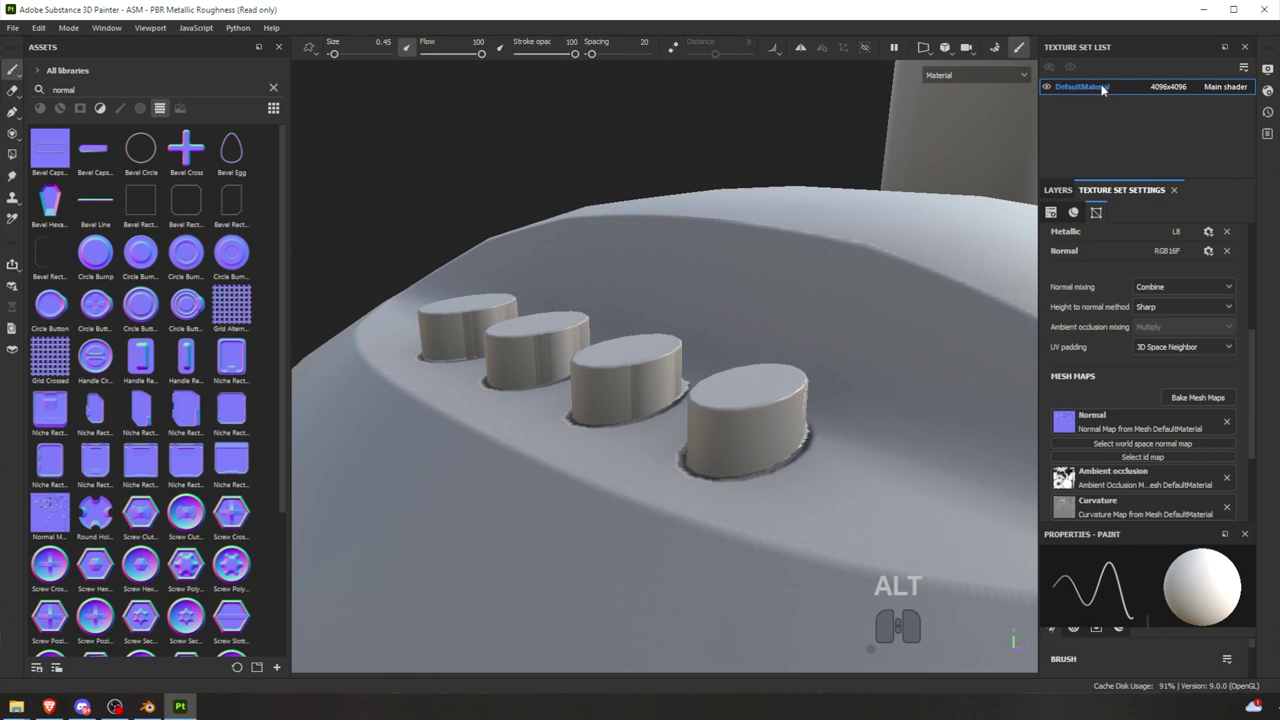
- Lower the rear ray distance to 0.1215 and front to 0.0067 for another bake
{"action": "left_click", "coordinate": [1199, 398]}
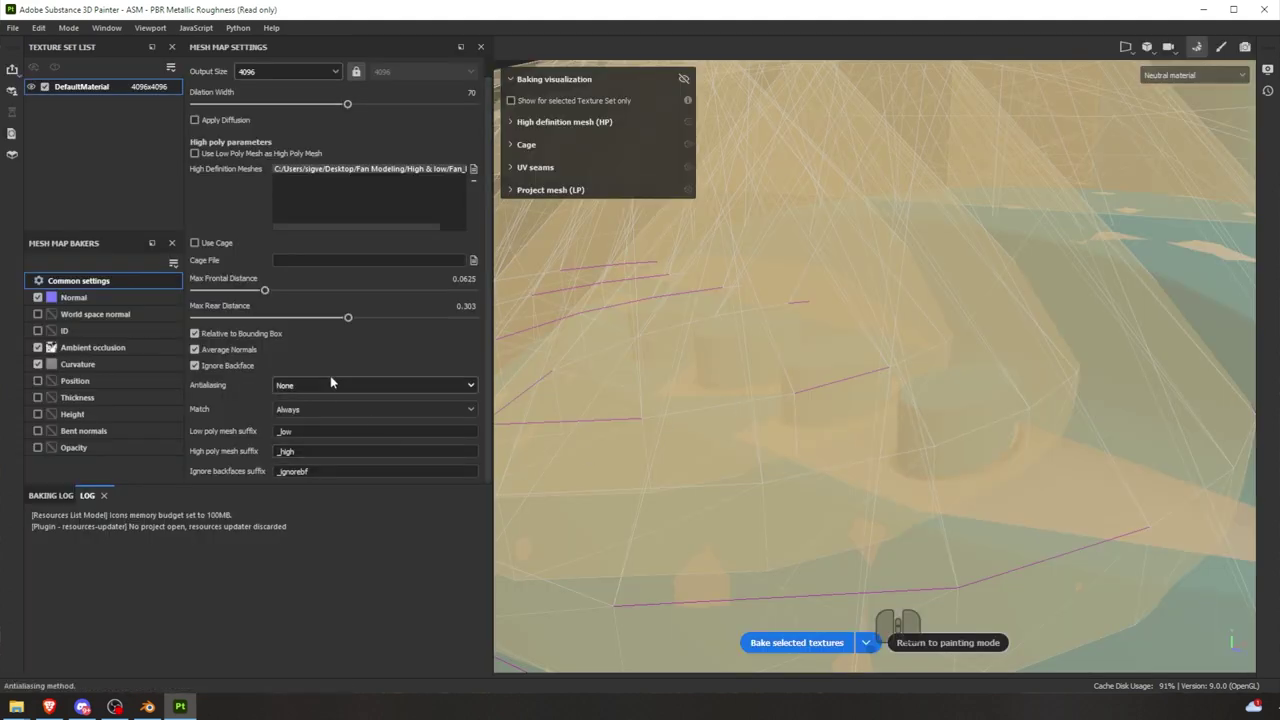
{"action": "left_click_drag", "start_coordinate": [345, 321], "coordinate": [293, 323]}
{"action": "left_click_drag", "start_coordinate": [262, 296], "coordinate": [221, 300]}
{"action": "left_click_drag", "start_coordinate": [601, 325], "coordinate": [698, 312]}
{"action": "left_click", "coordinate": [220, 295]}
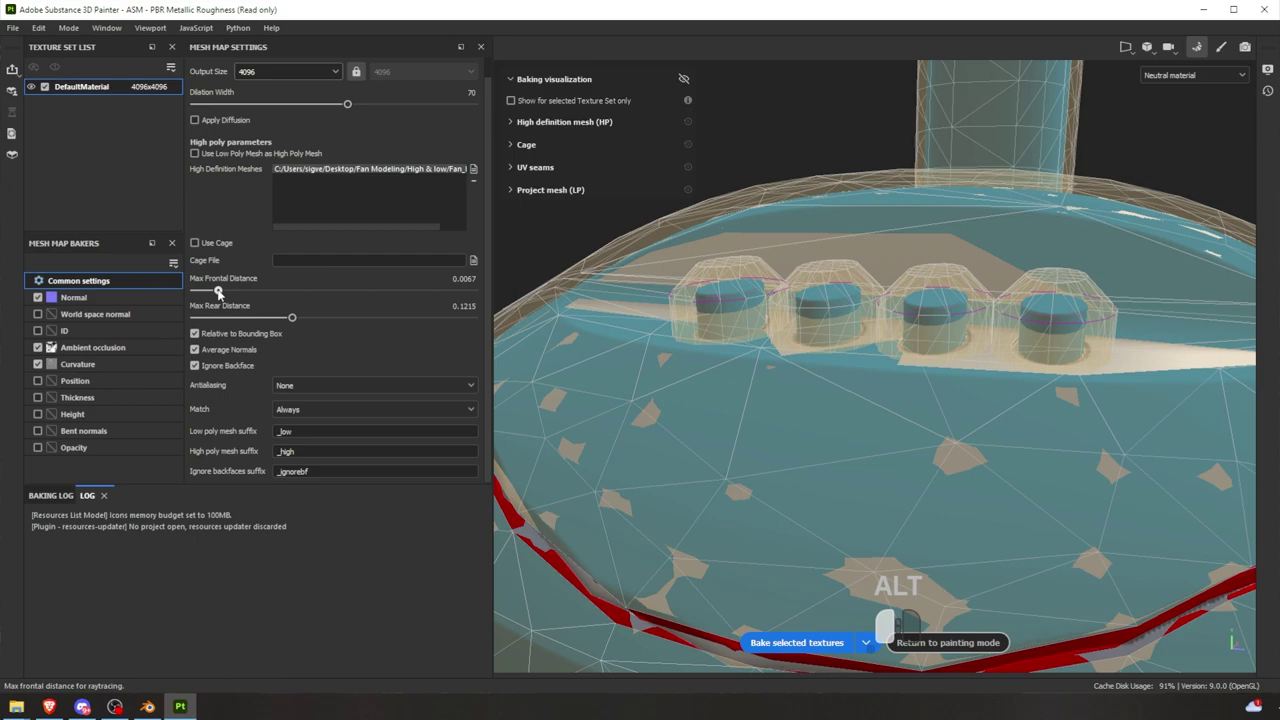
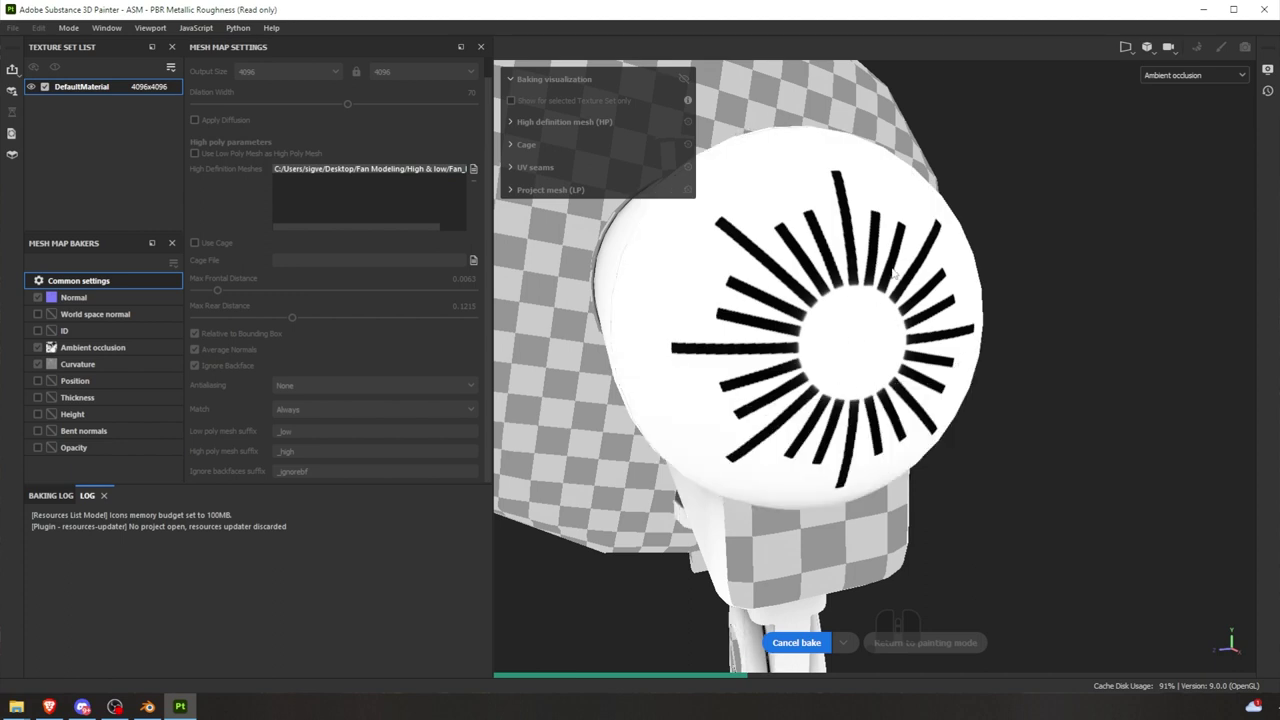
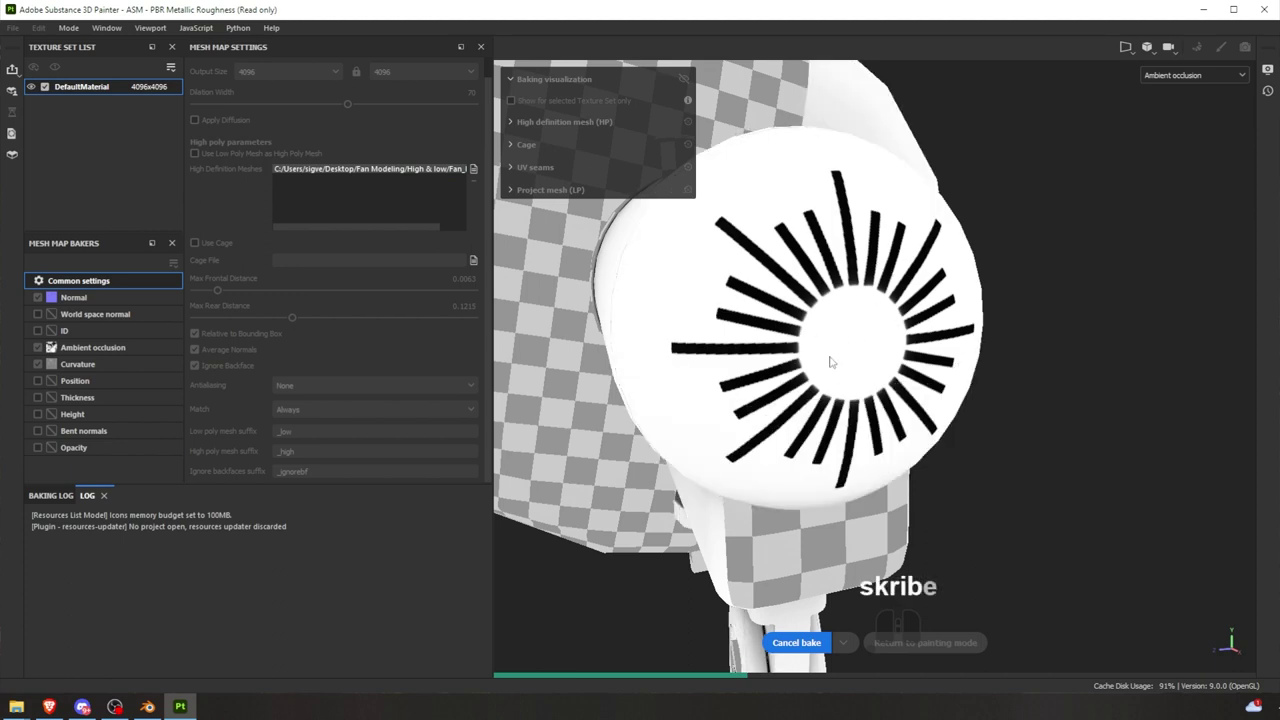
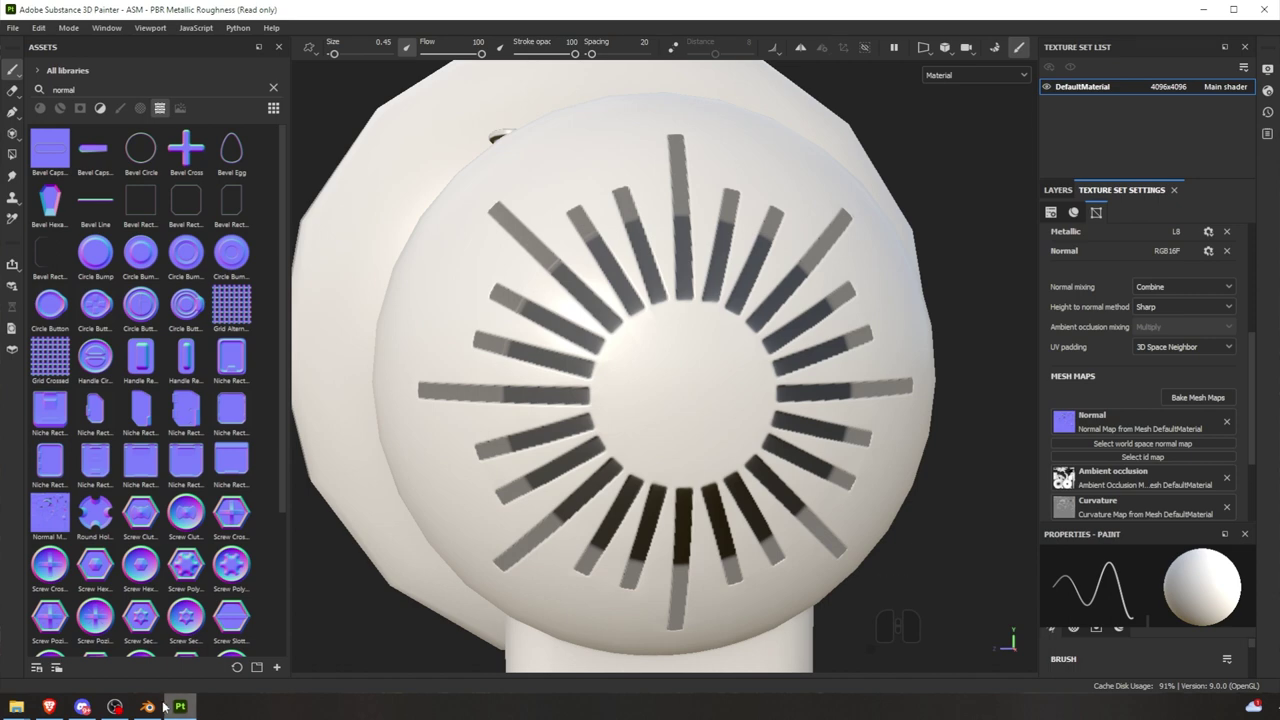
- Let the Normal, AO and Curvature bake finish, then switch over to the Blender scene
{"action": "left_click", "coordinate": [156, 710]}
{"action": "scroll", "scroll_direction": "up", "scroll_amount": 3}
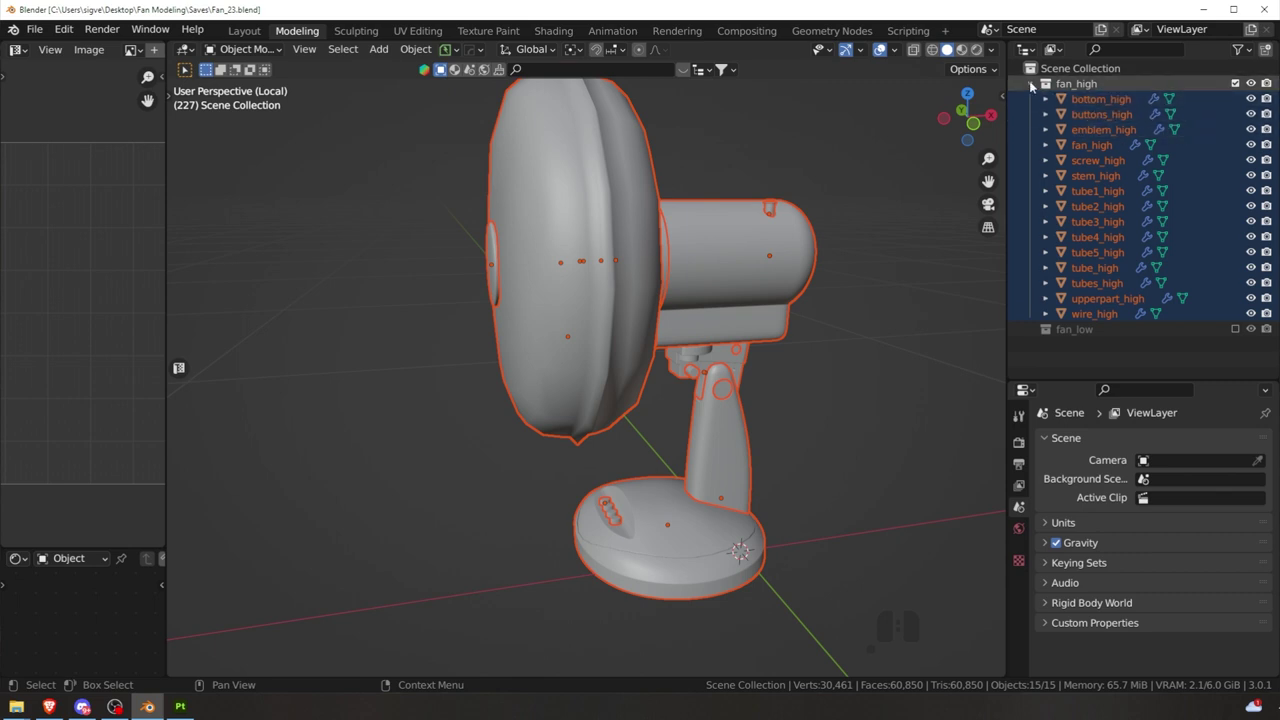
- Exclude the high-poly fan collection and open tube4_high in Edit Mode near the grille slots
{"action": "left_click", "coordinate": [1242, 329]}
{"action": "left_click", "coordinate": [1242, 329]}
{"action": "left_click", "coordinate": [1237, 82]}
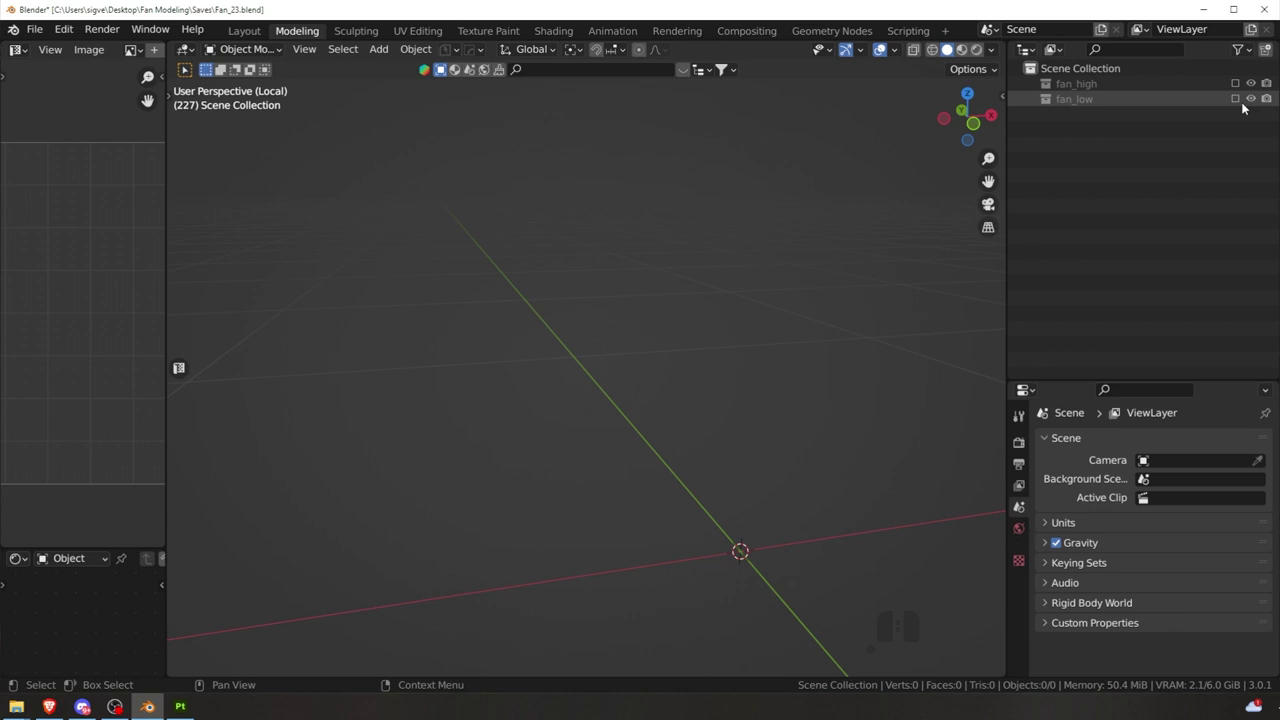
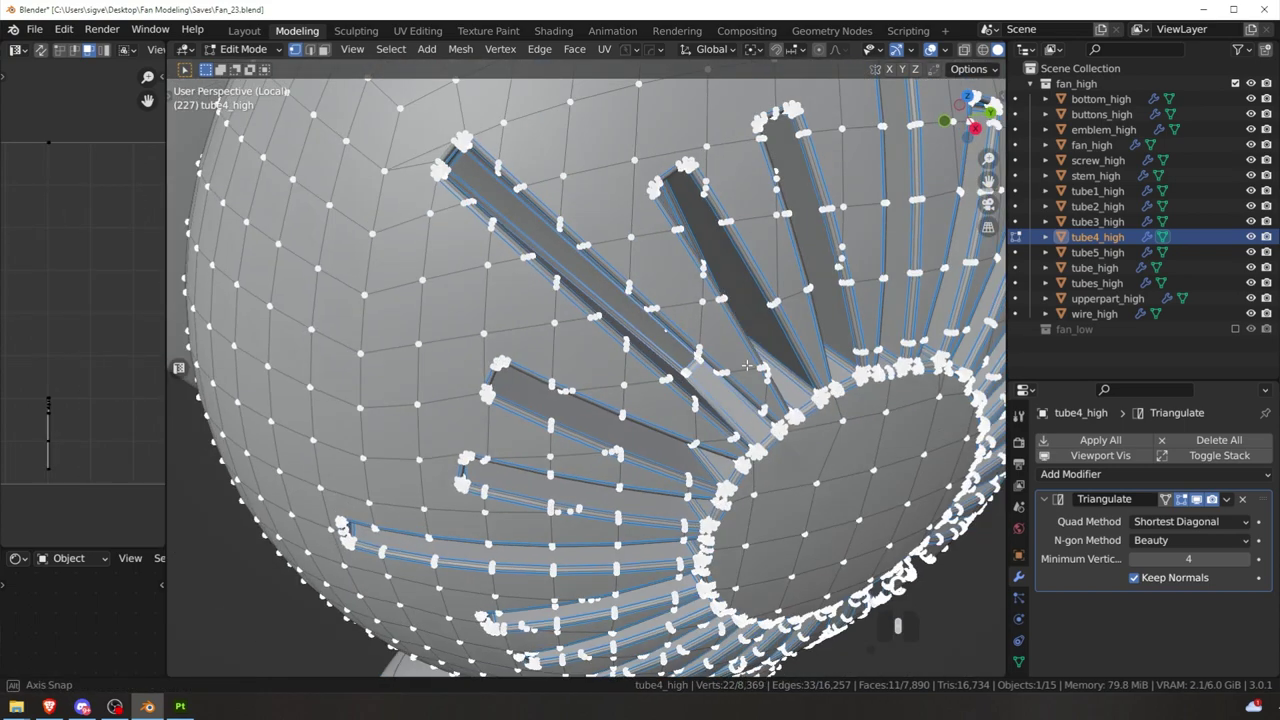
{"action": "right_click", "coordinate": [788, 173]}
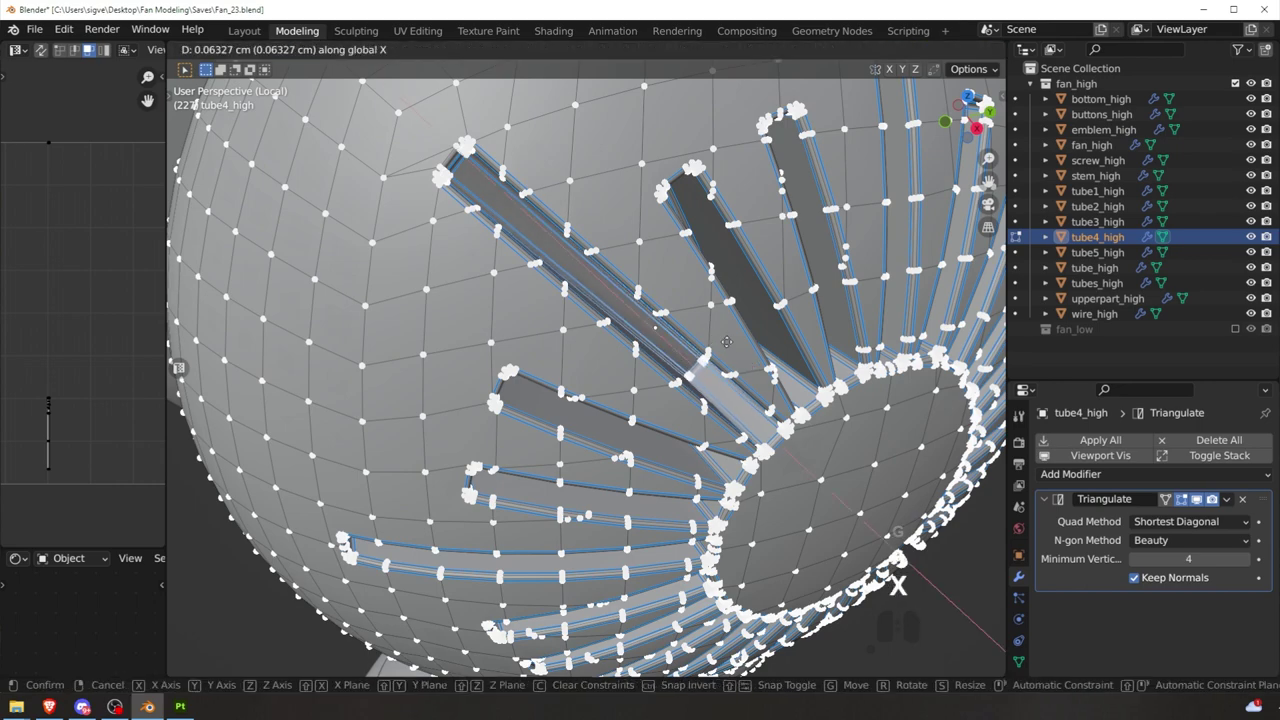
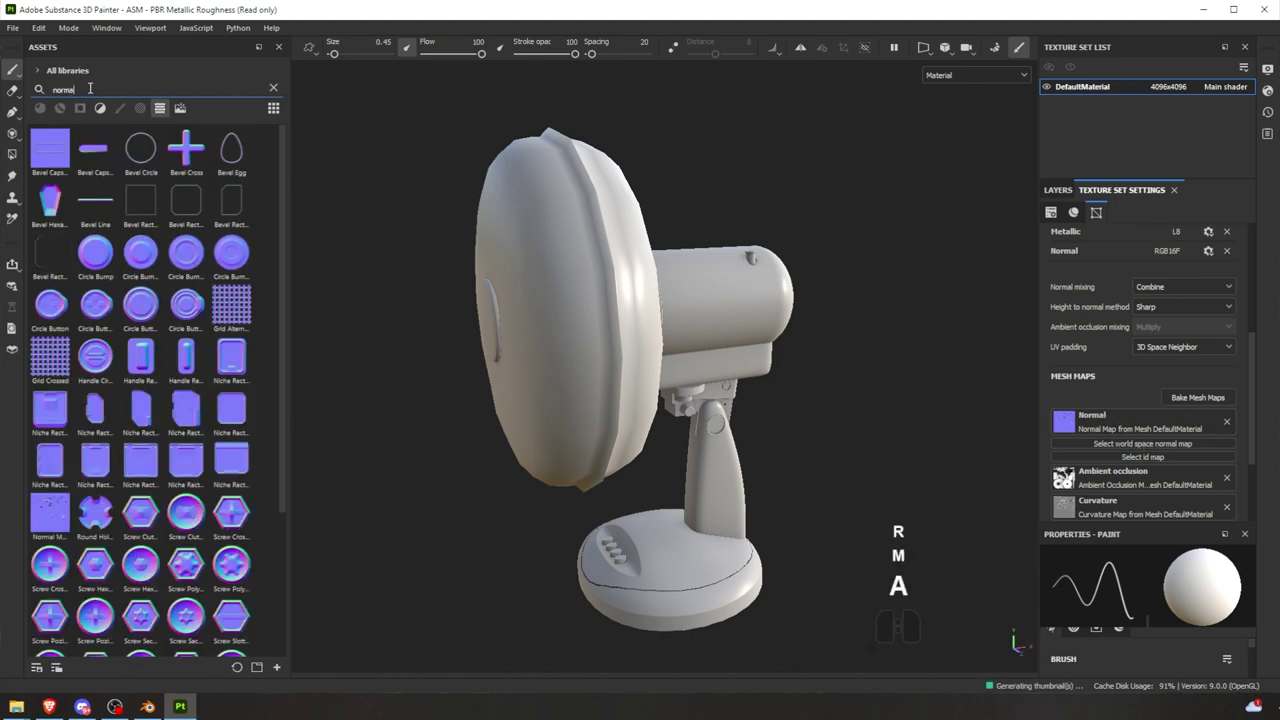
- Filter the Assets shelf with a 'curv' search to show the Curvature asset
{"action": "left_click", "coordinate": [53, 512]}
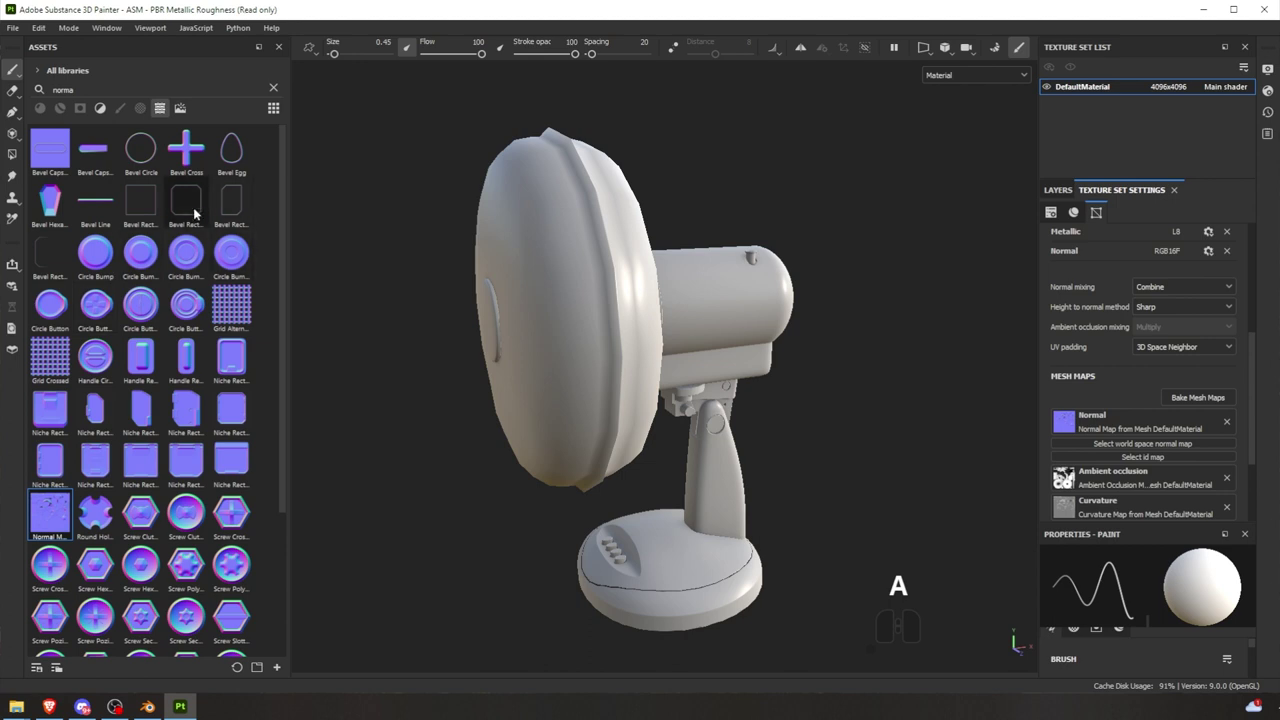
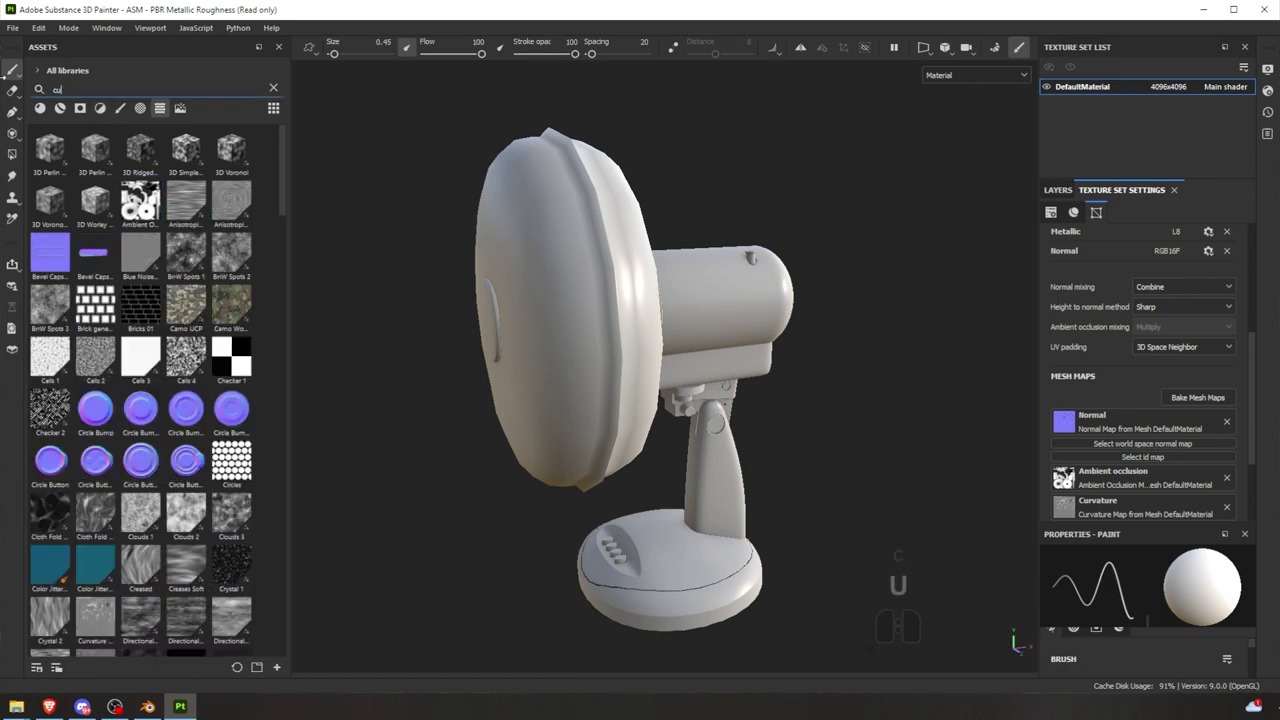
{"action": "left_click", "coordinate": [46, 154]}
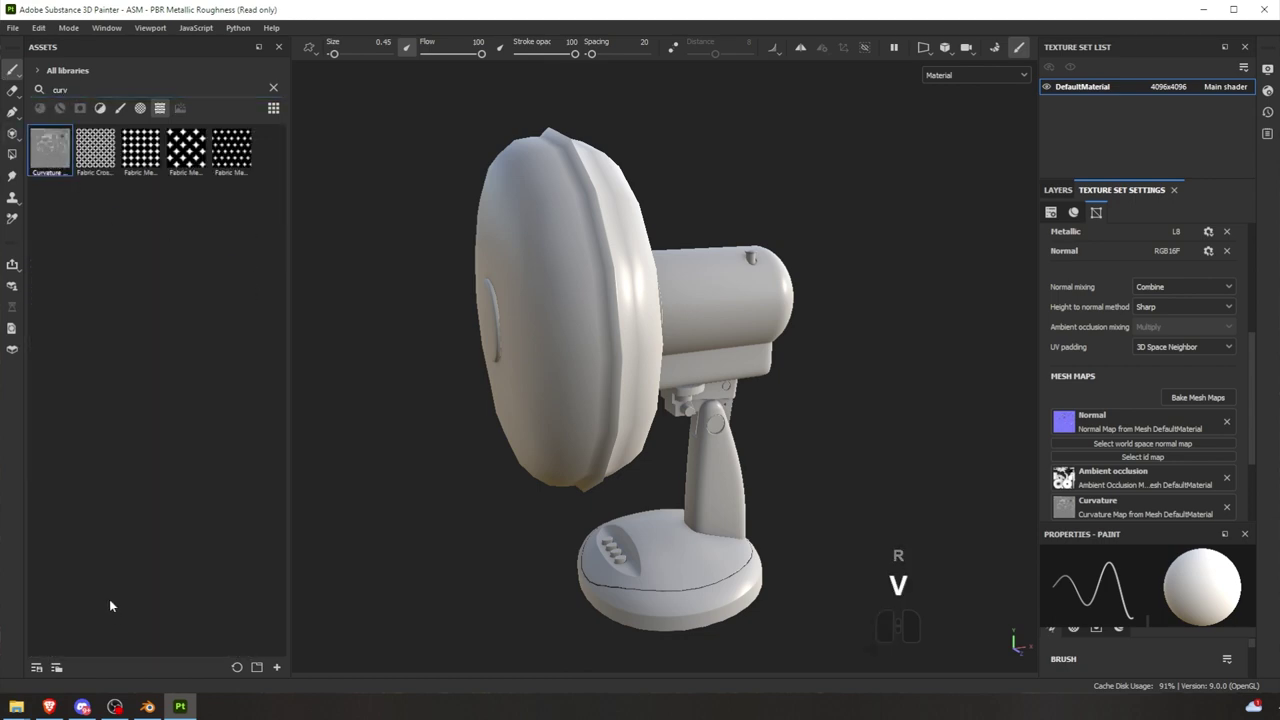
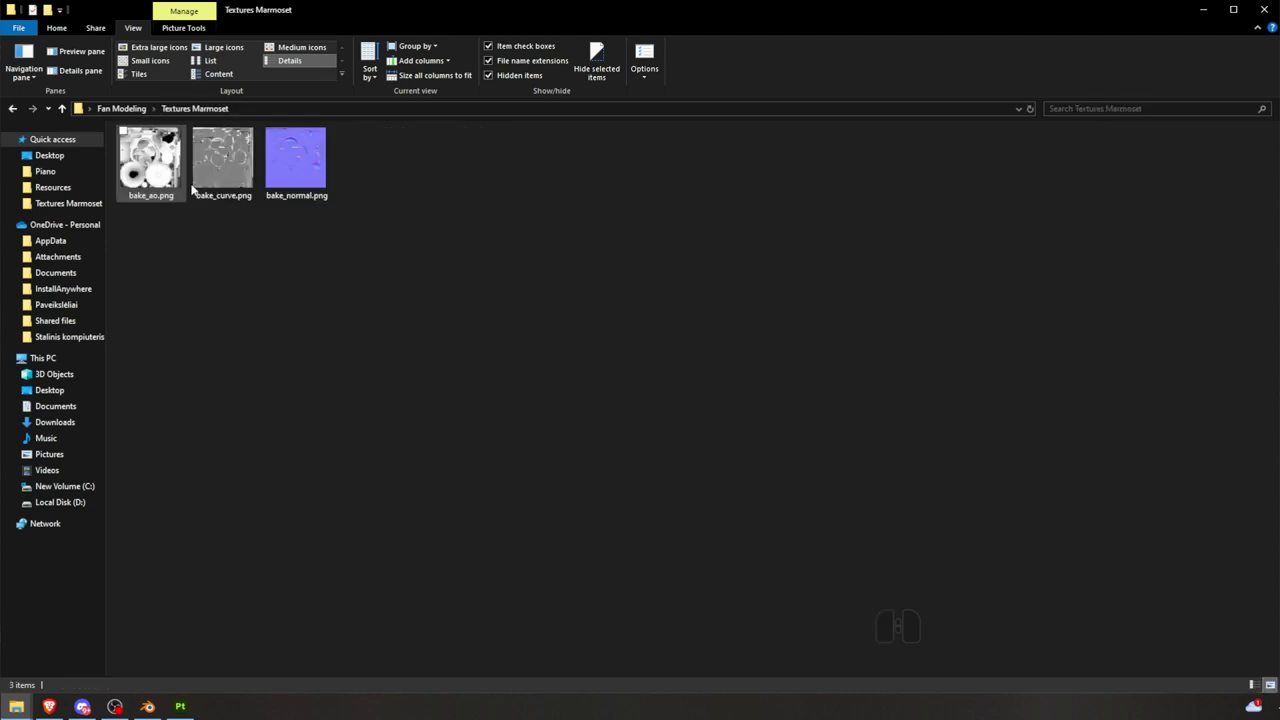
- Navigate from Textures Marmoset into the empty Textures substance folder
{"action": "double_click", "coordinate": [185, 201]}
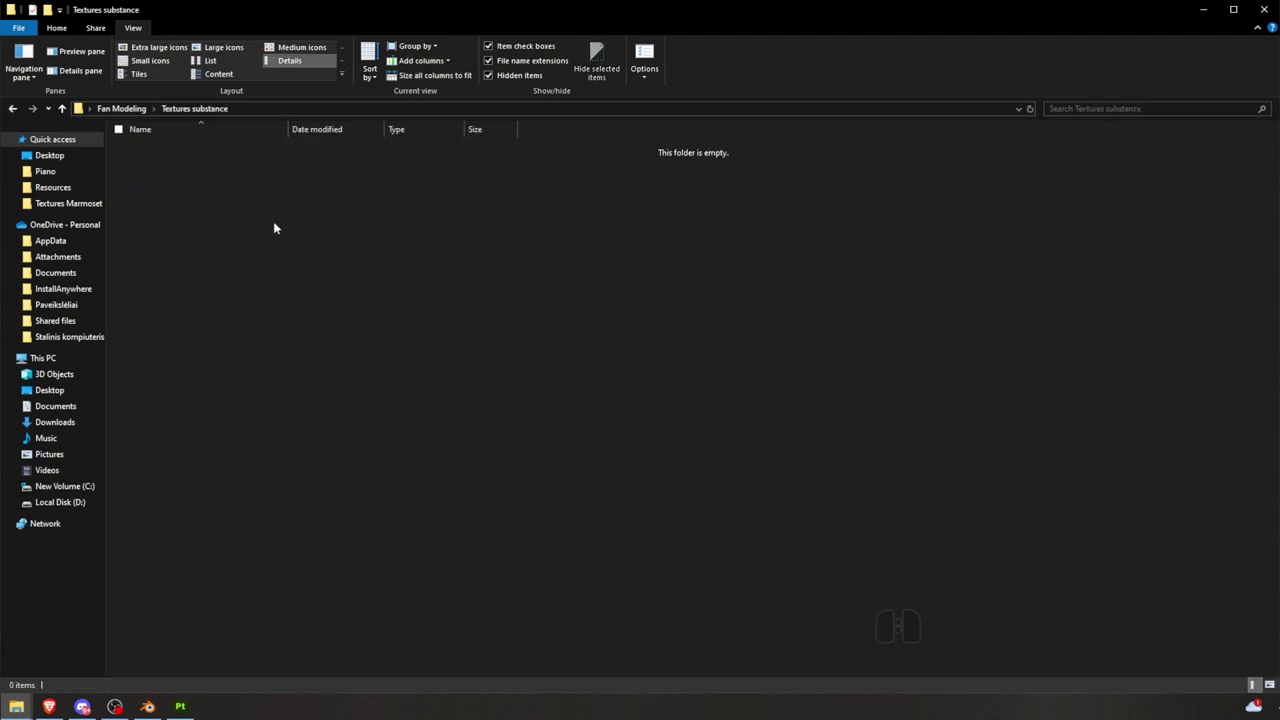
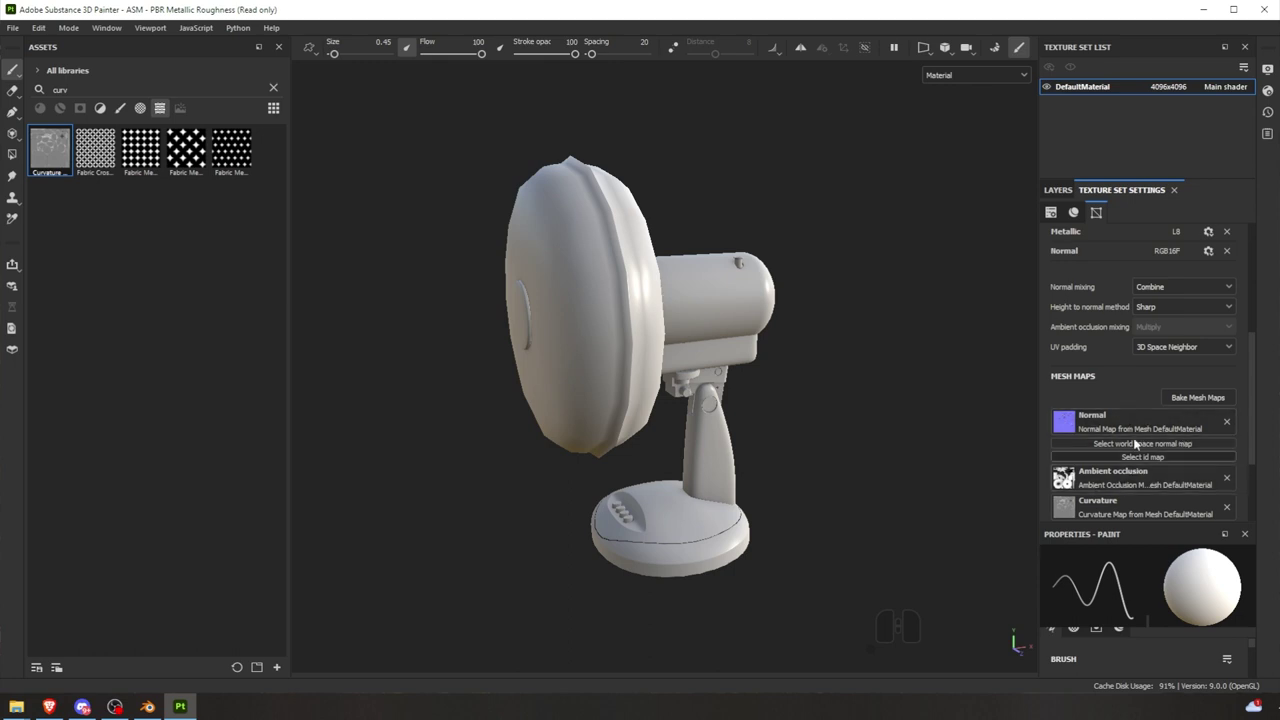
- Reopen Bake Mesh Maps from Texture Set Settings for the fan
{"action": "middle_click", "coordinate": [1086, 432]}
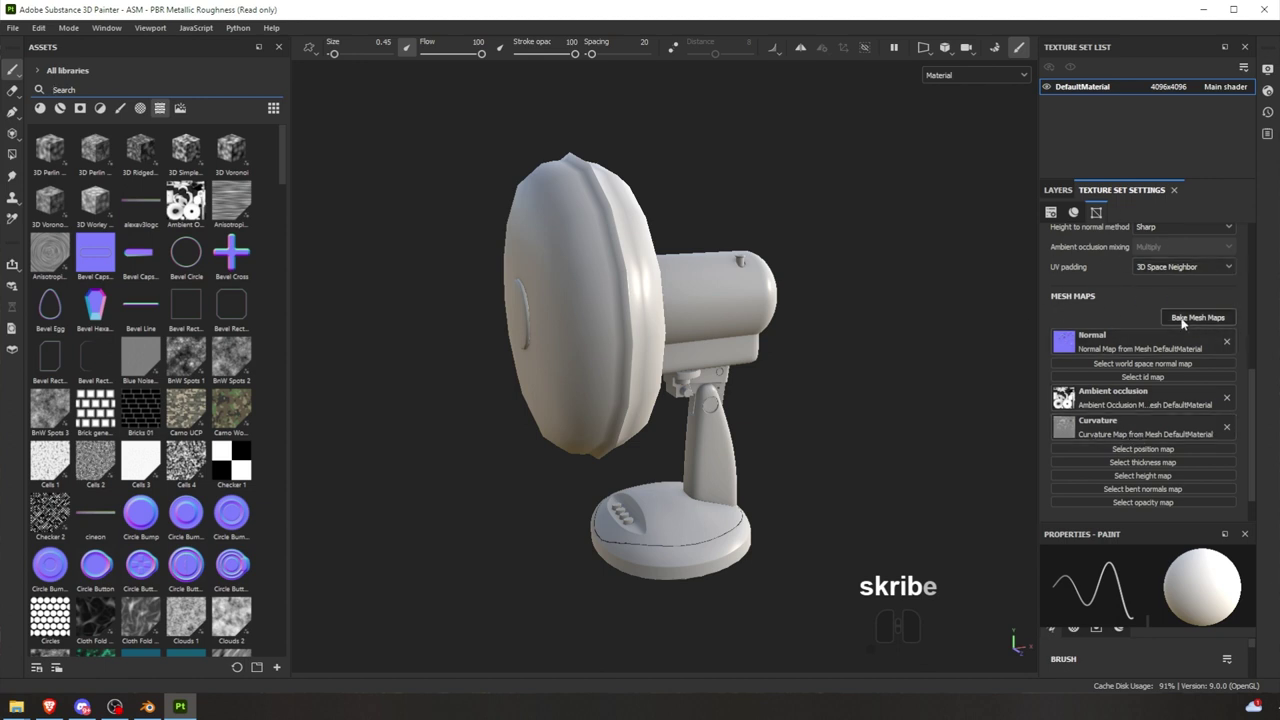
{"action": "left_click", "coordinate": [1188, 327]}
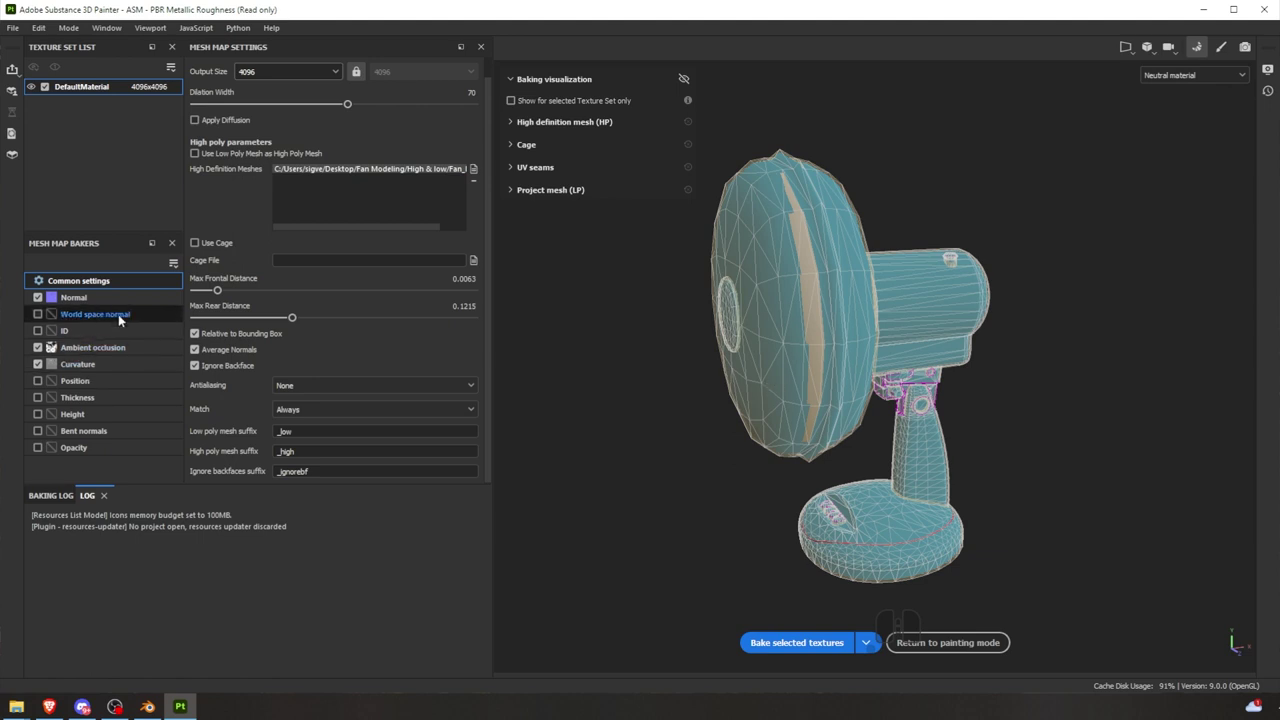
- Disable Normal and Curvature, enable World space normal, Position, Thickness and Height, and start the bake
{"action": "left_click", "coordinate": [38, 299]}
{"action": "left_click", "coordinate": [37, 350]}
{"action": "left_click", "coordinate": [41, 369]}
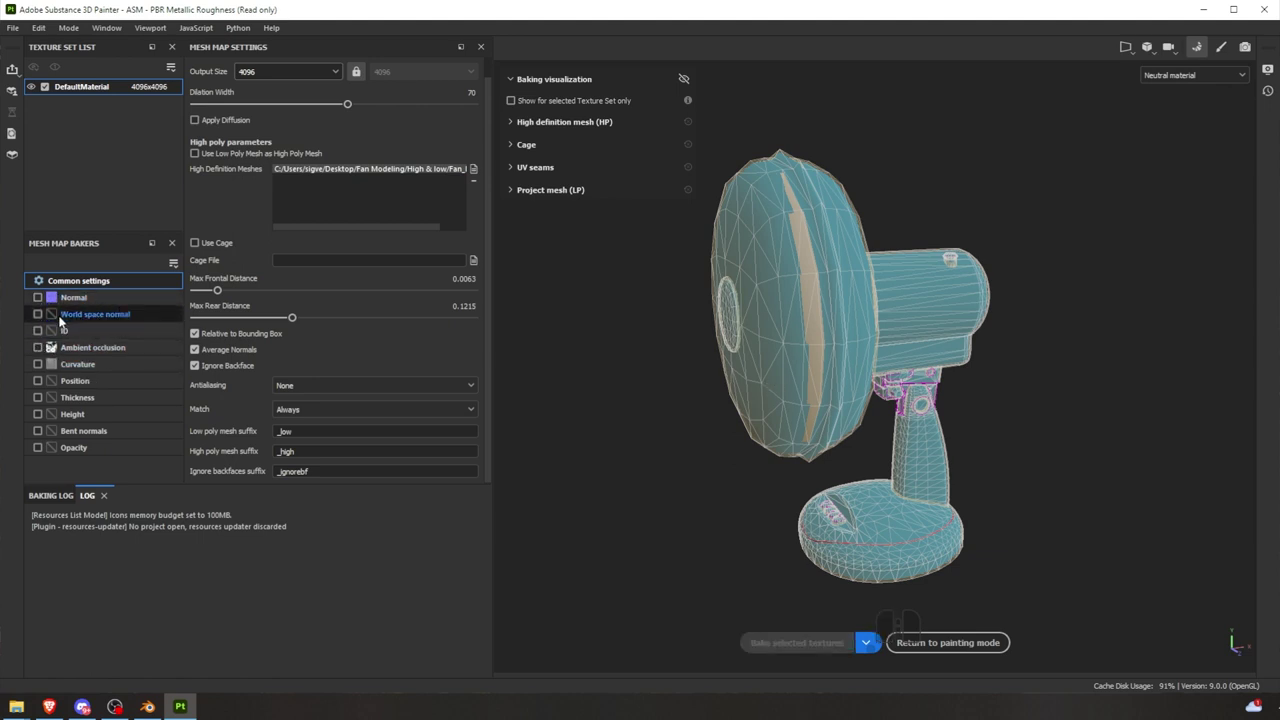
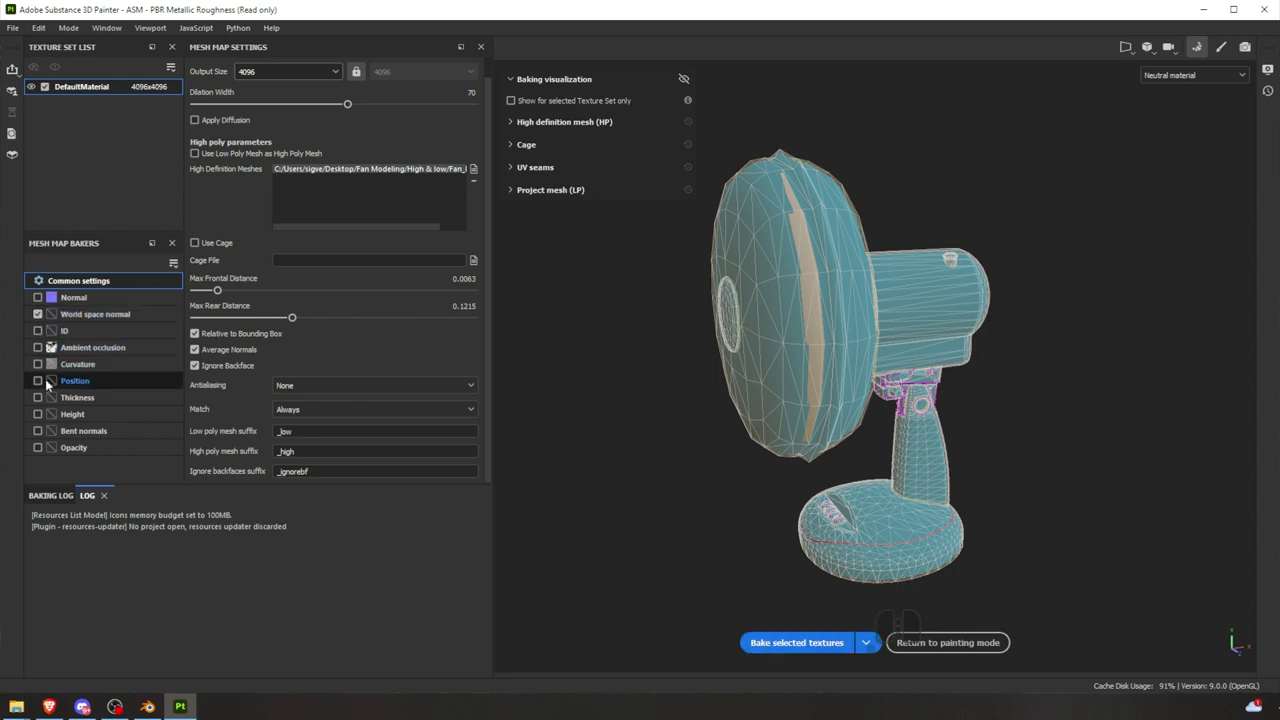
{"action": "left_click", "coordinate": [38, 387]}
{"action": "left_click", "coordinate": [39, 404]}
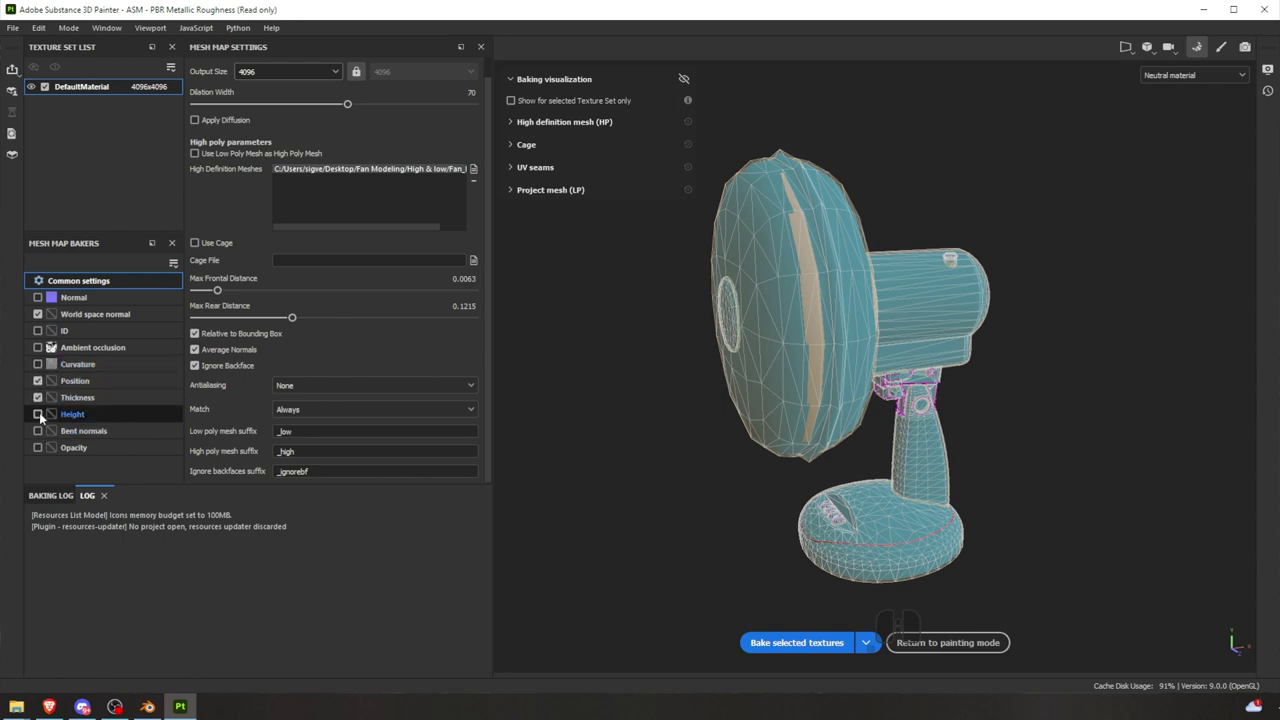
{"action": "left_click", "coordinate": [40, 420]}
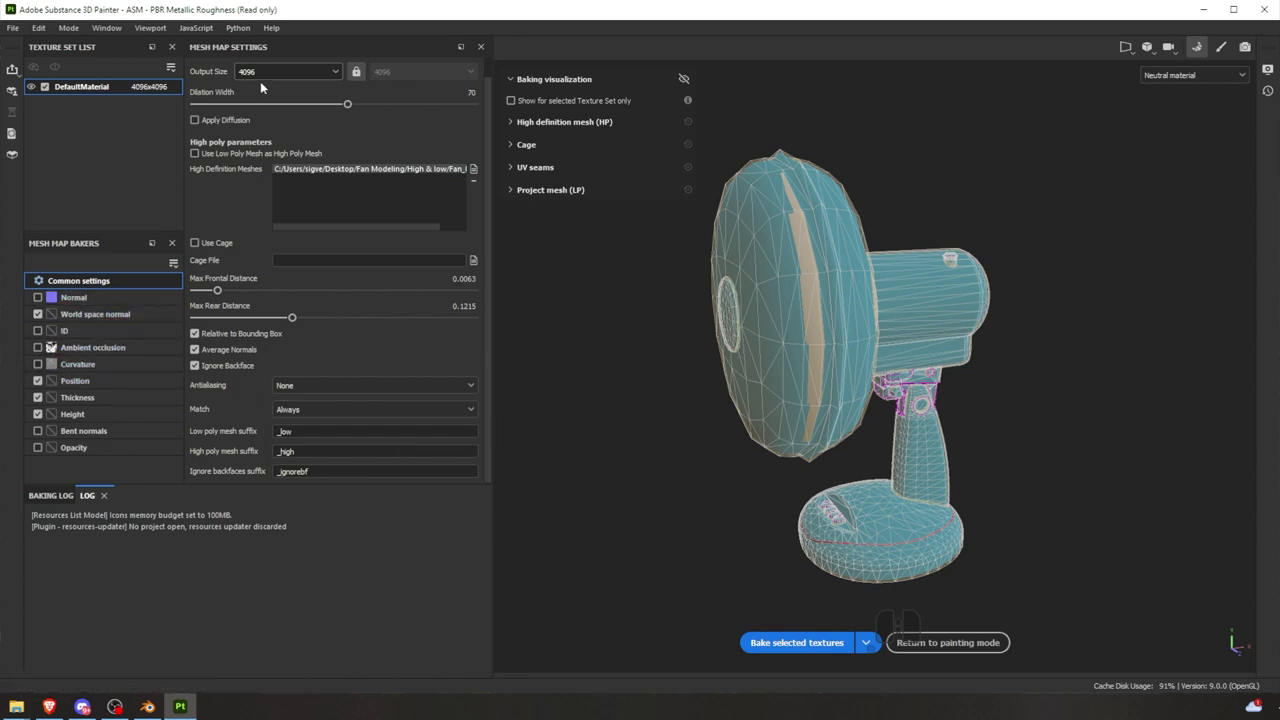
{"action": "left_click_drag", "start_coordinate": [792, 649], "coordinate": [794, 641]}
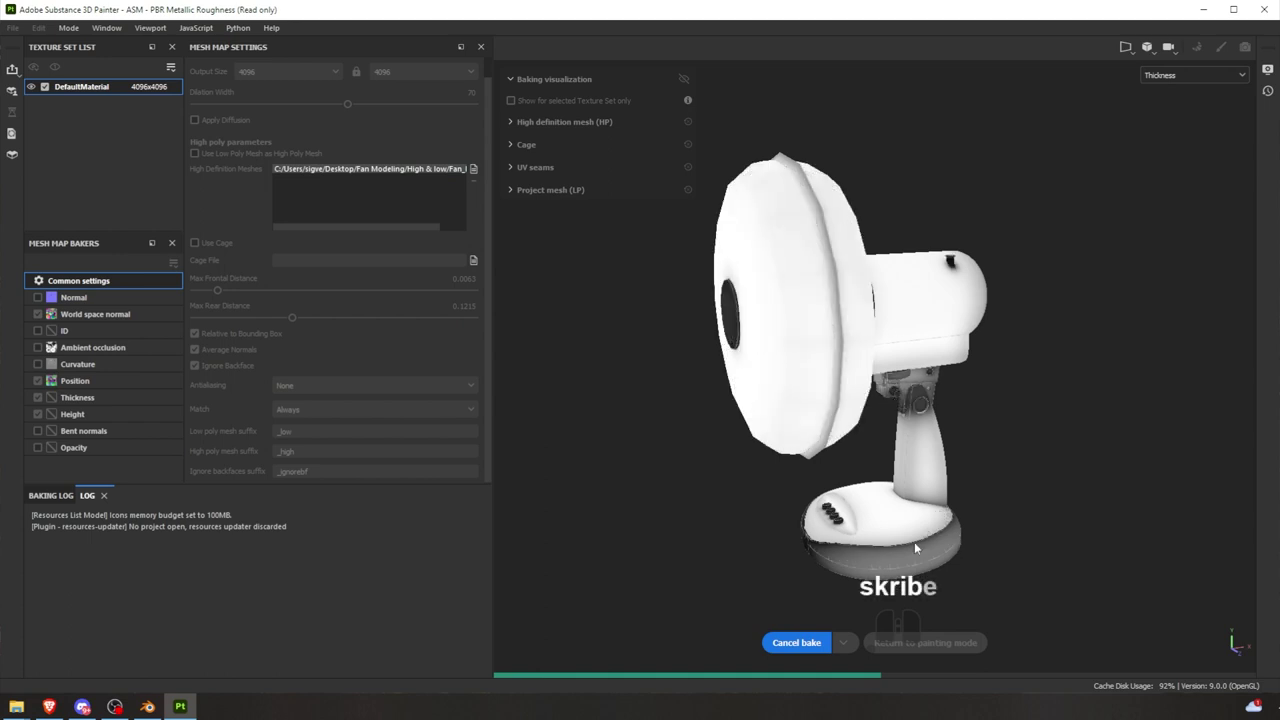
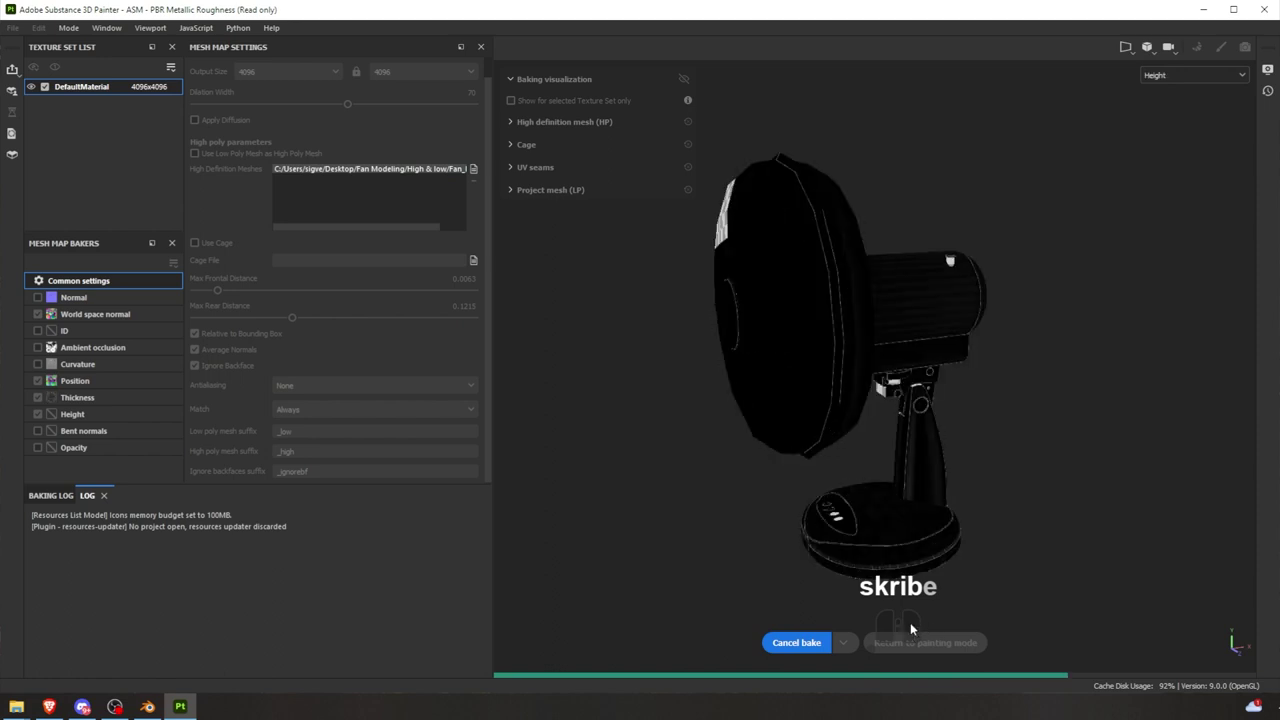
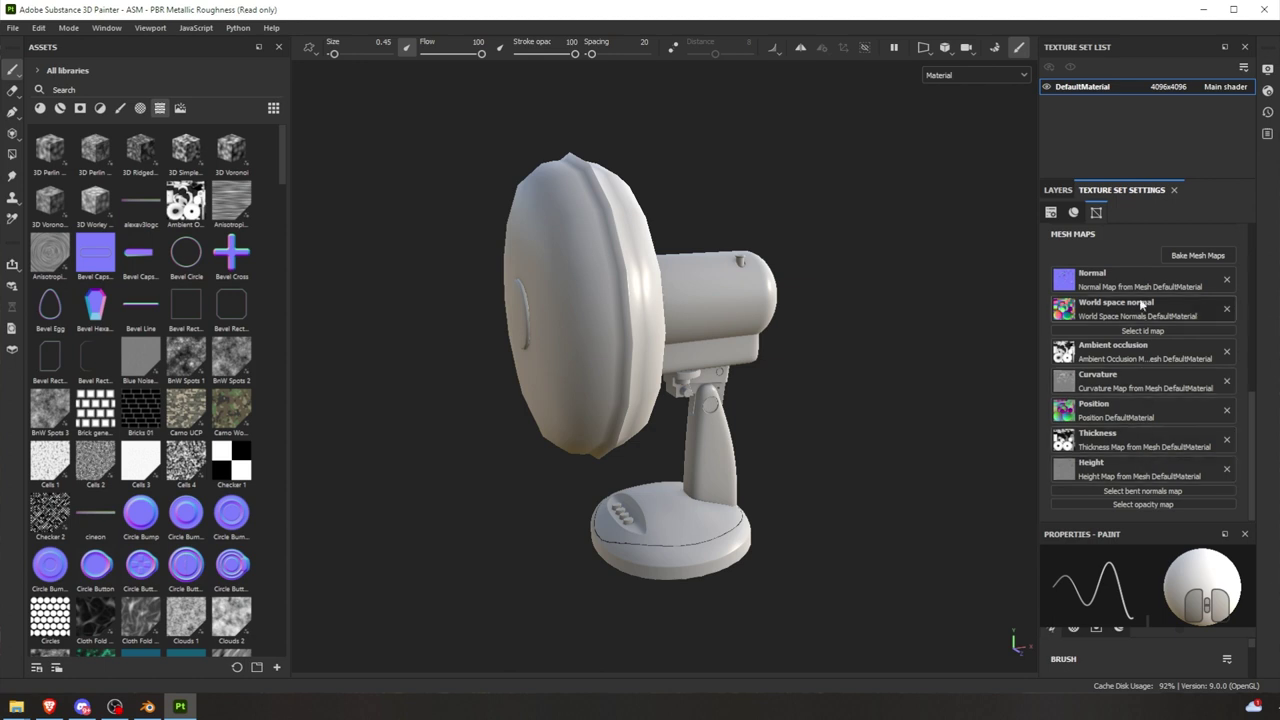
- Let the Thickness bake finish and the Height map bake proceed
{"action": "key", "text": "ctrl+f"}
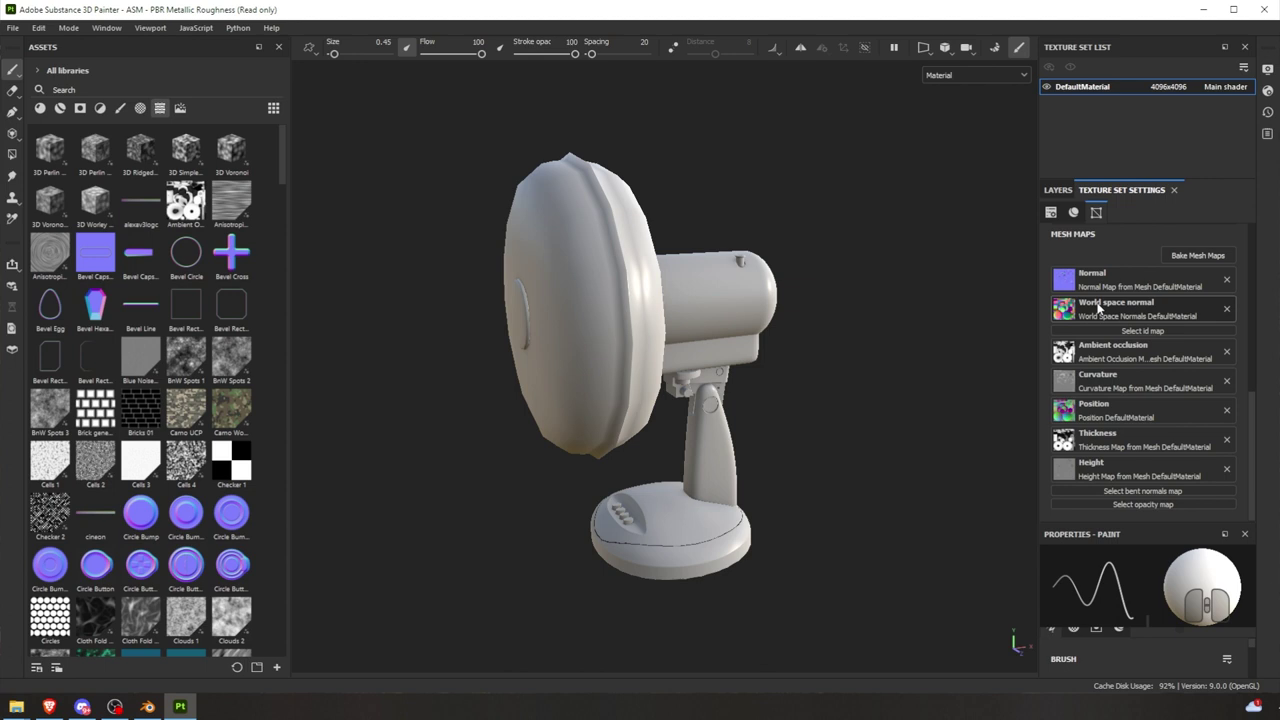
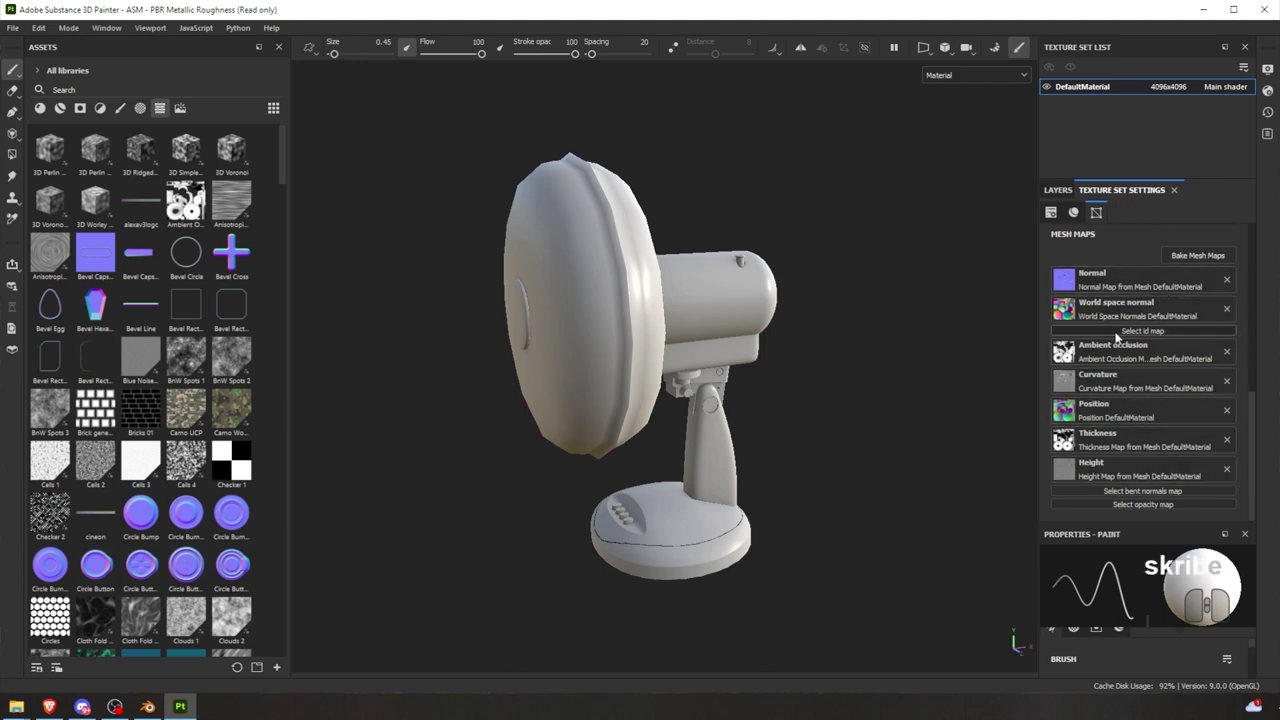